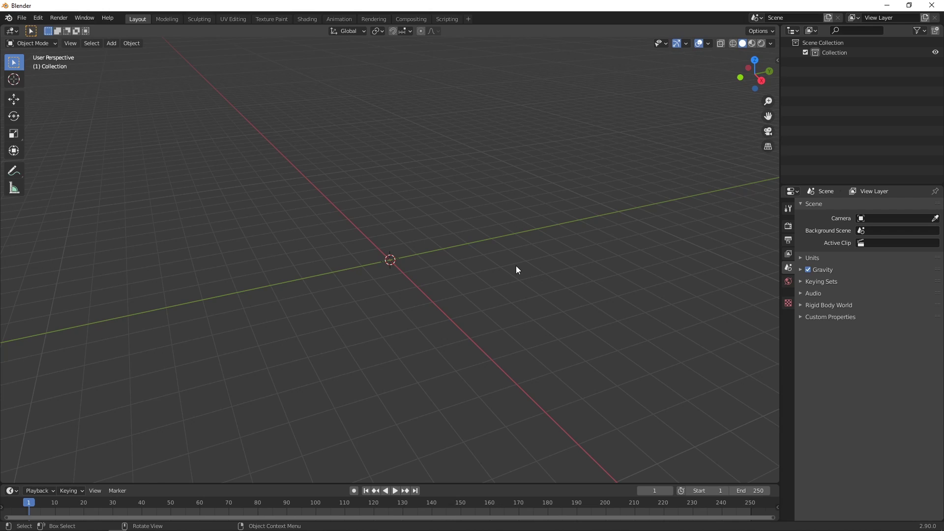
Add a cube, a UV sphere and a cylinder to the empty scene
key("shift+a")
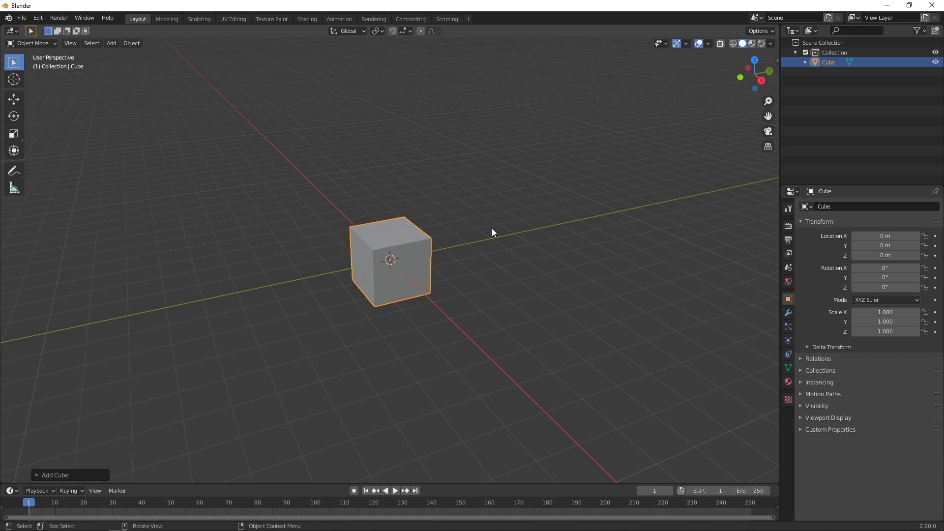
key("shift+a")
key("shift+a")
key("KP_7")
Move the new objects apart along X so the three stand side by side in a row
key("g")
left_click(401, 269)
key("g")
middle_click(456, 363)
scroll("up", 3)
left_click(535, 349)
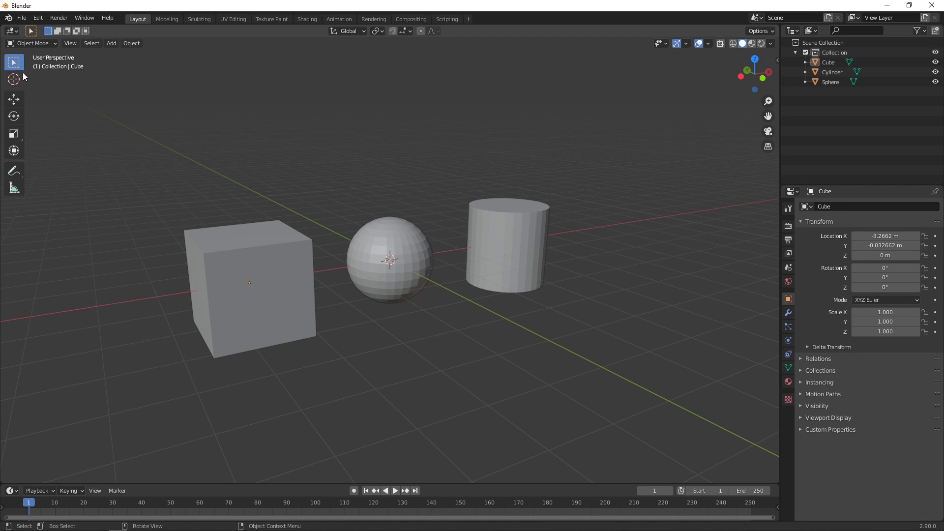
Try the Box, Circle and Lasso selection tools, then deselect everything
left_click(131, 128)
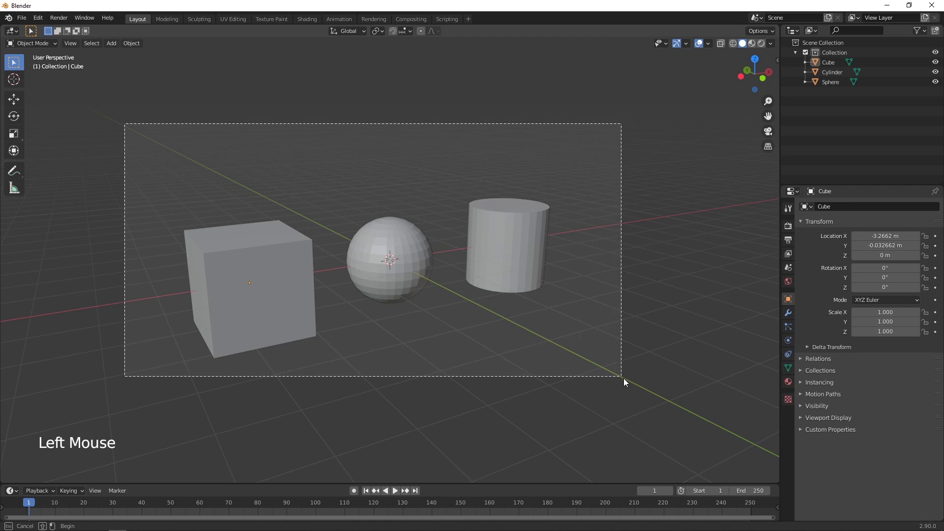
left_click(456, 408)
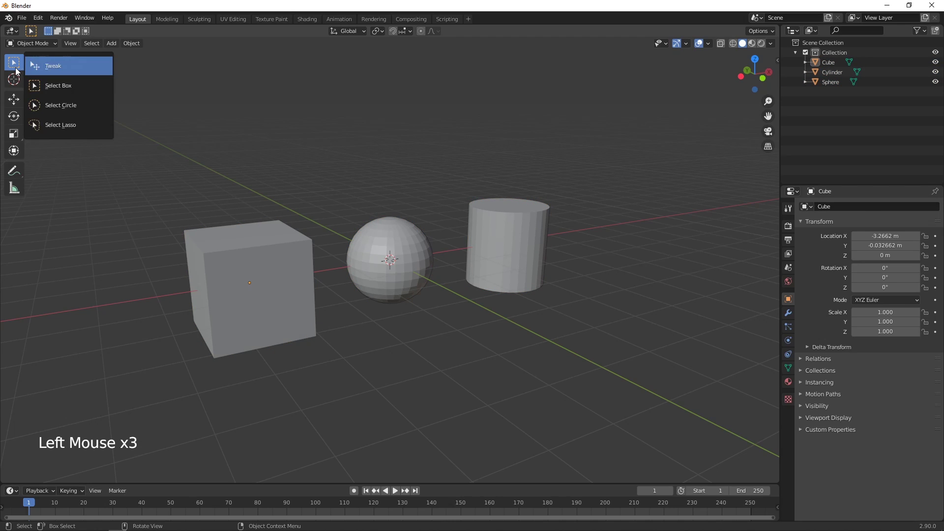
left_click(227, 304)
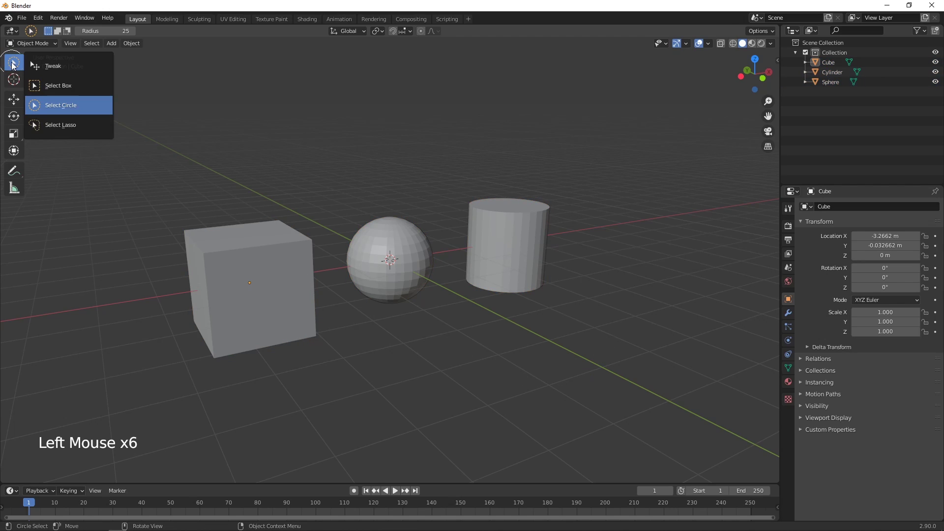
left_click(416, 375)
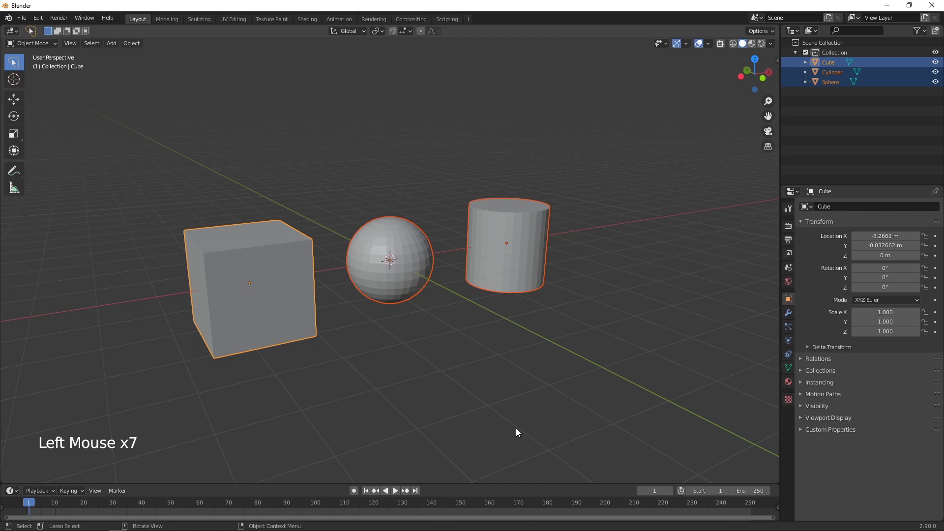
left_click(461, 386)
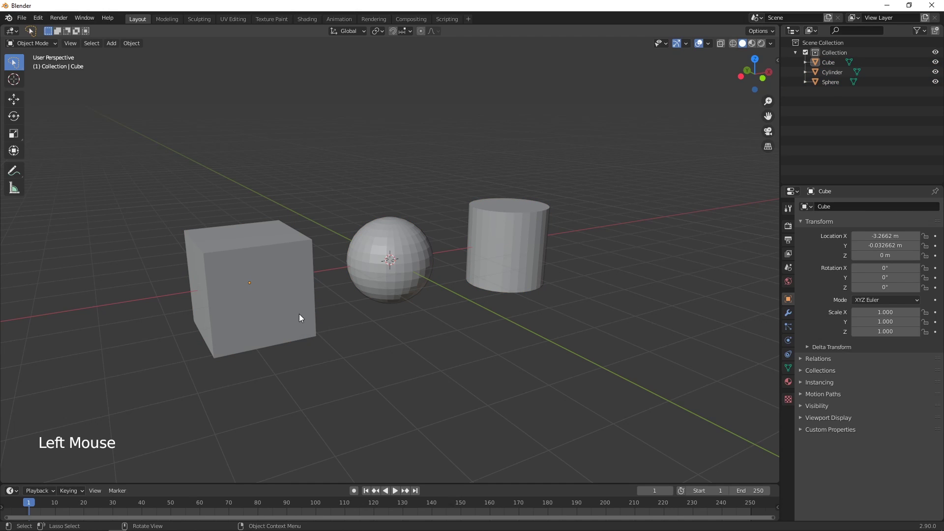
Shift-select the cube, sphere and cylinder so all three are selected, cylinder active
left_click(304, 318)
left_click(397, 293)
left_click(511, 271)
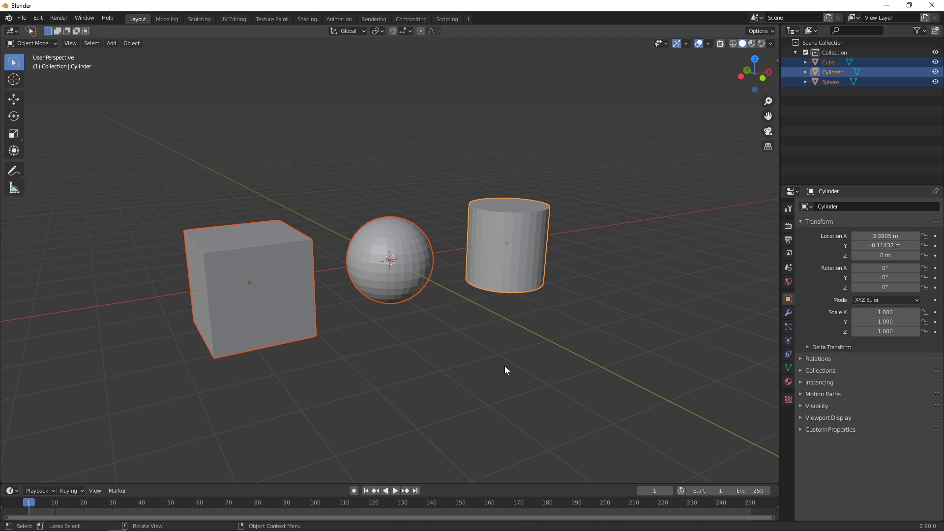
key("Tab")
key("Tab")
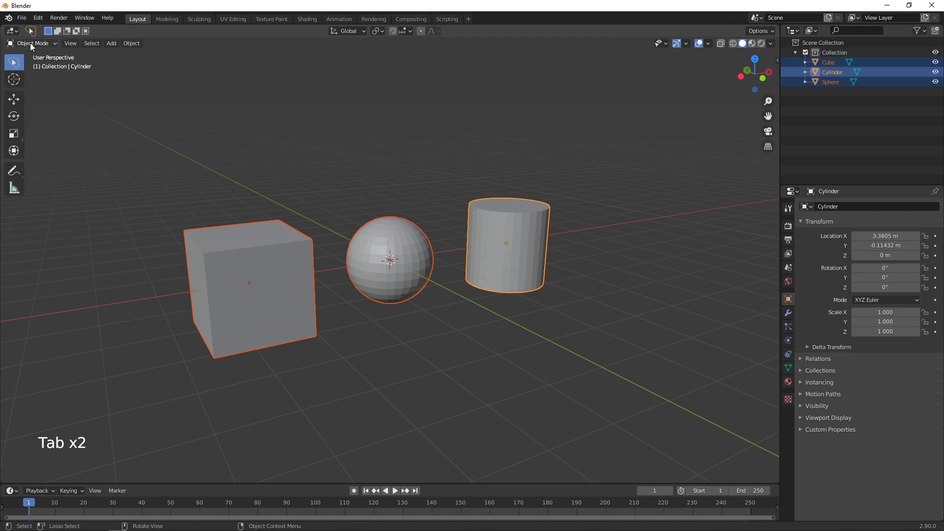
Experiment with moving and extruding mesh elements in Edit Mode, undoing each change
left_click(61, 46)
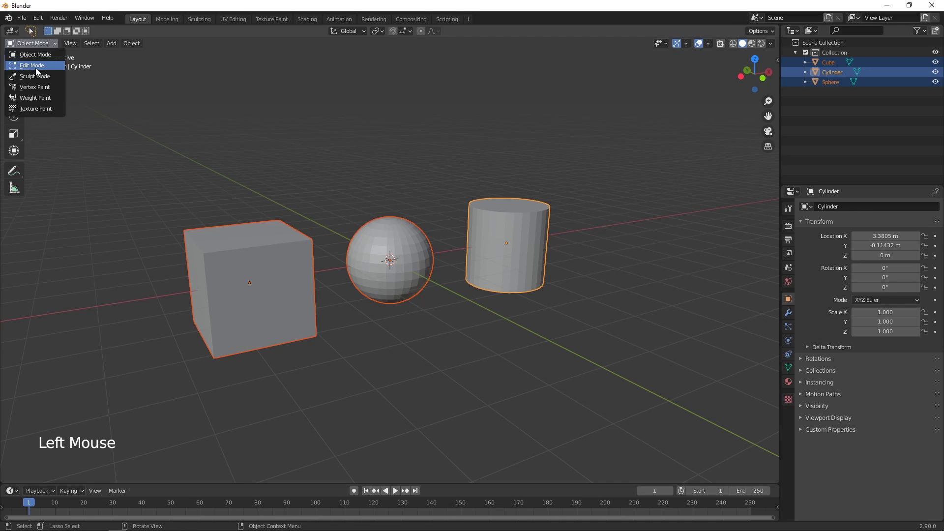
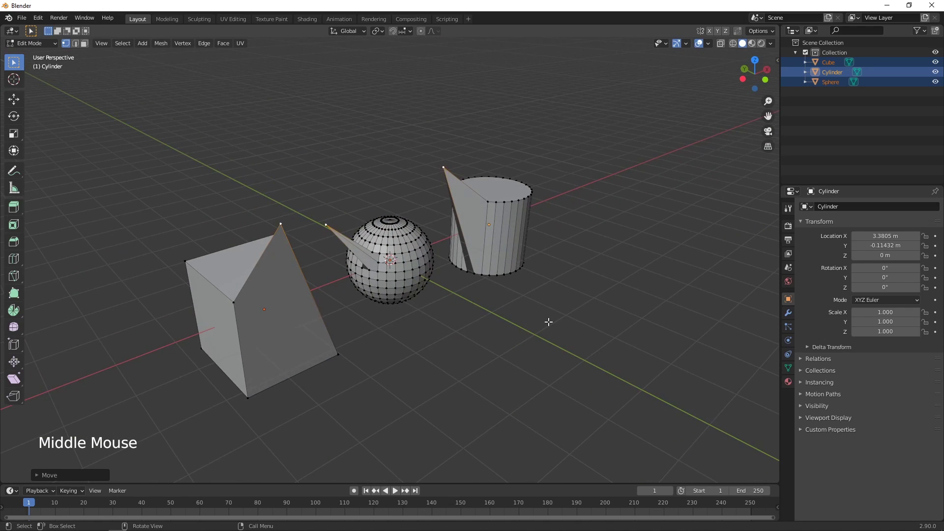
key("ctrl+z")
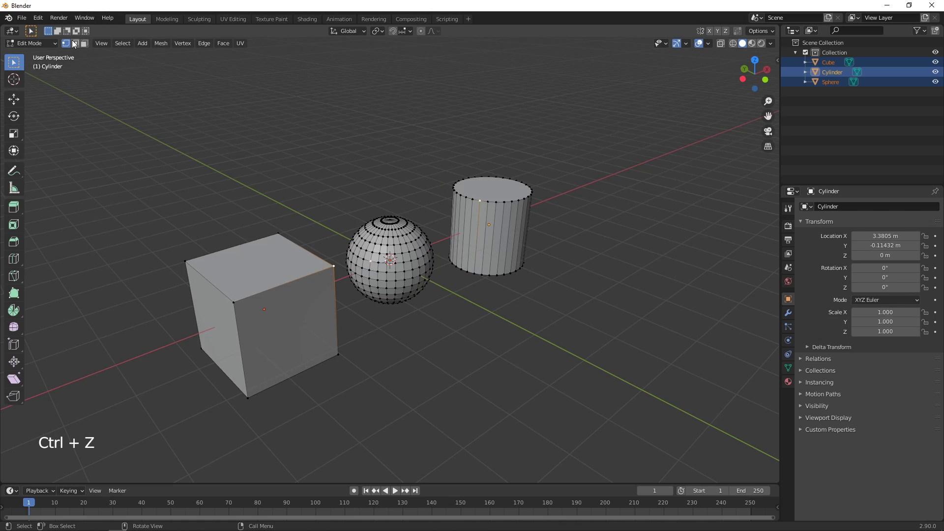
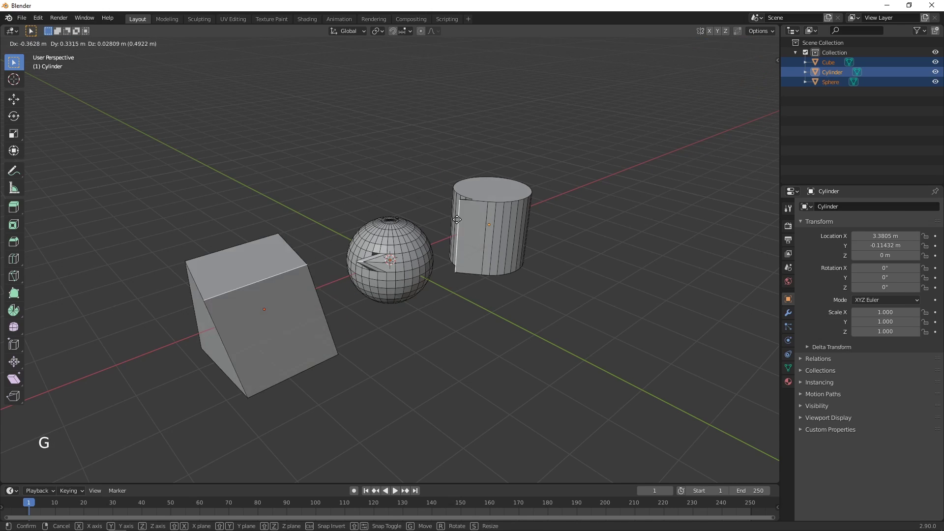
middle_click(52, 60)
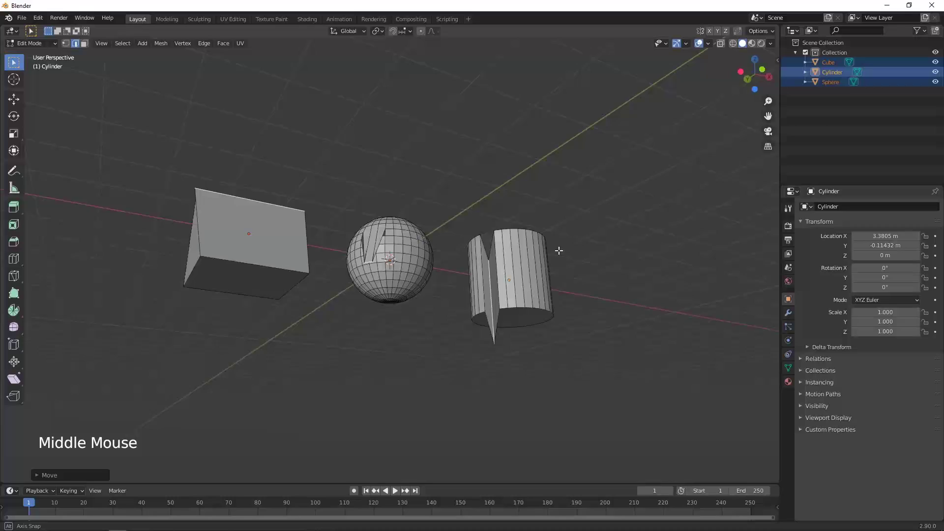
key("ctrl+z")
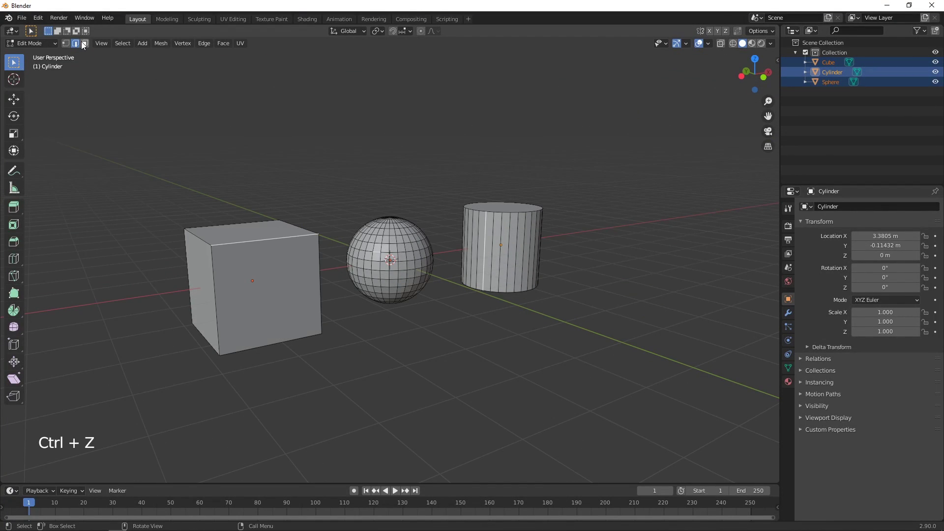
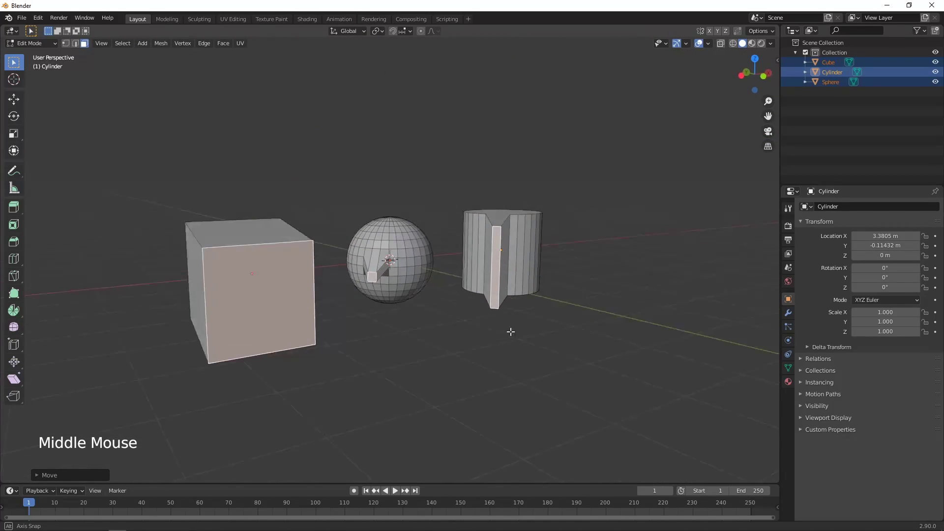
key("ctrl+z")
Select all three objects and delete them, leaving the scene empty
key("Tab")
key("Delete")
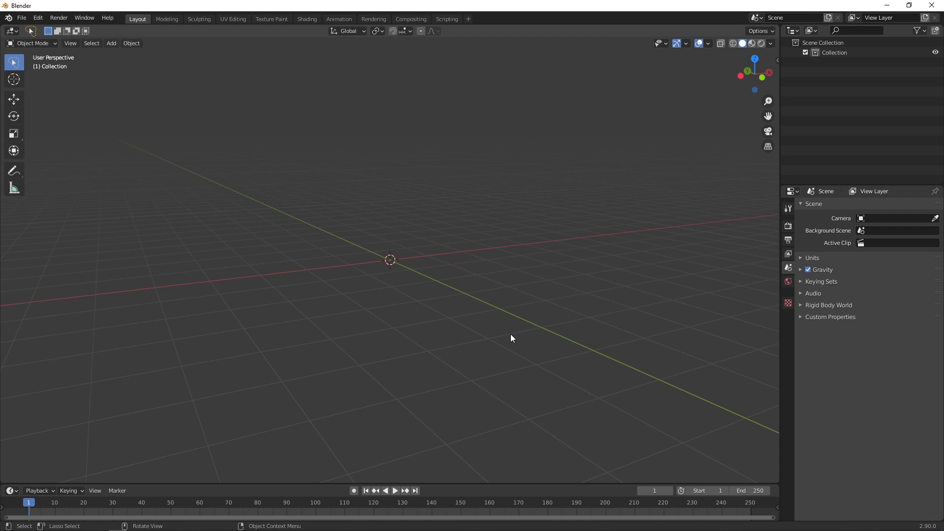
Add a cube, a UV sphere and a cone and move them apart into a row
key("shift+a")
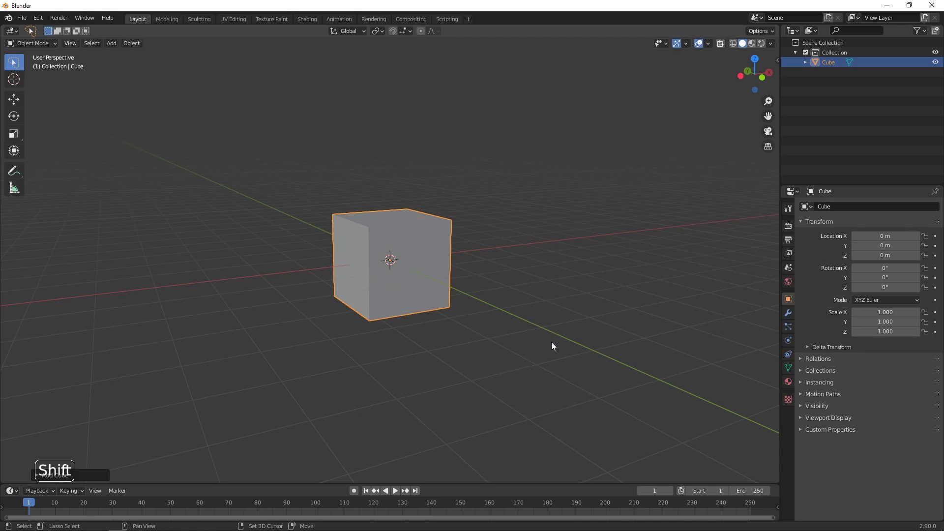
key("shift+a")
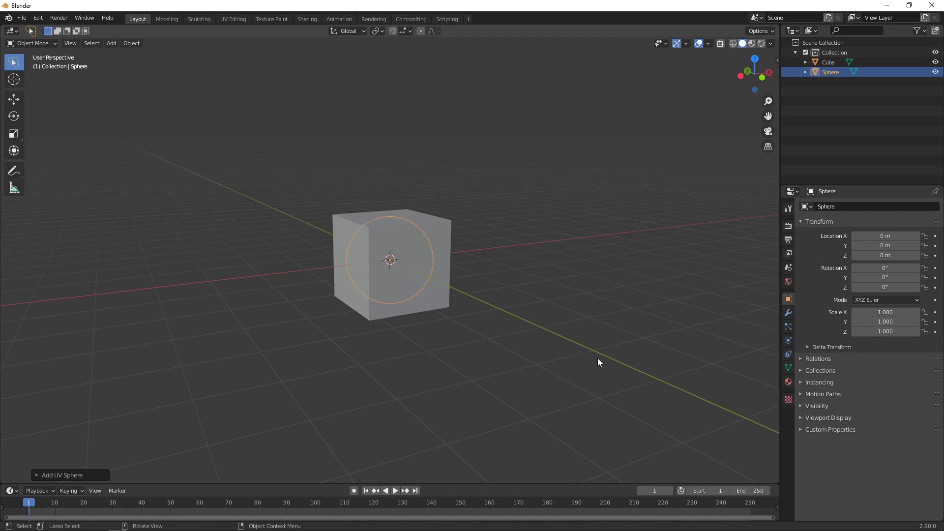
key("shift+a")
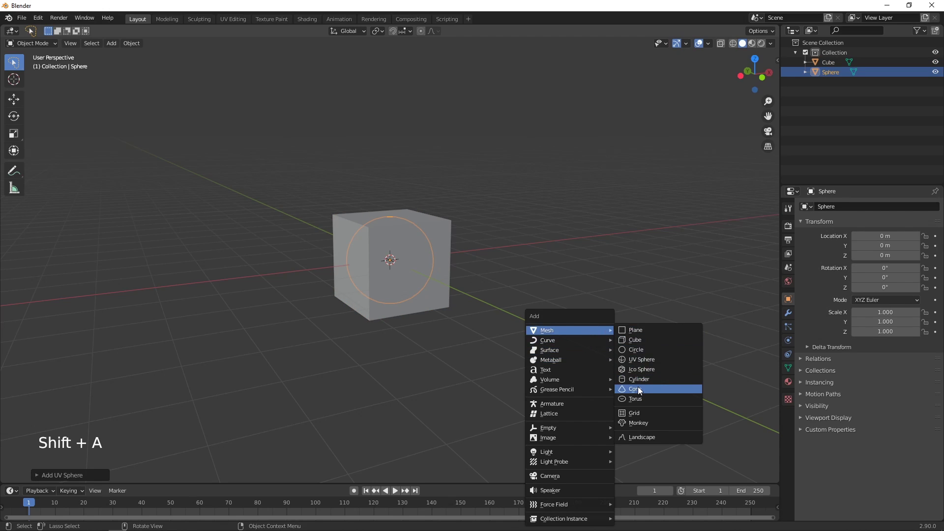
key("g")
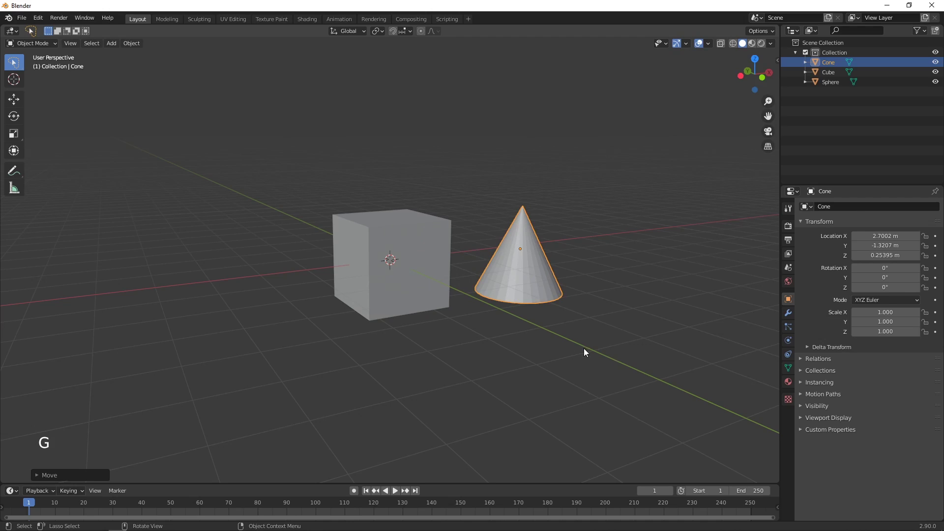
left_click(422, 291)
key("g")
left_click(408, 375)
Shift-select the cube, sphere and cone so all three are selected
middle_click(411, 369)
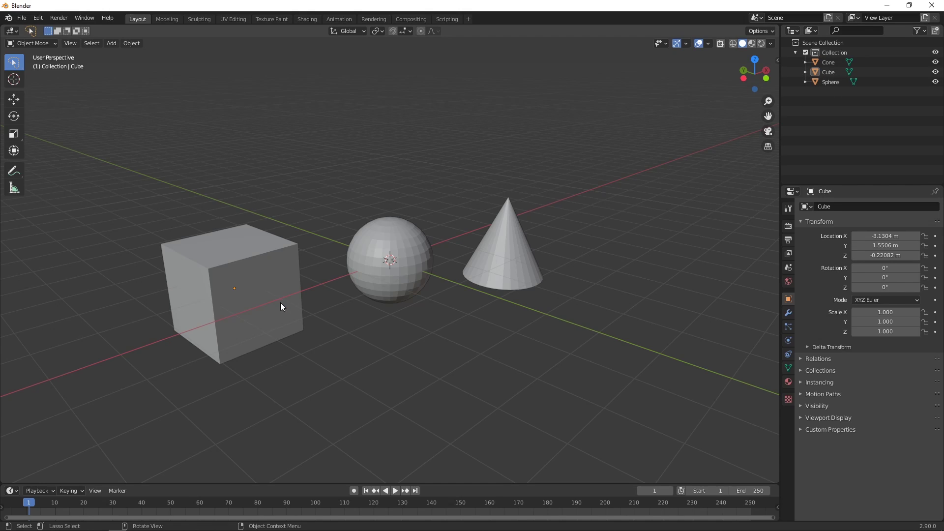
left_click(280, 303)
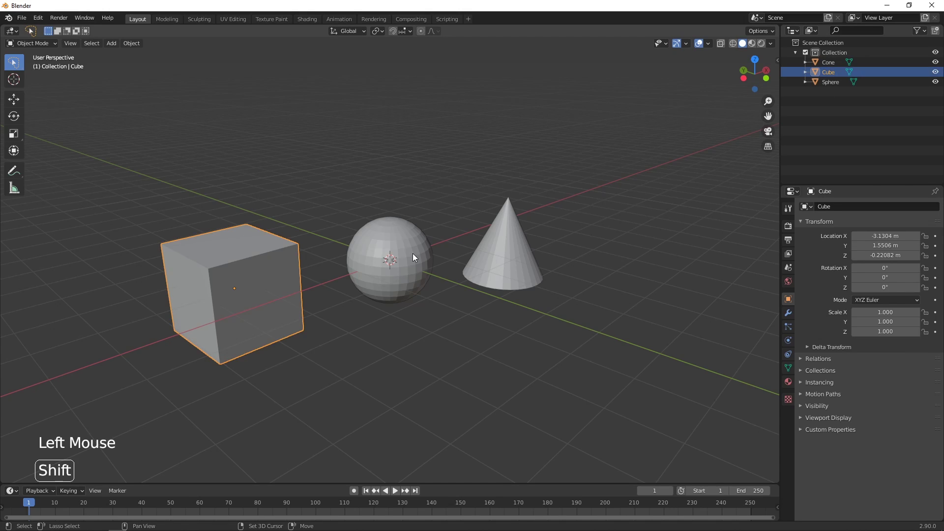
left_click(417, 257)
Reselect the cone, sphere and cube and join them into one object with Ctrl+J
double_click(510, 255)
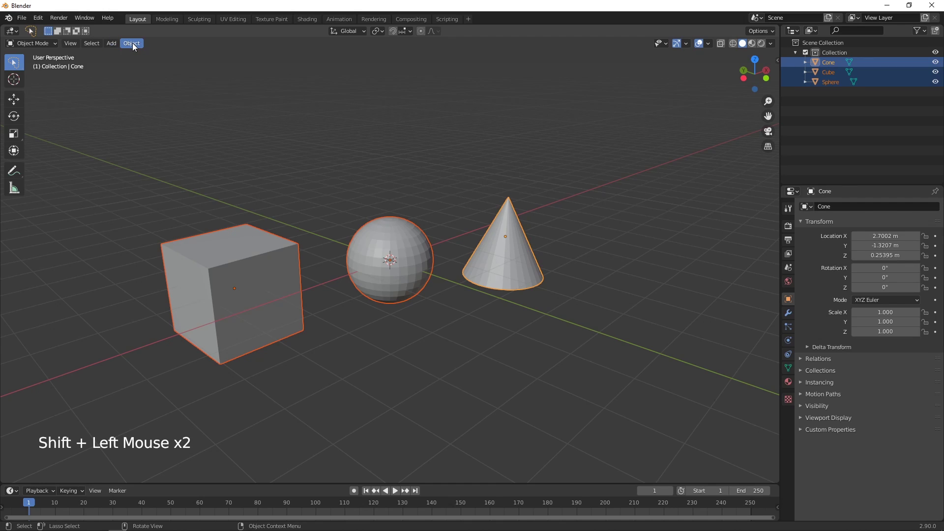
left_click(137, 46)
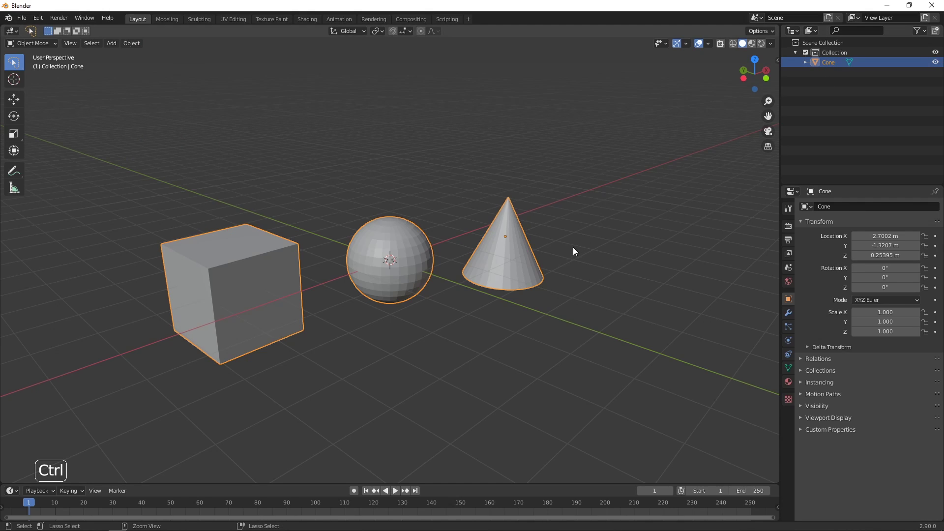
key("ctrl+z")
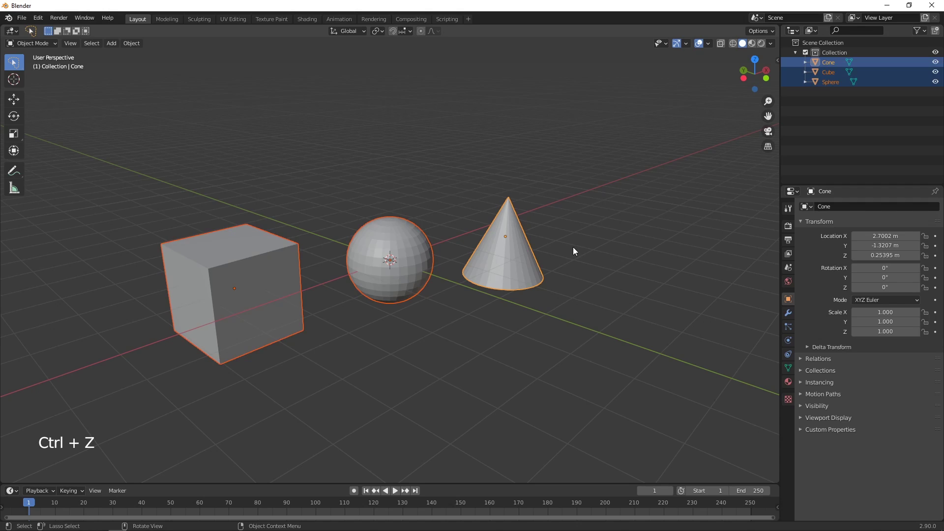
left_click(579, 250)
left_click(506, 263)
left_click(407, 265)
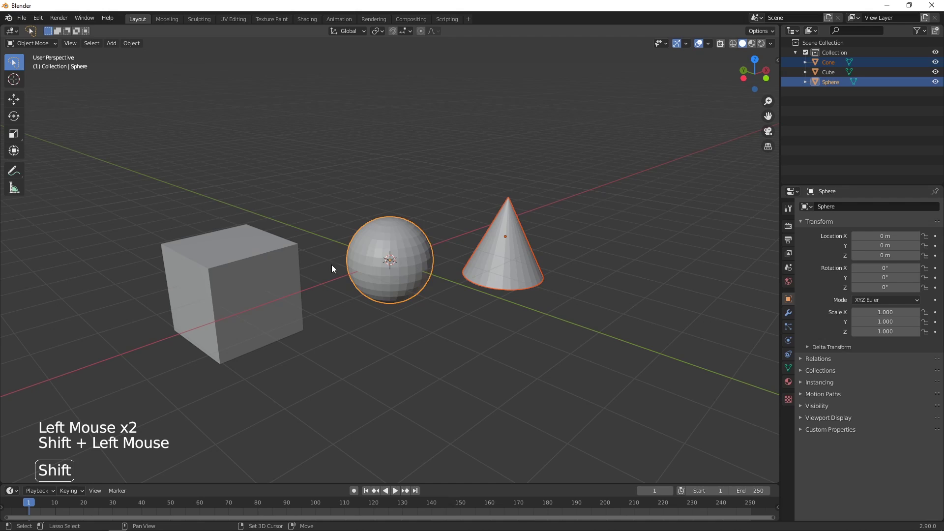
left_click(267, 284)
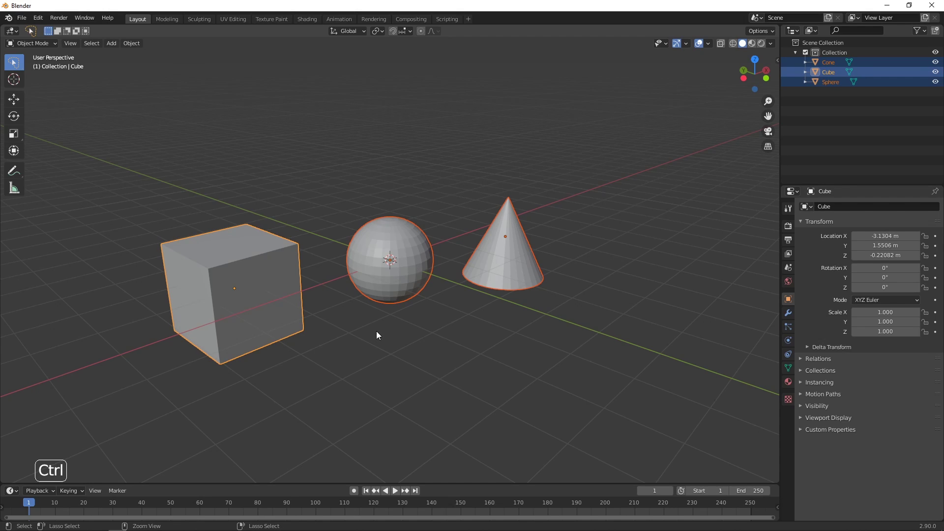
key("ctrl+j")
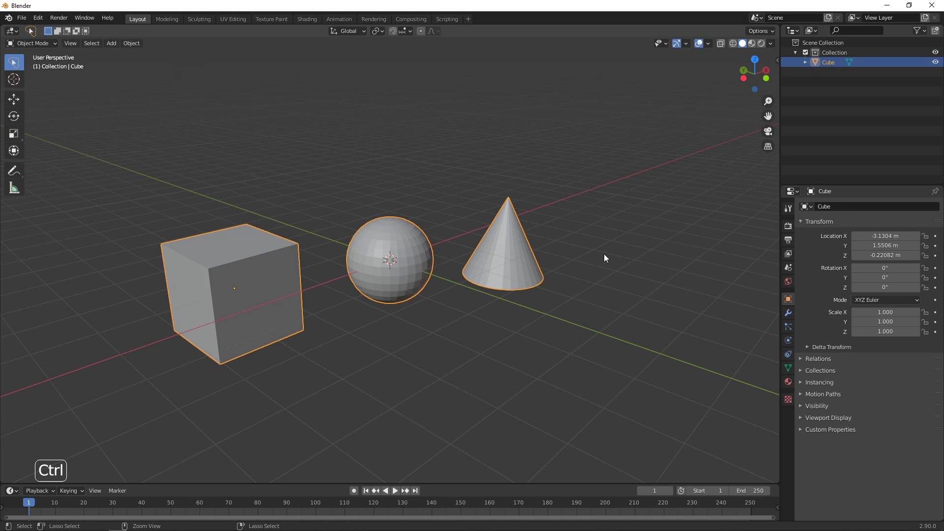
Undo, reselect the three objects and join them again into a single object named Sphere
key("ctrl+z")
left_click(607, 257)
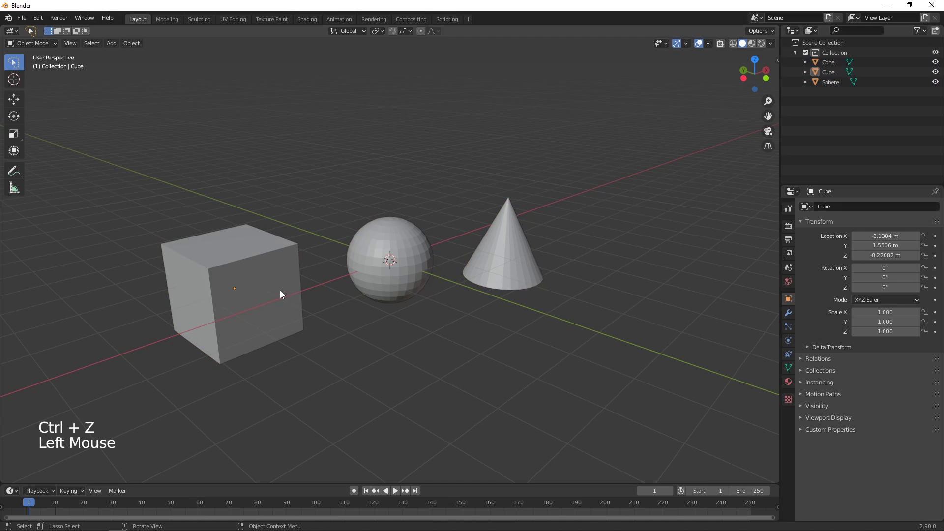
left_click(285, 294)
left_click(523, 259)
left_click(433, 270)
double_click(421, 271)
right_click(421, 271)
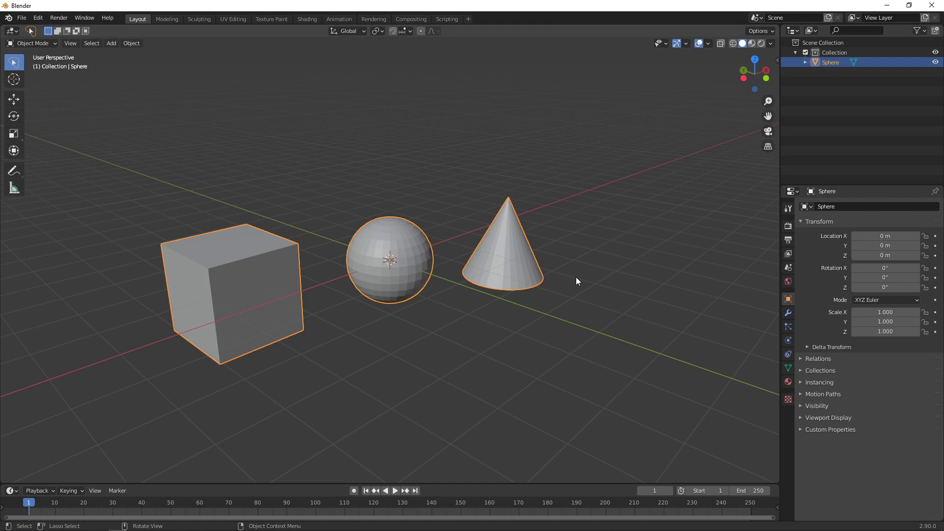
left_click(581, 281)
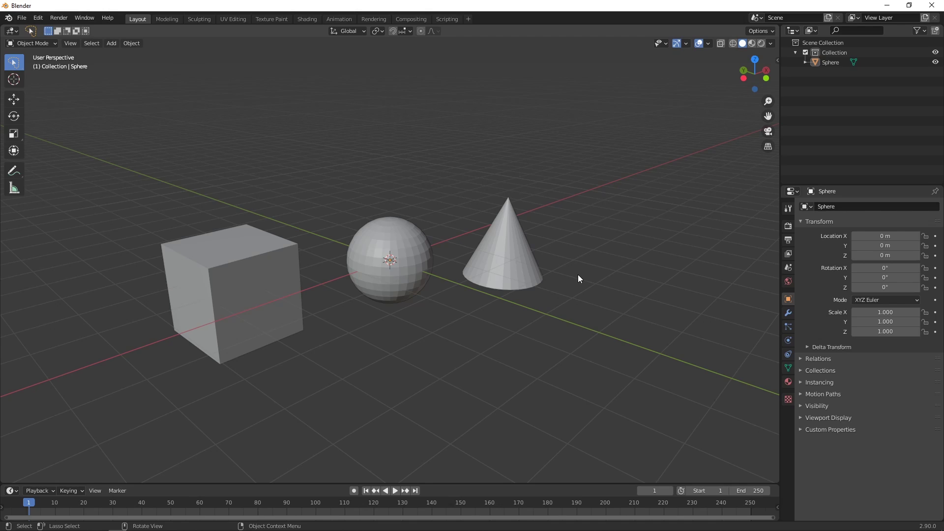
left_click(529, 273)
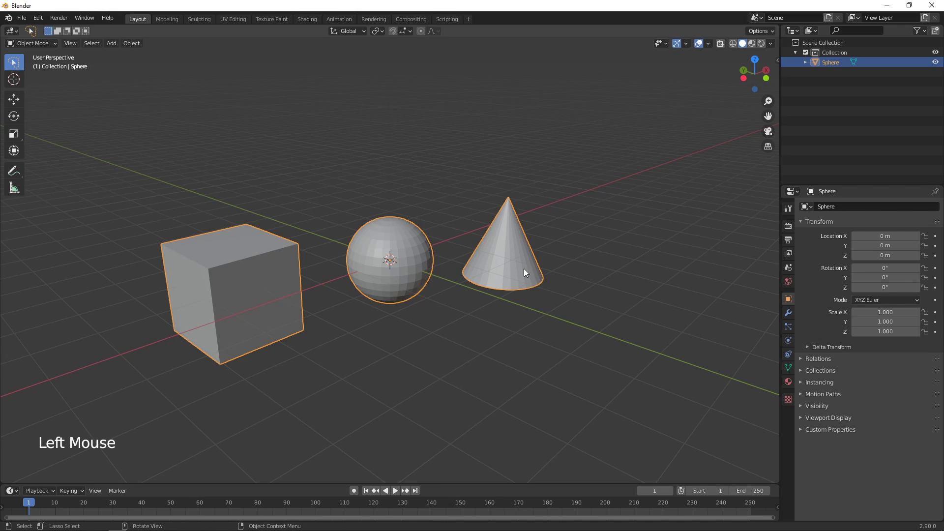
Delete everything, add a cube and a UV sphere, and move the sphere beside the cube
key("Delete")
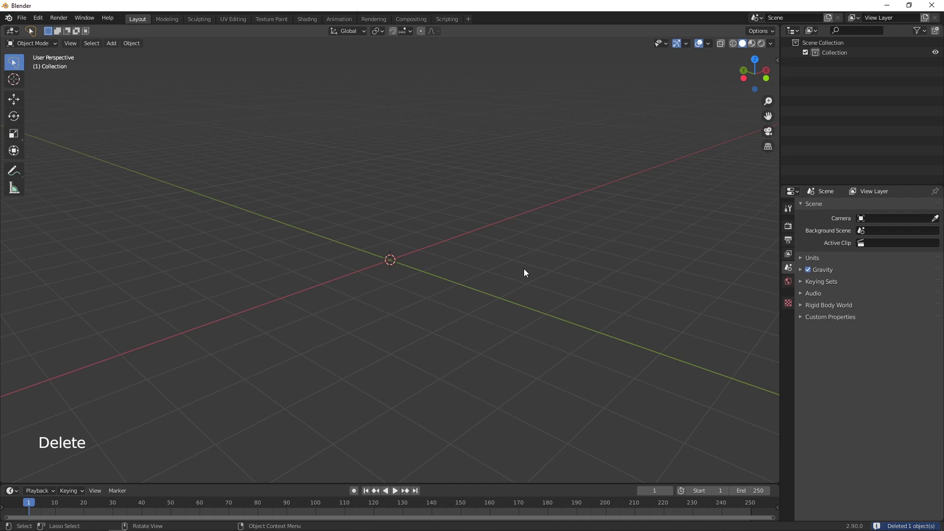
key("shift+a")
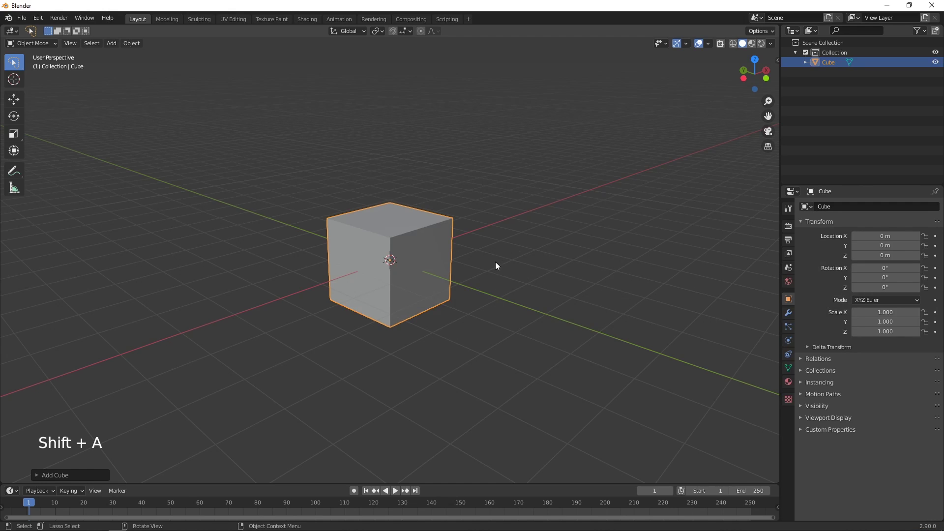
key("shift+a")
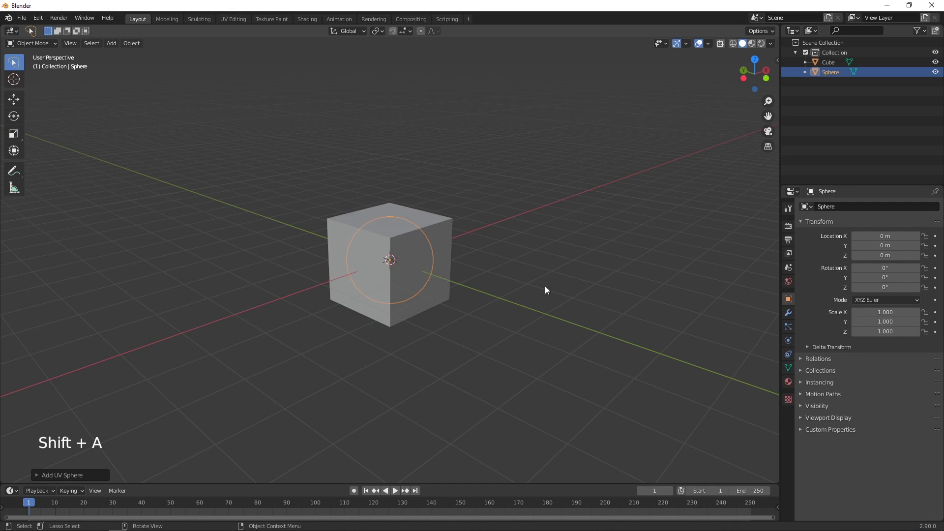
middle_click(542, 299)
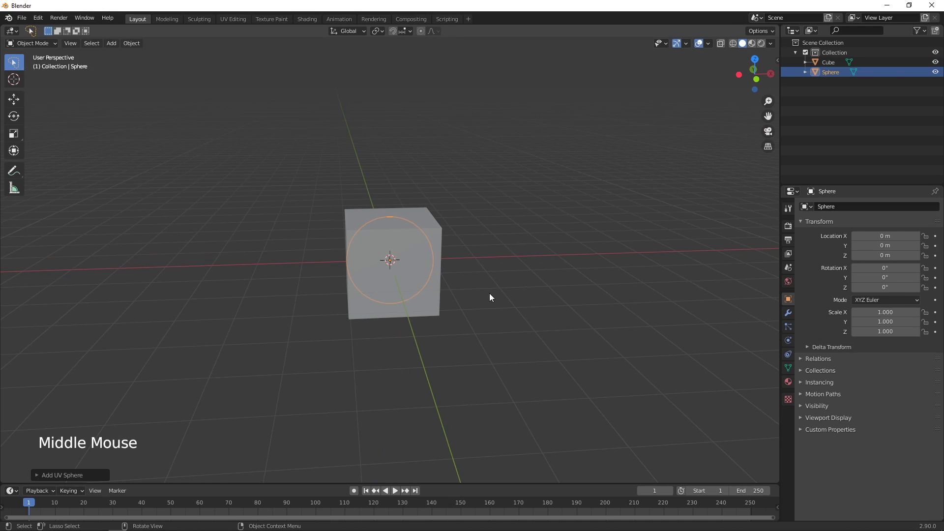
key("g")
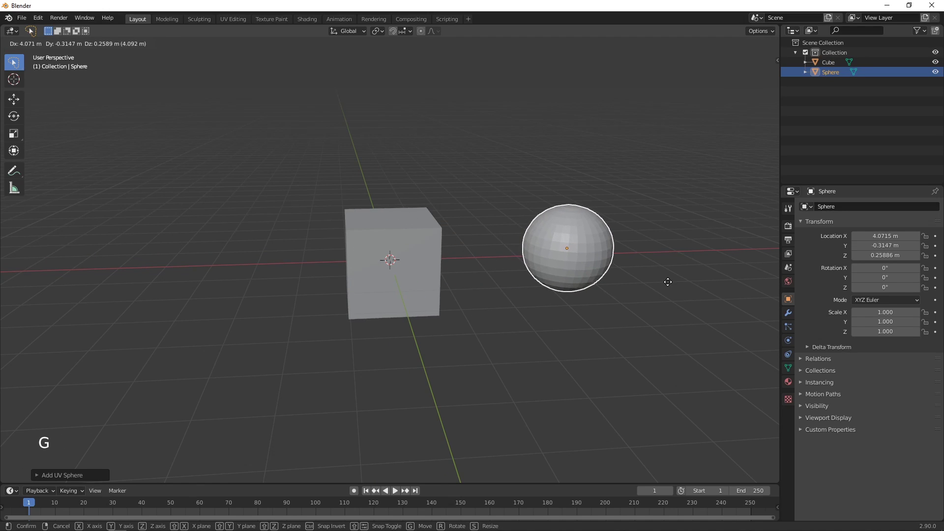
middle_click(467, 340)
left_click(510, 338)
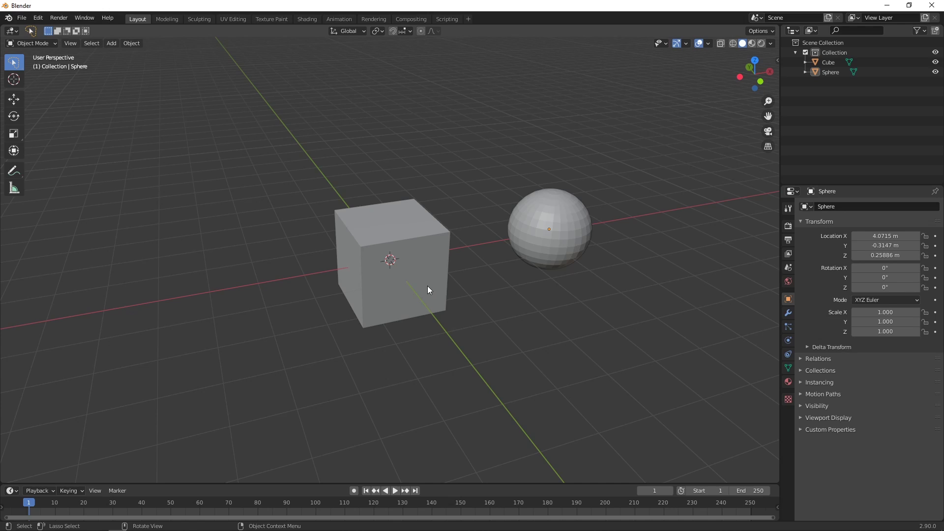
Select the cube and add a Bevel modifier rounding its edges
left_click(431, 290)
left_click(794, 319)
Give the sphere a Subdivision Surface modifier, undoing a first copy attempt
middle_click(469, 314)
left_click(559, 252)
left_click(865, 211)
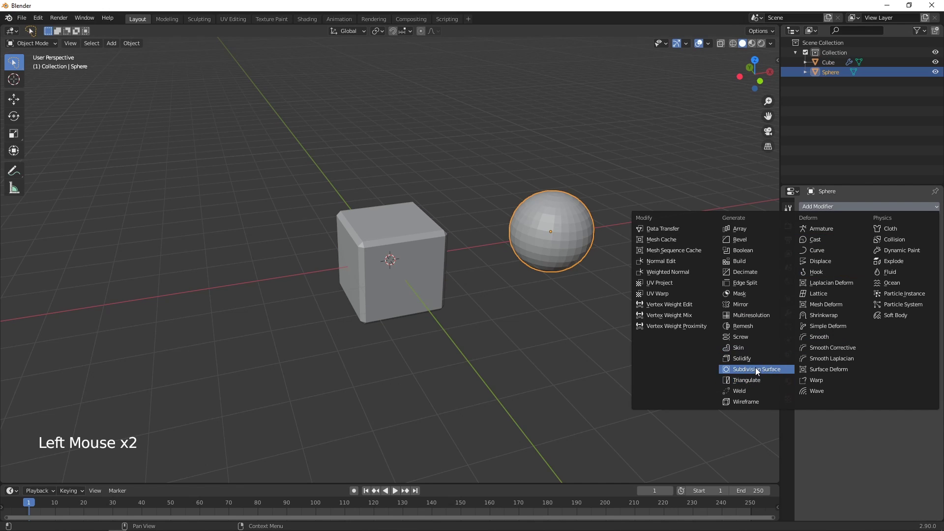
middle_click(561, 349)
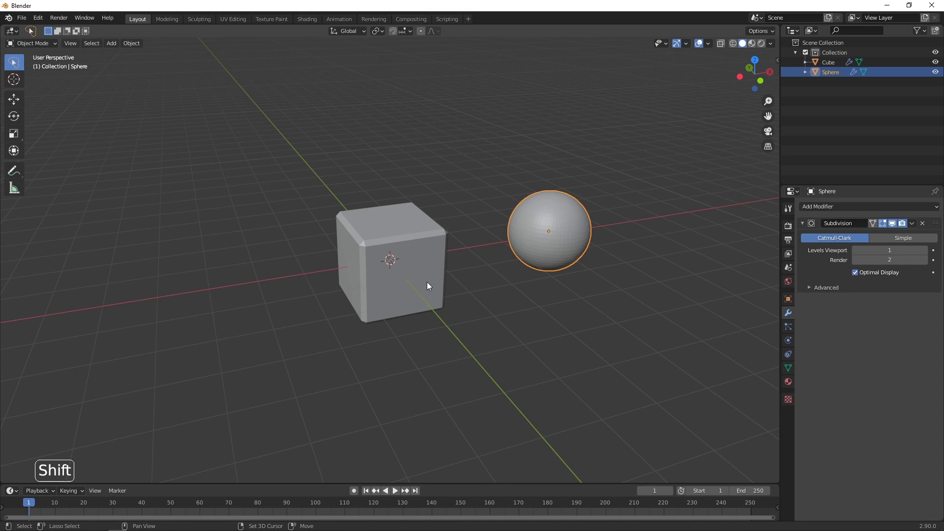
left_click(431, 286)
right_click(431, 286)
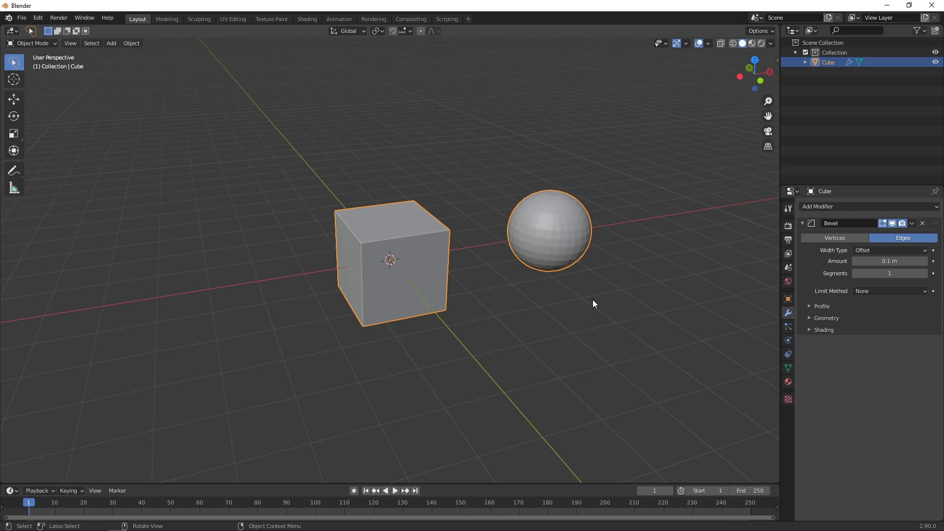
key("ctrl+z")
Select the cube then the sphere and copy the subdivision modifier onto the cube with Ctrl+L
left_click(597, 303)
left_click(423, 283)
left_click(555, 248)
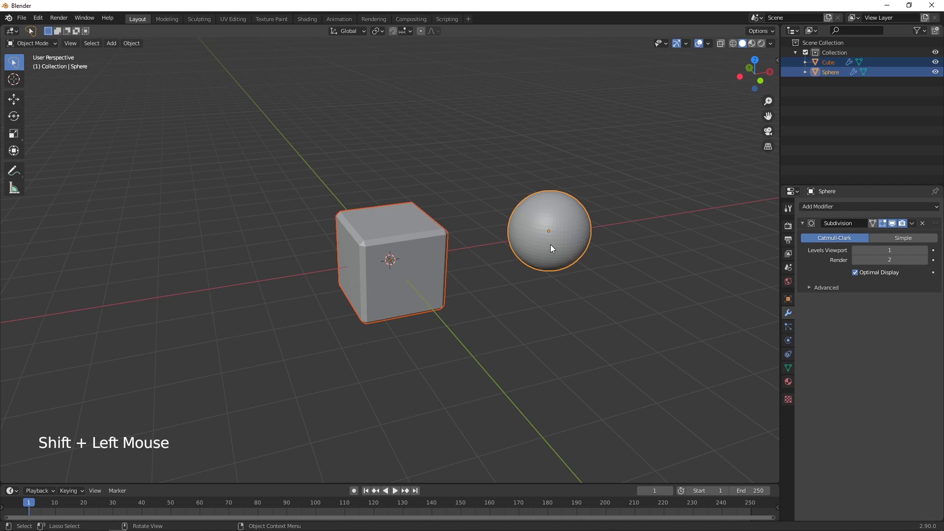
right_click(554, 248)
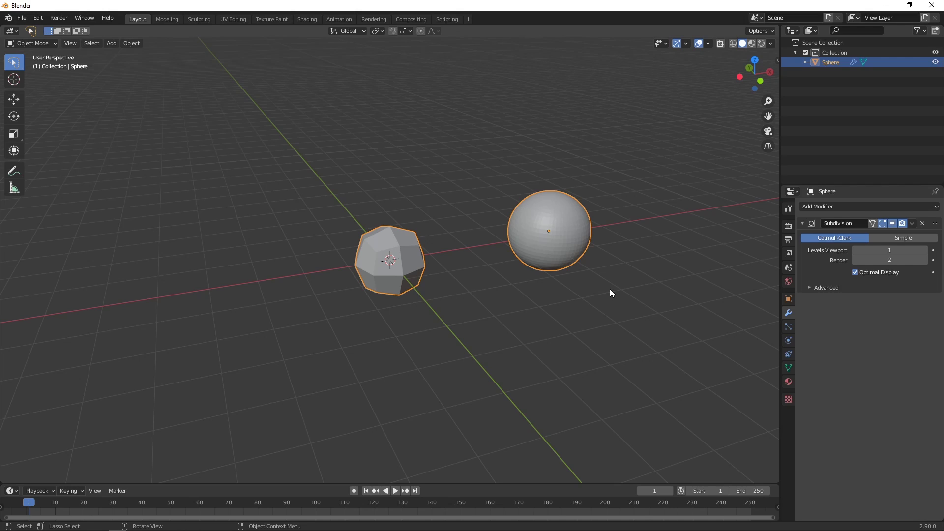
Delete the joined object and add a Suzanne monkey head mesh at the scene centre
key("Delete")
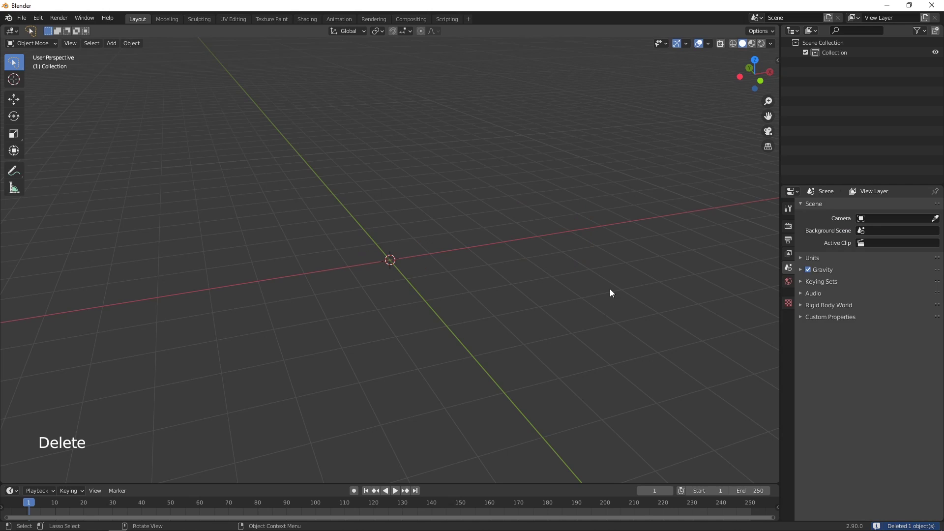
key("shift+a")
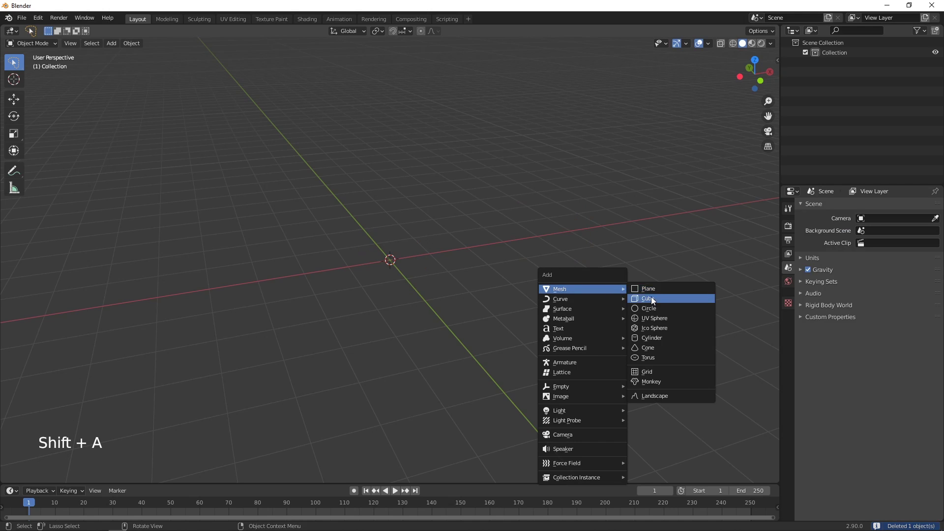
middle_click(446, 298)
scroll("up", 3)
middle_click(472, 317)
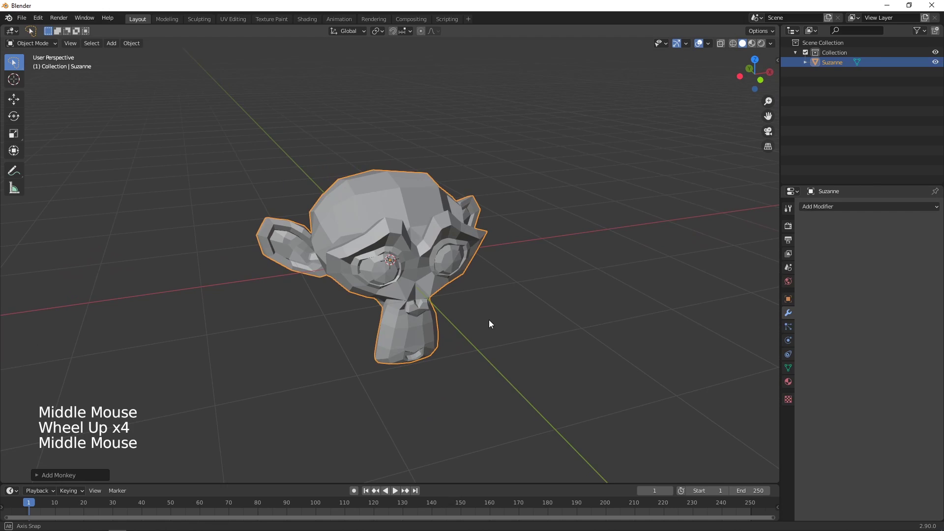
left_click(495, 325)
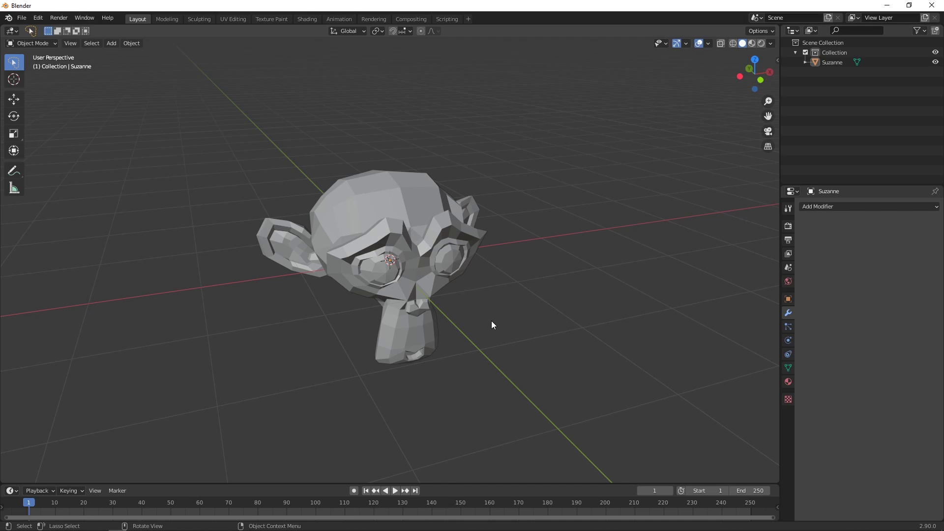
left_click(426, 218)
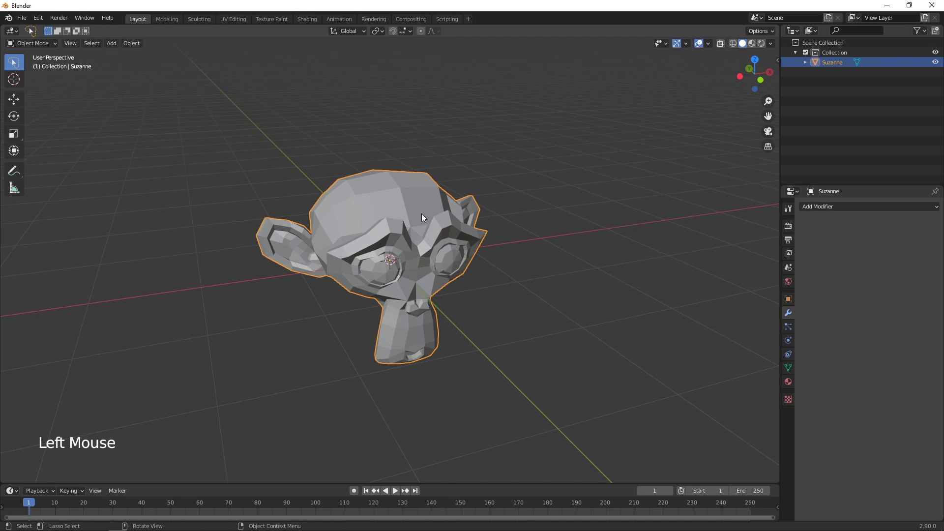
In Edit Mode select Suzanne's top faces from the front view and separate them into Suzanne.001
key("Tab")
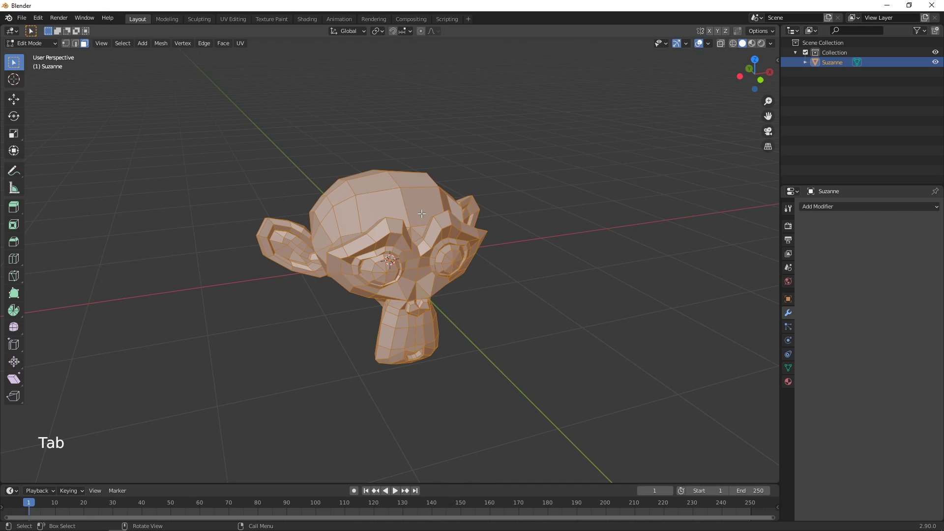
key("KP_1")
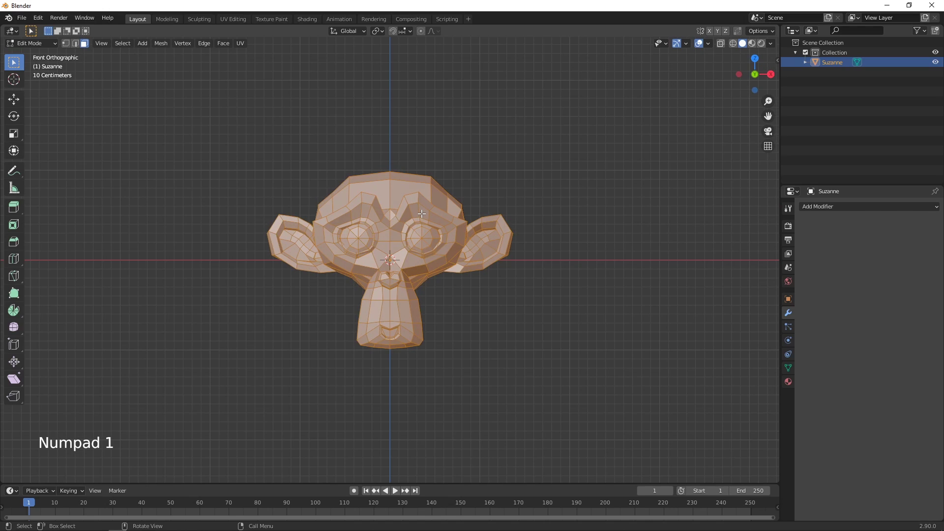
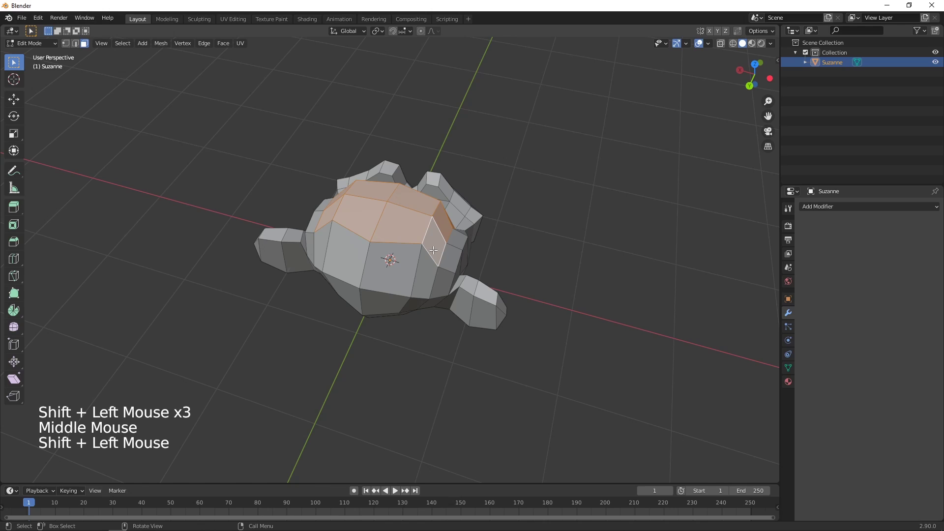
key("KP_1")
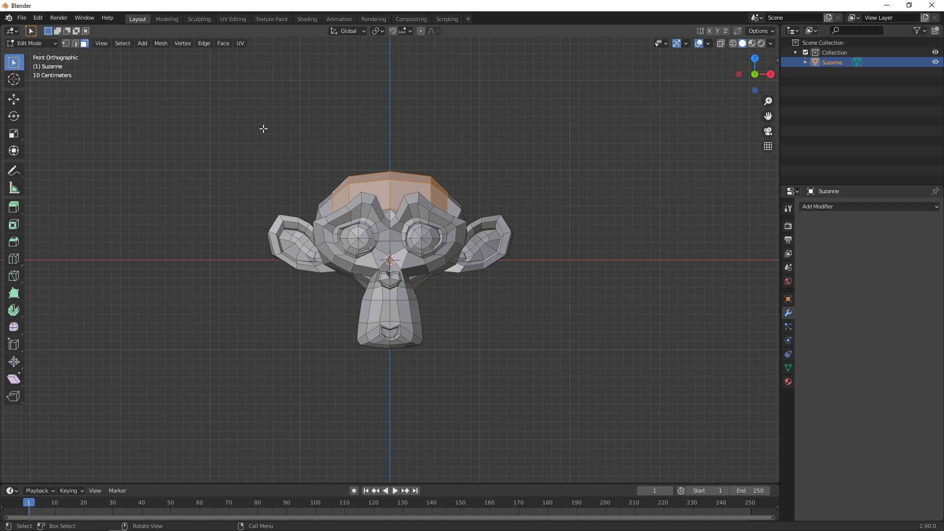
left_click(165, 51)
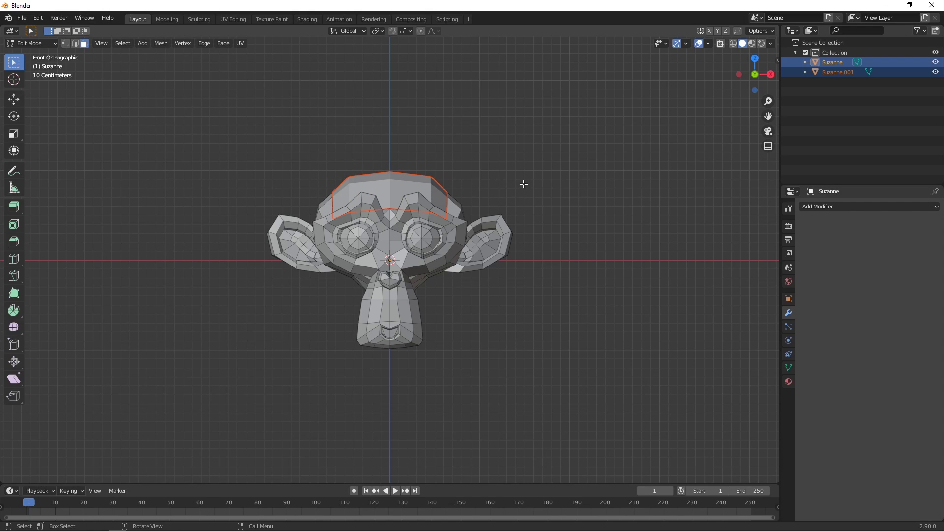
In Object Mode lift Suzanne.001 up along Z above the head, then reselect Suzanne
key("Tab")
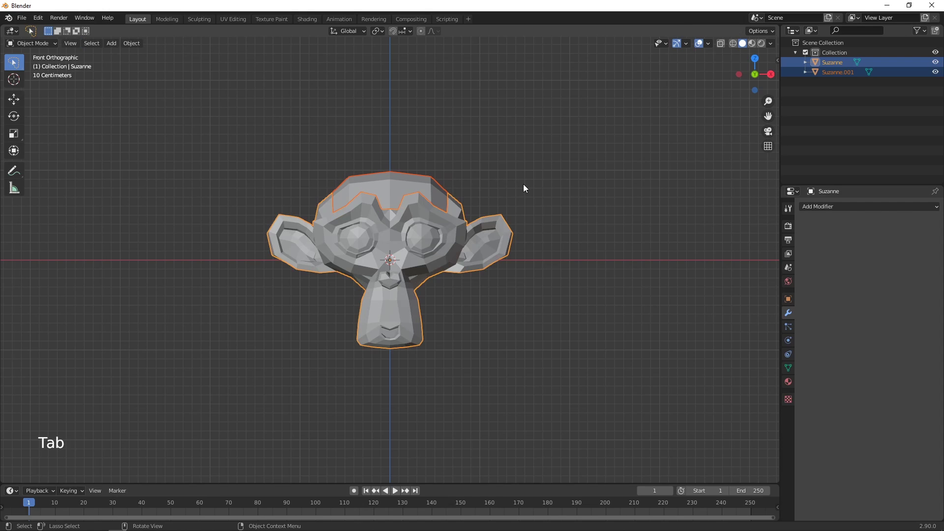
left_click(395, 188)
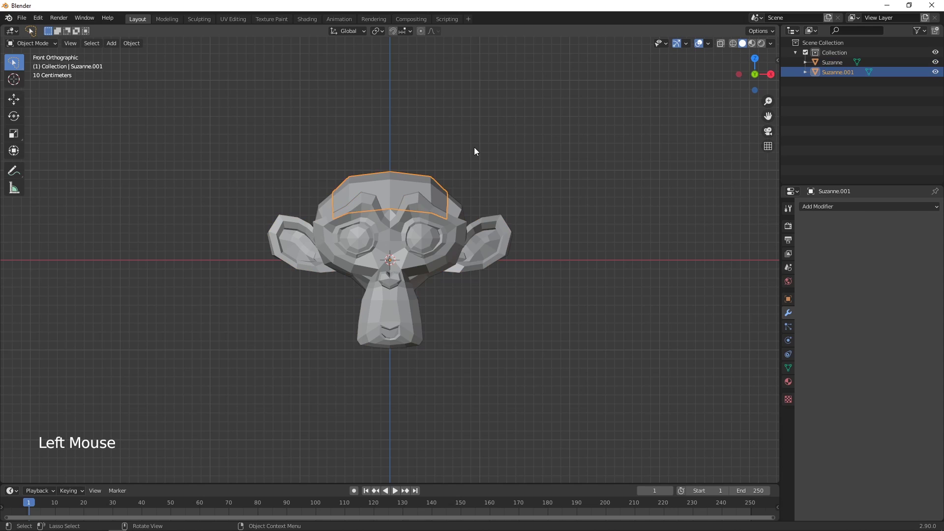
key("g")
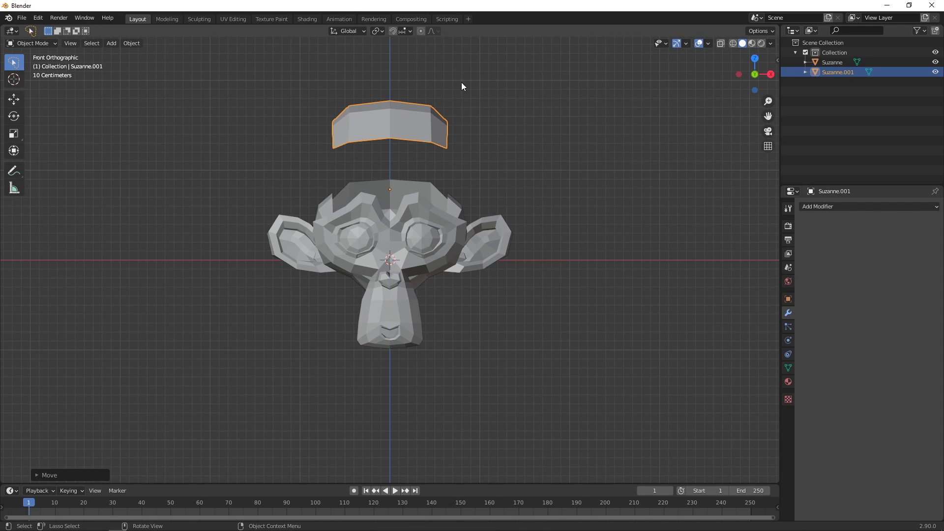
middle_click(633, 241)
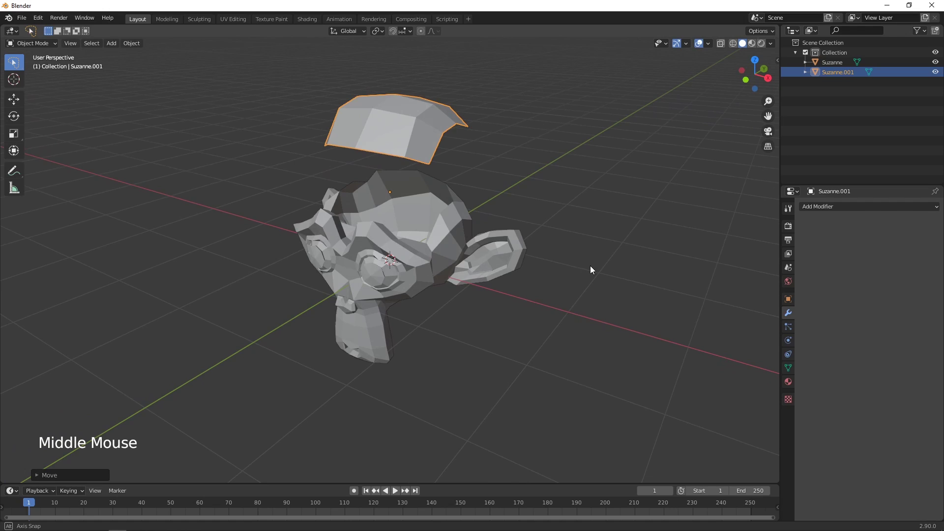
left_click(575, 268)
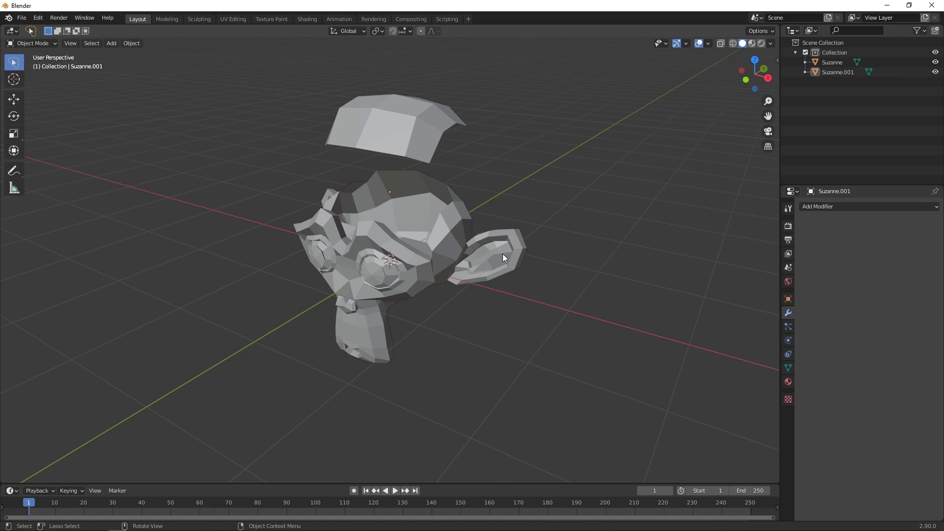
left_click(373, 270)
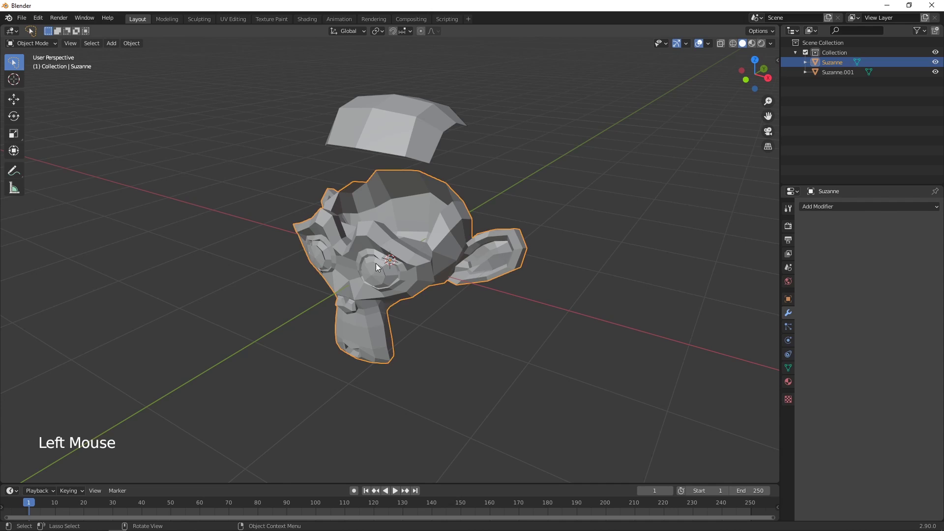
Separate the monkey head's loose parts into individual objects and return to Object Mode
key("Tab")
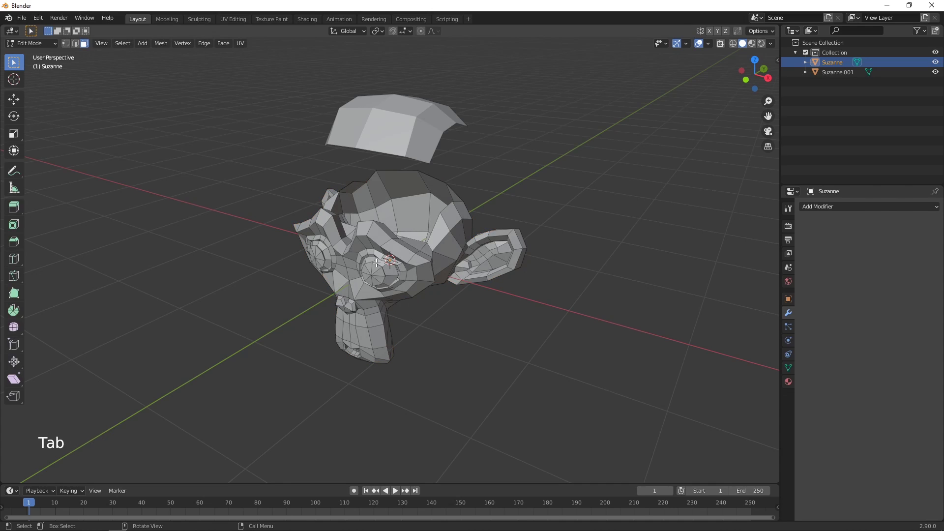
right_click(379, 265)
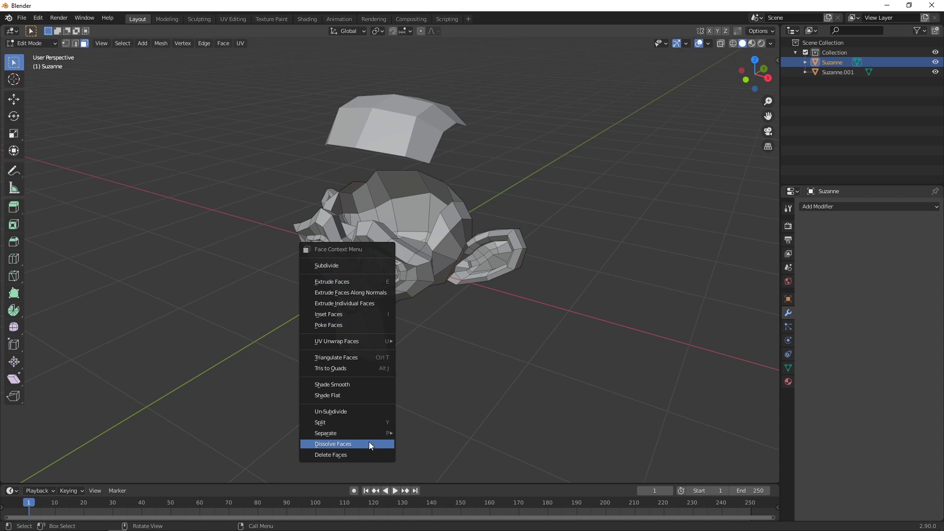
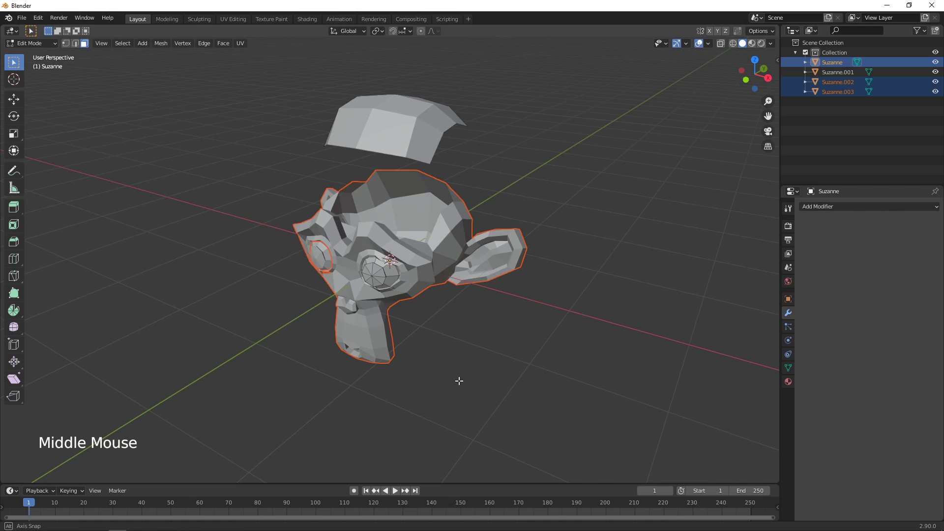
key("Tab")
Select both eye objects and pull them out in front of the head
left_click(378, 276)
left_click(379, 276)
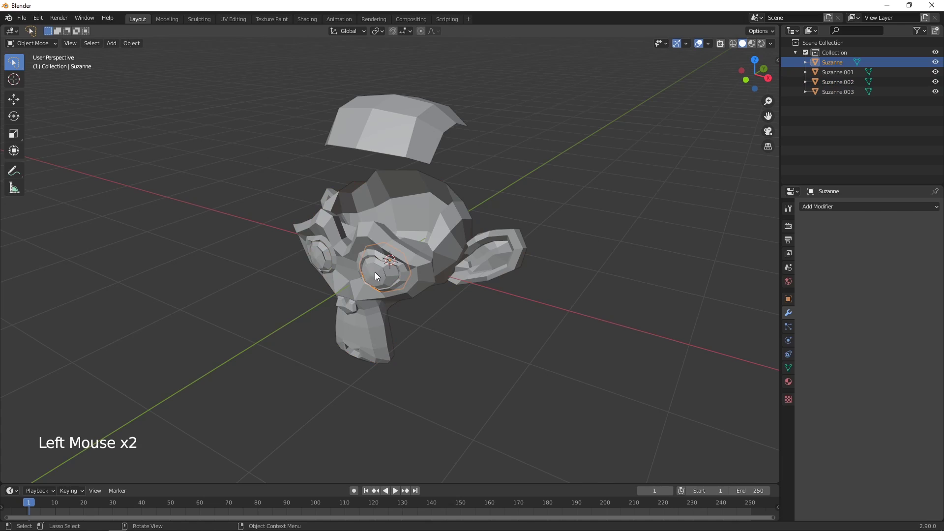
double_click(323, 266)
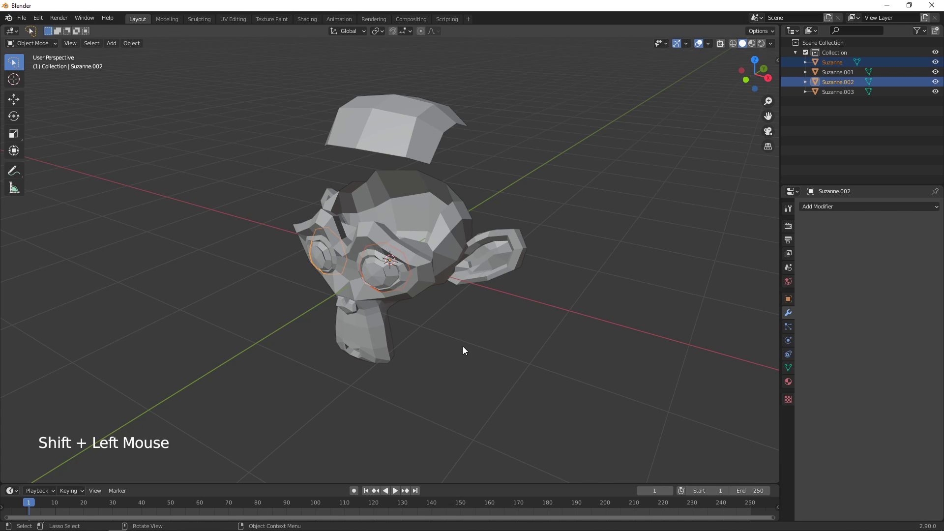
key("g")
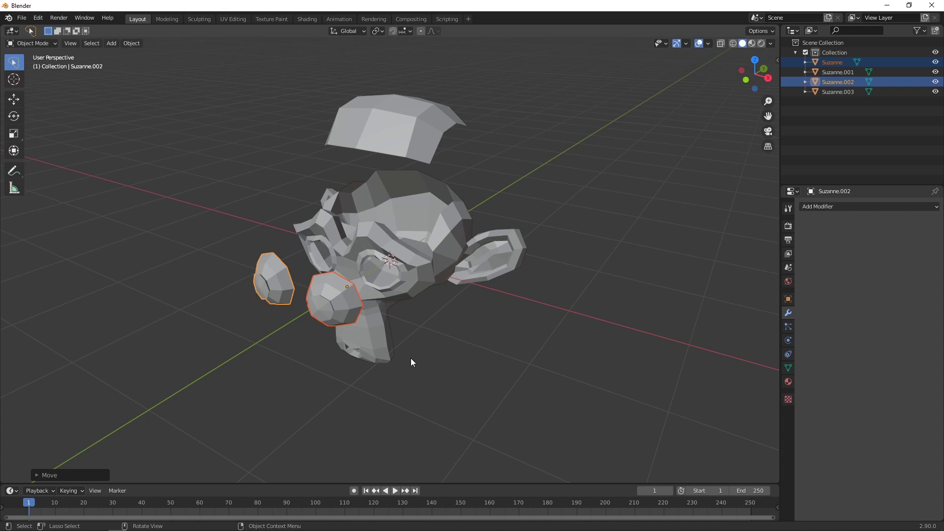
middle_click(501, 367)
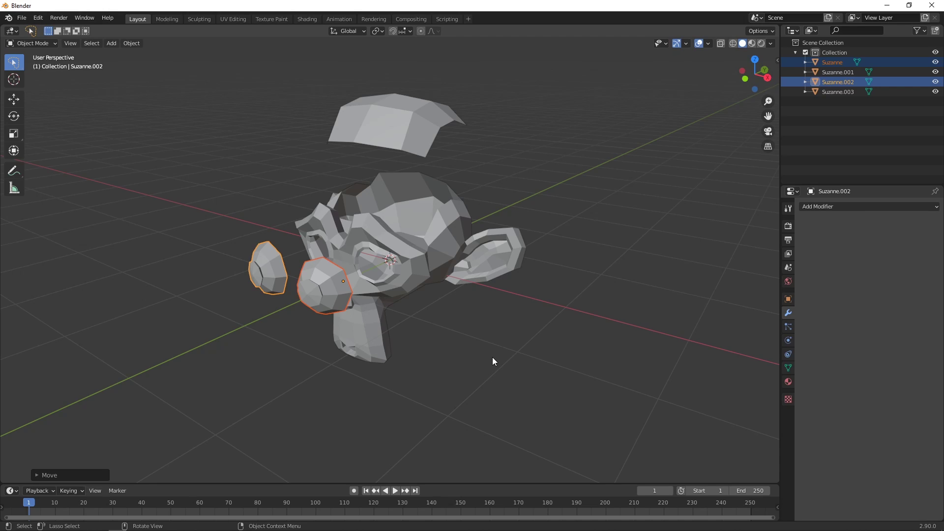
Delete the head and all split-off pieces, emptying the scene
left_click(421, 287)
left_click(394, 134)
Add a cylinder mesh to the empty scene
key("Delete")
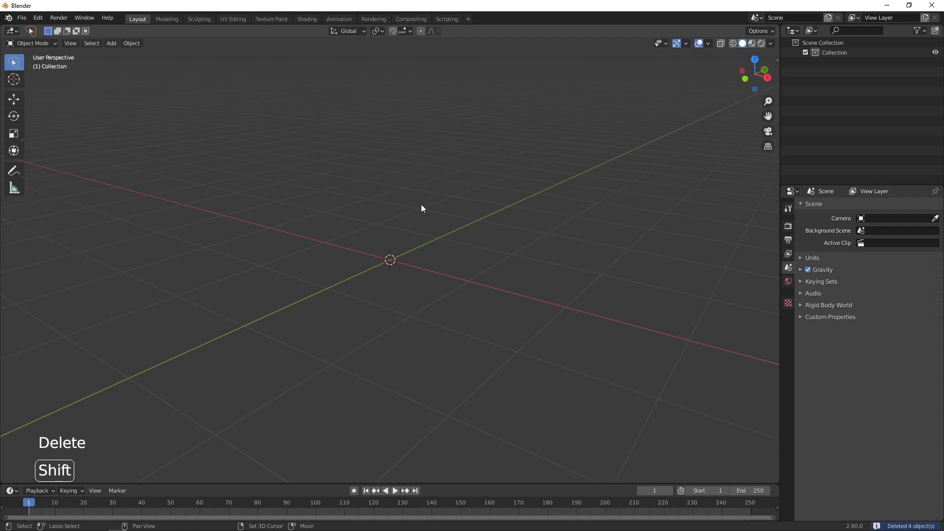
key("shift+a")
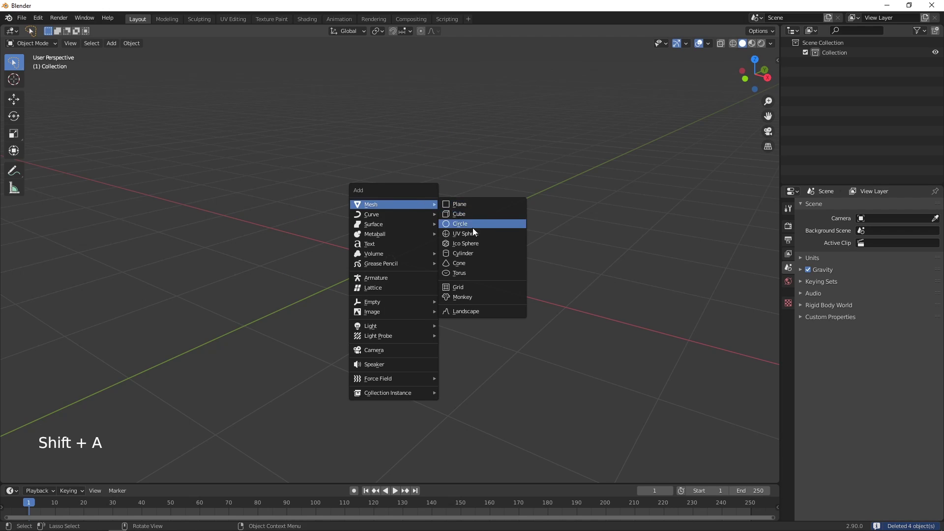
middle_click(538, 317)
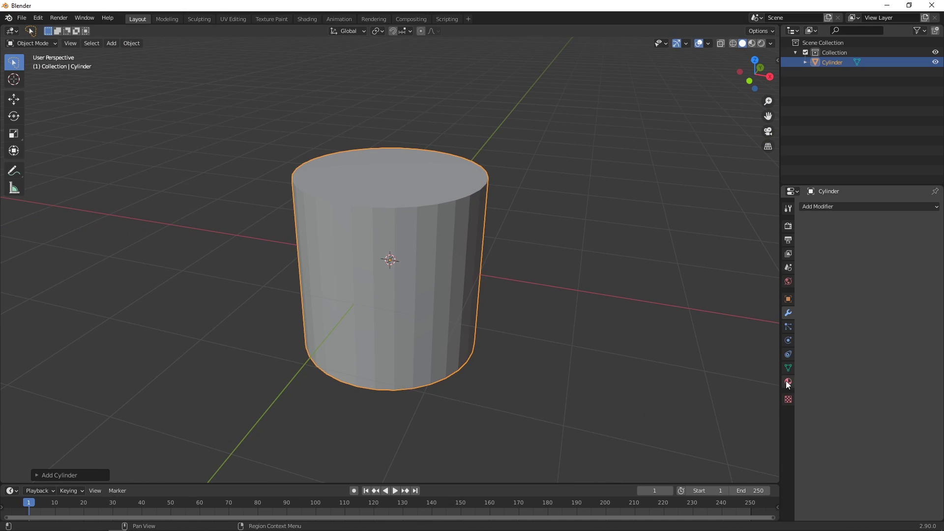
Create a new material Material.001 on the cylinder with a red base colour
left_click(794, 385)
left_click(869, 254)
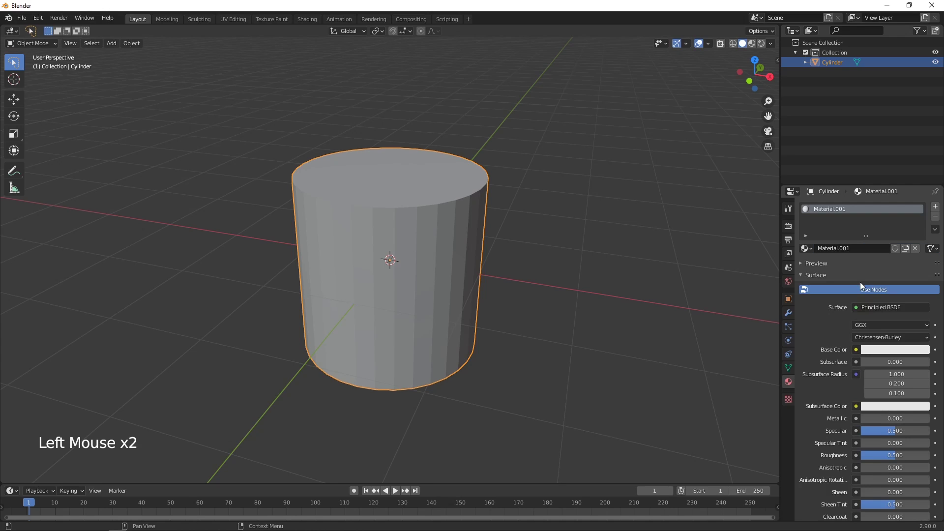
left_click(873, 313)
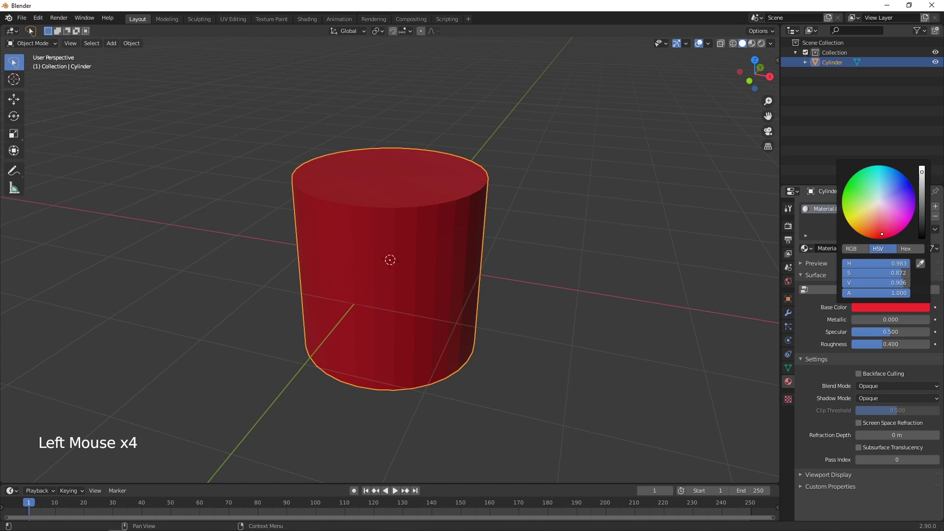
middle_click(564, 339)
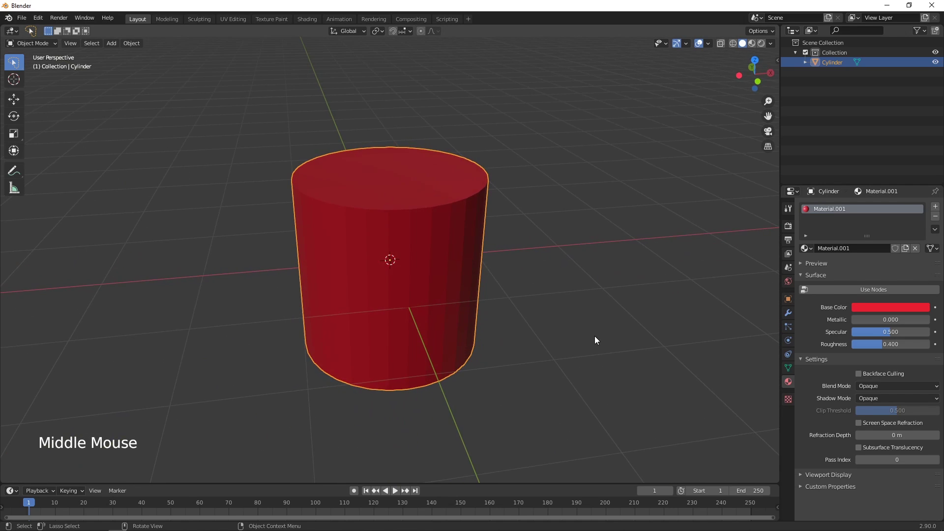
In Edit Mode add a second material slot with new Material.002 and pick its green base colour
key("Tab")
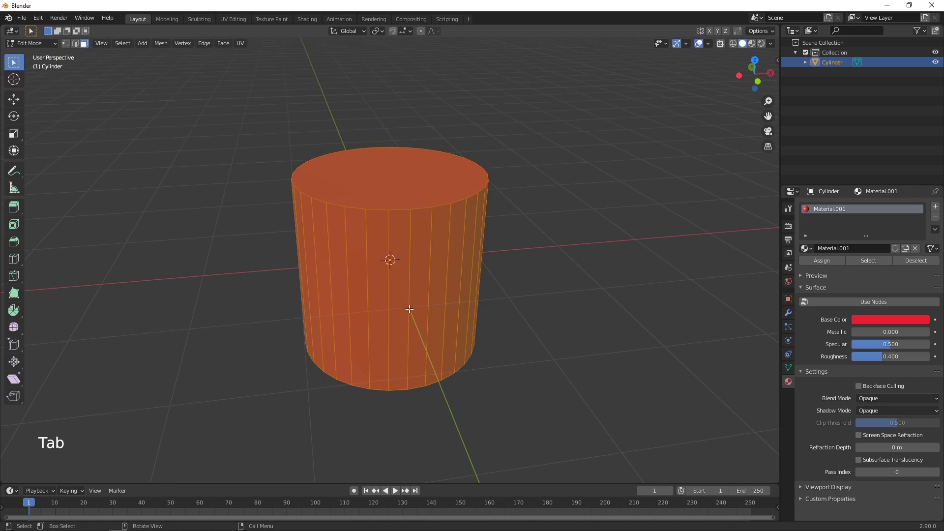
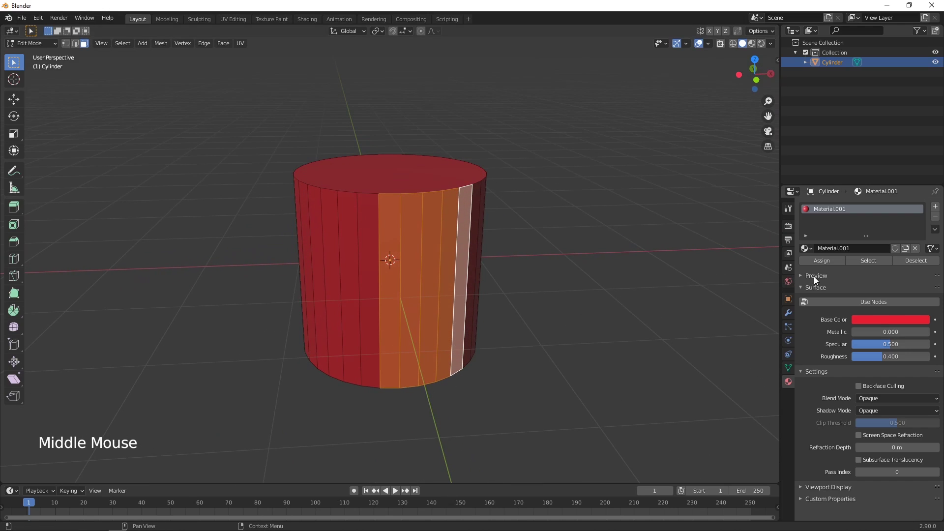
left_click(938, 209)
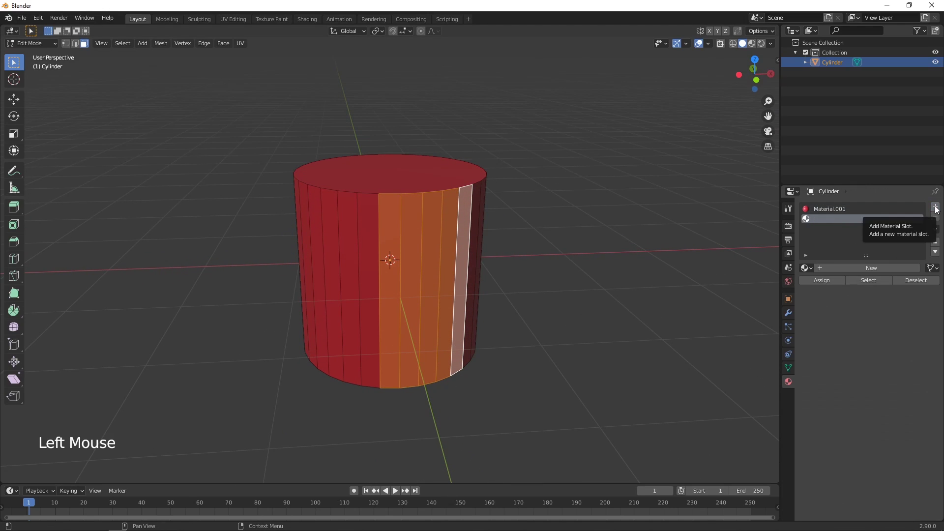
left_click(878, 272)
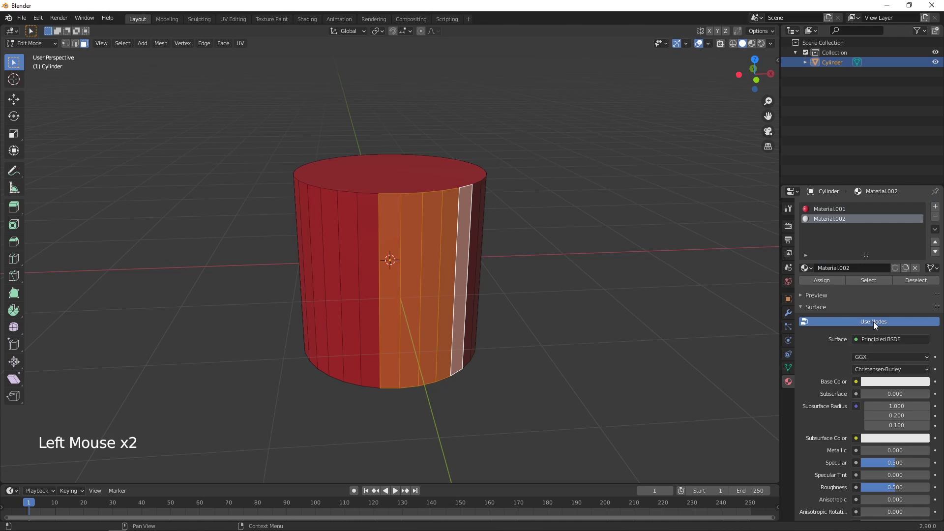
left_click(879, 341)
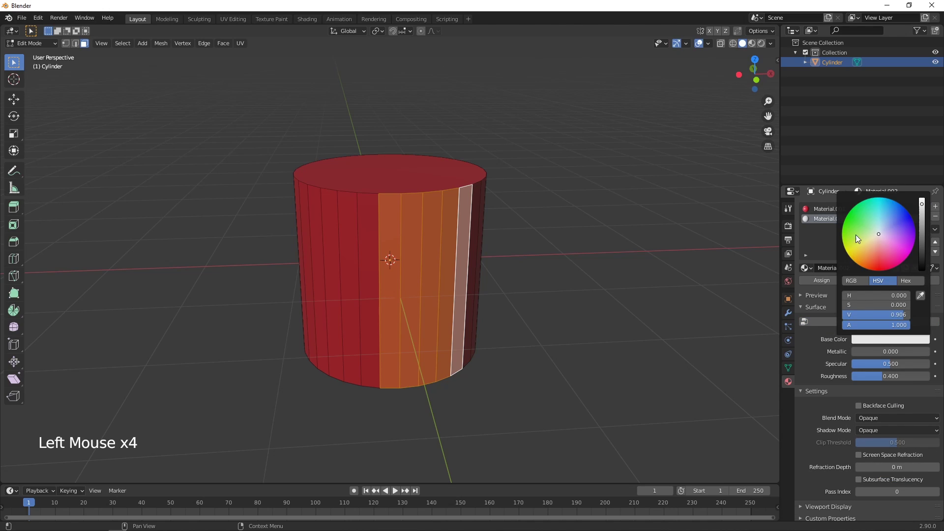
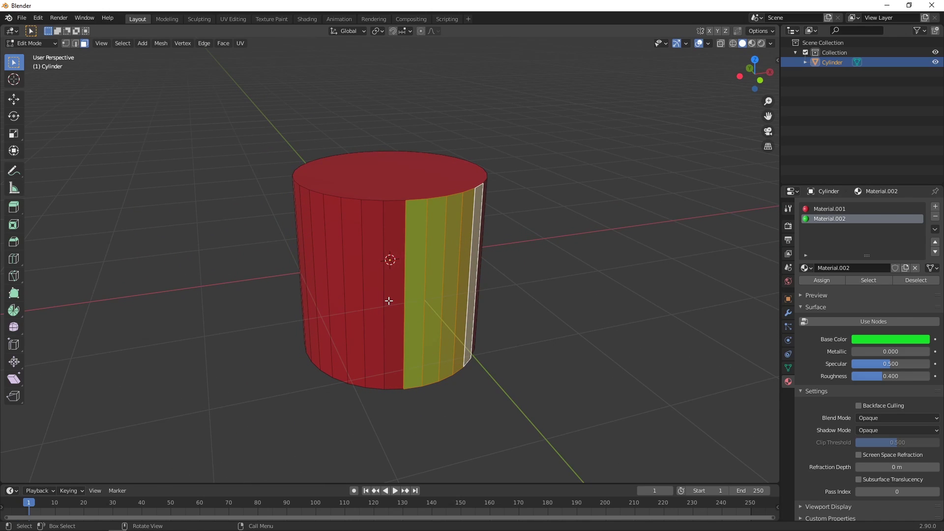
Separate the green band into its own object and move it off the cylinder along Y
right_click(391, 303)
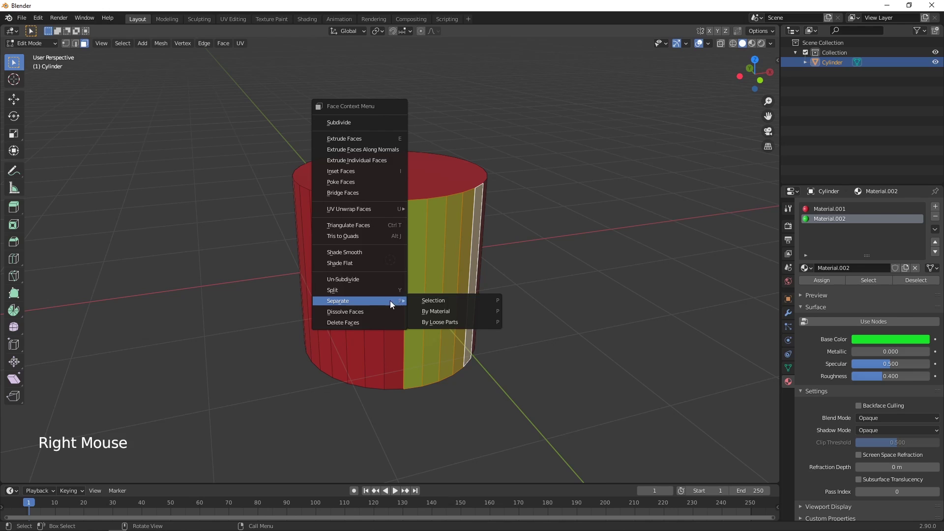
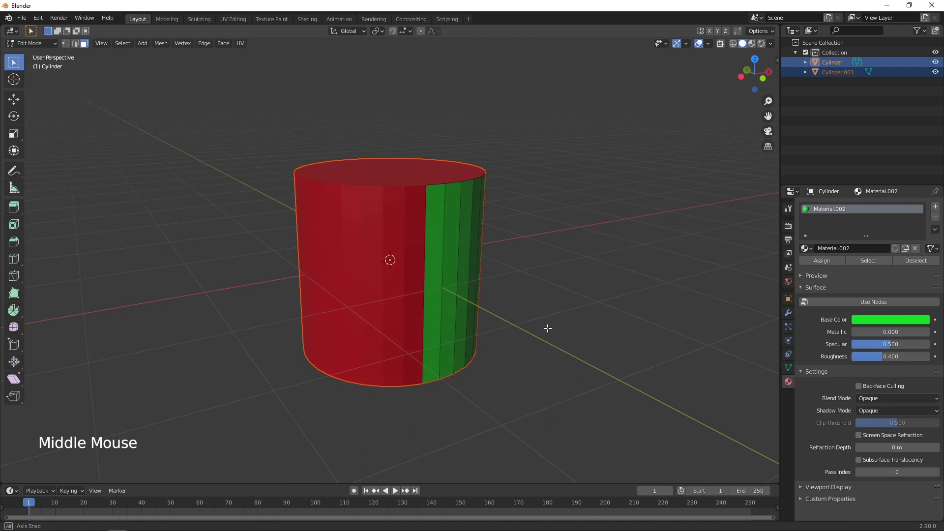
key("Tab")
middle_click(529, 333)
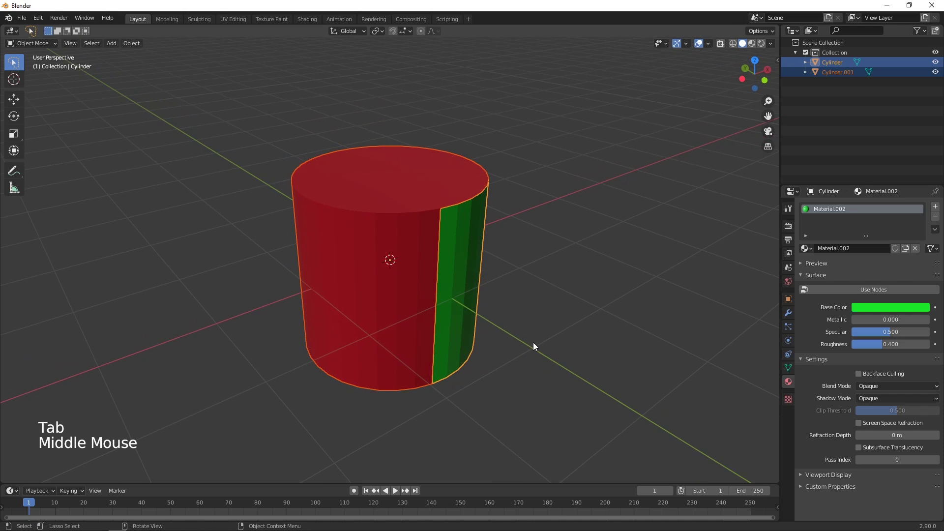
left_click(464, 290)
left_click(454, 287)
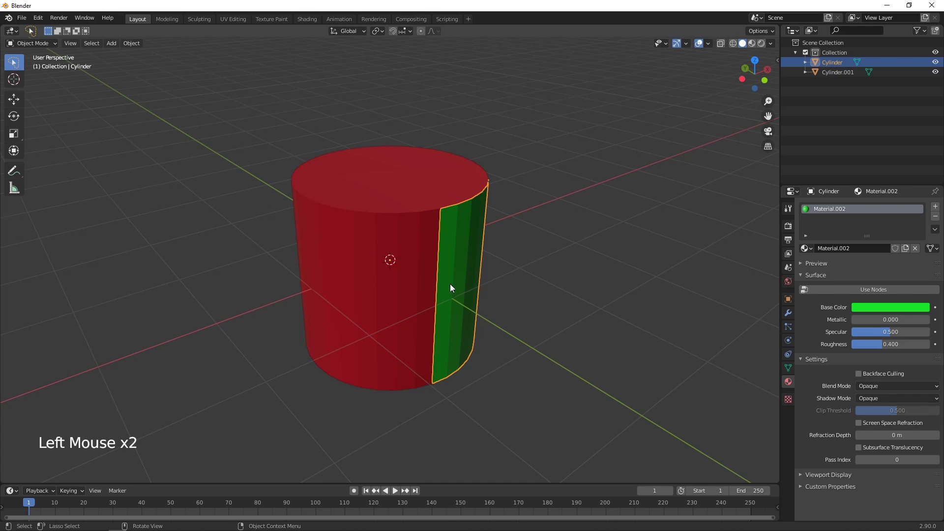
key("g")
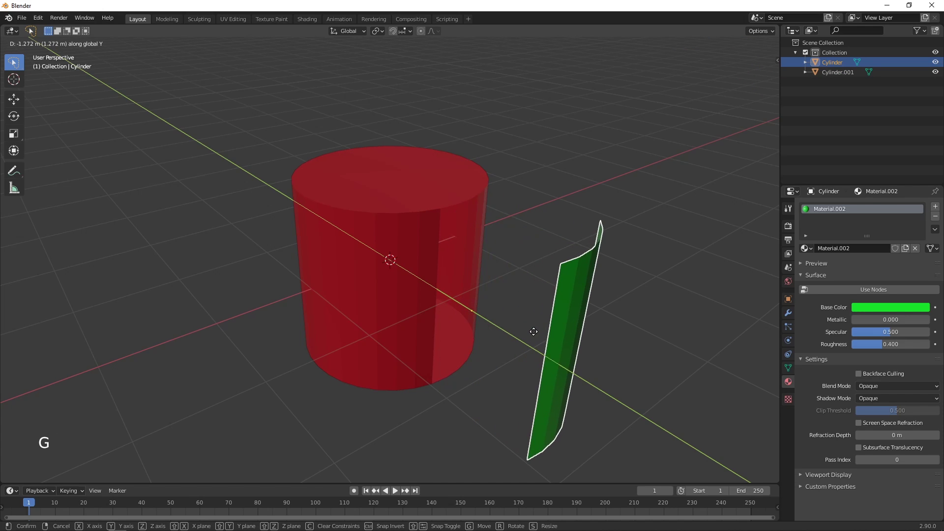
Orbit around the two pieces and select the red cylinder as well
middle_click(637, 388)
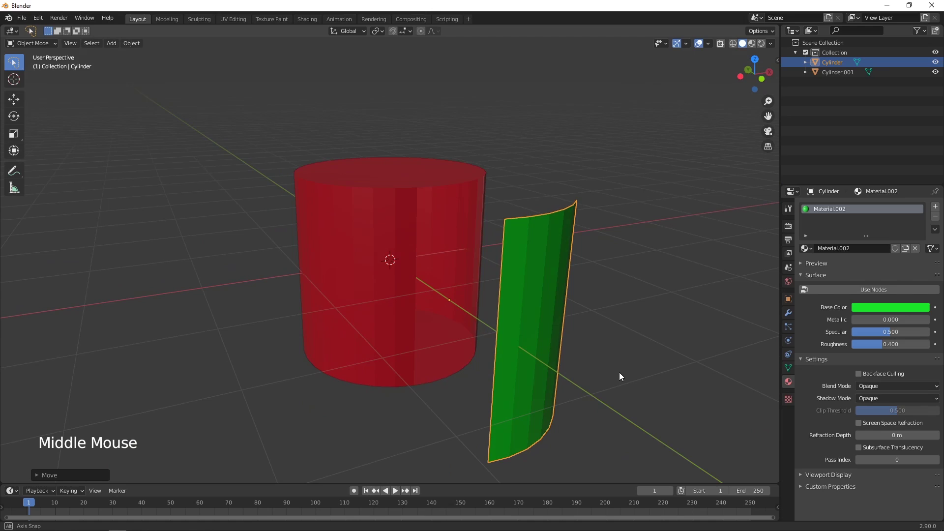
scroll("down", 3)
middle_click(513, 370)
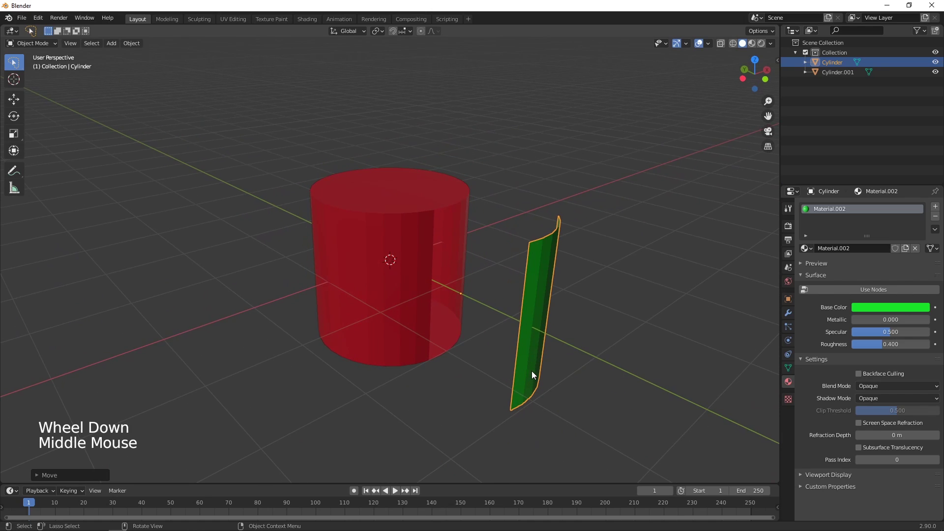
left_click(412, 313)
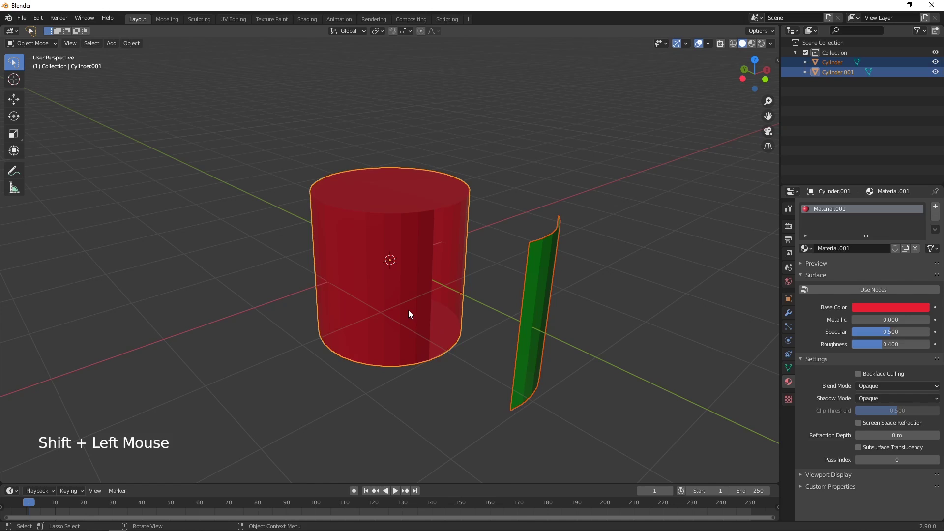
Delete both cylinder pieces and add a plain cube to the scene
key("Delete")
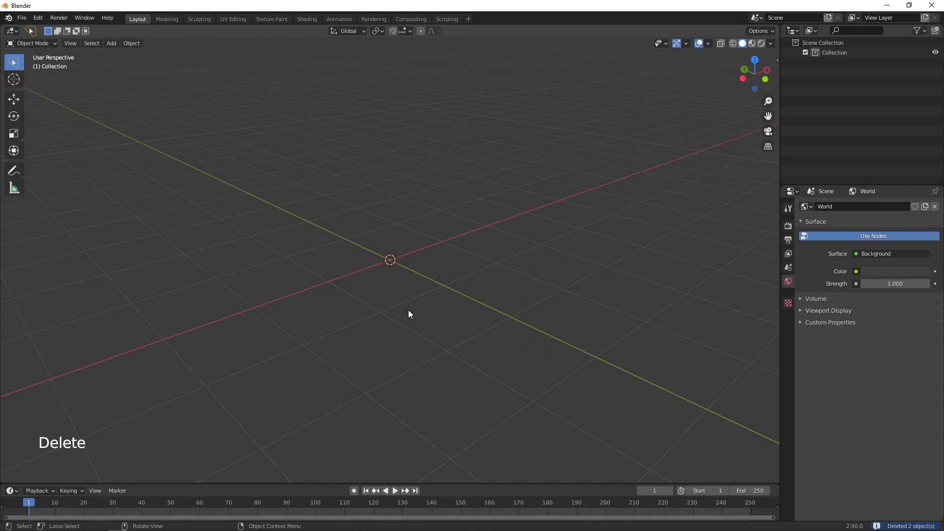
key("shift+a")
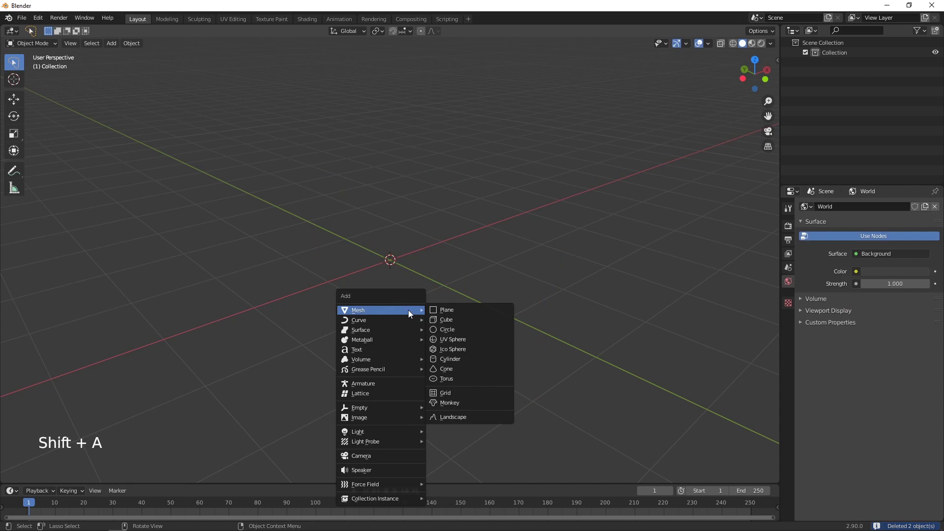
middle_click(494, 320)
left_click(543, 360)
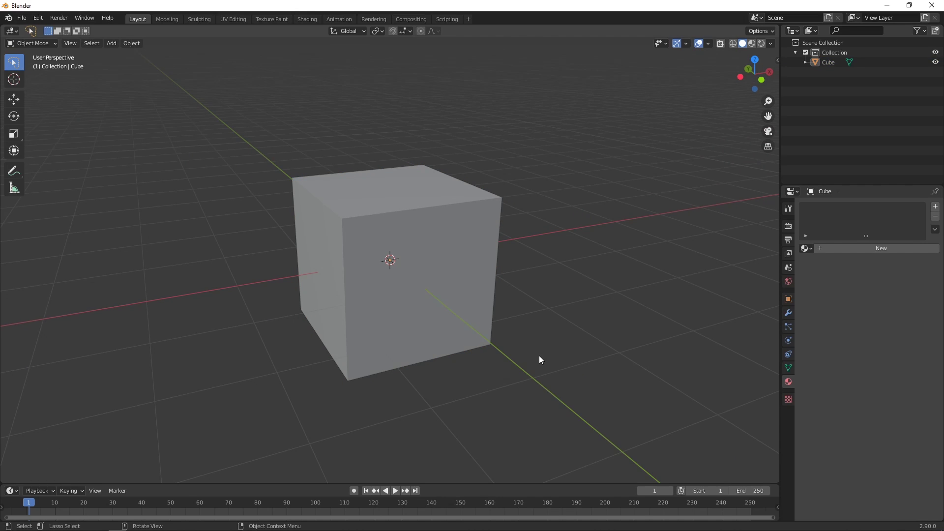
Select the cube and browse the Object menu's duplication options
left_click(462, 315)
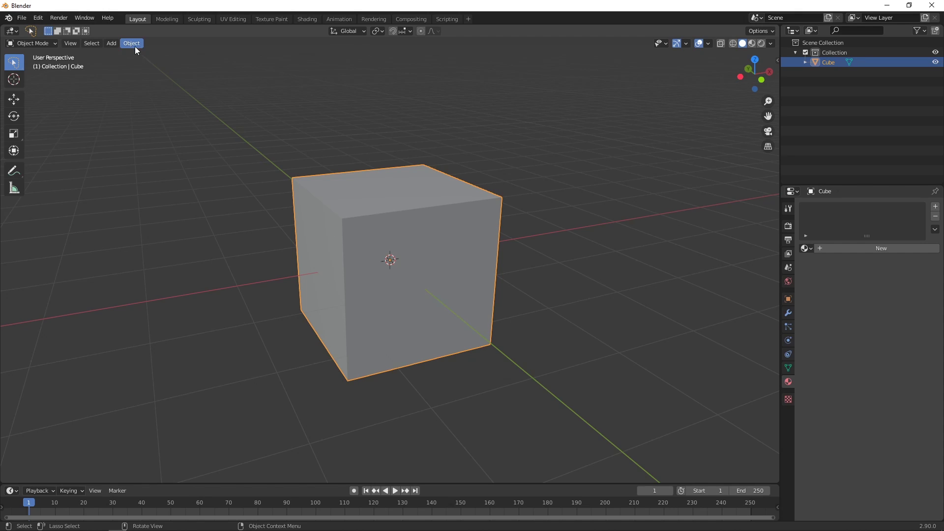
left_click(137, 50)
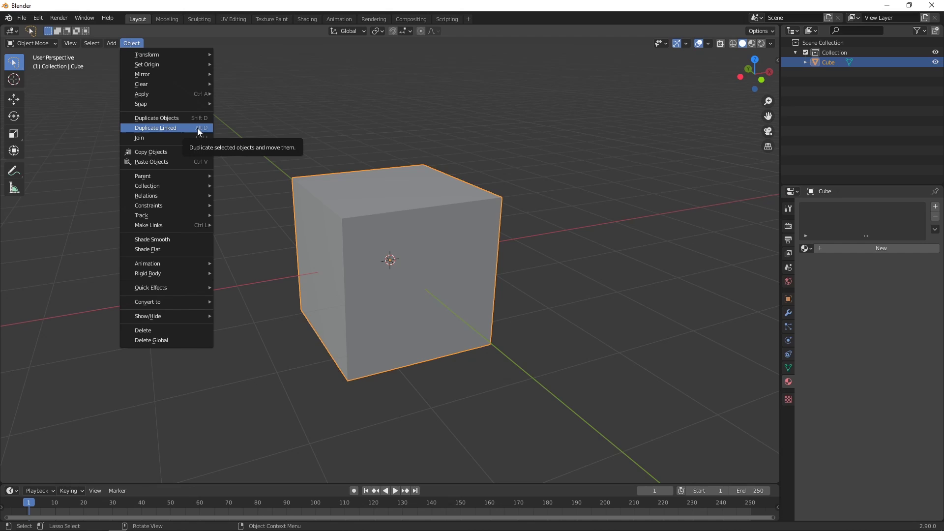
Duplicate the cube with Shift+D and place the copy Cube.001 to its right
left_click(583, 271)
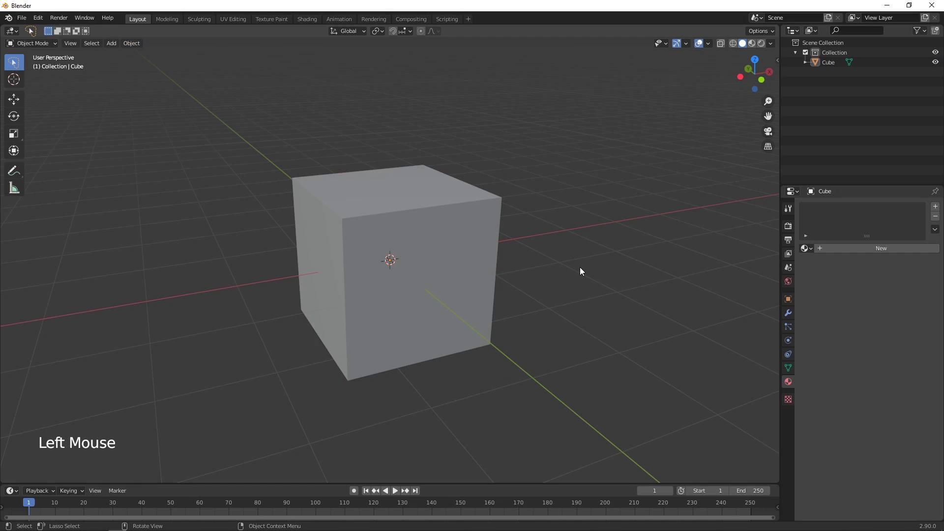
left_click(467, 278)
key("shift+d")
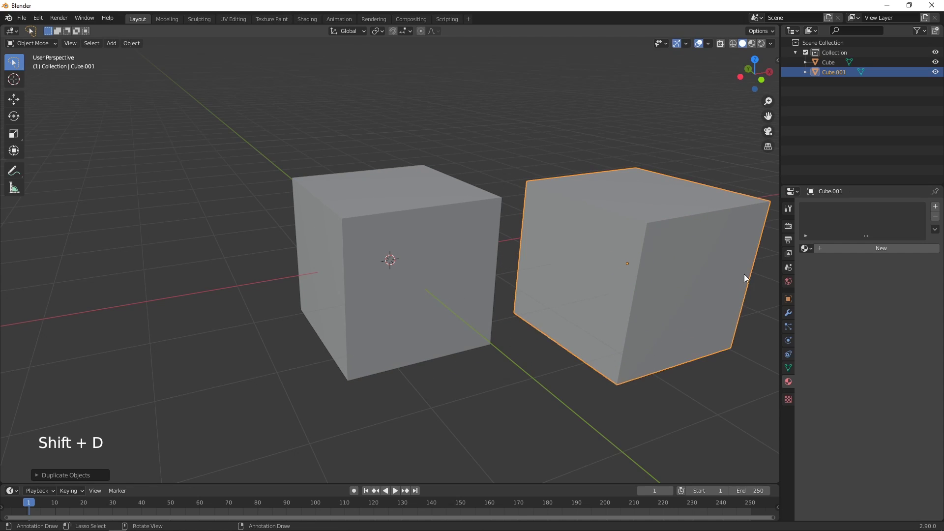
scroll("down", 3)
middle_click(591, 325)
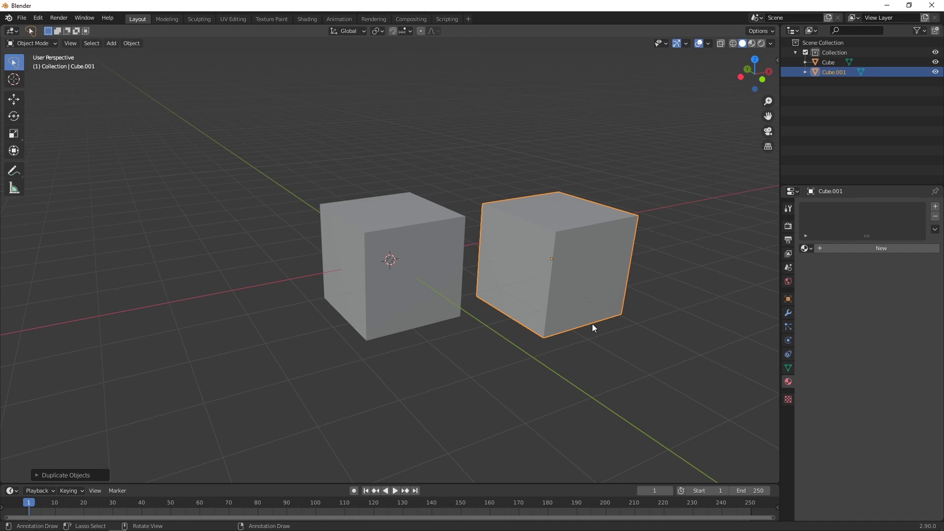
Enter Edit Mode on Cube.001 and switch to vertex select mode
key("Tab")
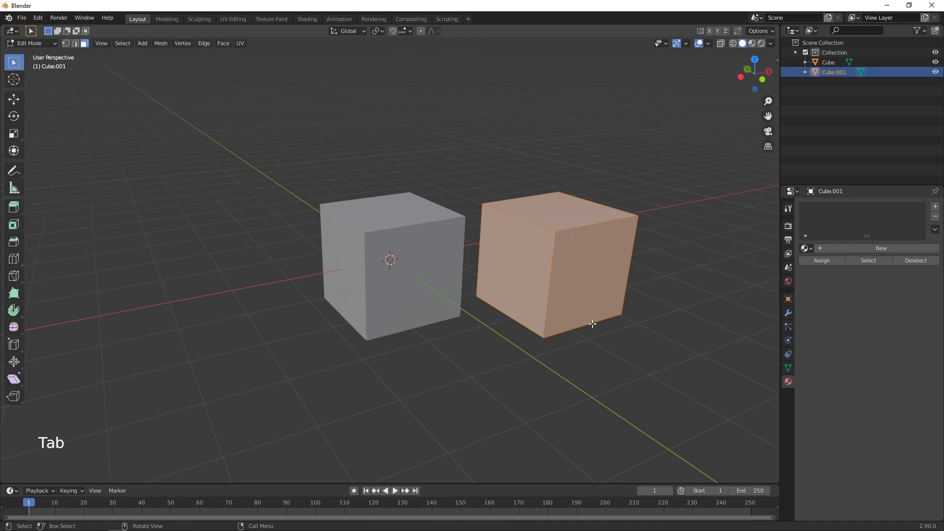
left_click(65, 45)
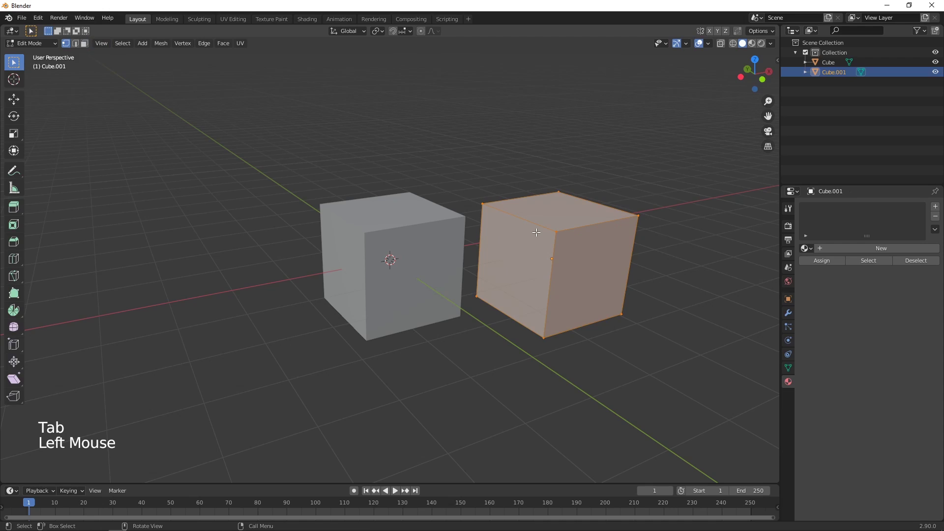
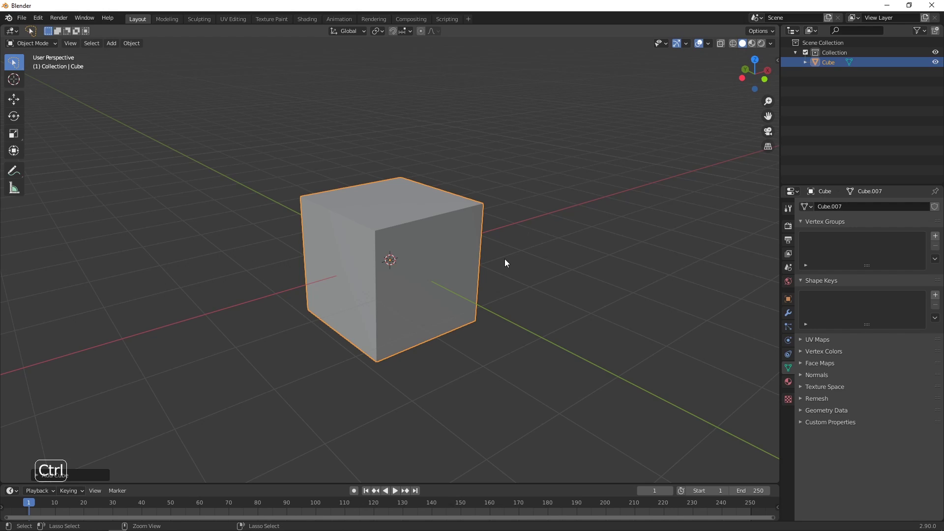
Copy the cube to the clipboard and raise it straight up along Z
key("ctrl+c")
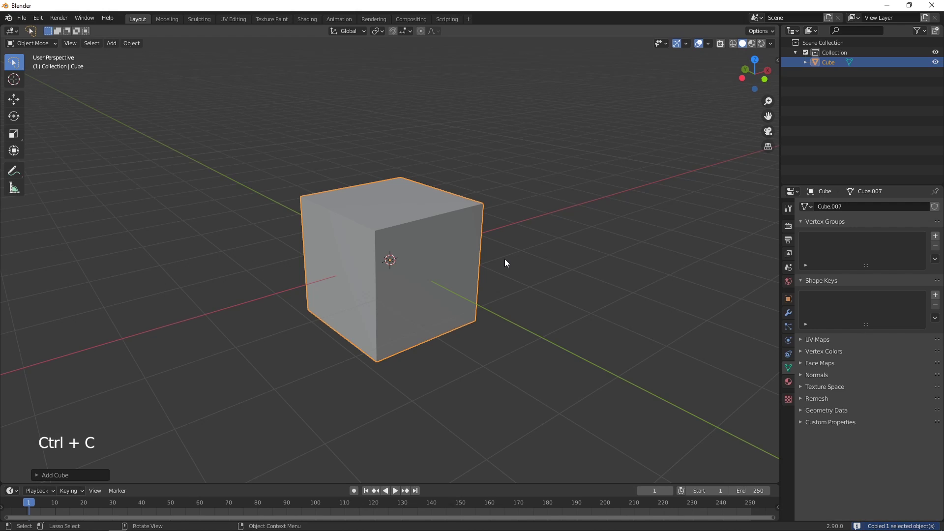
key("g")
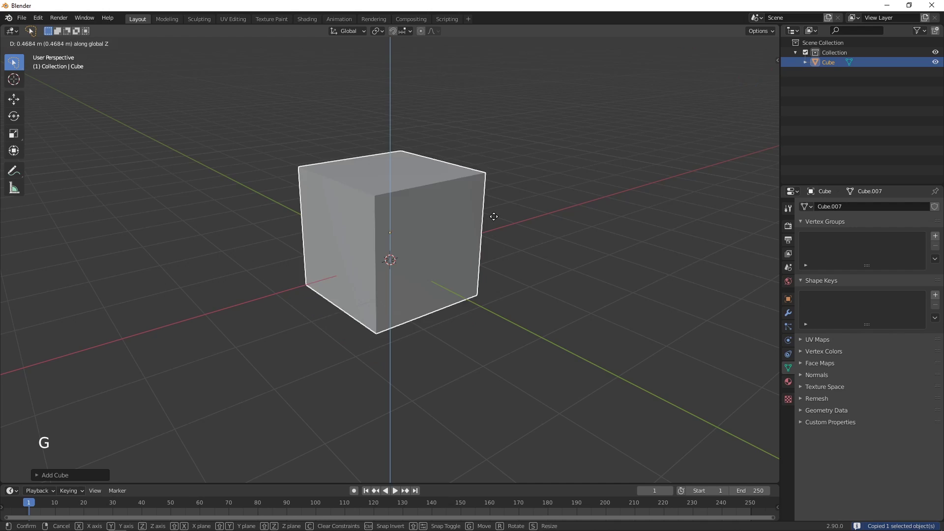
scroll("down", 3)
middle_click(501, 223)
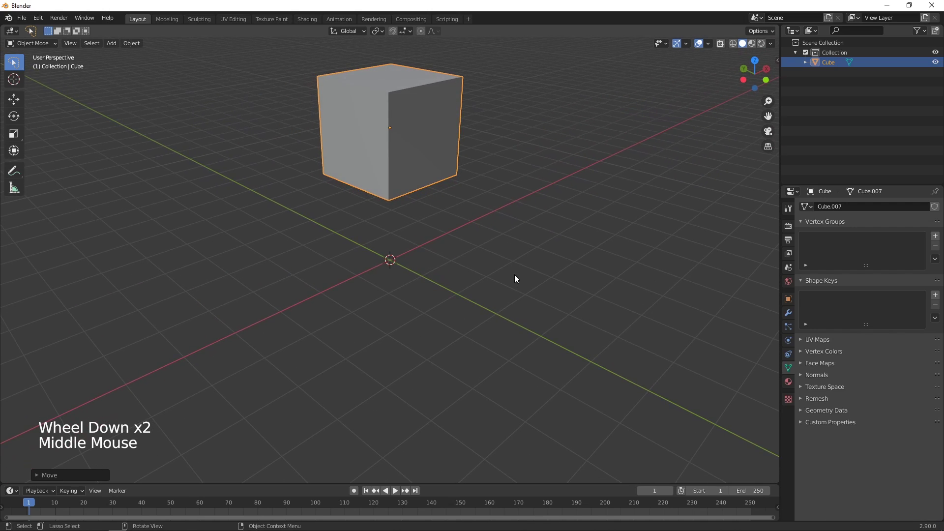
Paste a second cube at the origin and select both cubes
left_click(518, 279)
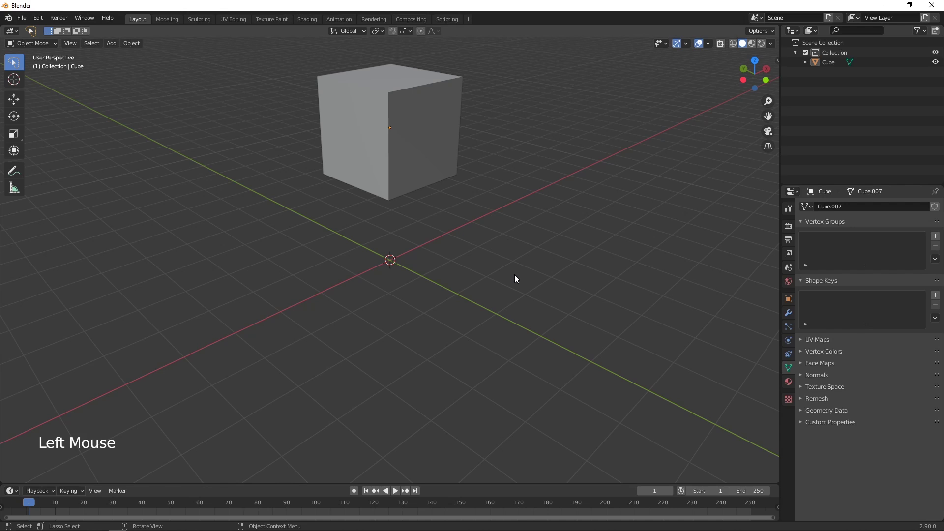
key("ctrl+v")
middle_click(524, 277)
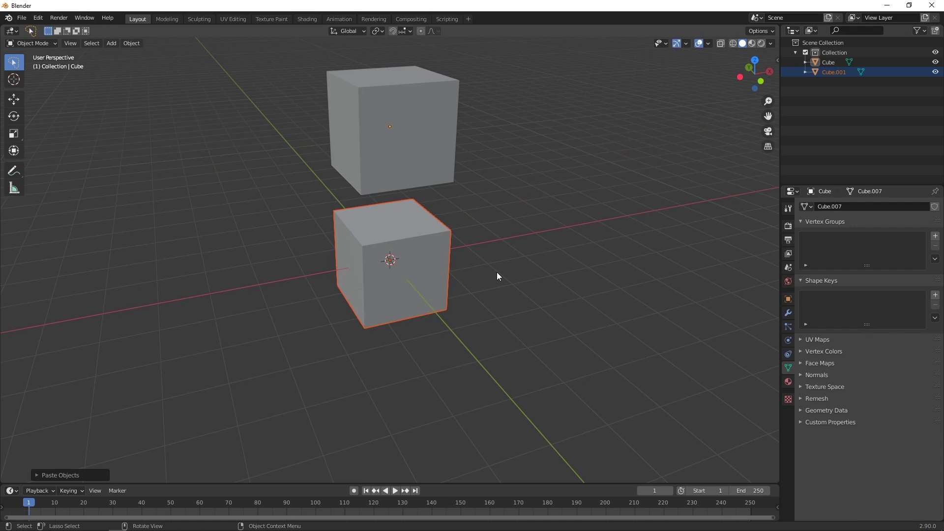
left_click(392, 166)
Delete both cubes and add a torus to the empty scene
key("Delete")
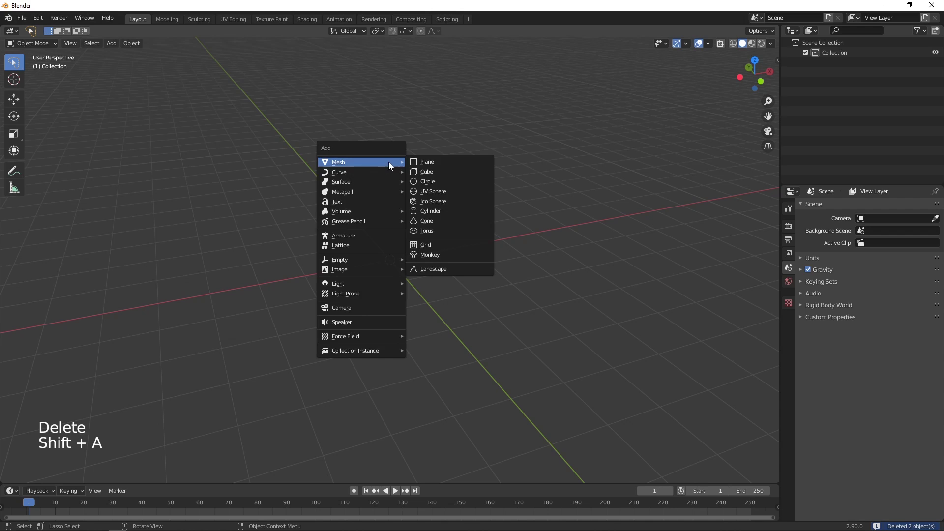
scroll("up", 3)
middle_click(492, 322)
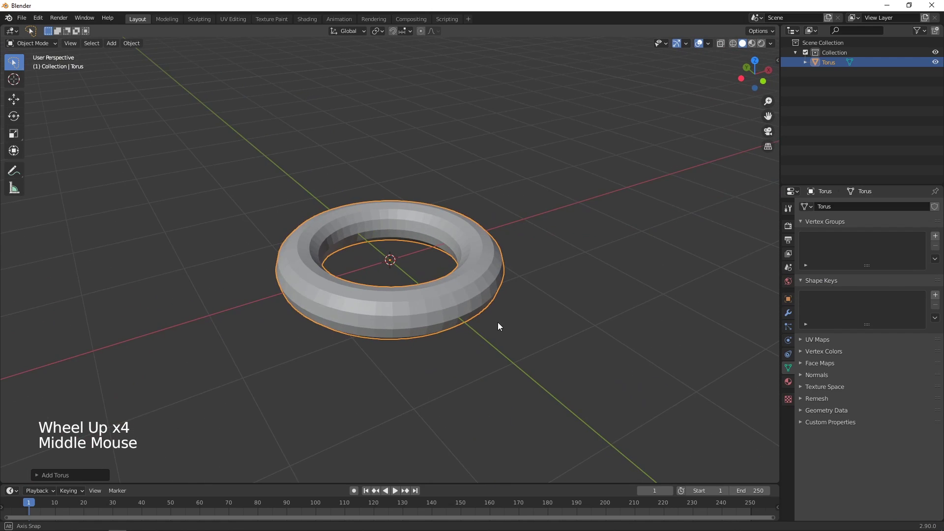
scroll("down", 3)
scroll("down", 3)
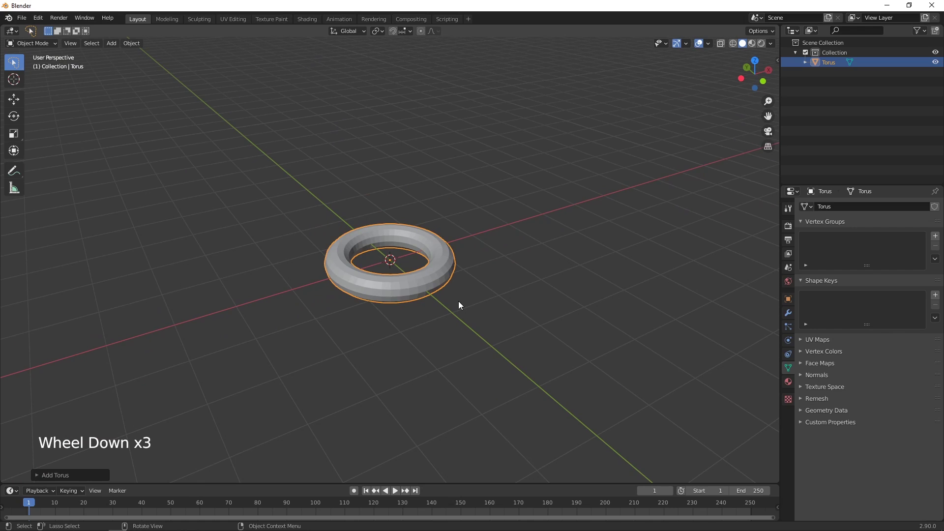
Raise the torus straight up above the origin
key("g")
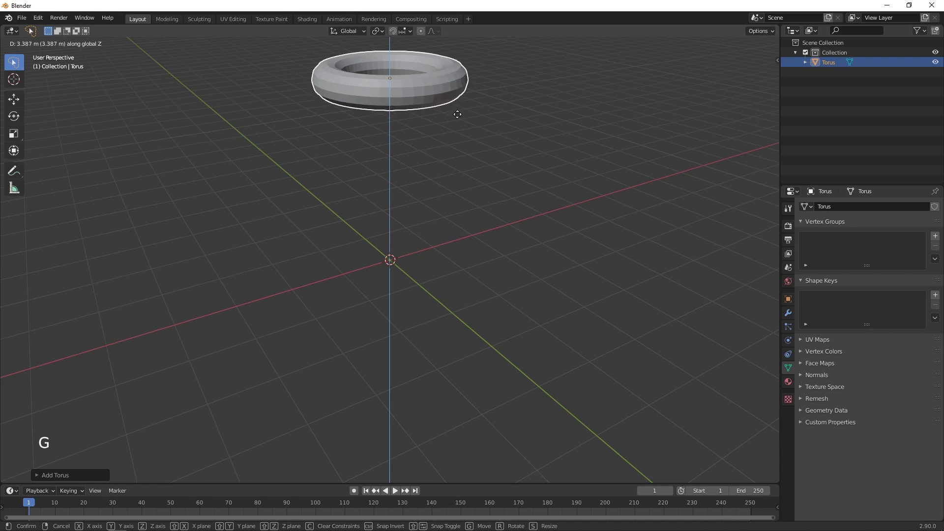
scroll("down", 3)
middle_click(462, 209)
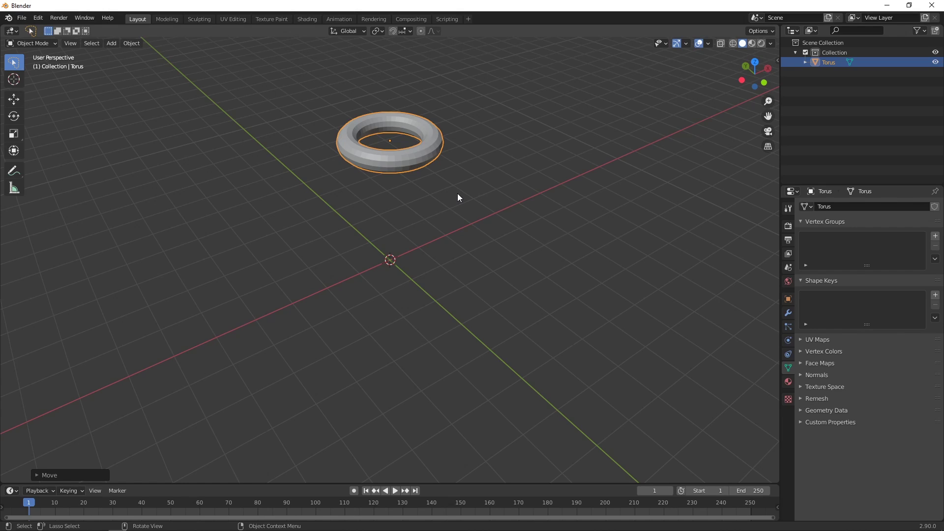
Copy the raised torus to the clipboard and start a new General file
key("ctrl+c")
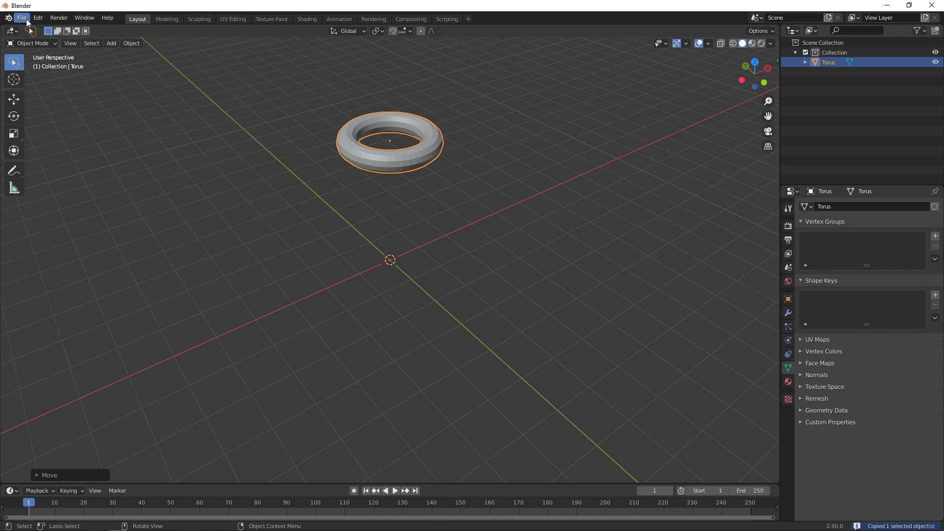
left_click(23, 21)
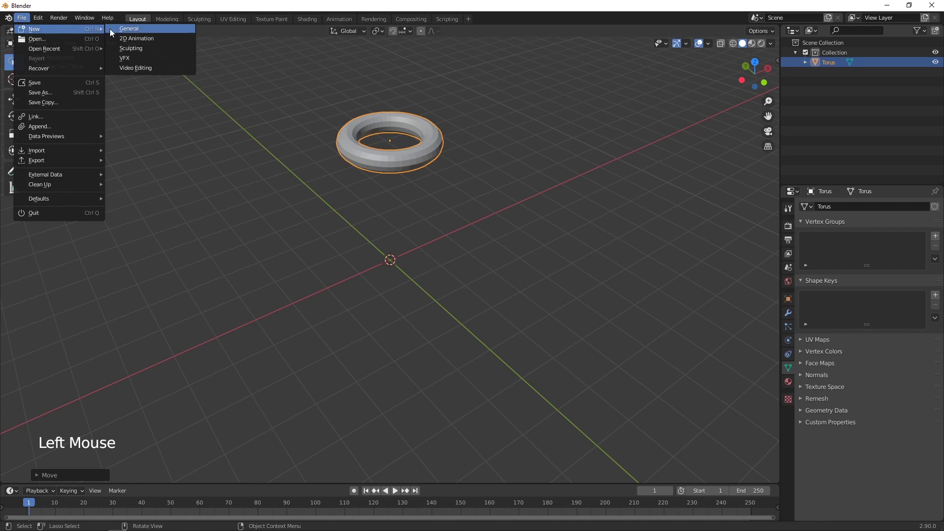
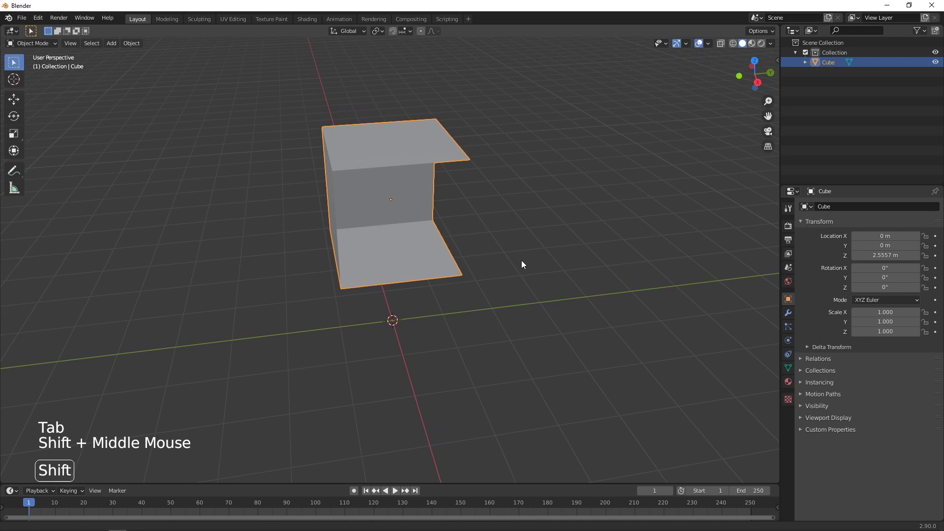
Orbit the view around the raised C-shaped bracket
middle_click(524, 267)
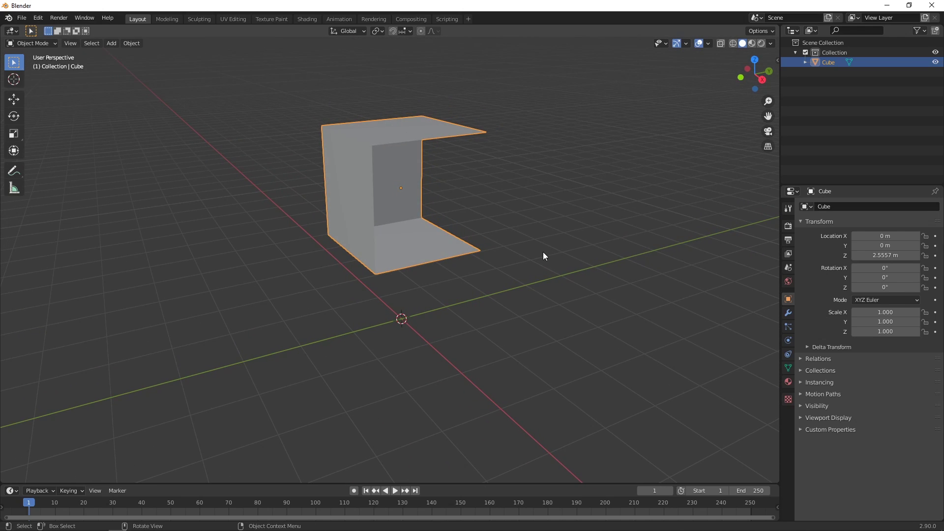
Set the bracket's origin to Center of Mass (Surface) and enter Edit Mode in vertex select
right_click(392, 260)
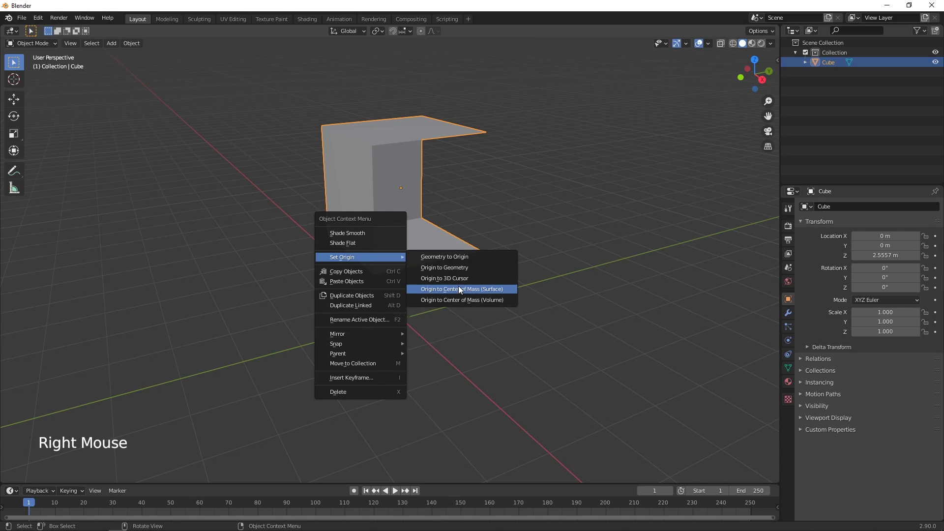
middle_click(509, 268)
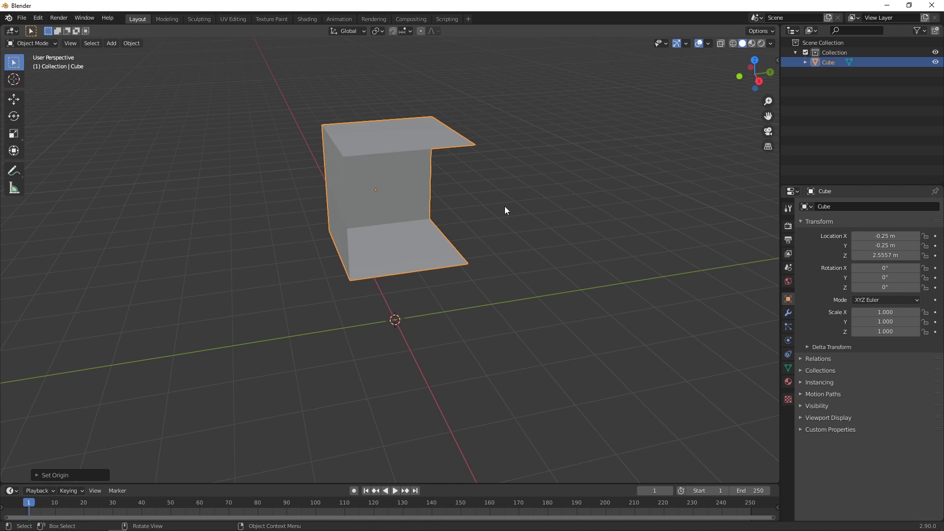
key("Tab")
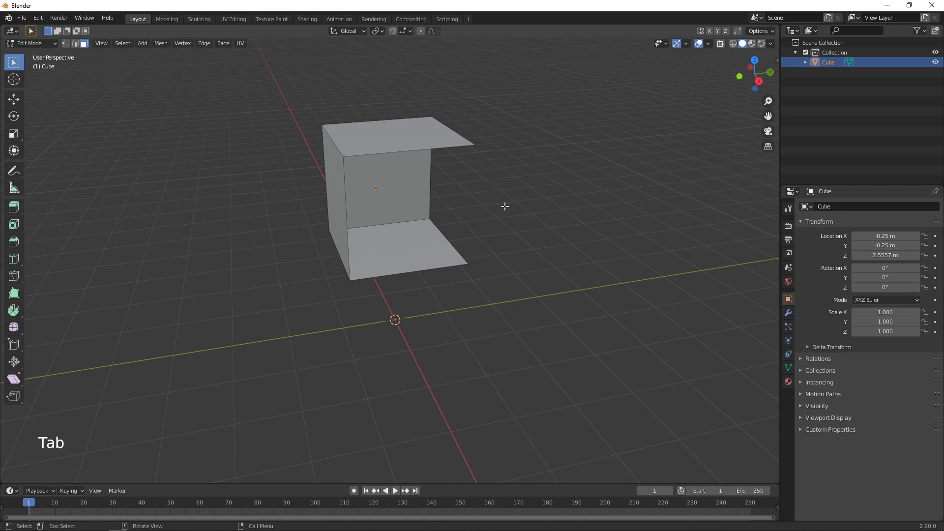
left_click(71, 50)
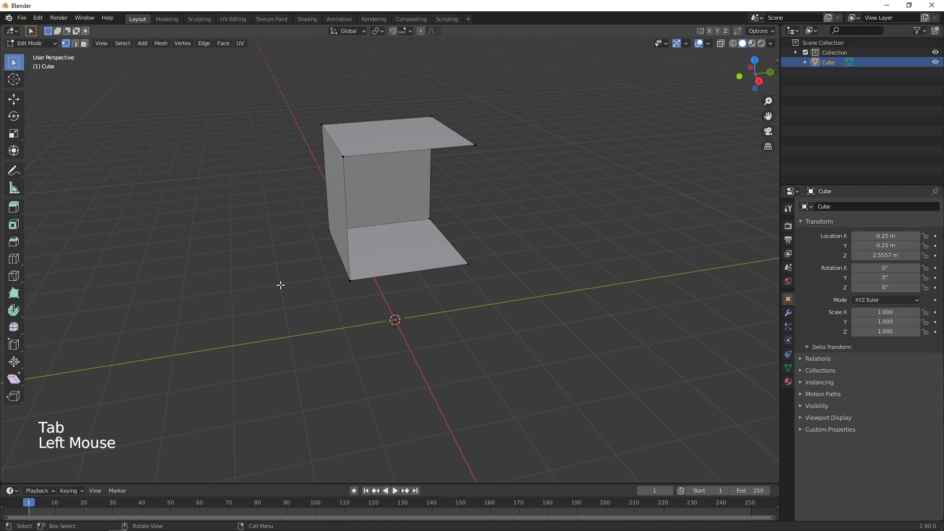
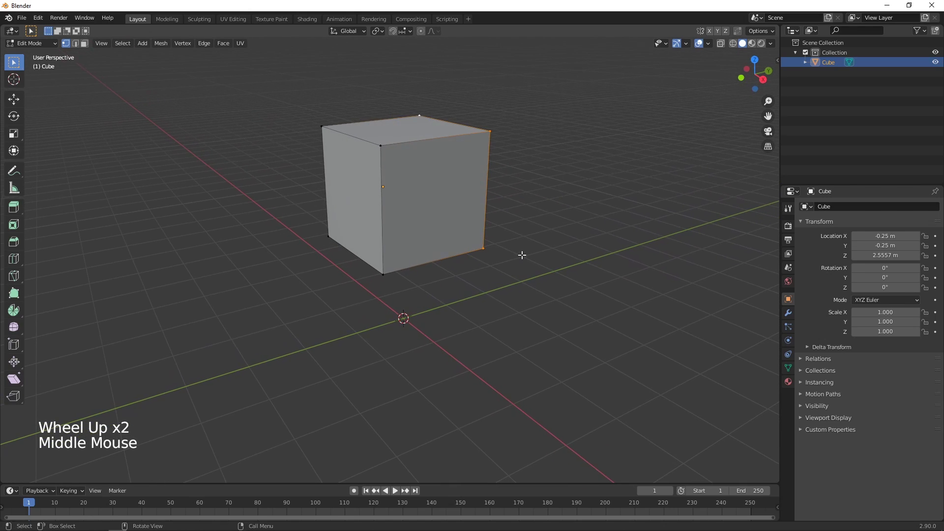
Select all geometry and show face normals in Viewport Overlays with size 1.38
key("a")
left_click(710, 46)
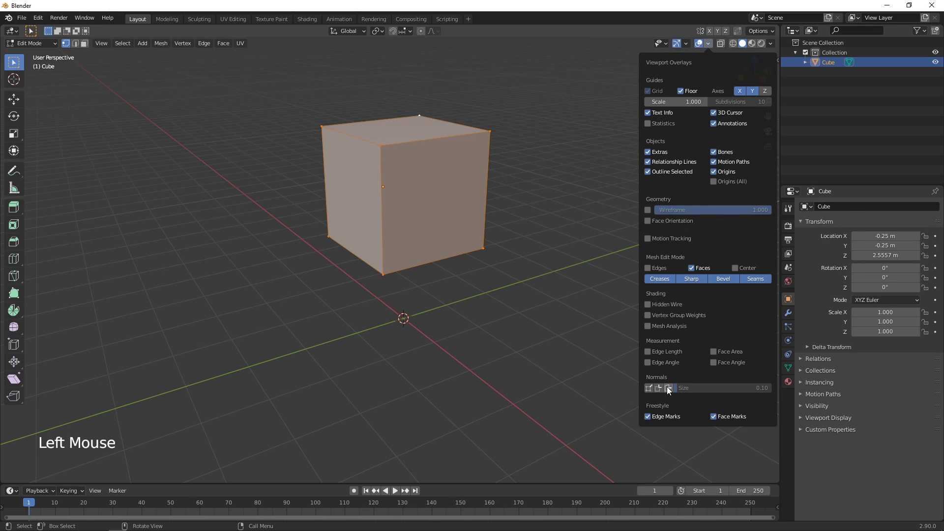
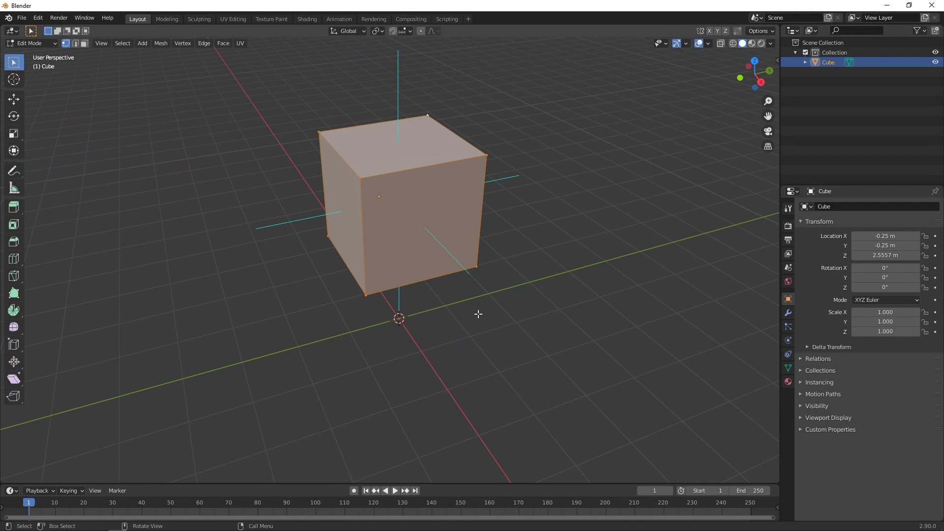
left_click(712, 50)
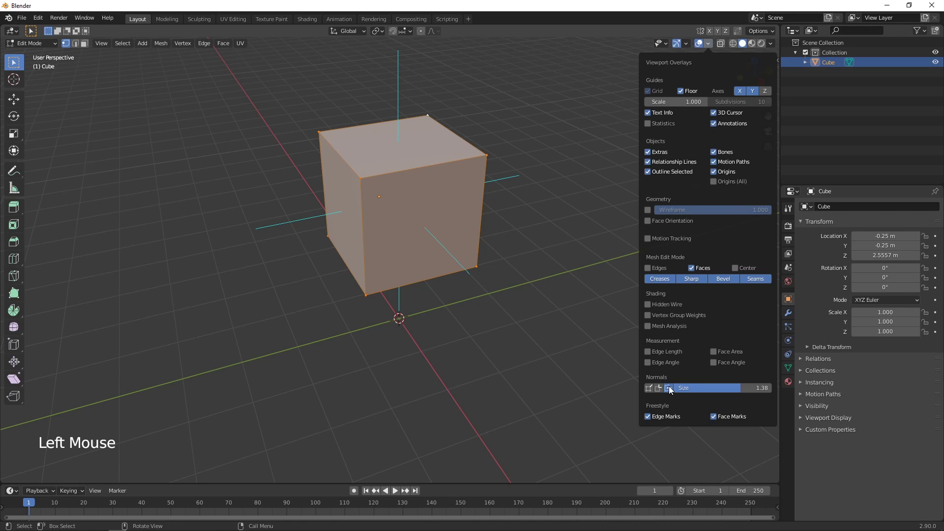
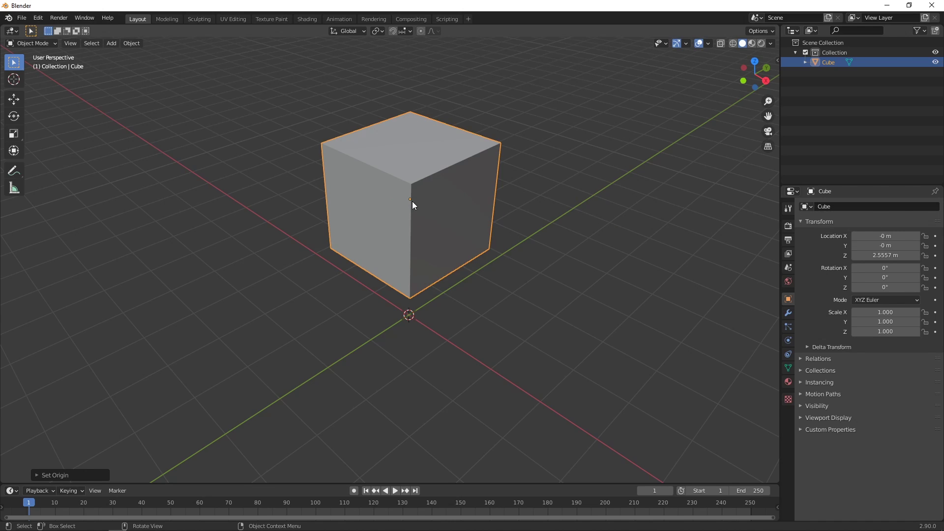
Bring up the Snap pie menu (Shift+S) for the selected cube
middle_click(463, 230)
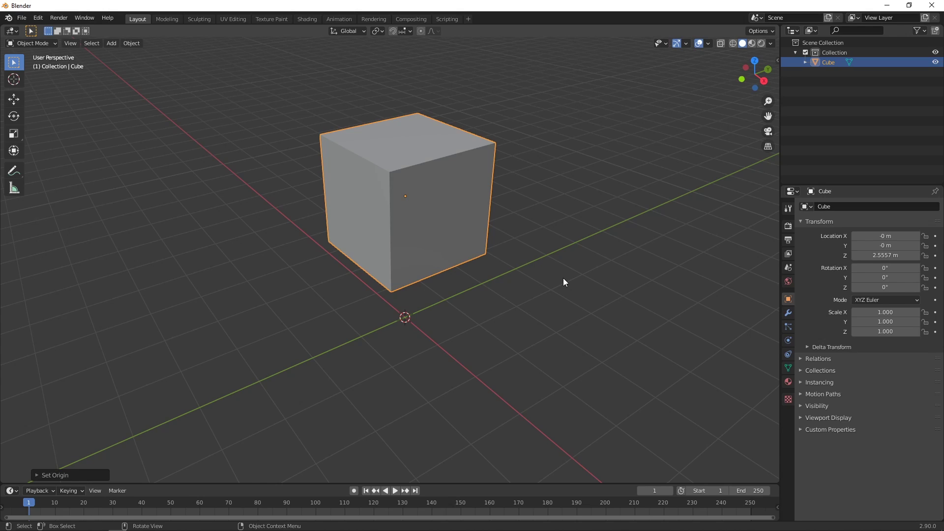
key("shift+s")
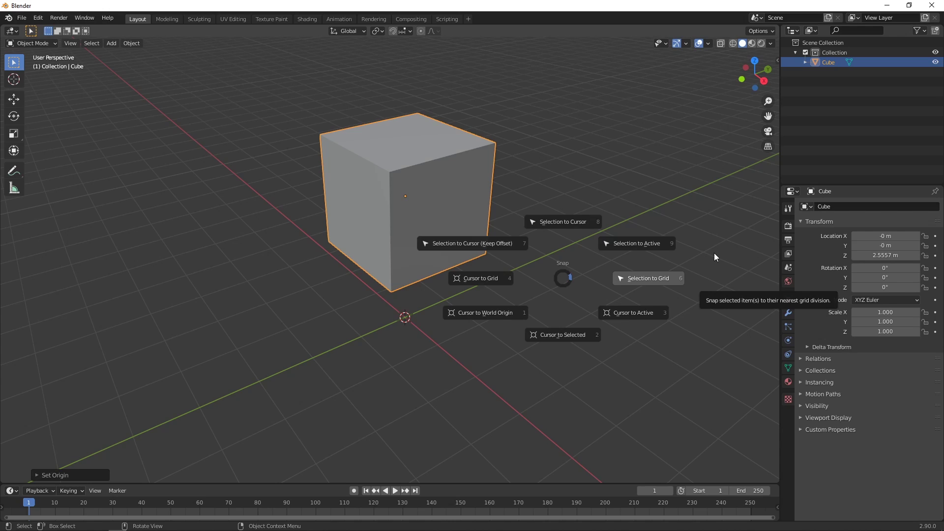
From top view, move the cube along X and snap it using the Snap menu
key("KP_7")
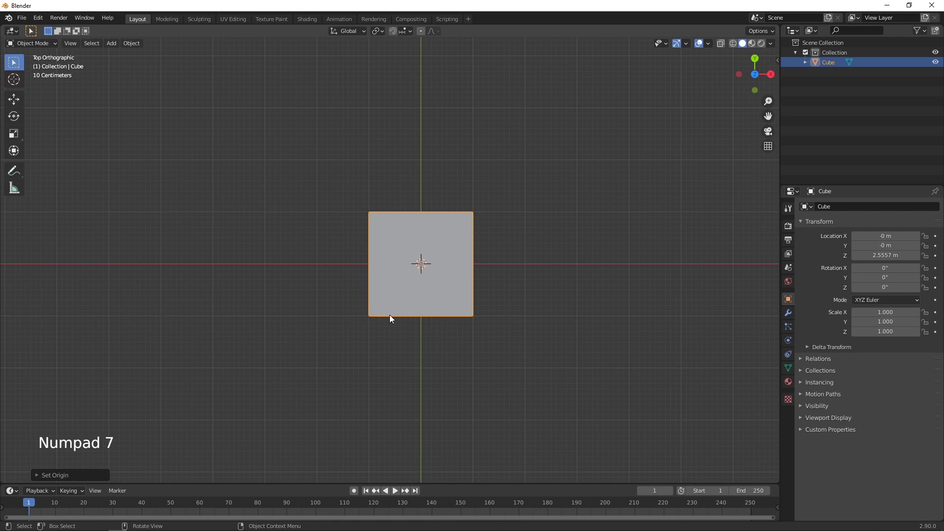
scroll("up", 3)
middle_click(373, 342)
scroll("up", 3)
middle_click(459, 316)
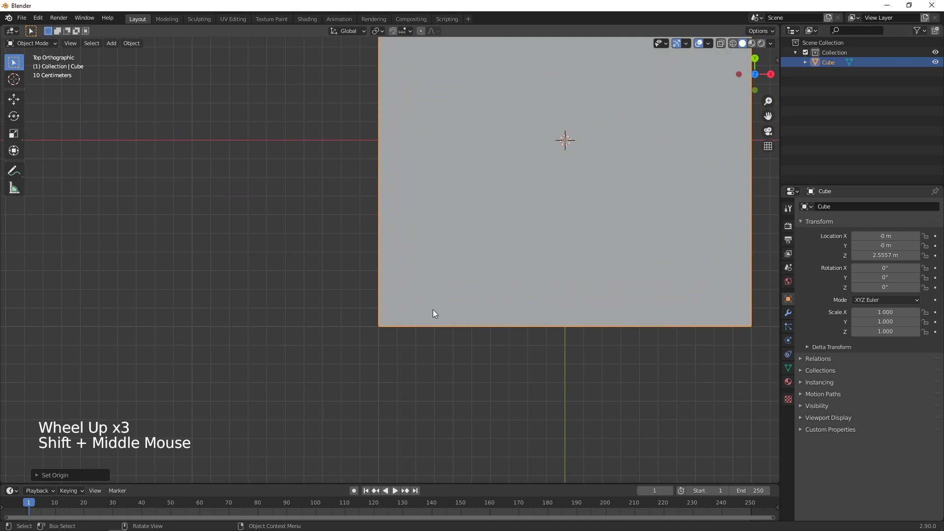
key("g")
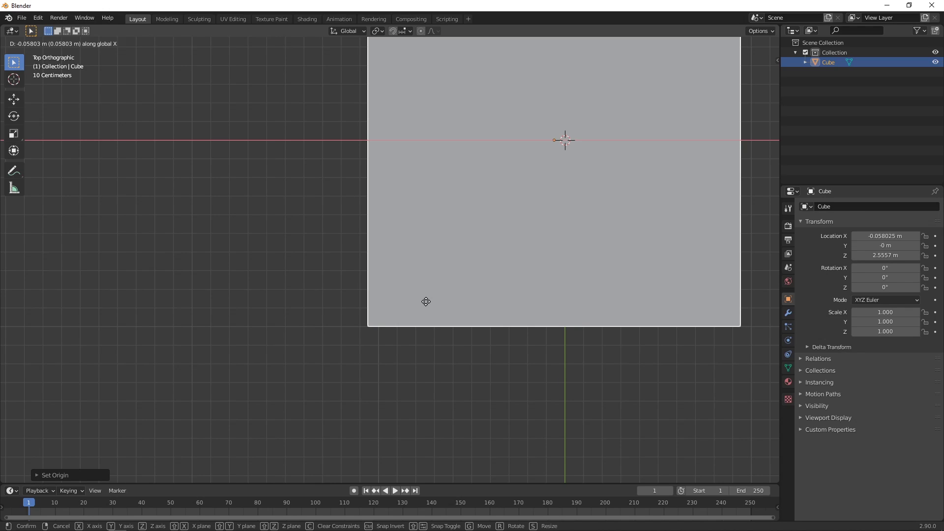
key("shift+s")
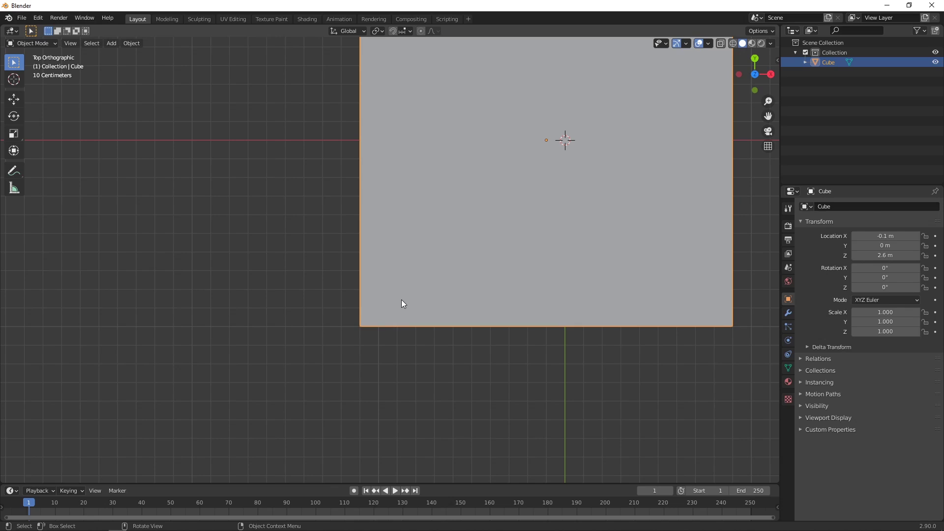
Move the cube freely again and snap it to the grid at X and Y zero, 3 m up
key("g")
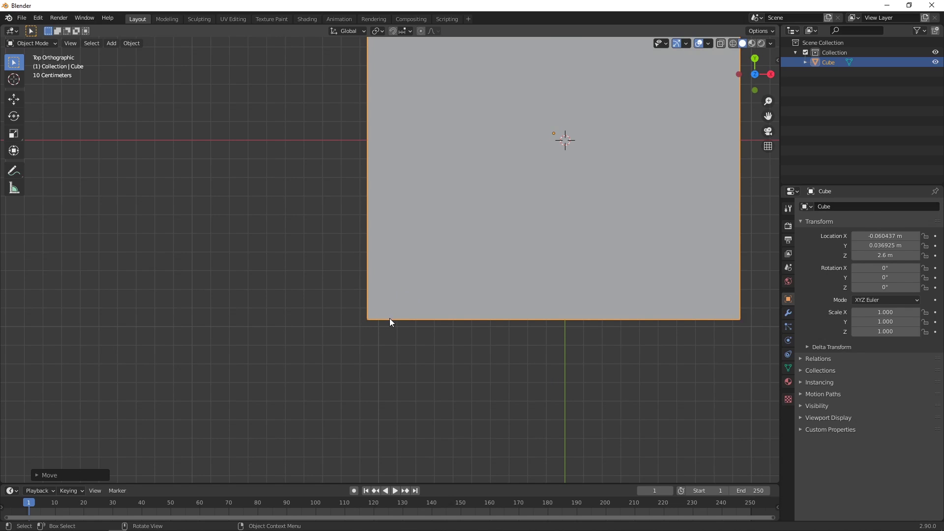
key("shift+s")
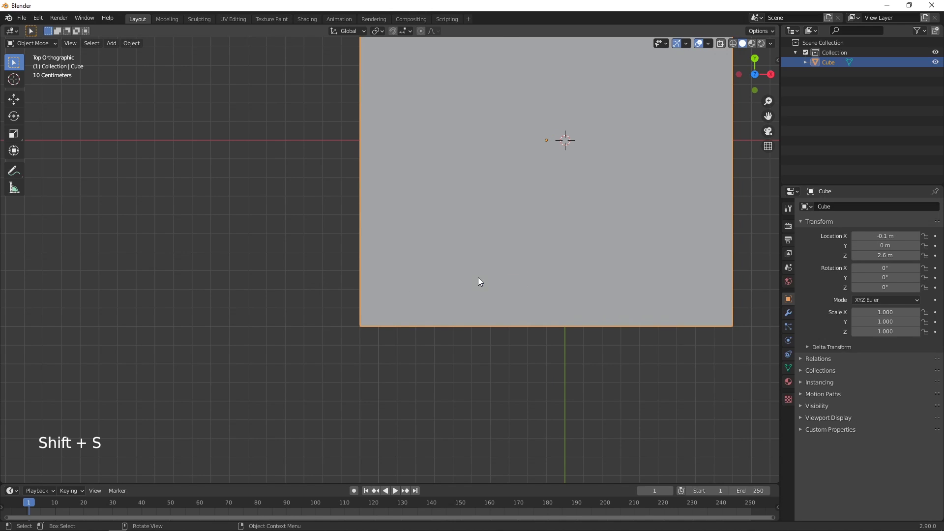
key("g")
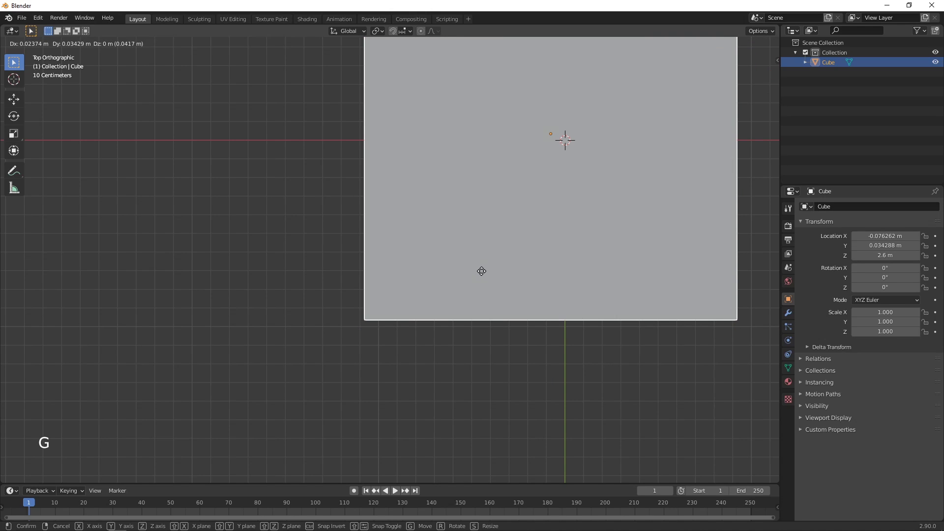
middle_click(474, 349)
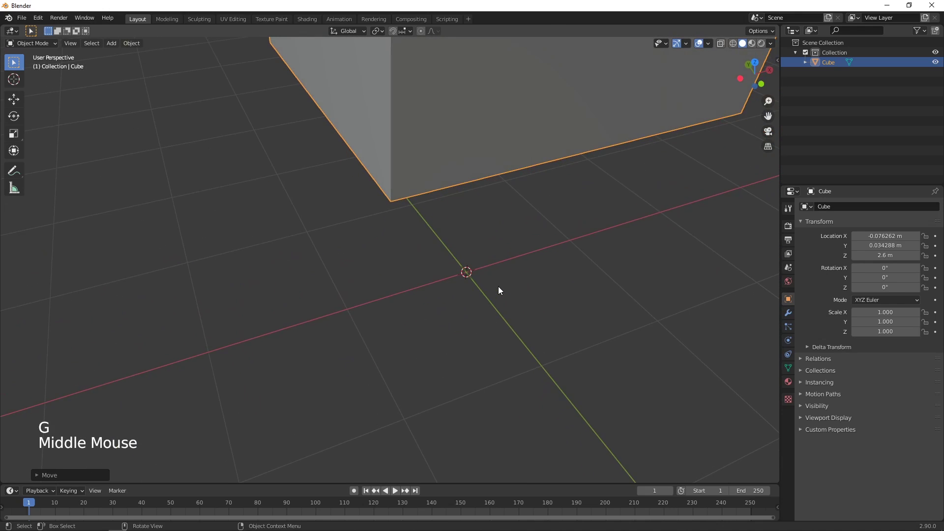
scroll("down", 3)
middle_click(492, 293)
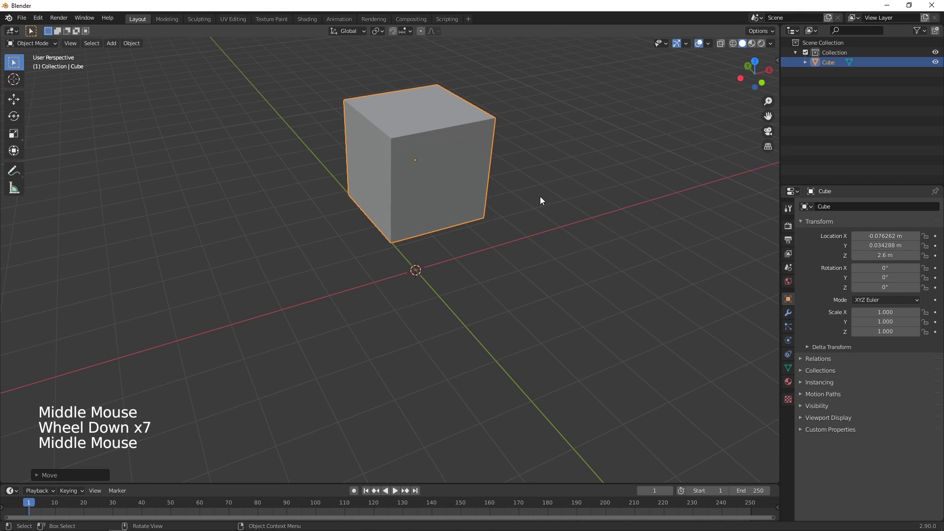
key("shift+s")
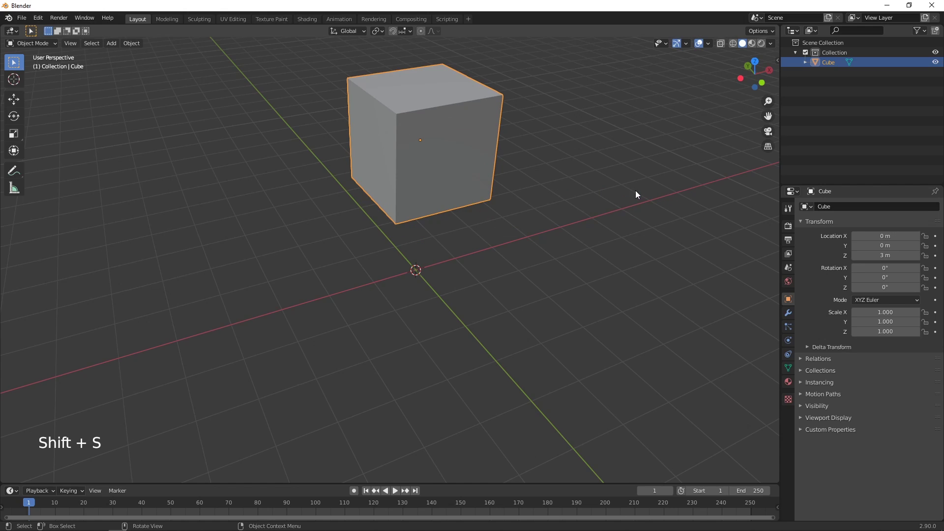
middle_click(578, 254)
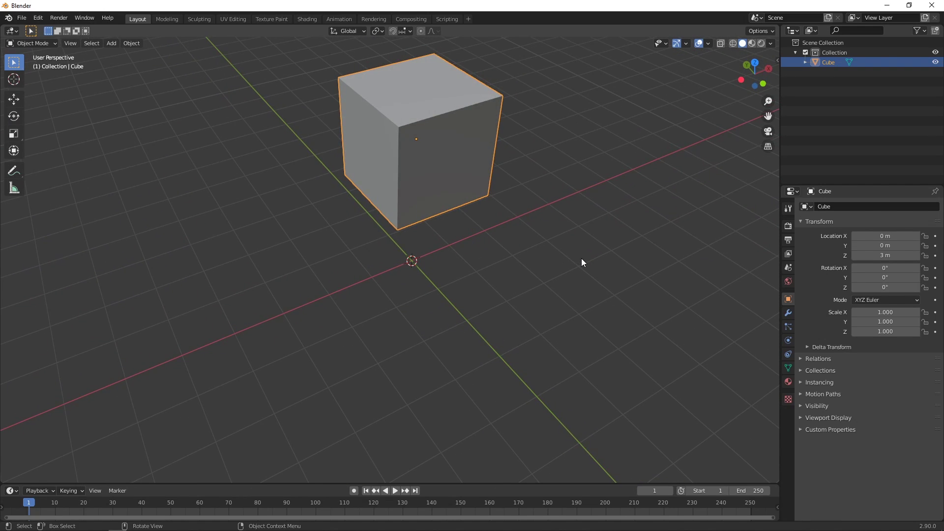
middle_click(577, 250)
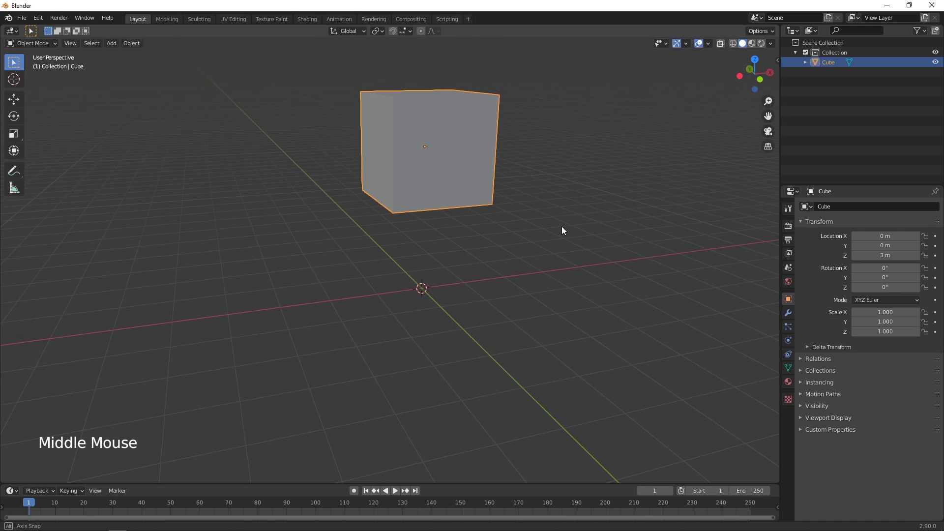
middle_click(546, 241)
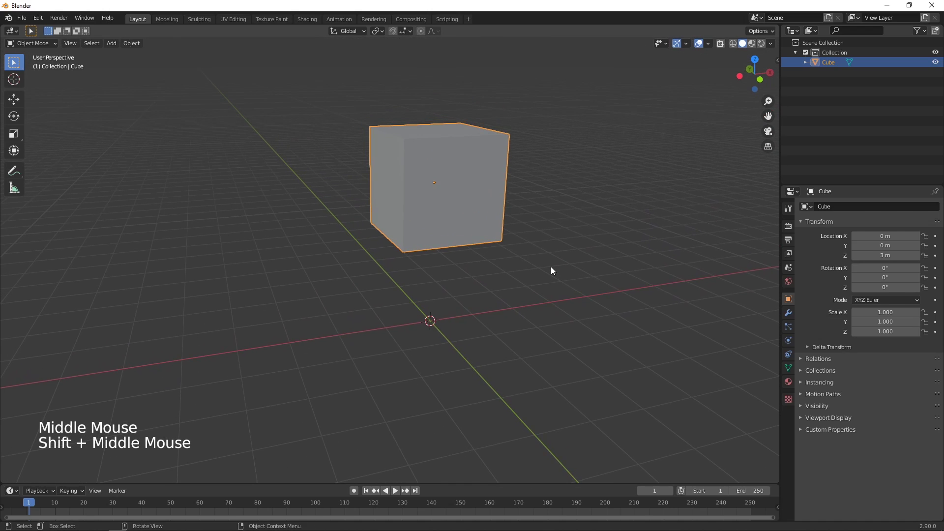
Snap the cube to the cursor at the origin and add a UV sphere off to the left
key("shift+s")
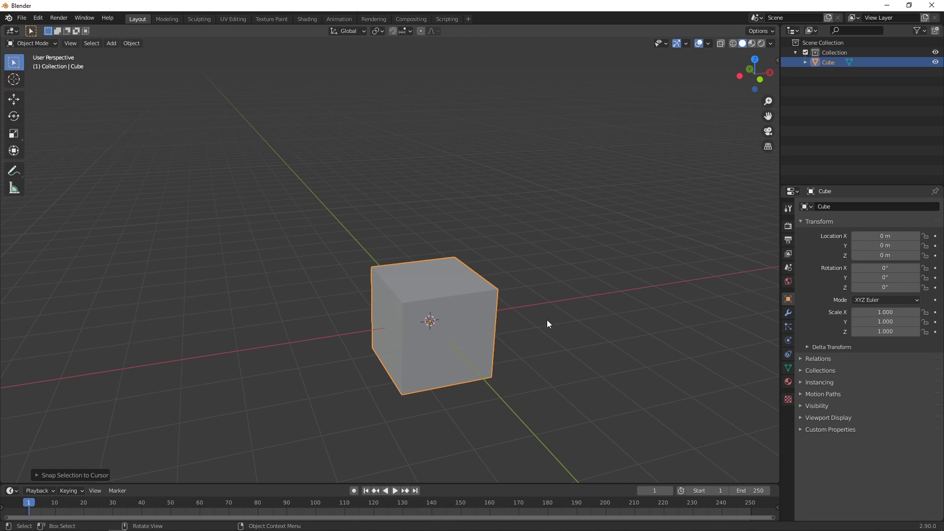
key("shift+a")
key("g")
left_click(449, 287)
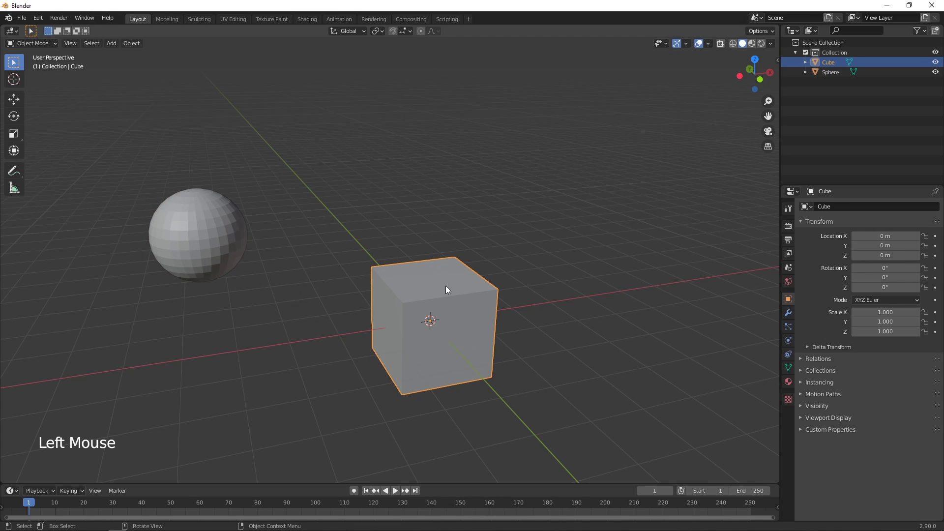
Snap the cube onto the sphere with Selection to Active, inspect in wireframe, then undo
left_click(230, 239)
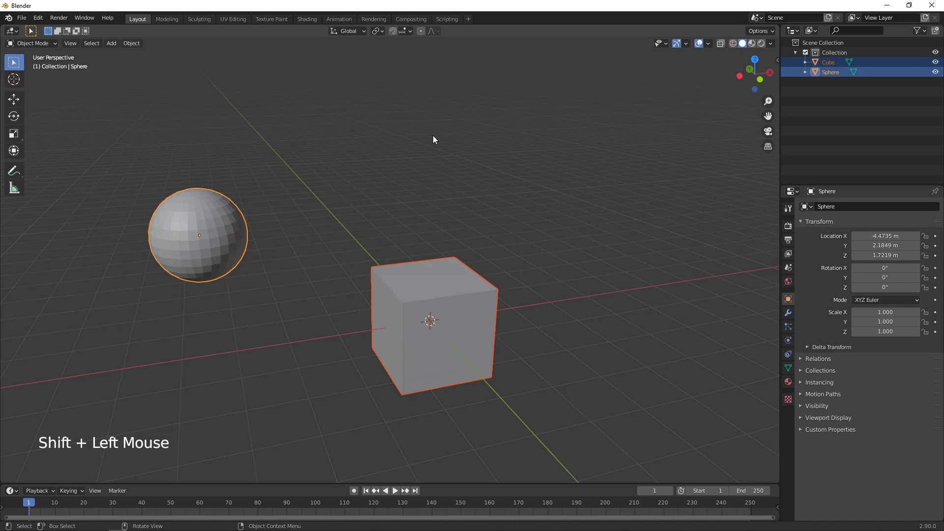
key("shift+s")
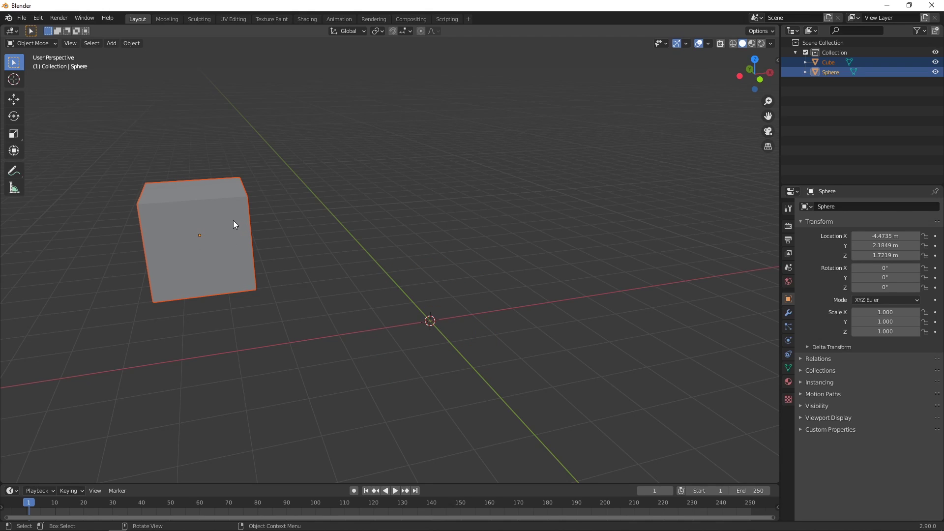
key("z")
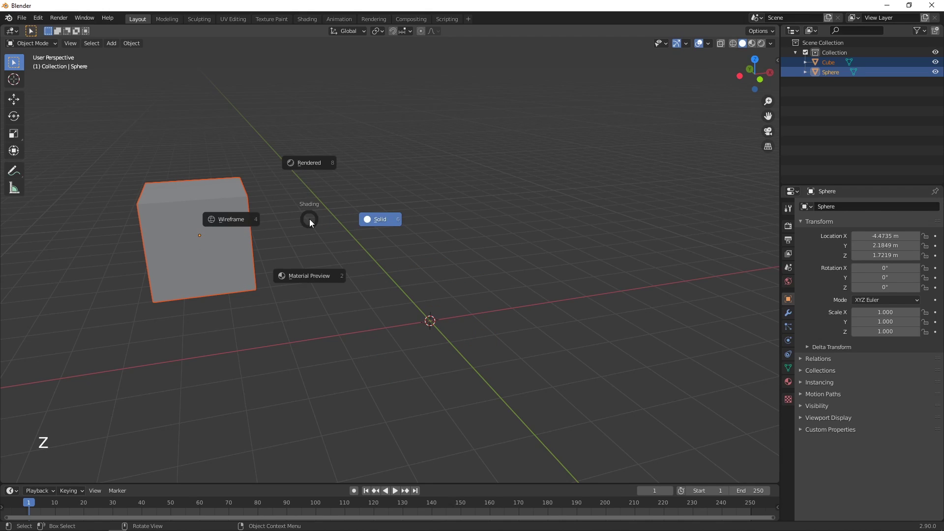
middle_click(305, 248)
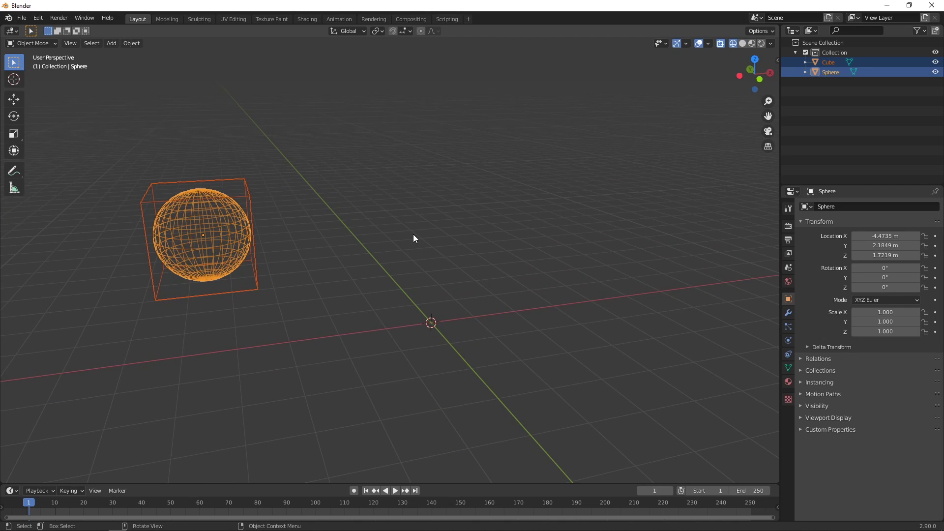
key("z")
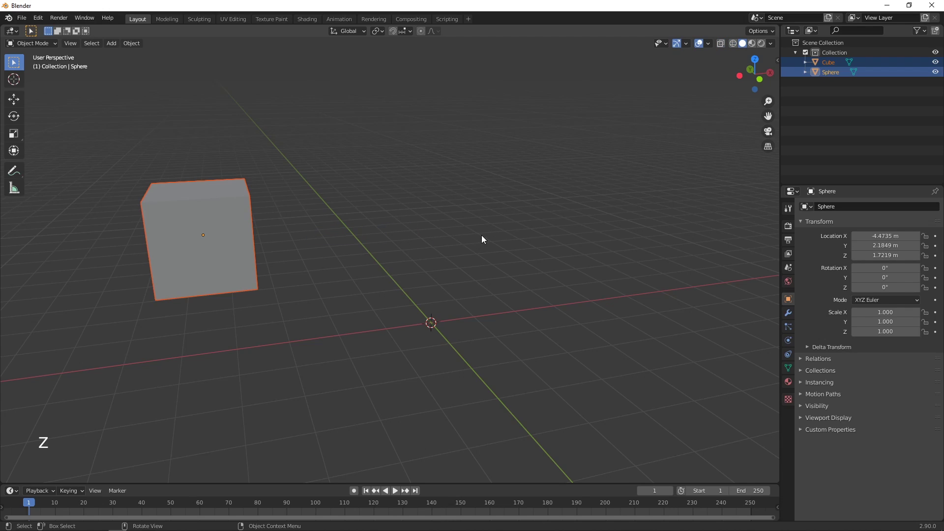
key("ctrl+z")
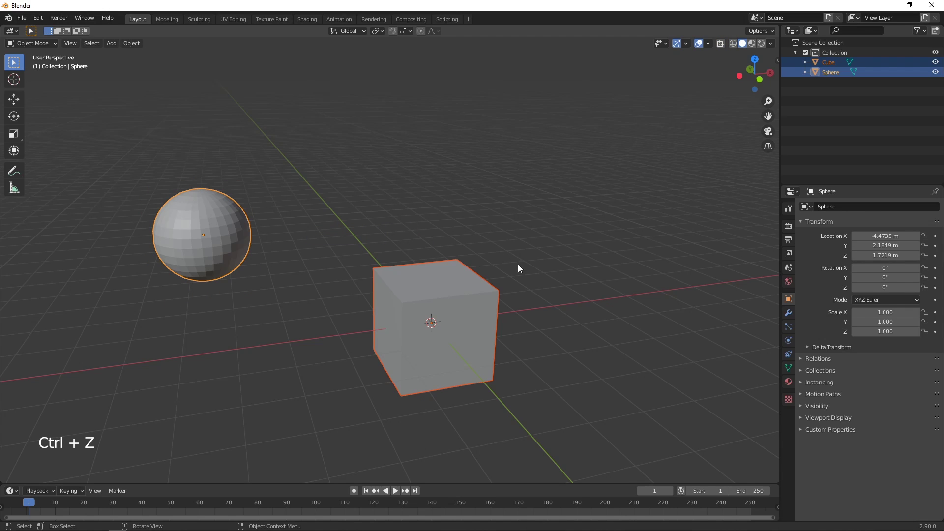
middle_click(525, 270)
Add a cone, move it up and right of the cube, and select all three with the cone active
left_click(561, 279)
key("shift+a")
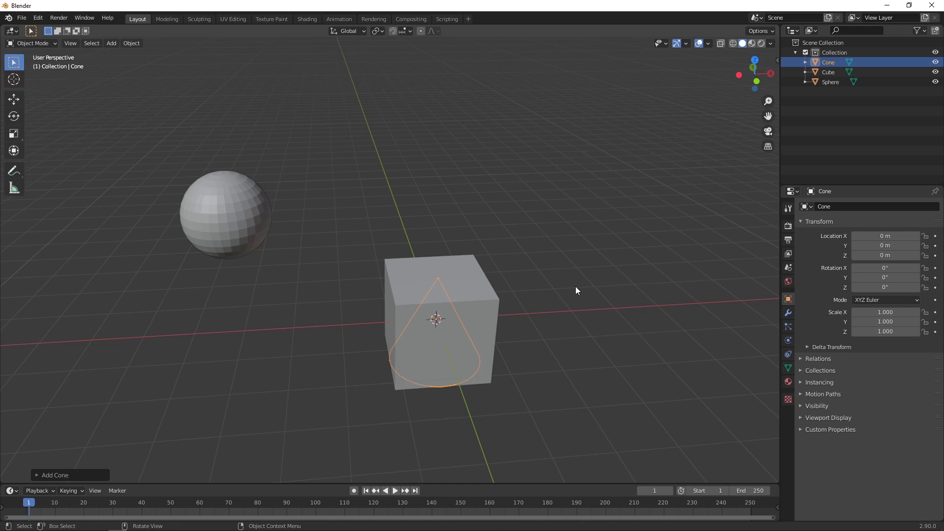
key("g")
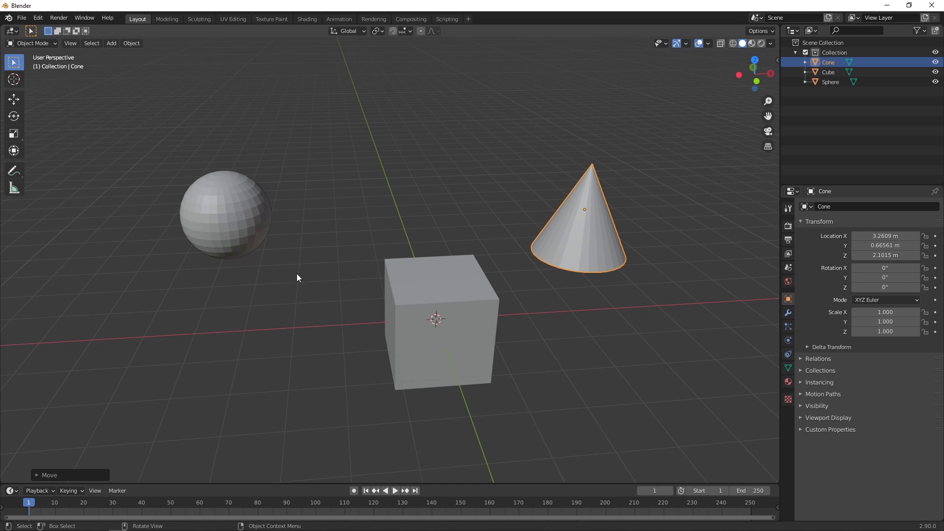
left_click(247, 235)
left_click(414, 301)
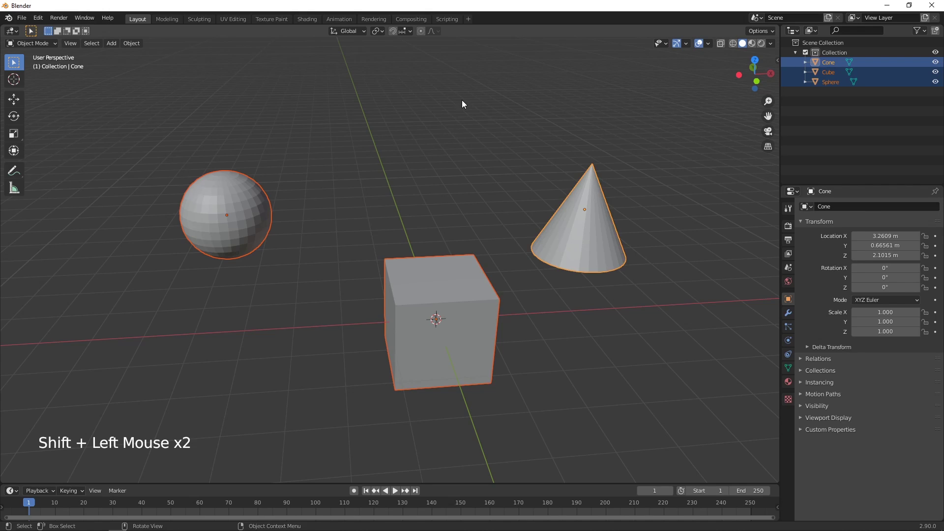
key("shift+s")
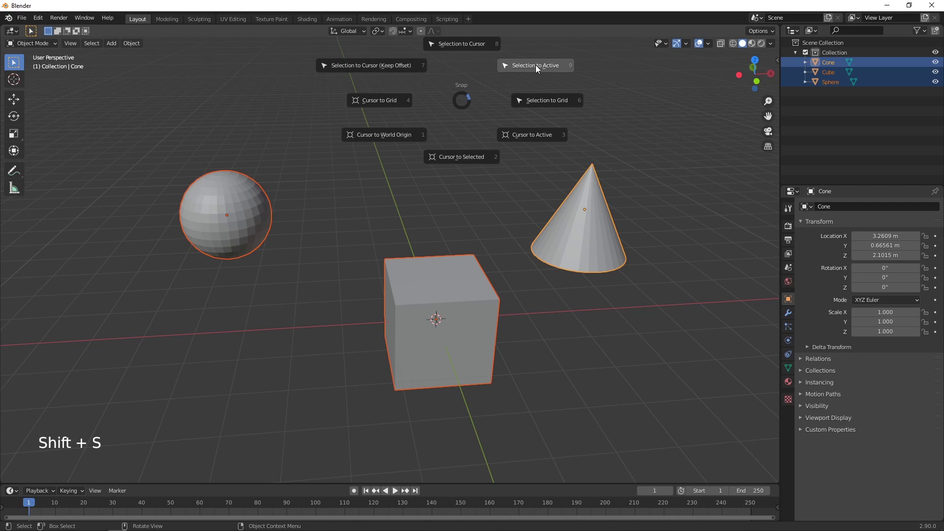
middle_click(618, 313)
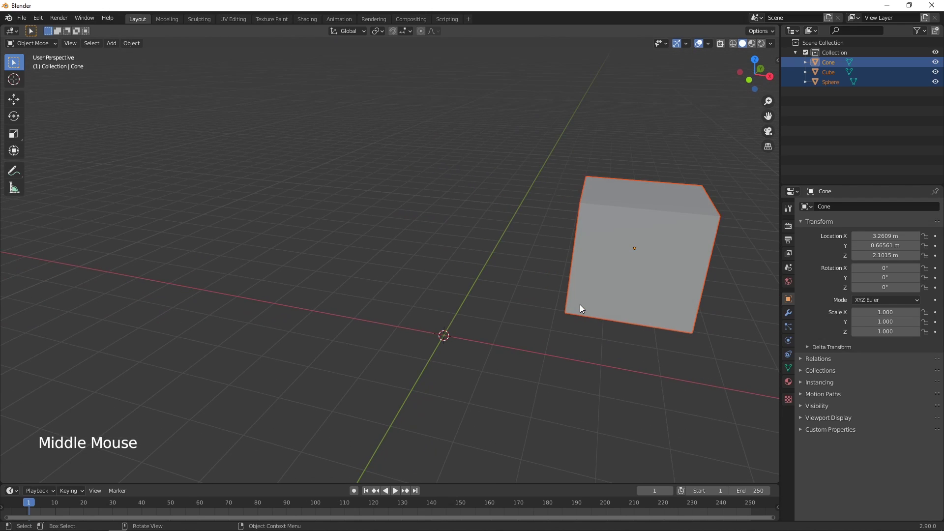
key("z")
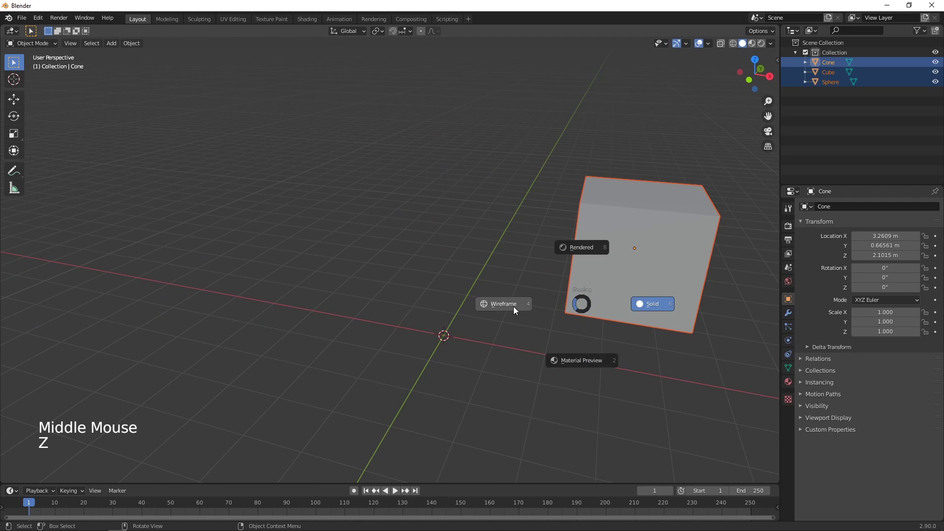
middle_click(593, 332)
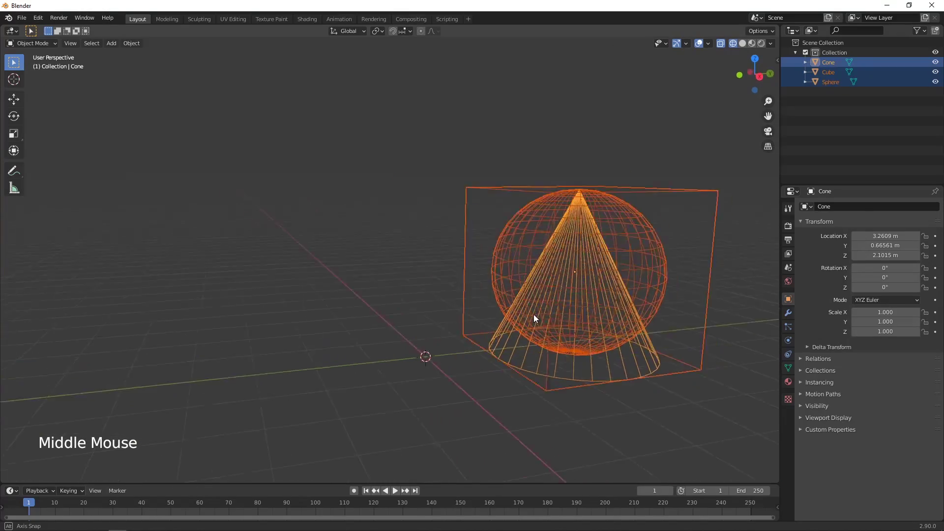
scroll("up", 3)
middle_click(622, 258)
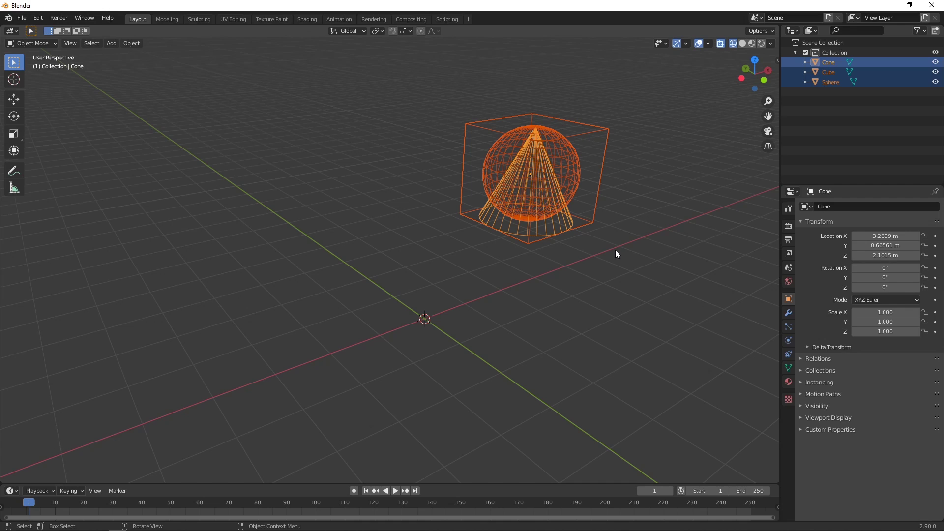
key("z")
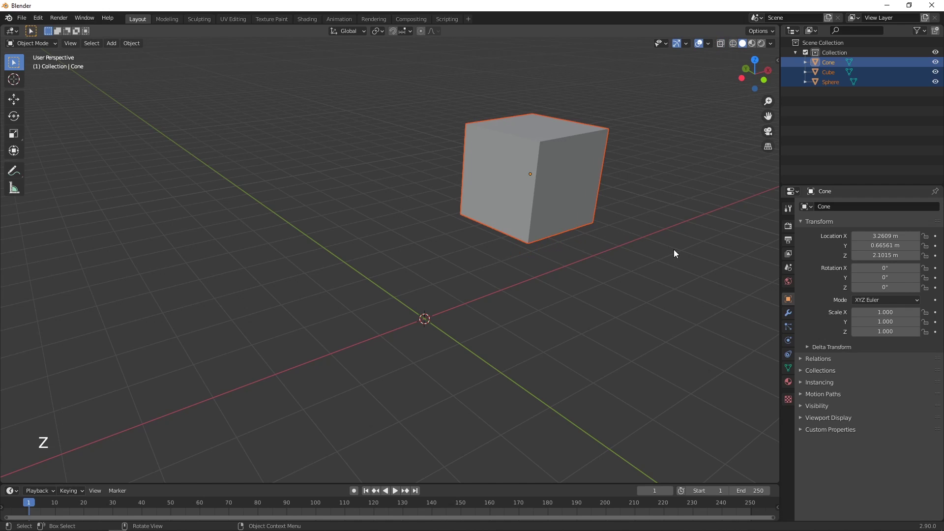
key("z")
middle_click(644, 298)
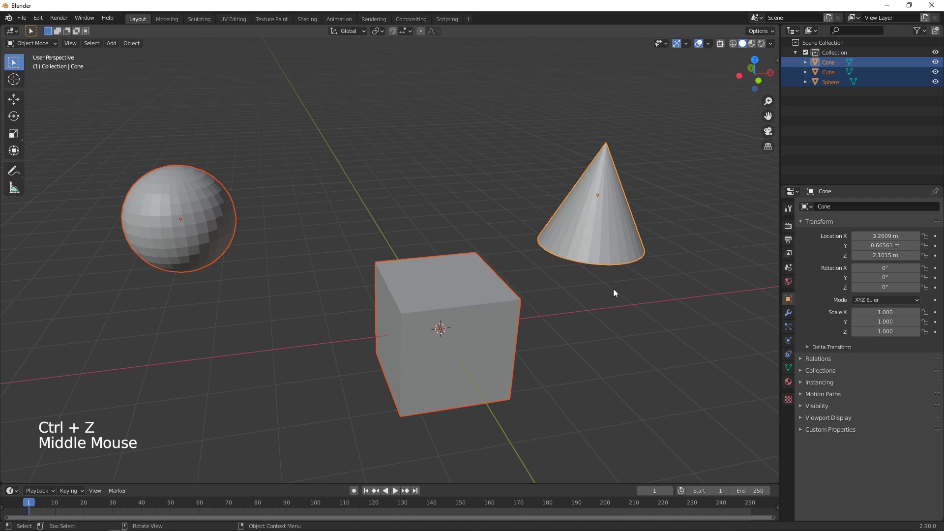
Select sphere, cube and cone (active) and snap the group onto the 3D cursor keeping offsets
middle_click(642, 322)
scroll("down", 3)
middle_click(578, 344)
key("g")
middle_click(650, 411)
left_click(654, 401)
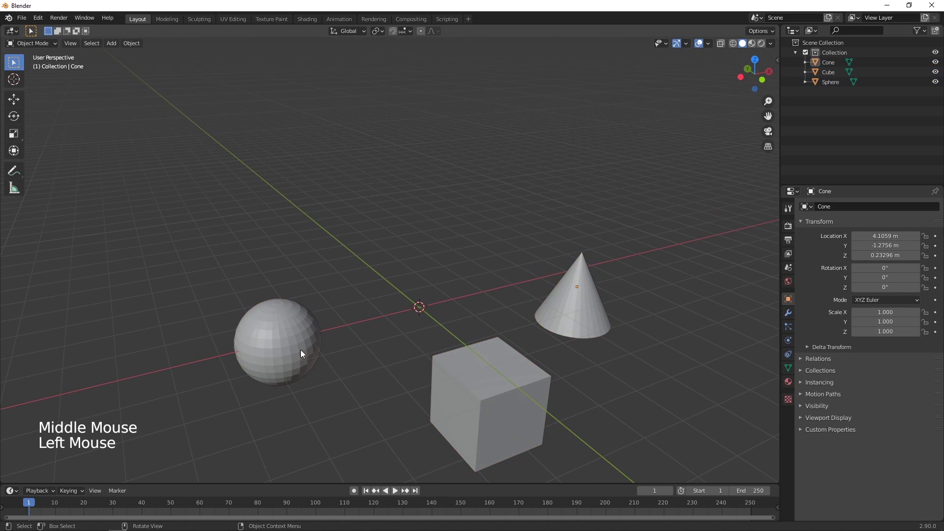
left_click(305, 354)
double_click(472, 405)
double_click(572, 319)
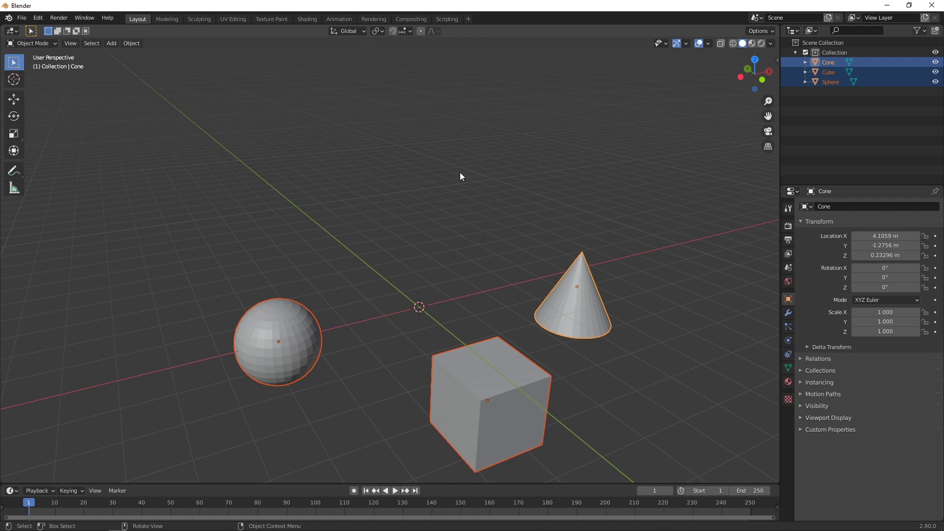
key("shift+s")
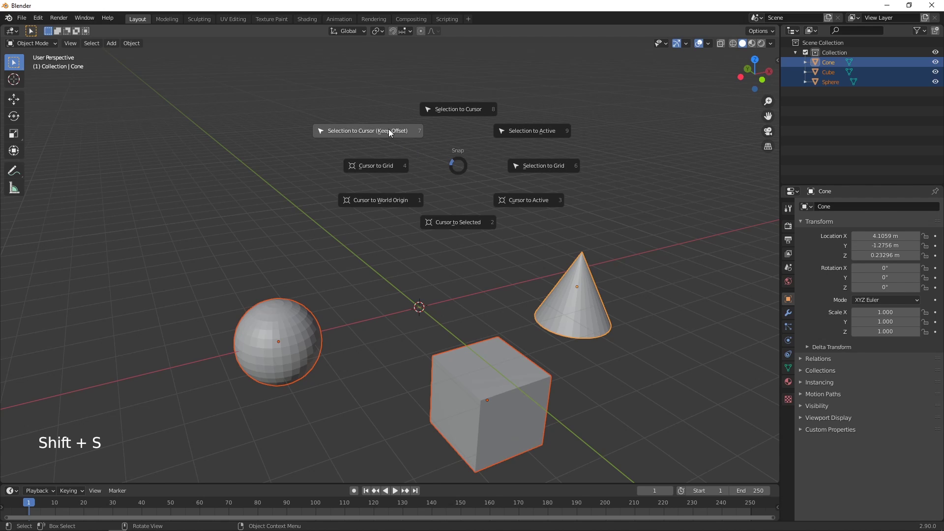
middle_click(578, 370)
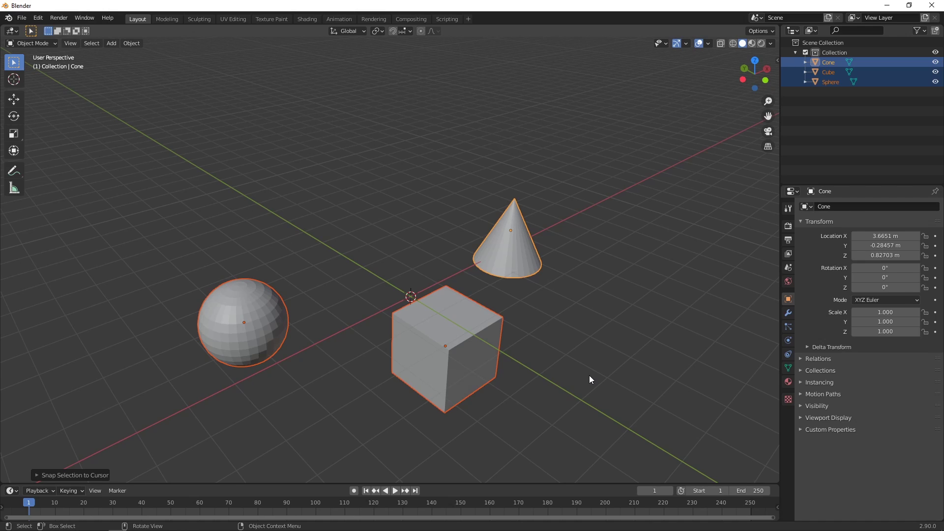
Reselect cone, cube and sphere in reverse order and apply the snap again
left_click(593, 380)
key("shift+s")
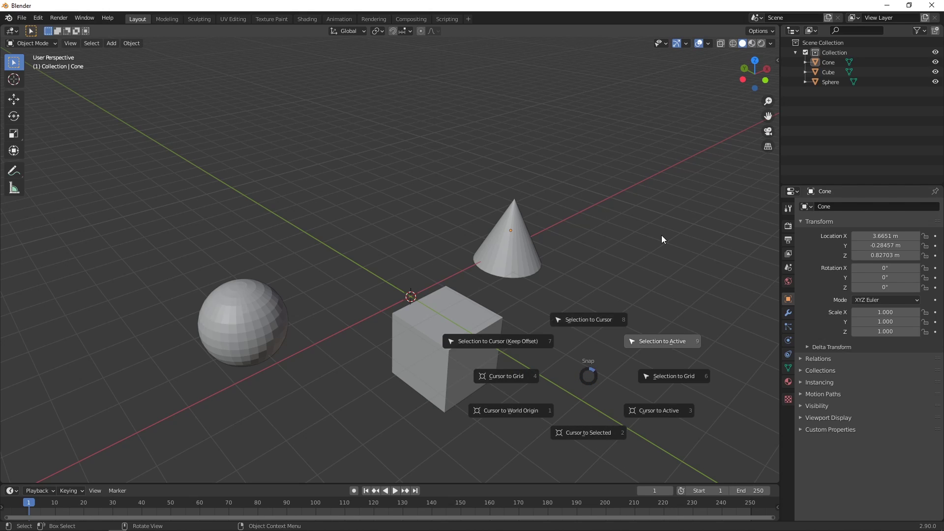
left_click(513, 252)
left_click(464, 329)
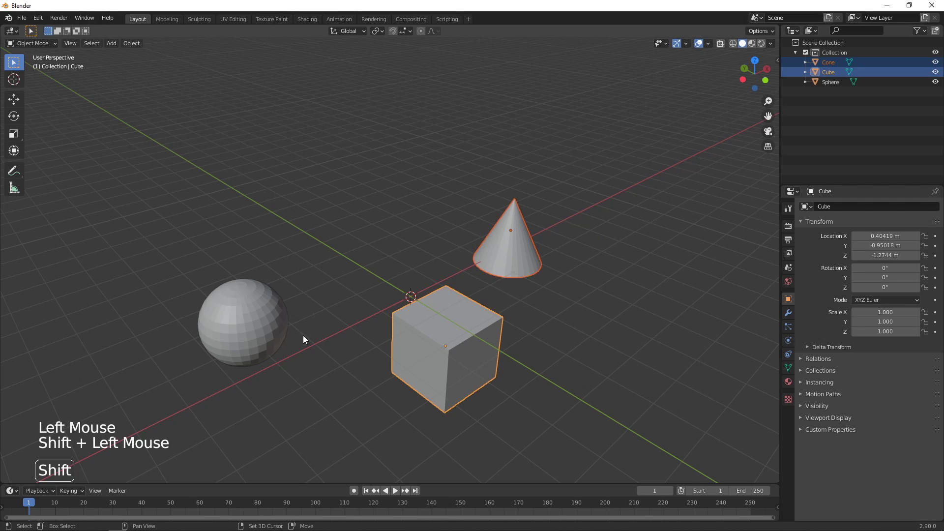
double_click(272, 328)
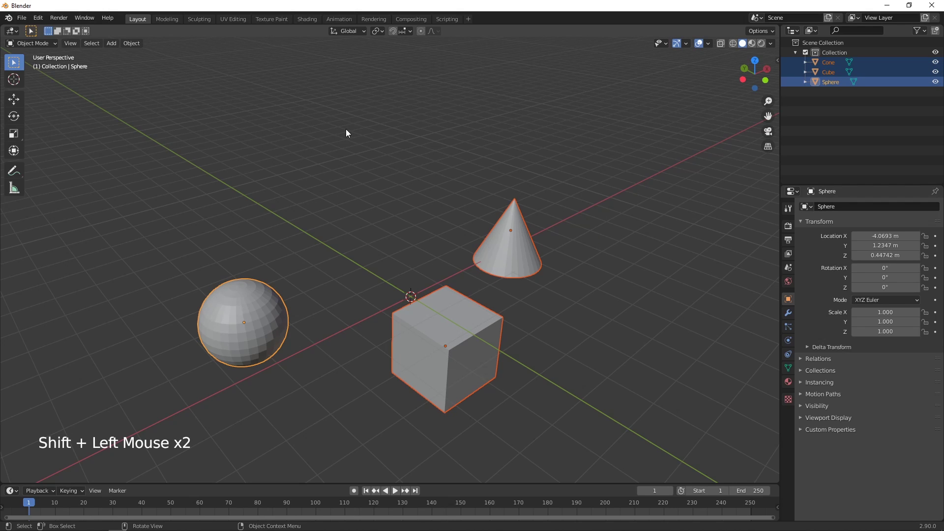
key("shift+s")
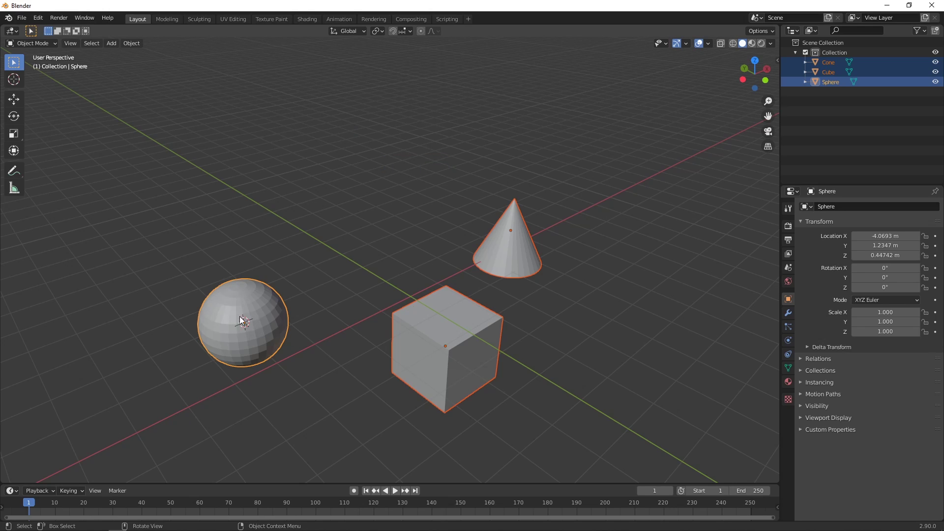
Reset the 3D cursor to the world origin, snap it onto the cone's centre, and go to top view
left_click(388, 225)
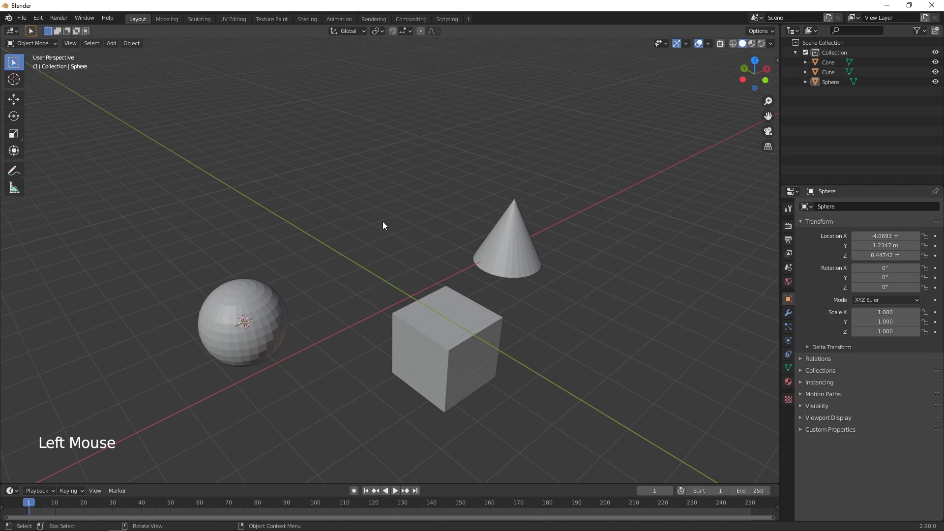
key("shift+s")
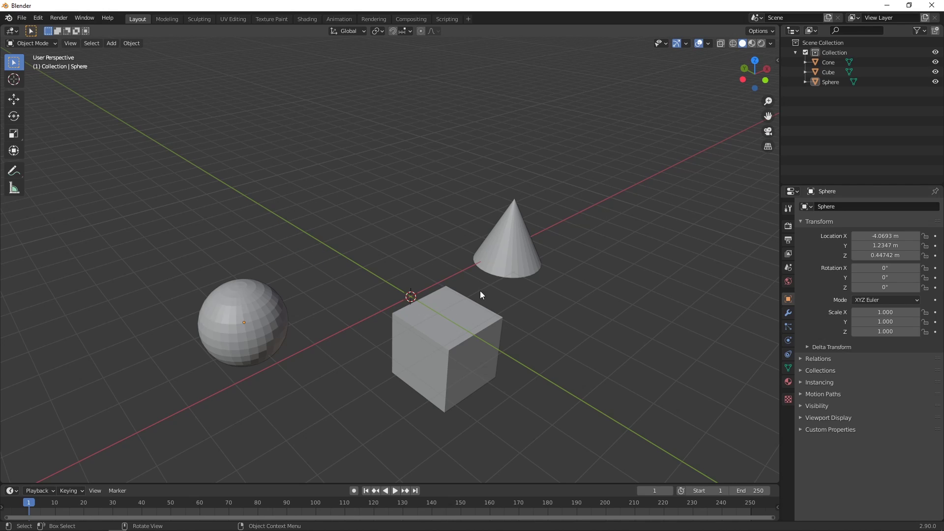
left_click(523, 257)
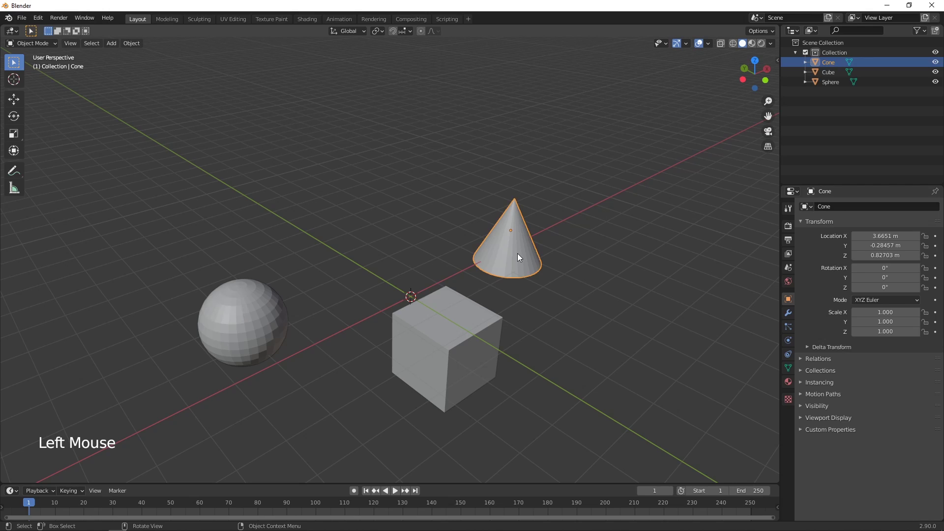
key("shift+s")
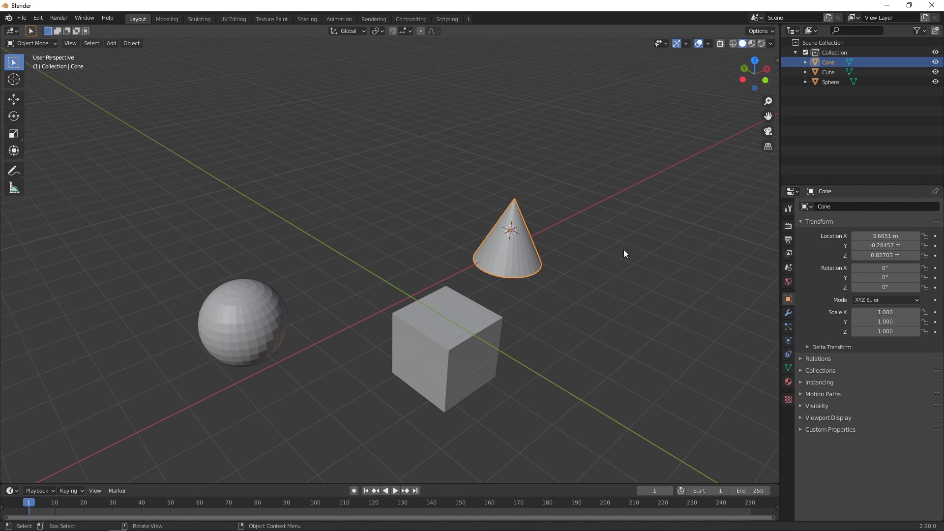
key("KP_7")
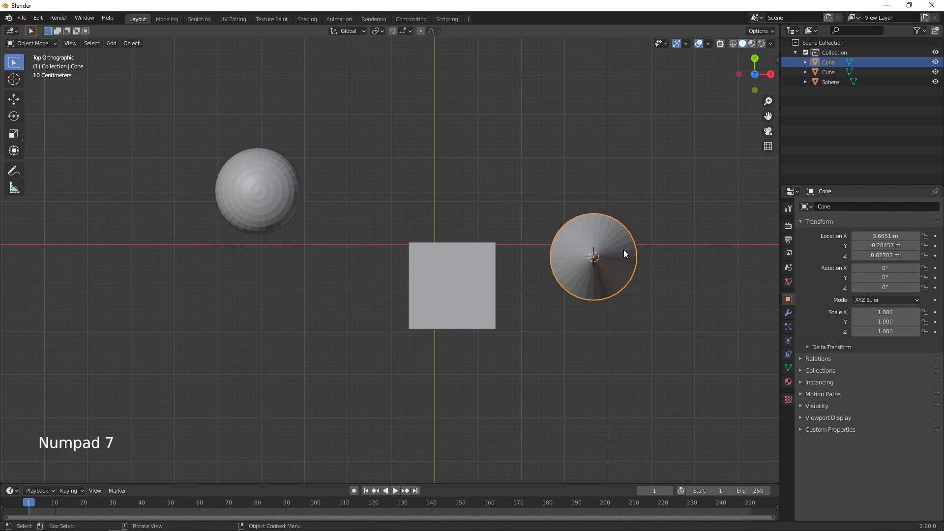
With the Cursor tool, place the 3D cursor on empty grid spots near the origin
scroll("up", 3)
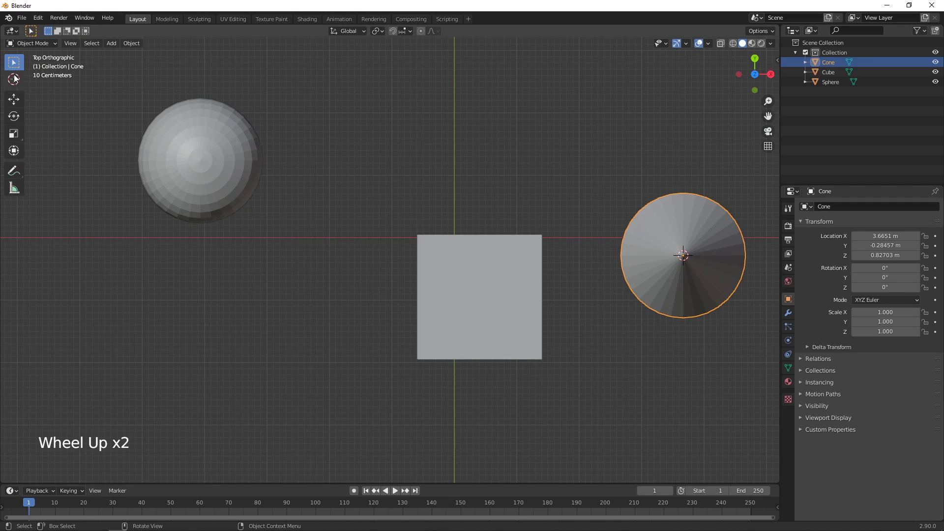
left_click(19, 81)
scroll("up", 3)
left_click(410, 155)
scroll("up", 3)
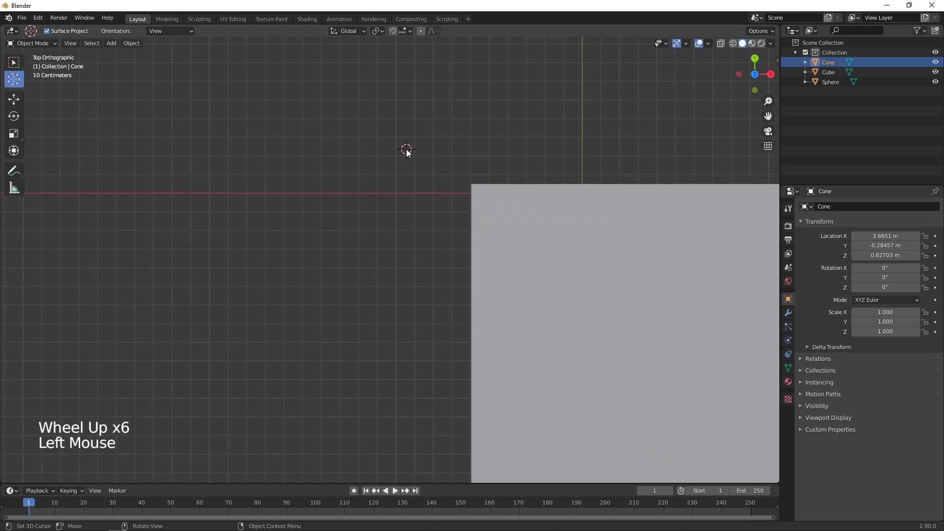
scroll("up", 3)
middle_click(422, 161)
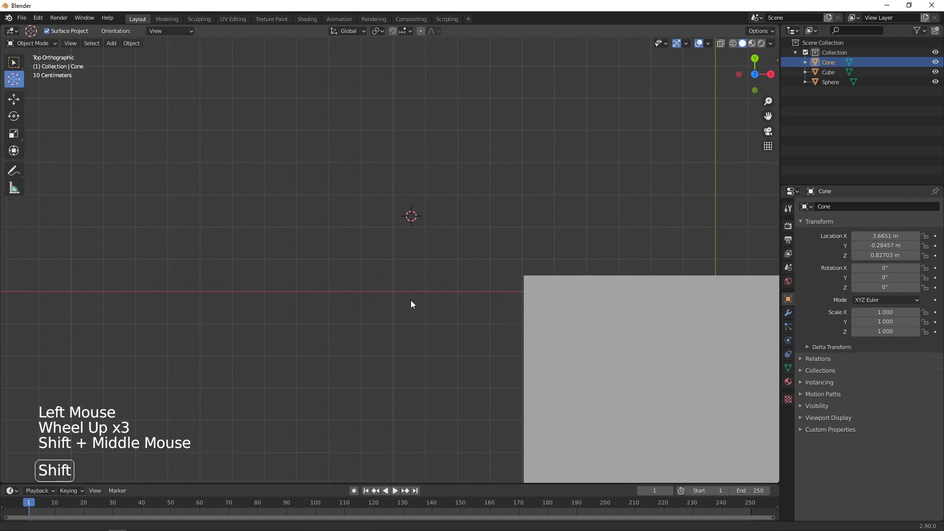
scroll("up", 3)
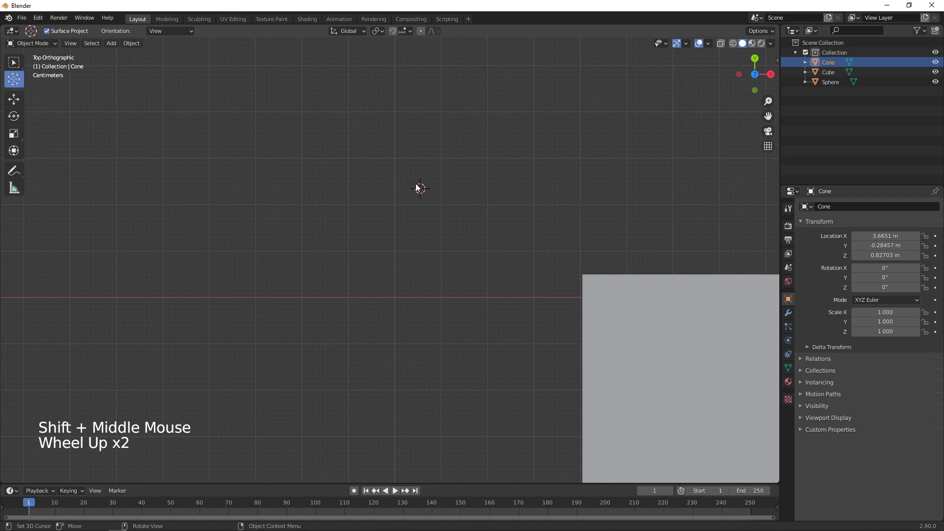
scroll("down", 3)
scroll("down", 3)
left_click(410, 220)
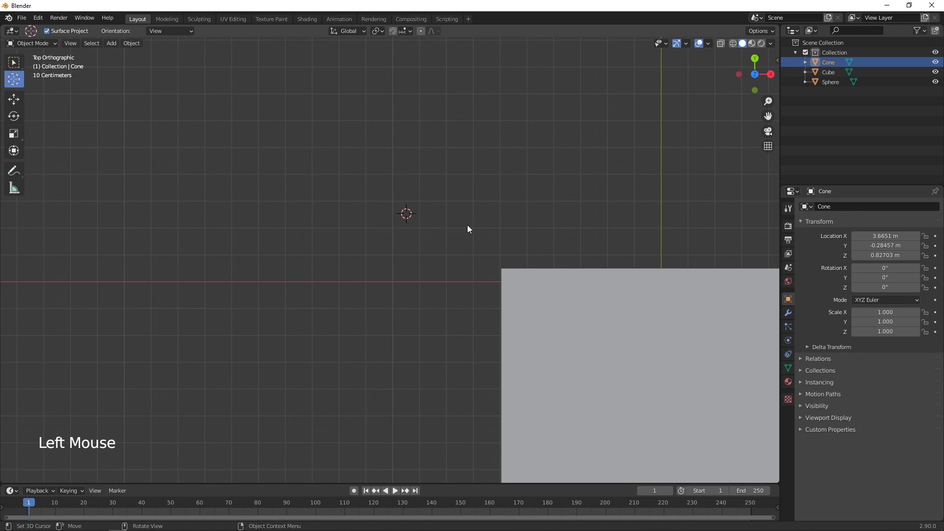
Snap the 3D cursor onto grid points via the Snap menu, then orbit back to a perspective view
key("shift+s")
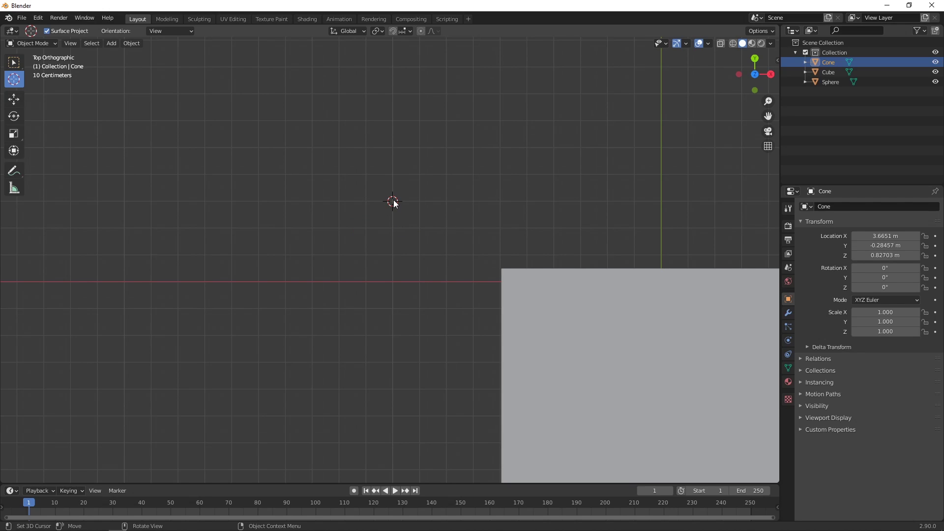
left_click(398, 204)
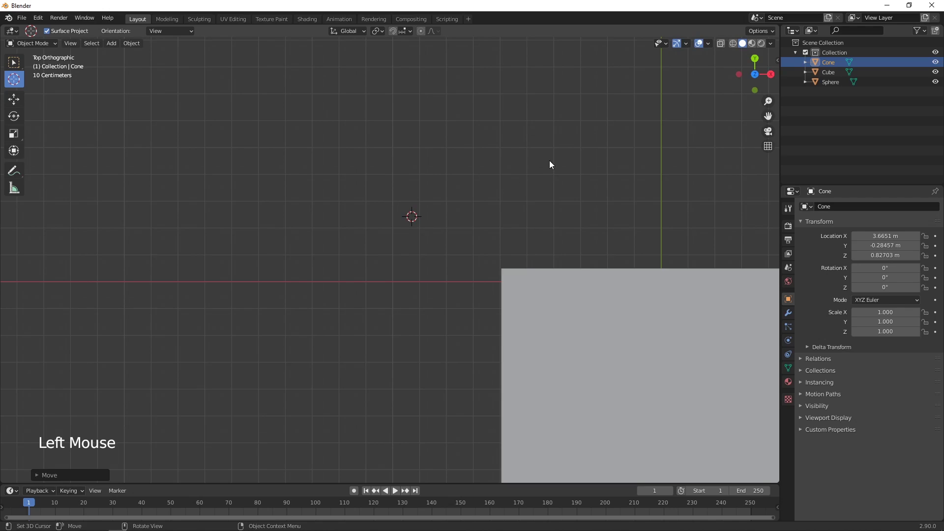
key("shift+s")
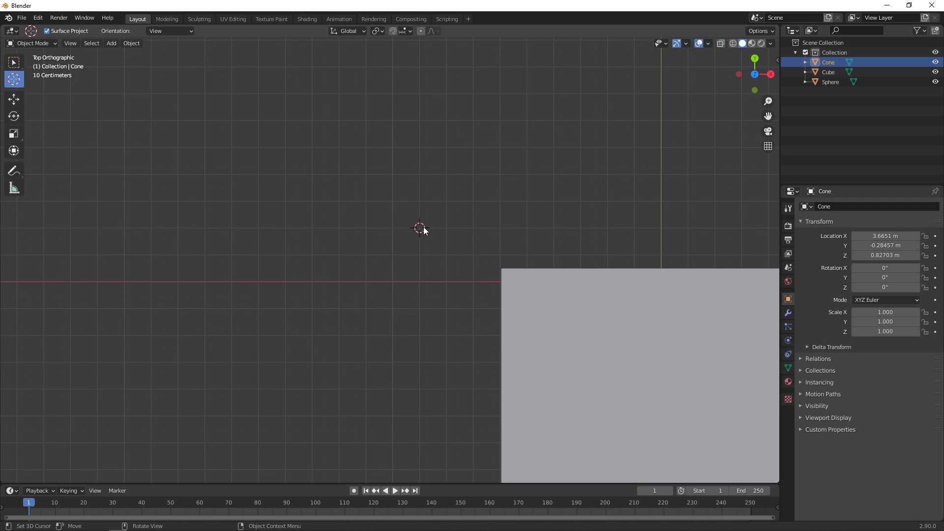
middle_click(488, 274)
scroll("down", 3)
middle_click(497, 276)
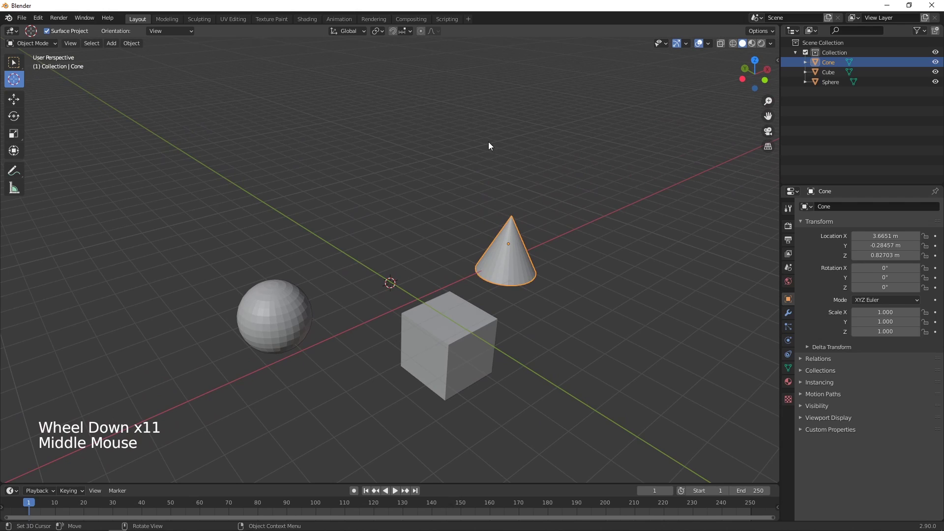
Snap the 3D cursor to the world origin via Shift+S and return to the Select tool
key("shift+s")
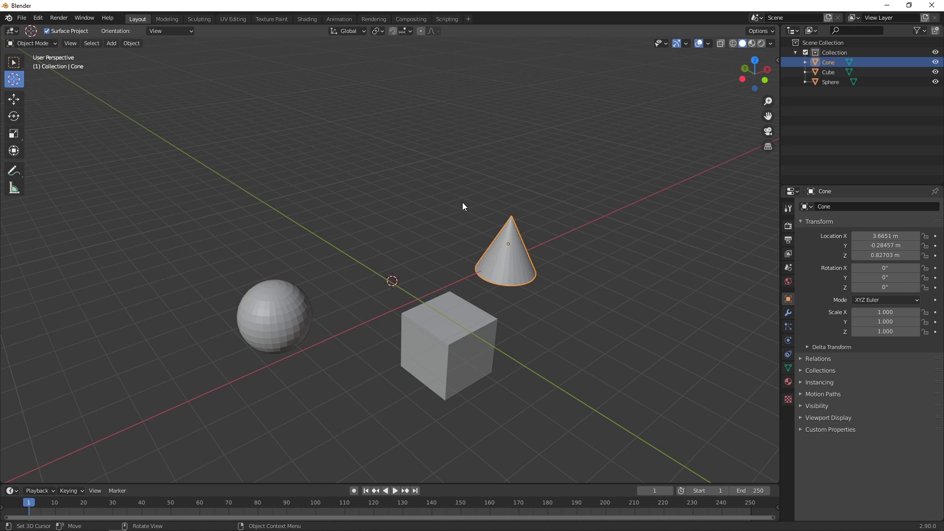
middle_click(467, 211)
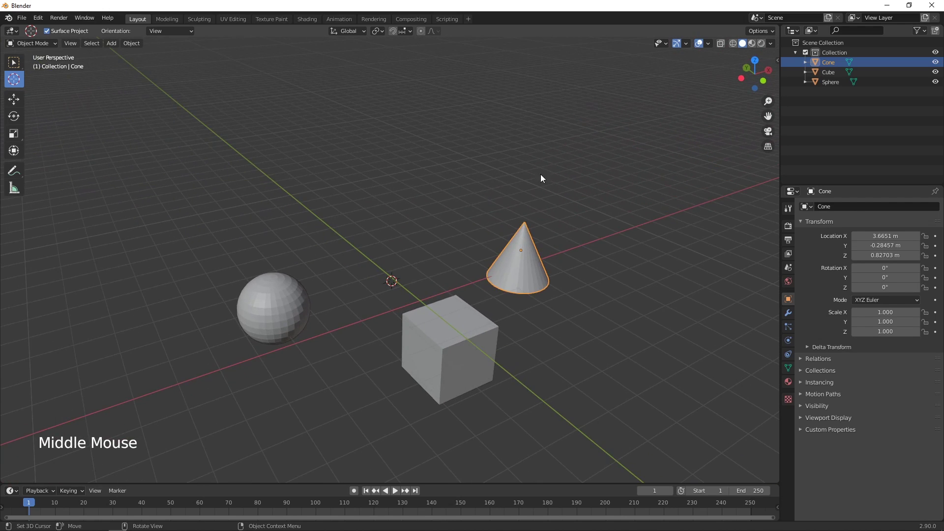
key("shift+s")
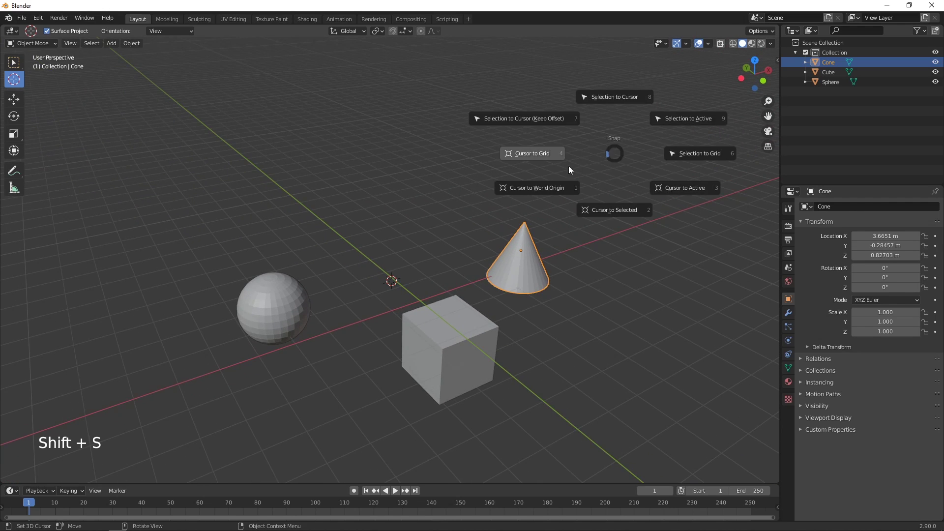
middle_click(476, 310)
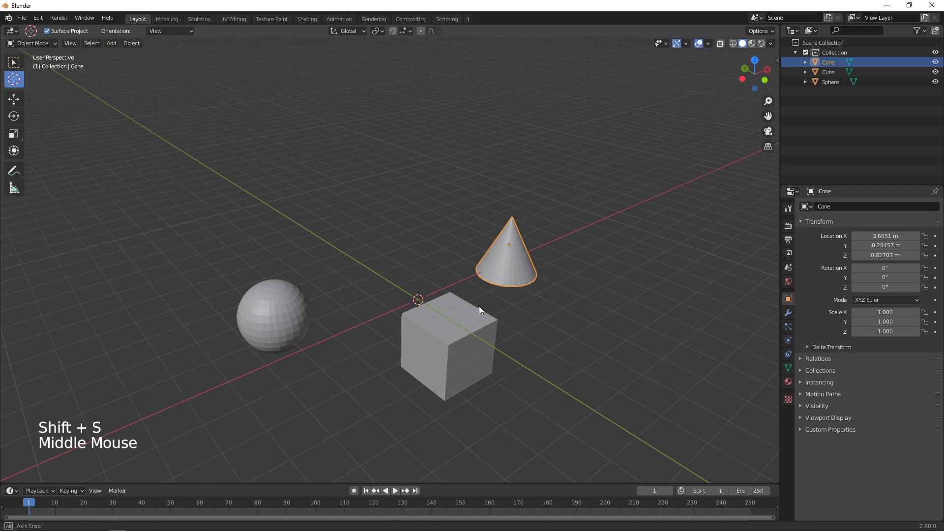
left_click(19, 67)
middle_click(373, 282)
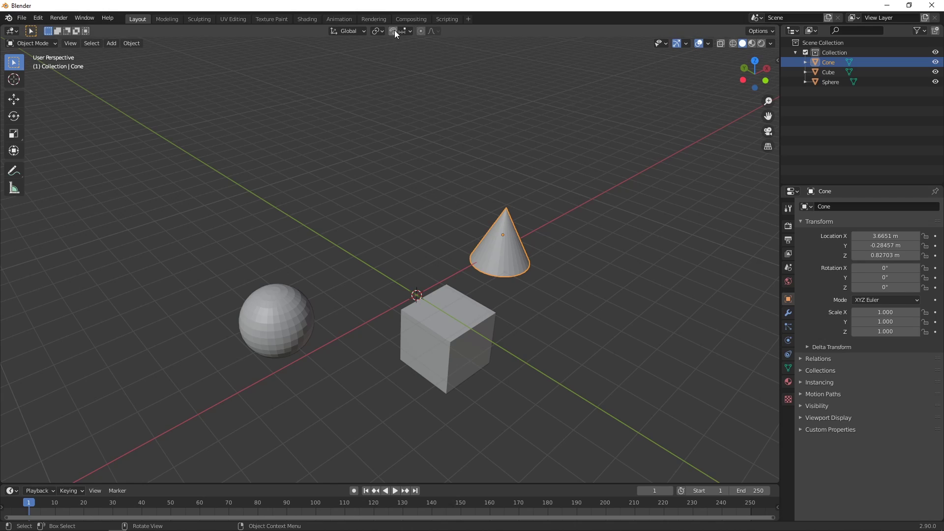
Toggle the magnet snap on and choose a Snap To target for moved objects
left_click(397, 40)
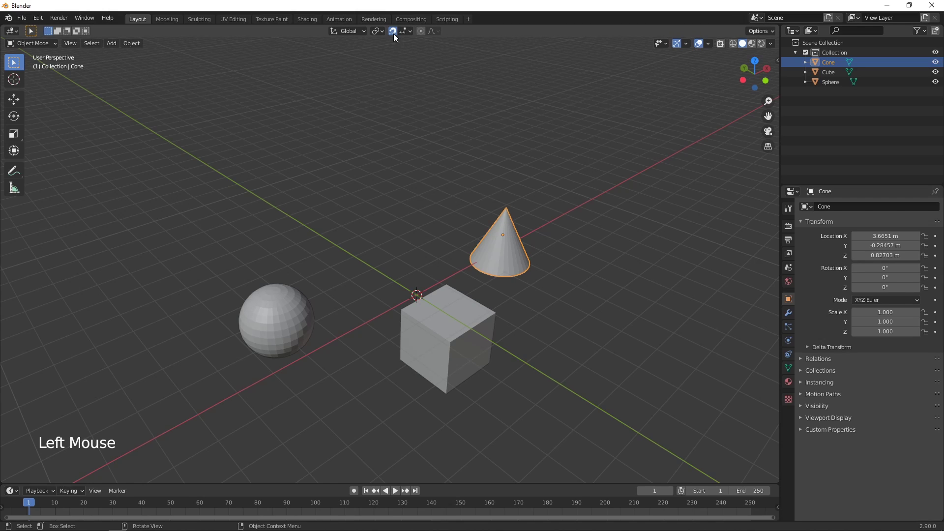
left_click(397, 37)
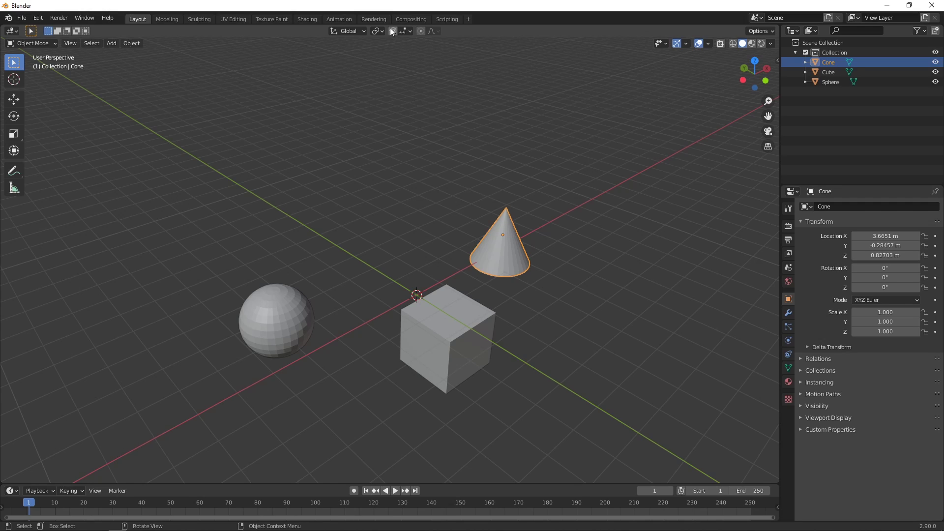
left_click(395, 35)
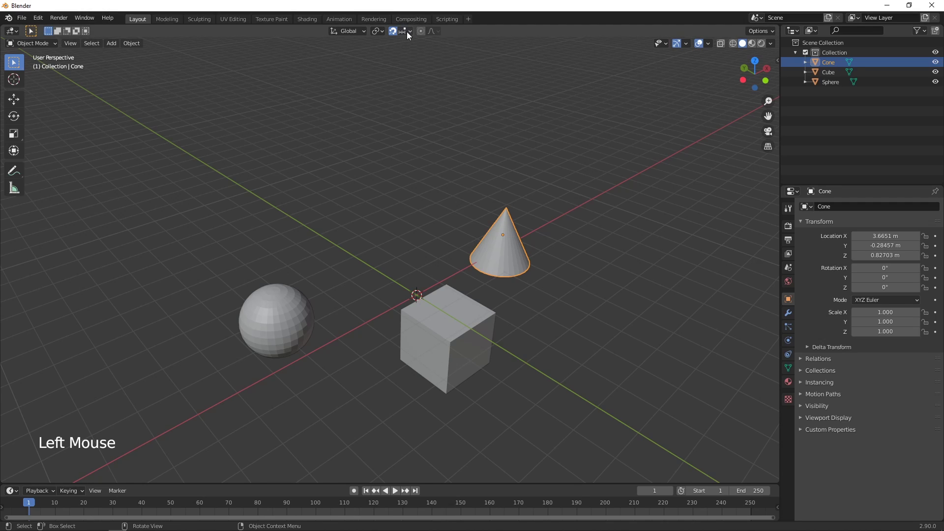
left_click(415, 35)
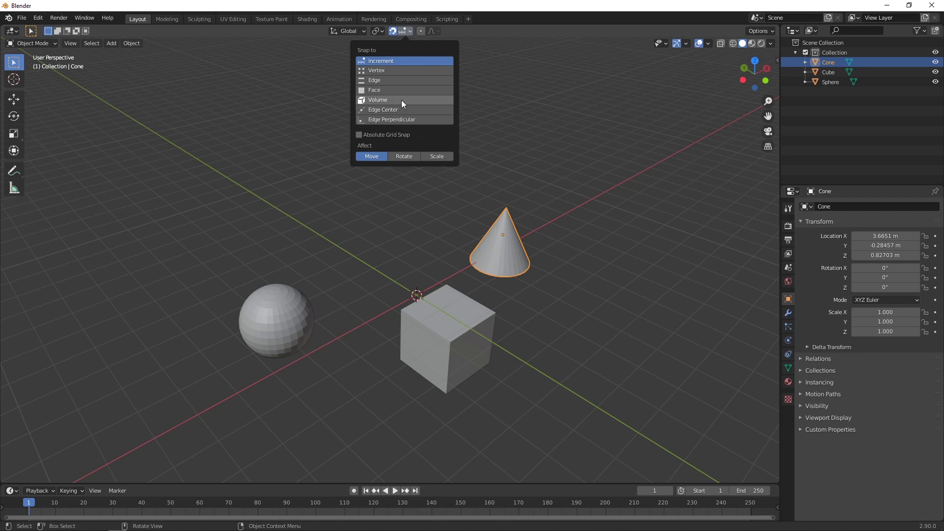
left_click(465, 309)
Delete the scene objects, add a fresh default cube and view it from above
left_click(288, 316)
key("Delete")
key("shift+a")
middle_click(578, 324)
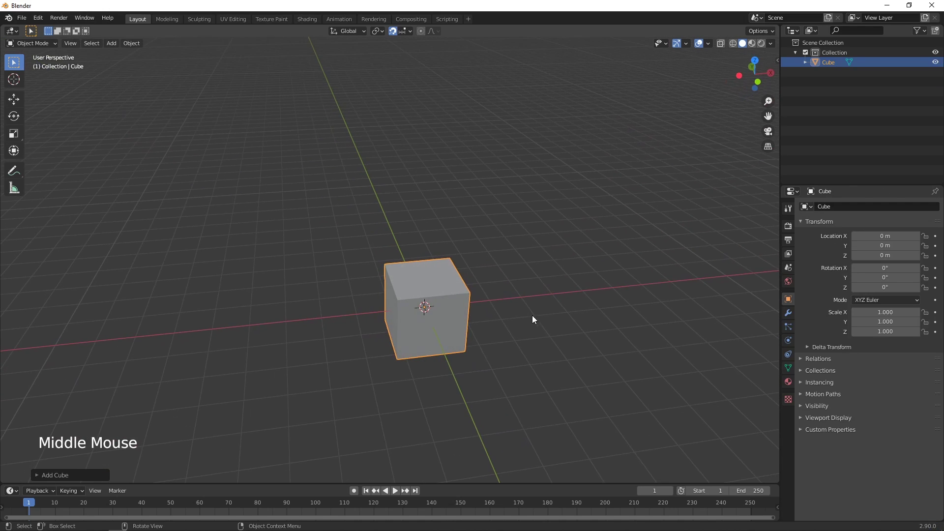
scroll("up", 3)
middle_click(472, 378)
middle_click(473, 276)
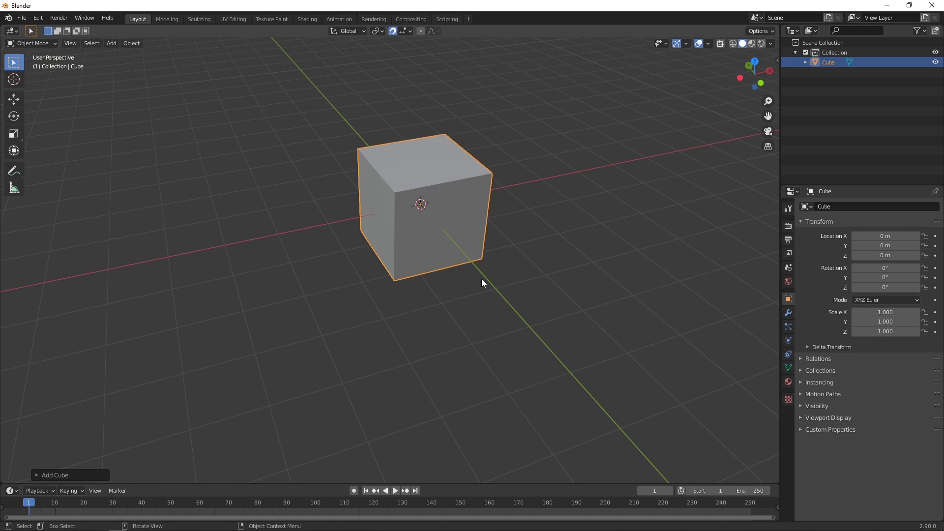
Move the cube along X with increment snapping and call up the shading pie menu
left_click(415, 37)
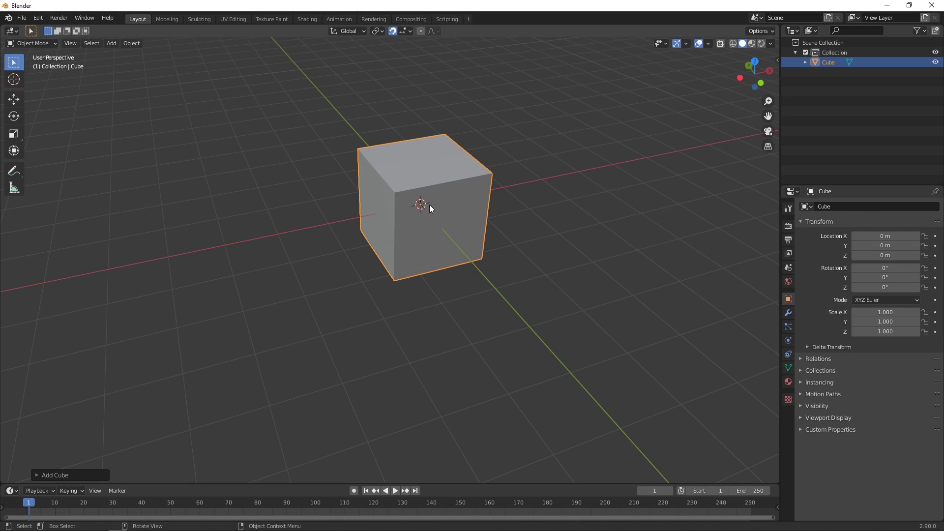
key("g")
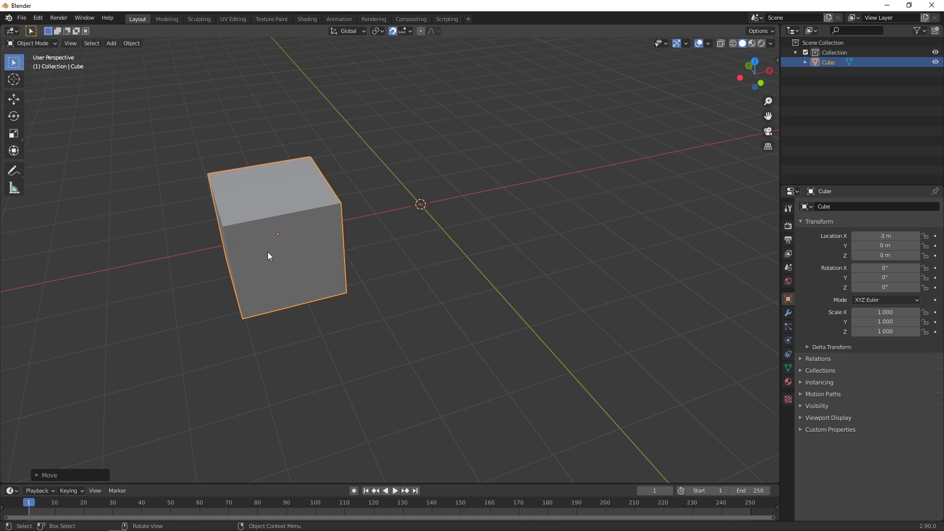
key("z")
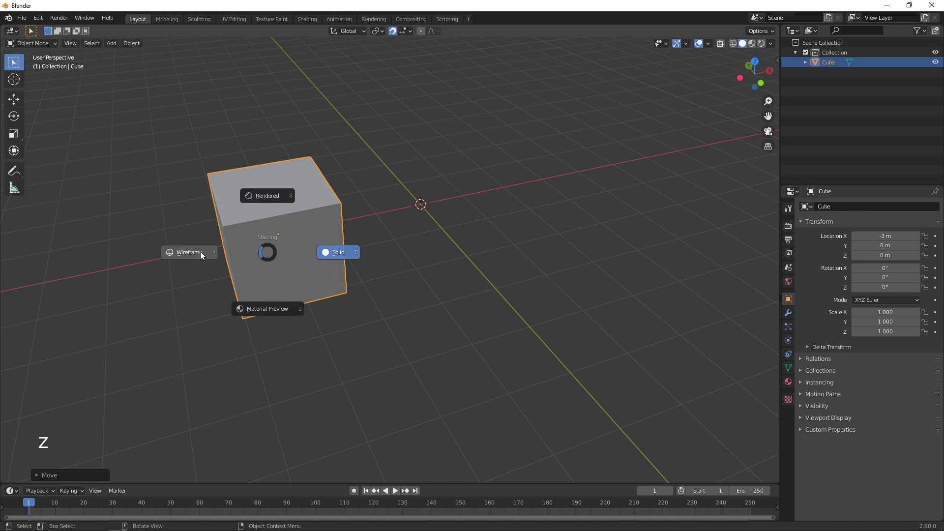
Show the cube as wireframe and slide it along X with snapping, checking from top view
middle_click(295, 265)
key("g")
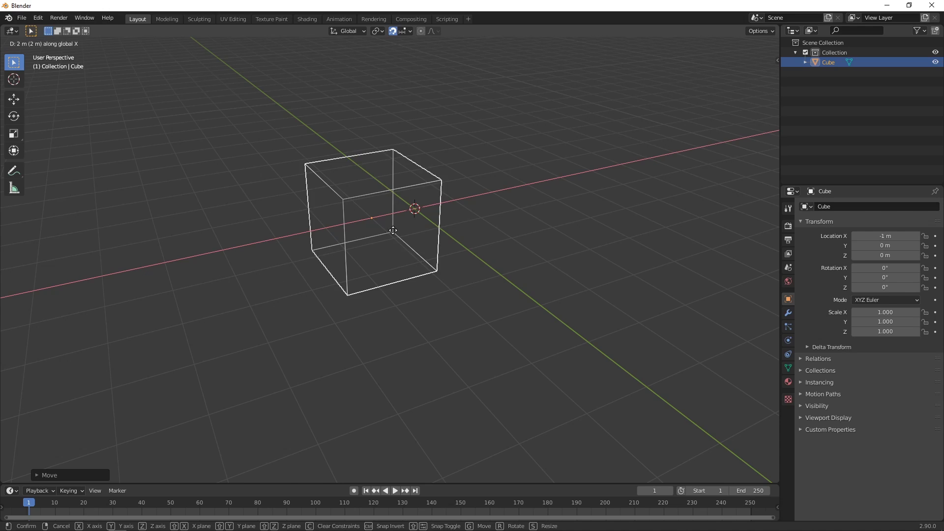
key("KP_7")
scroll("up", 3)
middle_click(259, 211)
middle_click(311, 249)
key("g")
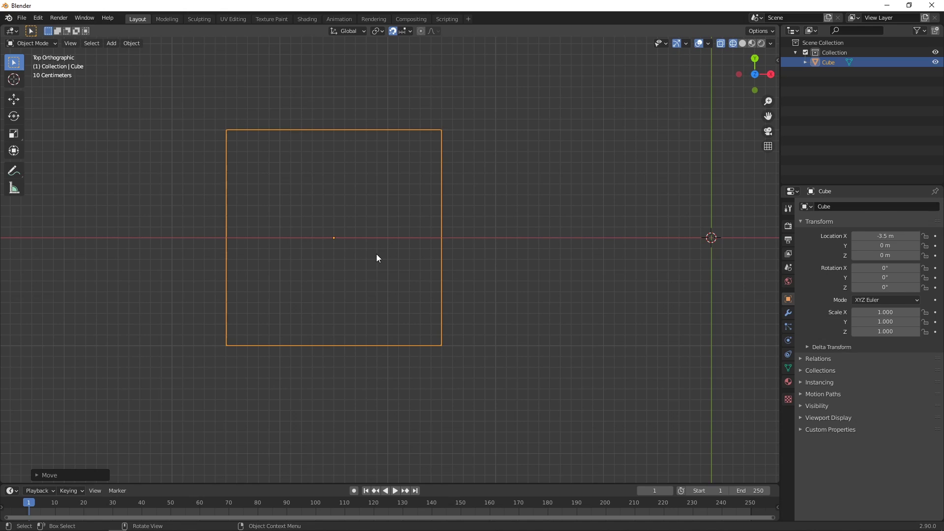
middle_click(487, 311)
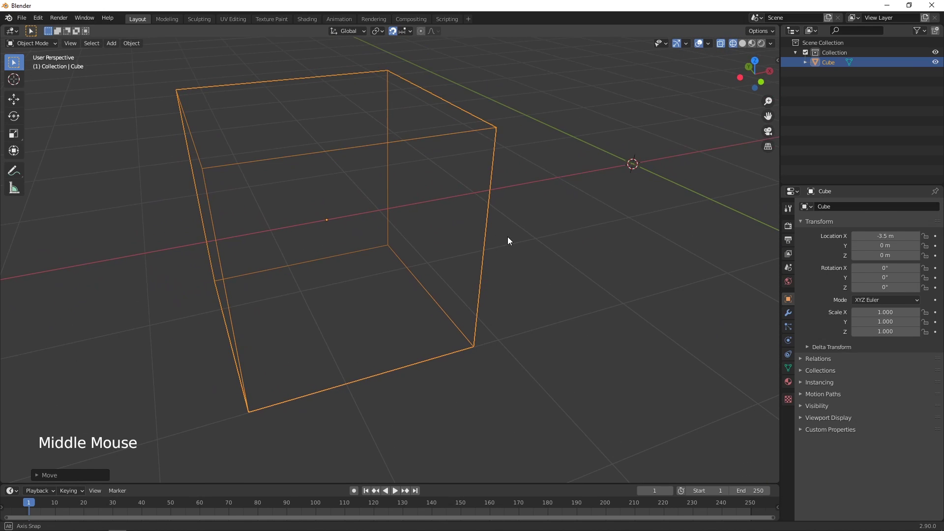
scroll("down", 3)
middle_click(471, 270)
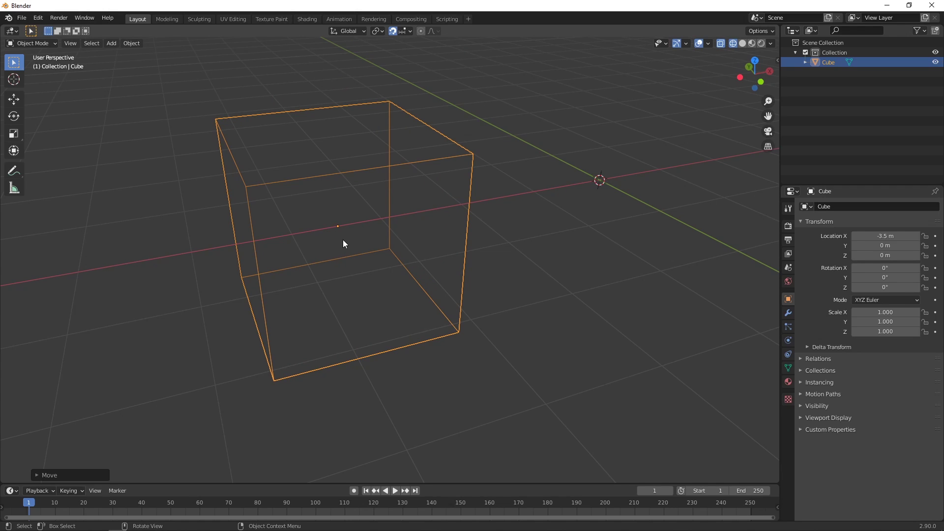
Nudge the cube back along X with snapping until it sits at the world origin (0 m)
key("g")
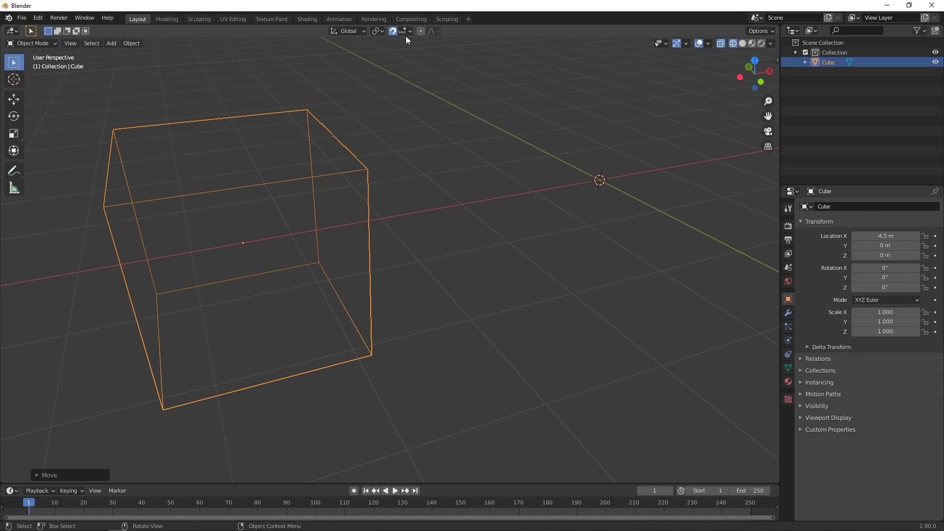
left_click(415, 33)
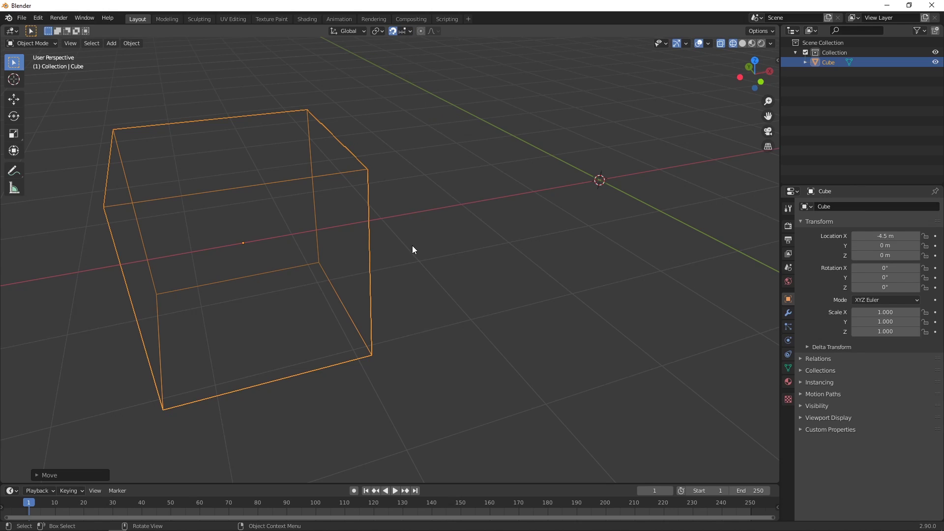
key("g")
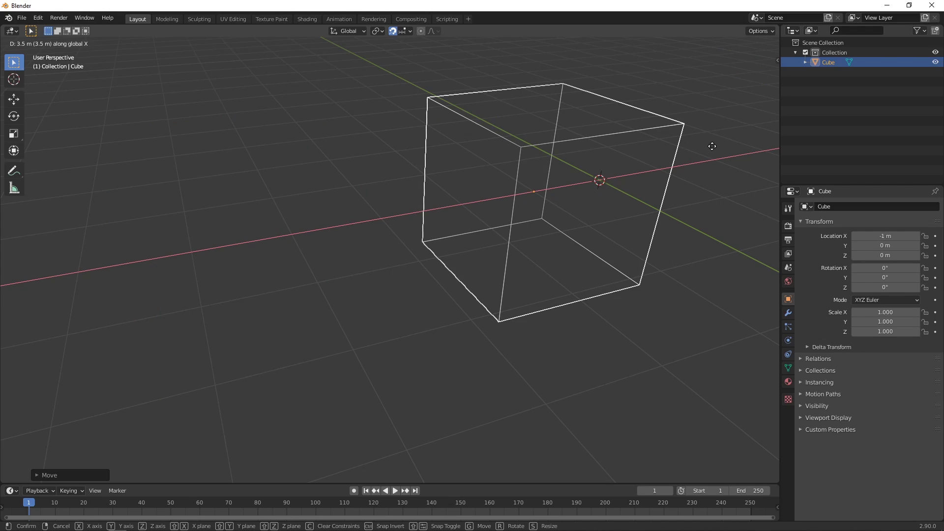
scroll("down", 3)
middle_click(630, 238)
middle_click(610, 229)
middle_click(450, 258)
scroll("up", 3)
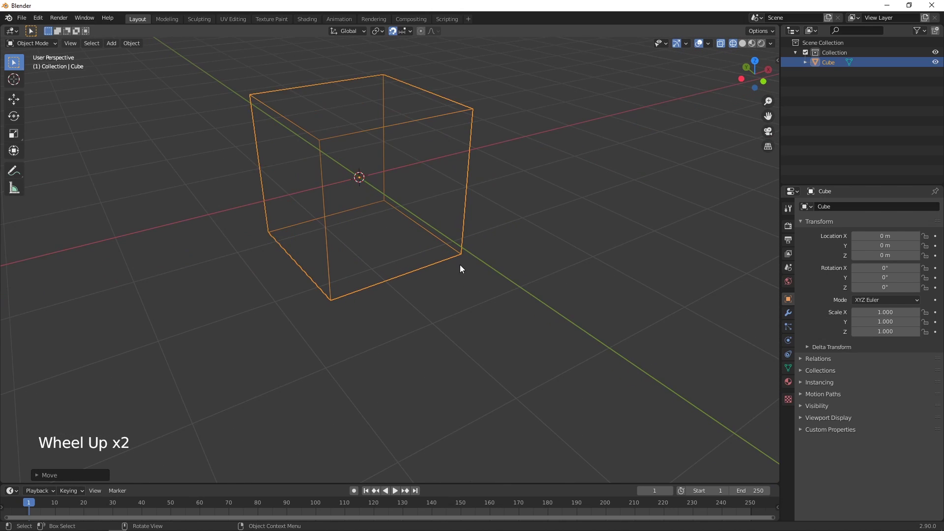
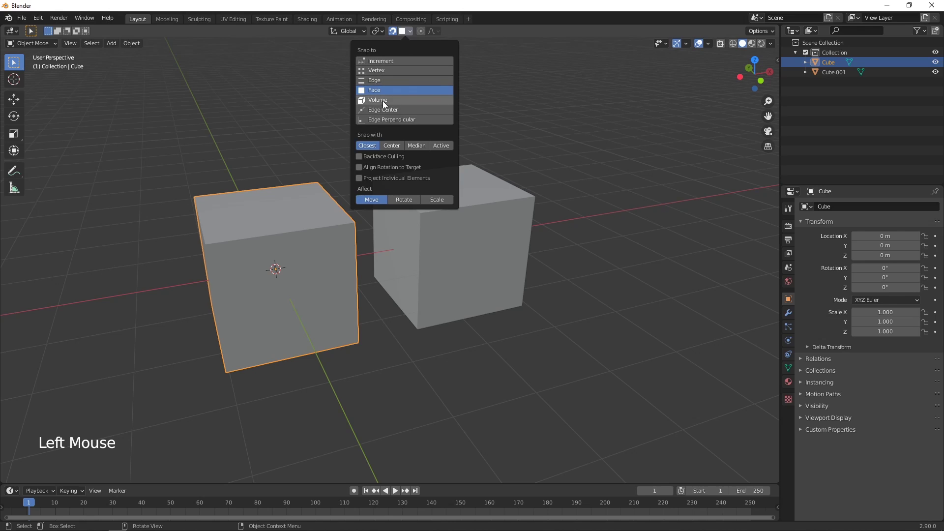
Drag the Cube toward the other cube with vertex snapping, then undo it back to the origin
middle_click(554, 169)
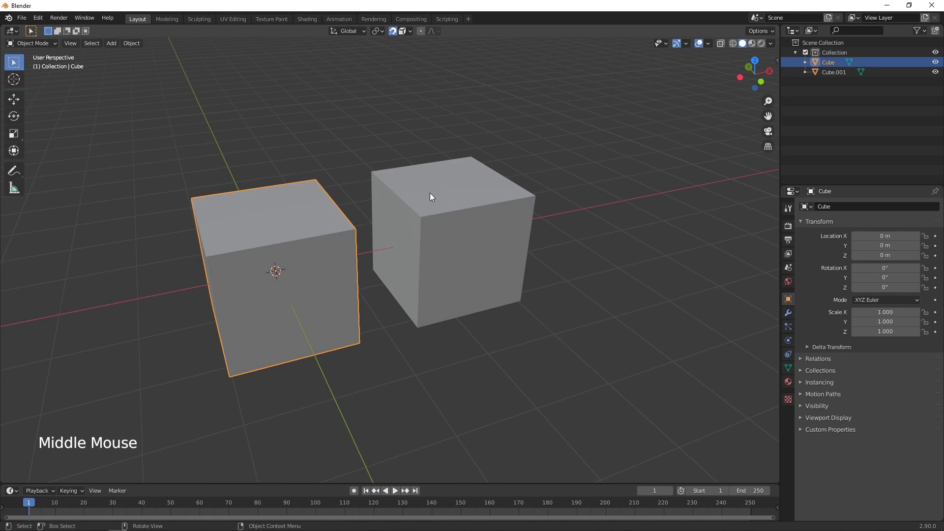
key("g")
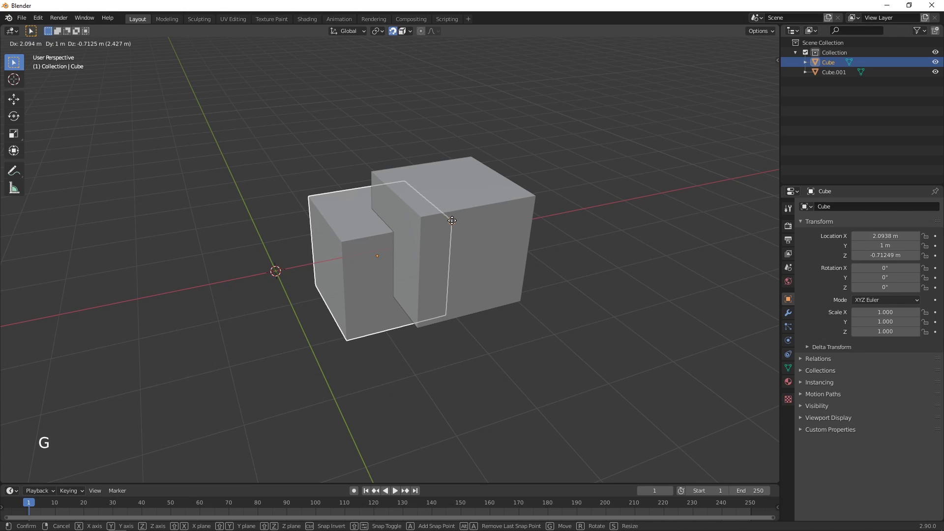
middle_click(538, 253)
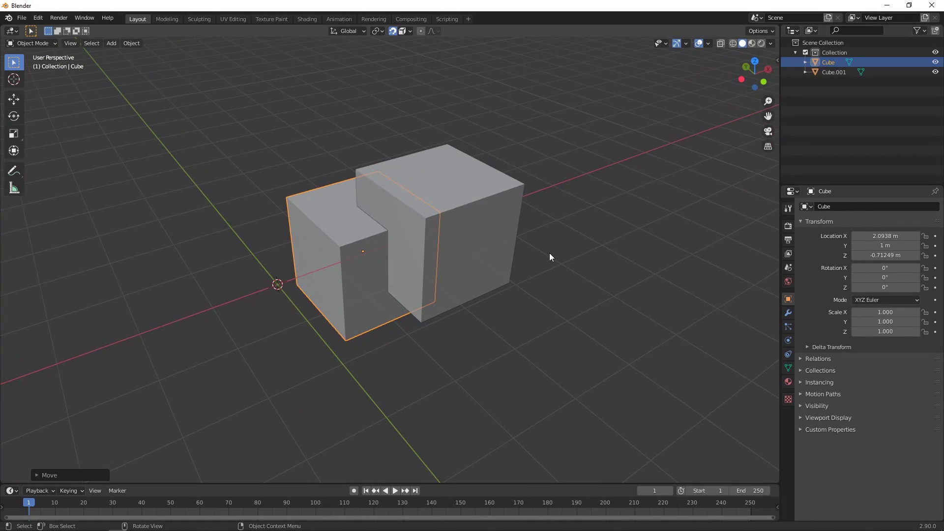
key("ctrl+z")
middle_click(563, 268)
Enter Edit Mode in wireframe, snap-move a corner vertex, undo it and switch to edge select
key("Tab")
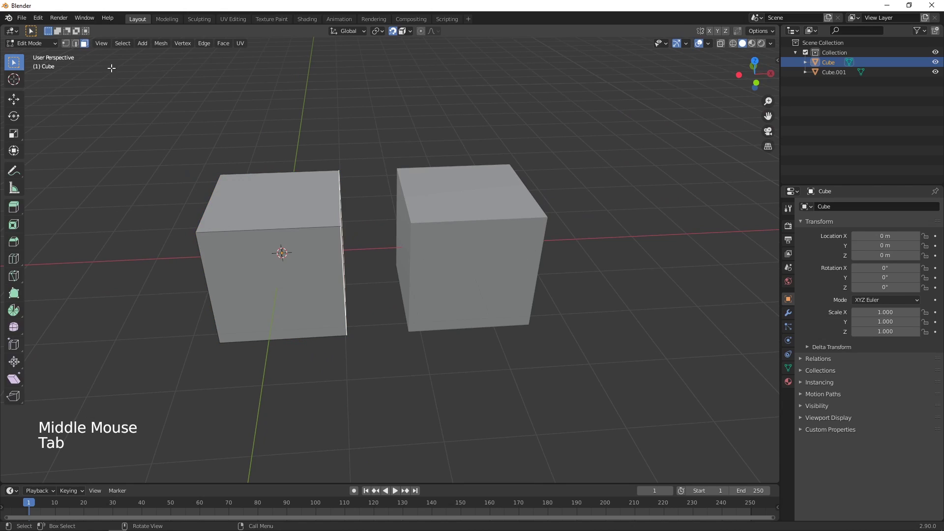
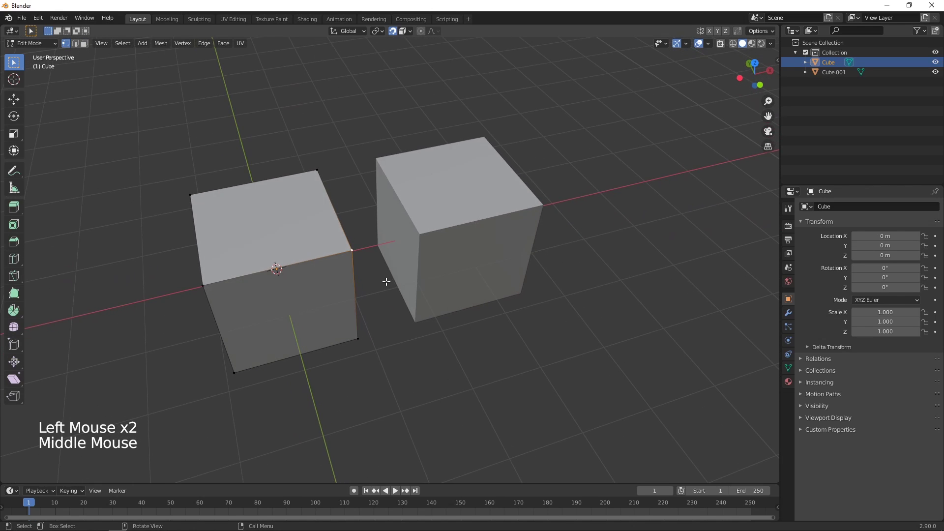
key("z")
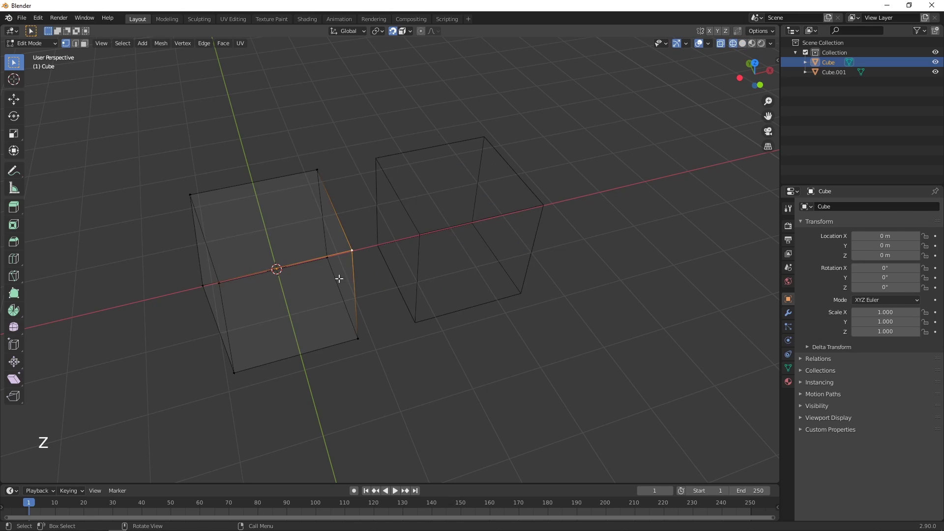
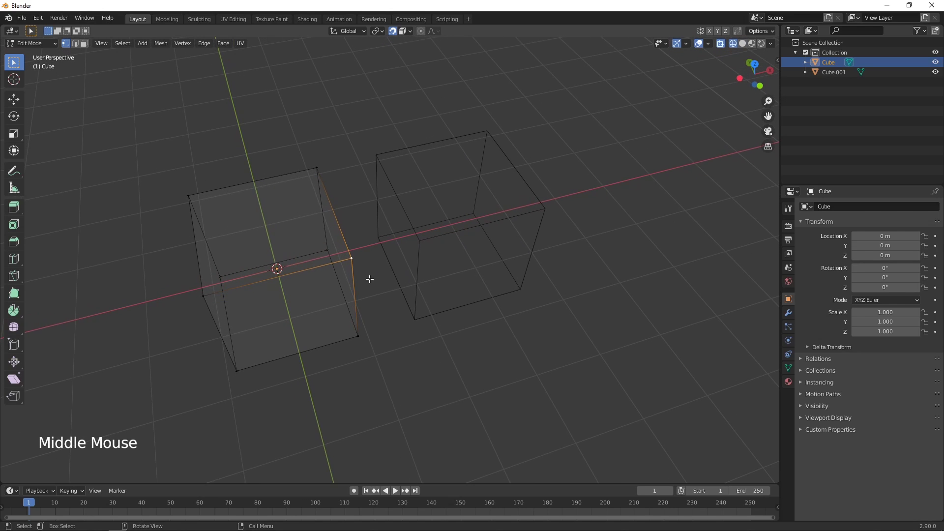
key("g")
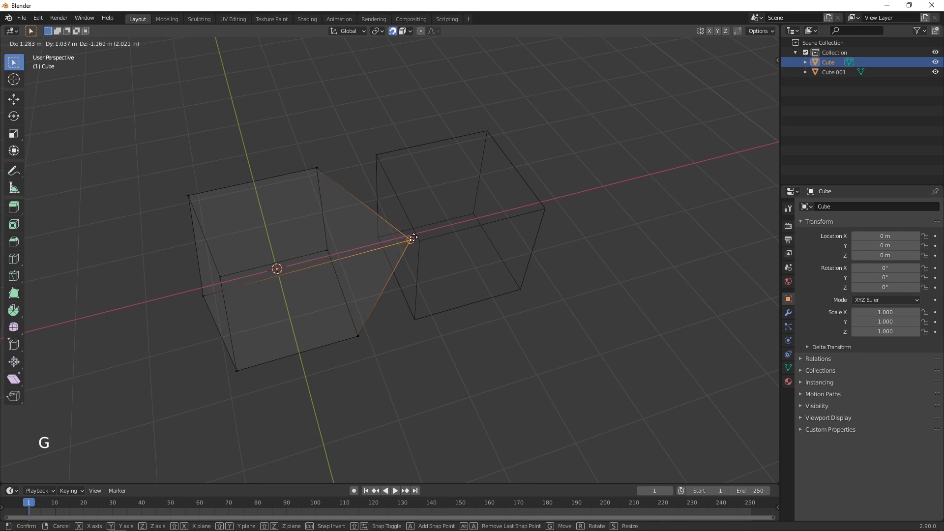
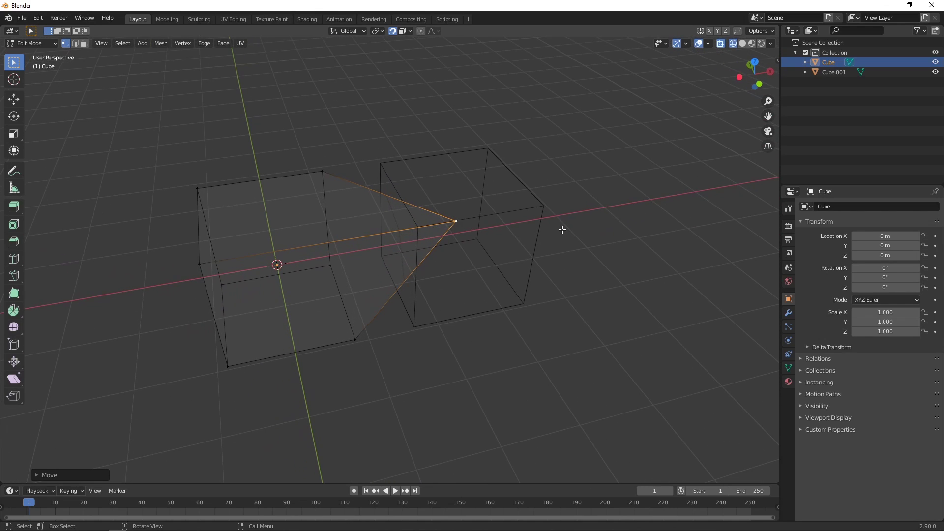
key("ctrl+z")
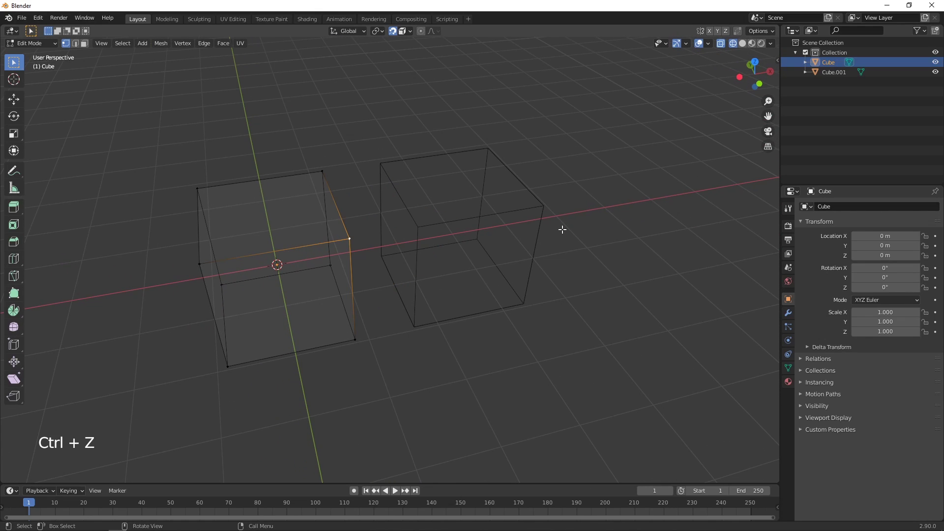
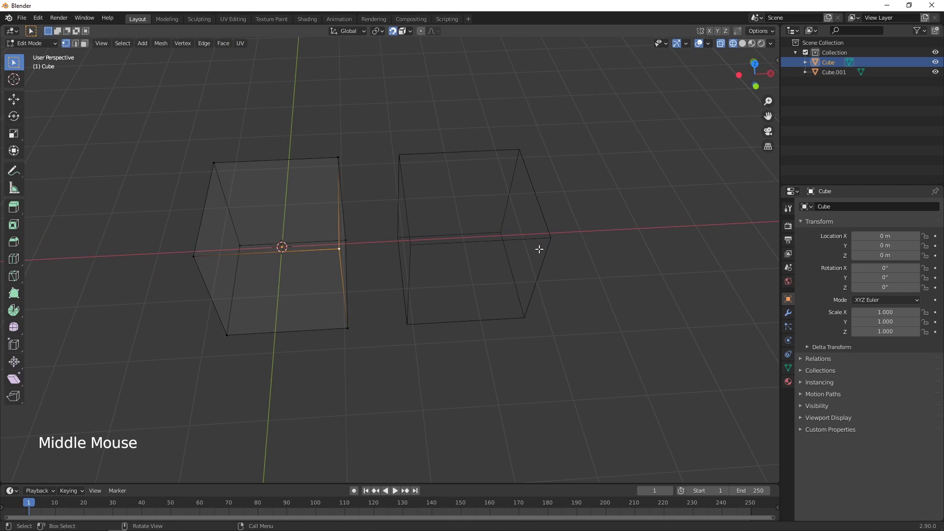
left_click(82, 49)
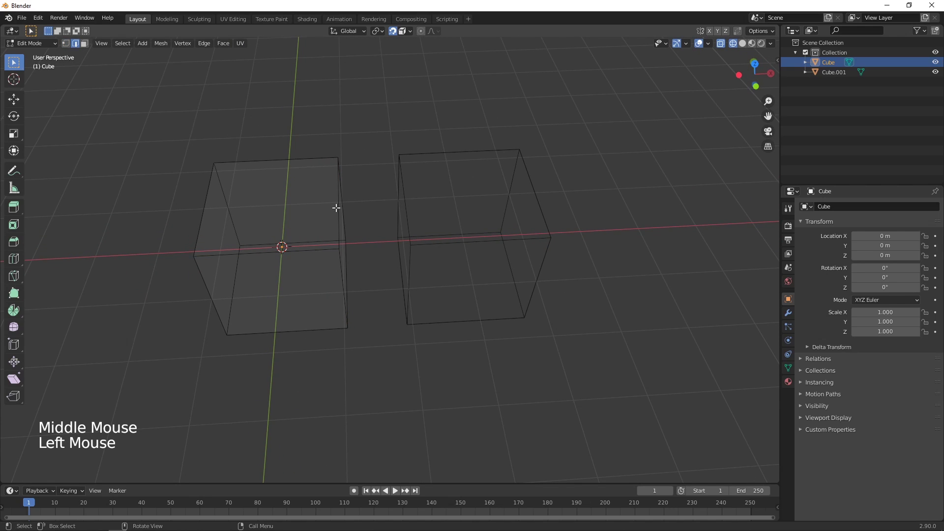
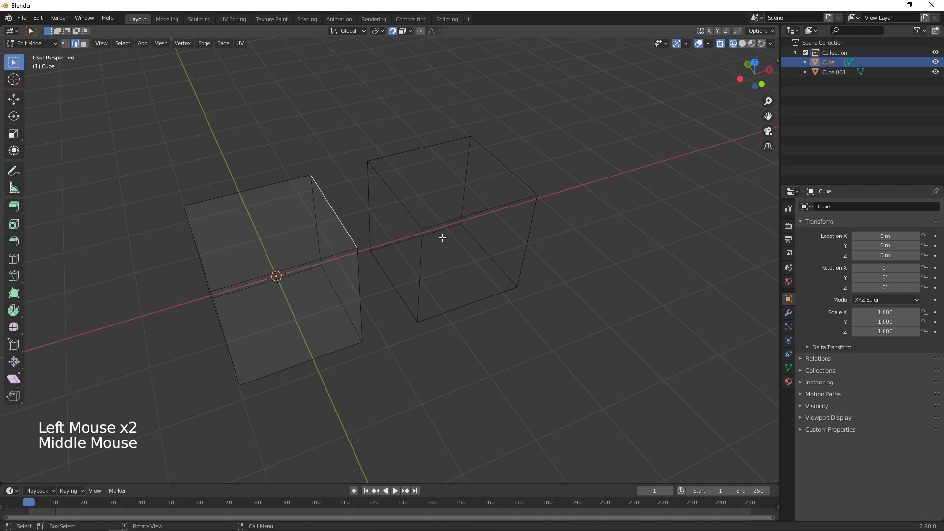
Snap-move an edge, undo it, restore solid shading and return to Object Mode
key("g")
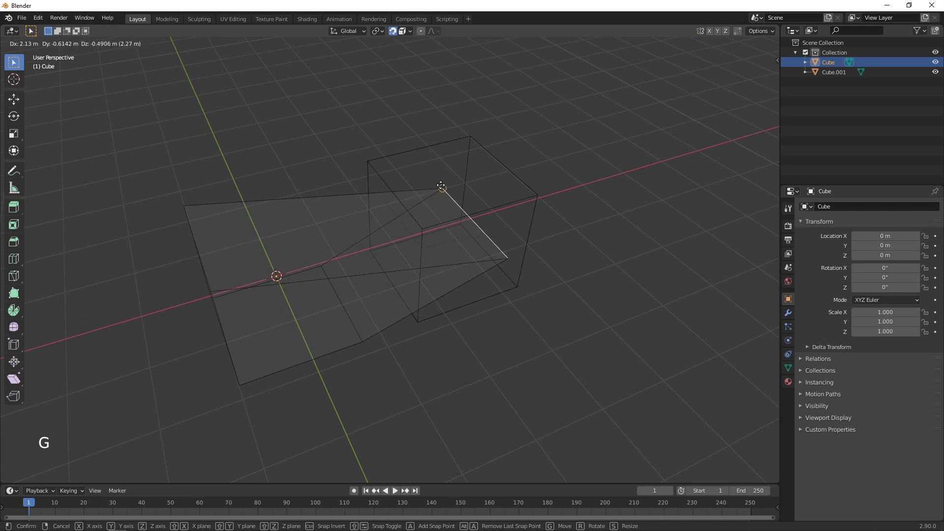
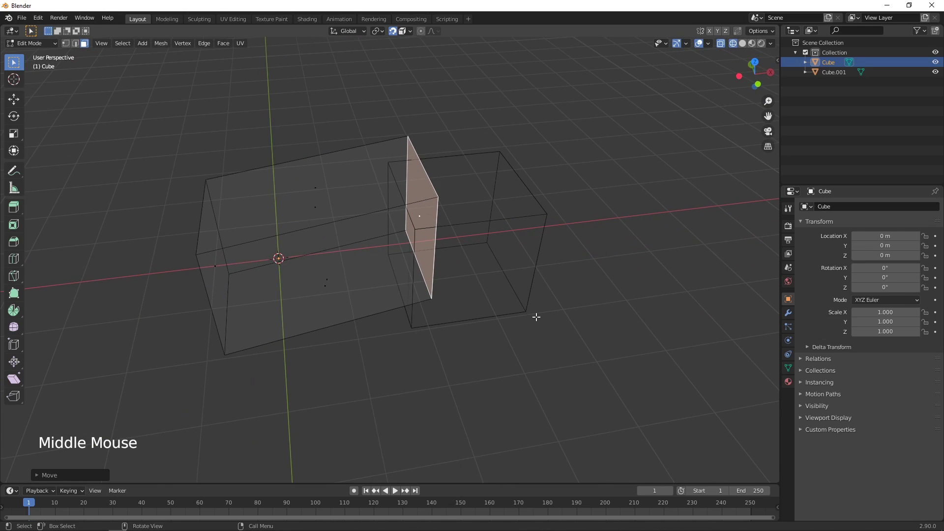
key("ctrl+z")
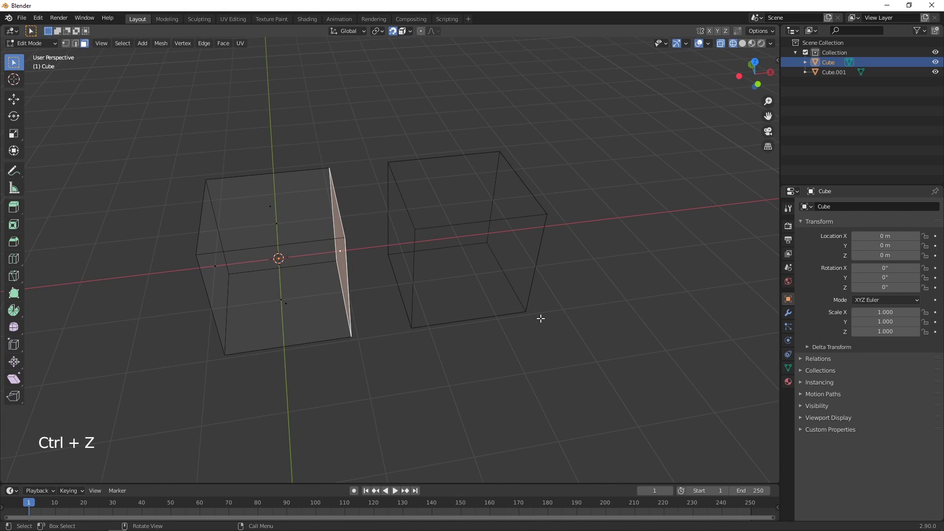
key("z")
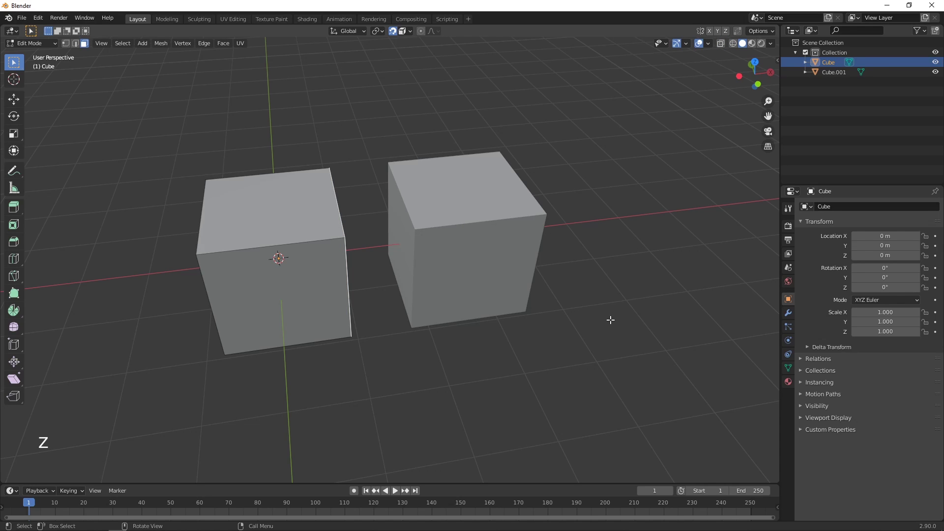
key("Tab")
middle_click(595, 332)
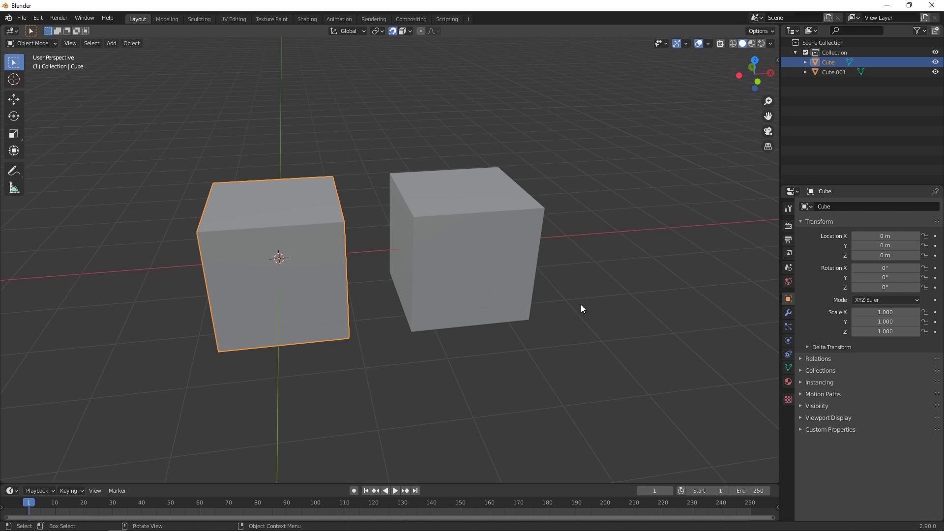
Pick a new Snap To element and start moving the left cube toward the right one
middle_click(511, 295)
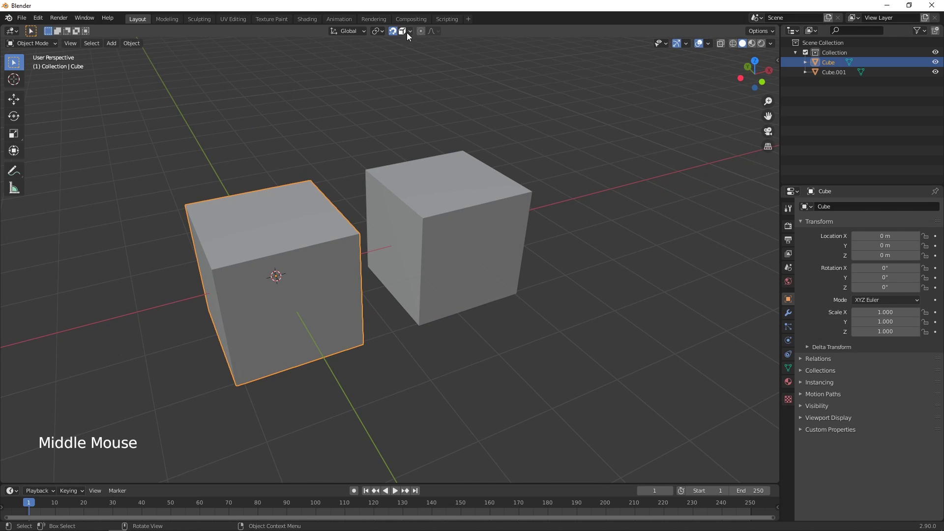
left_click(413, 36)
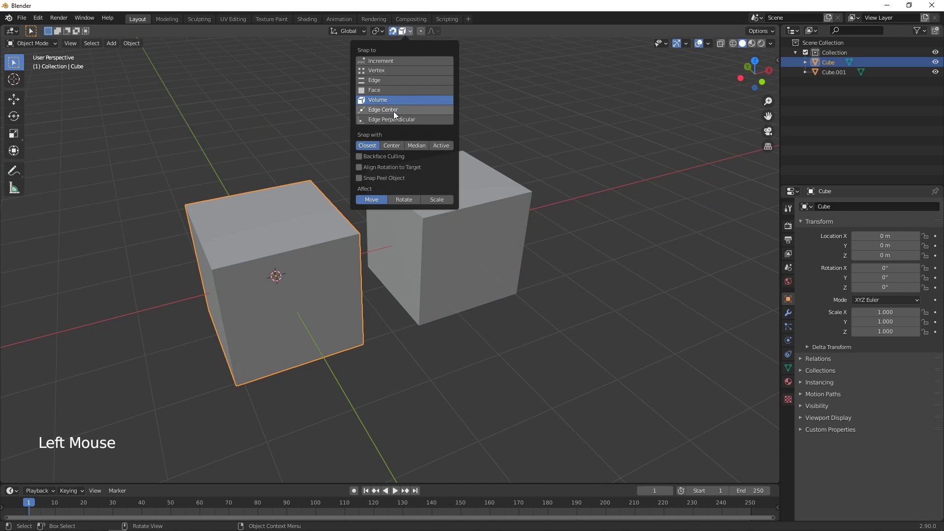
middle_click(547, 187)
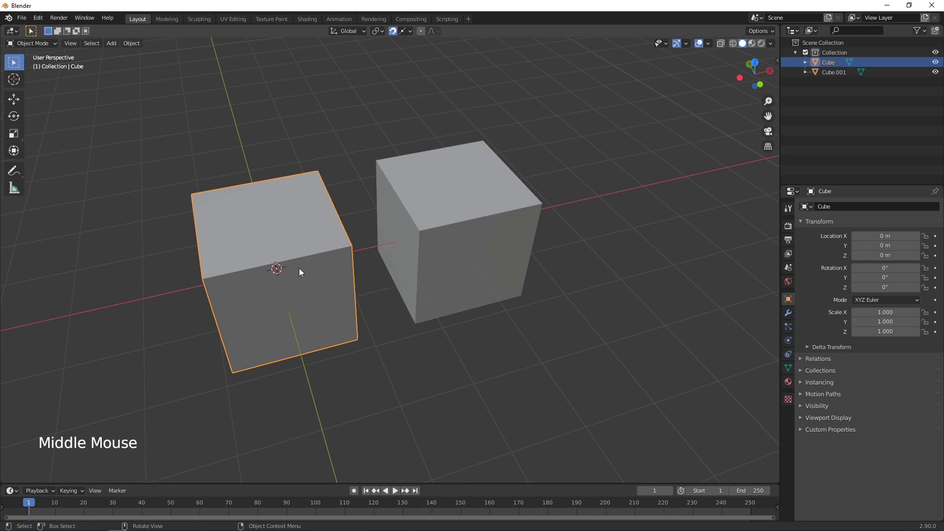
key("g")
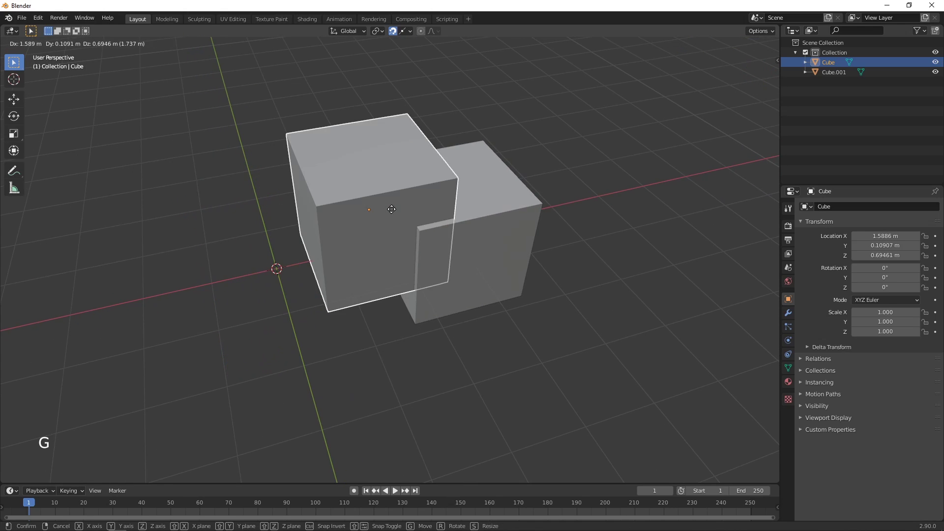
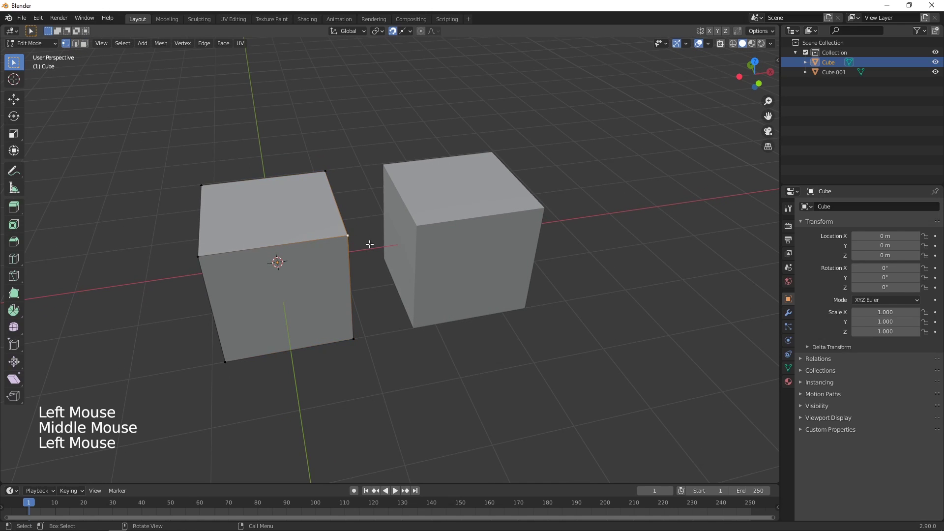
Trial-snap a corner vertex and an edge onto the right cube, cancel, and return to Object Mode
key("g")
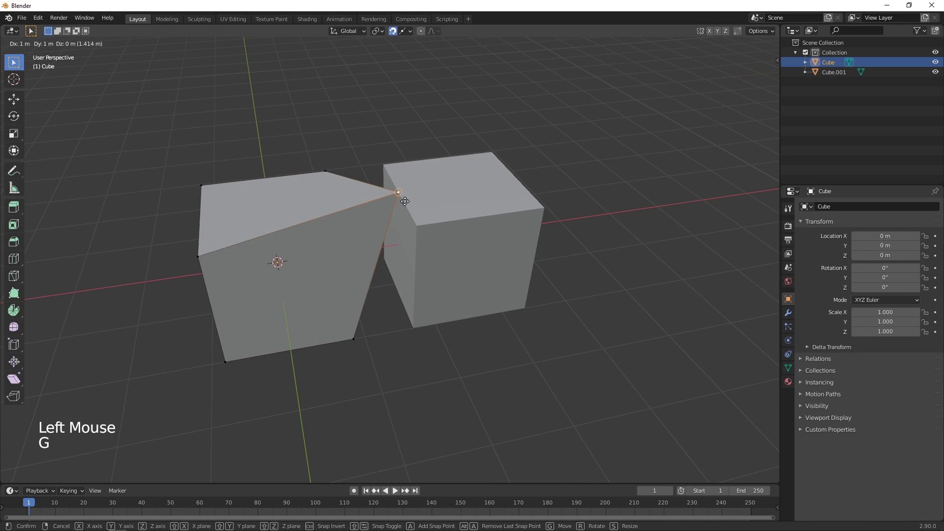
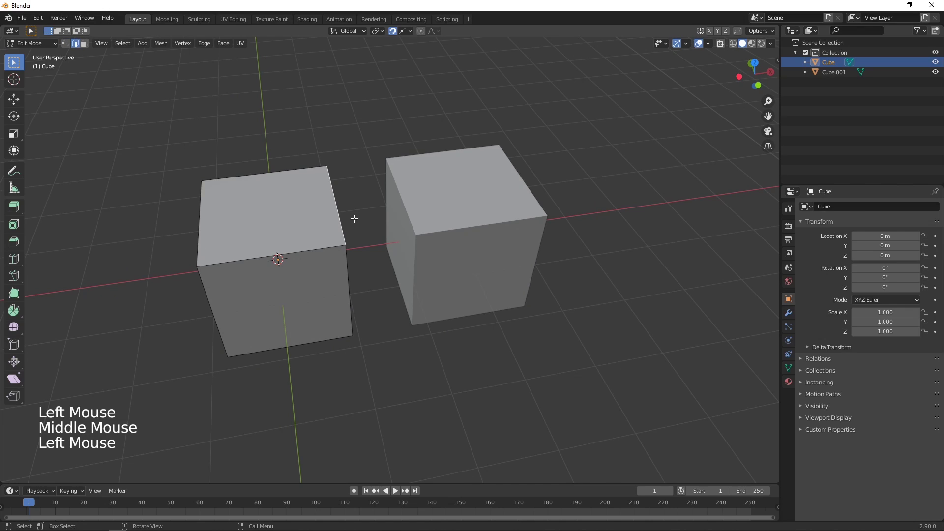
key("g")
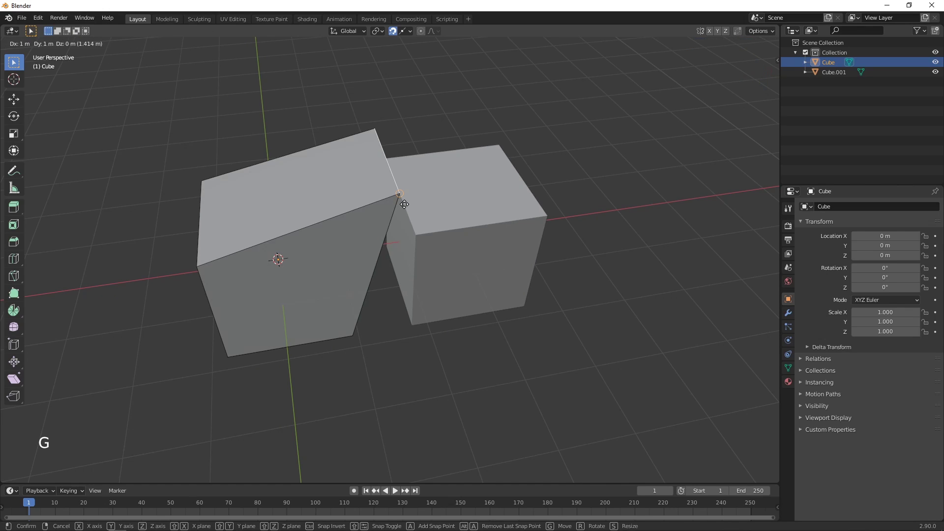
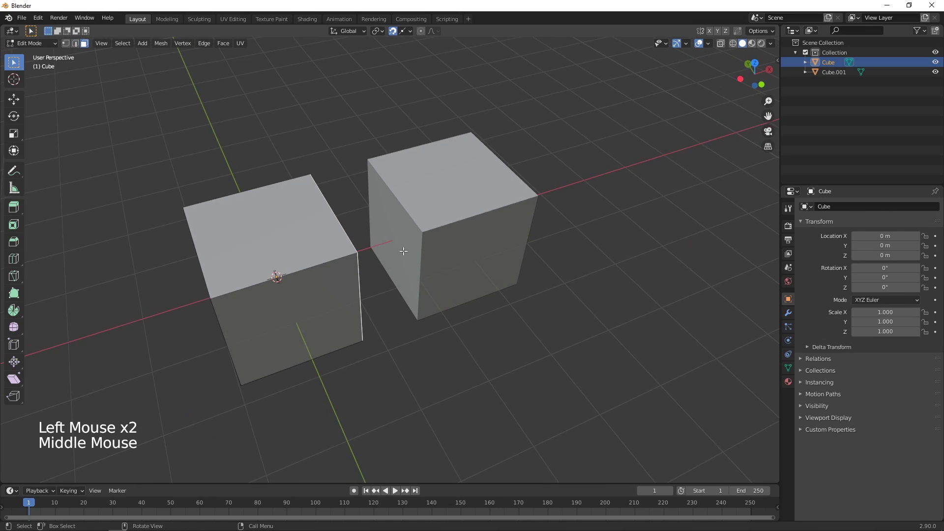
key("g")
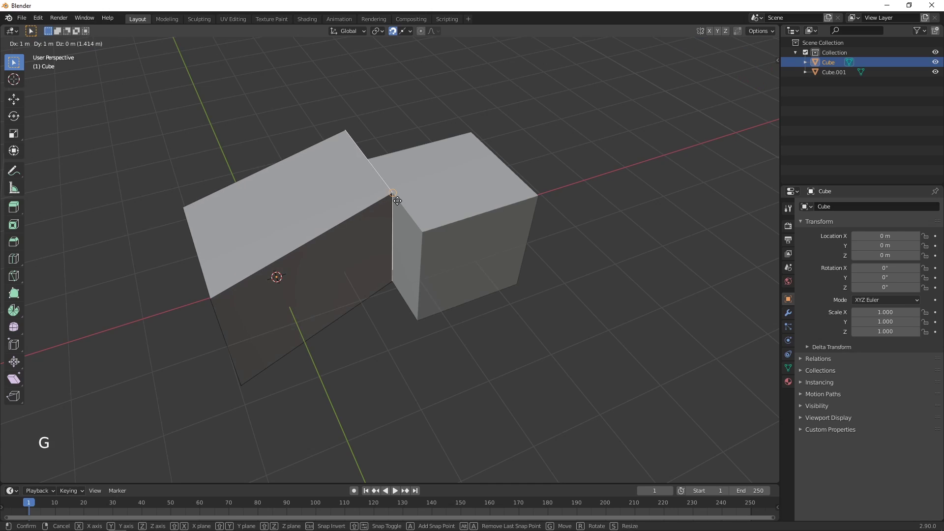
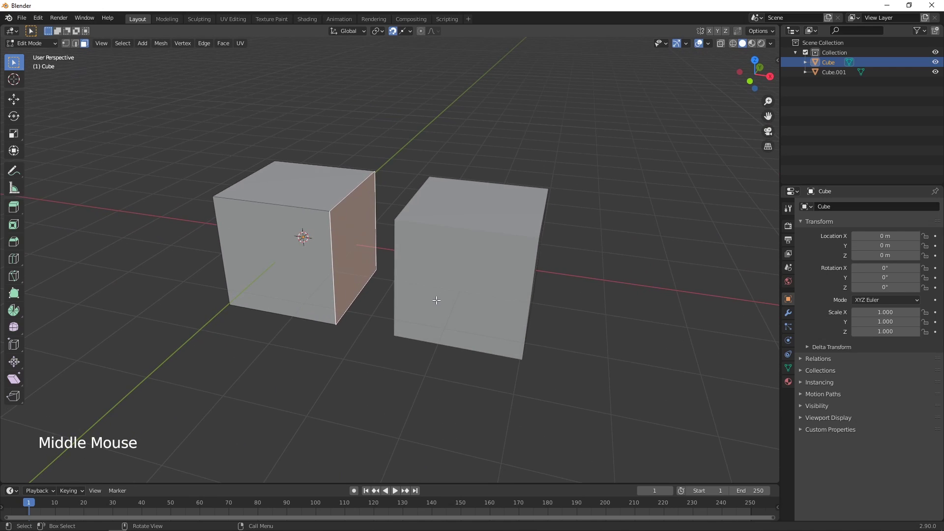
key("Tab")
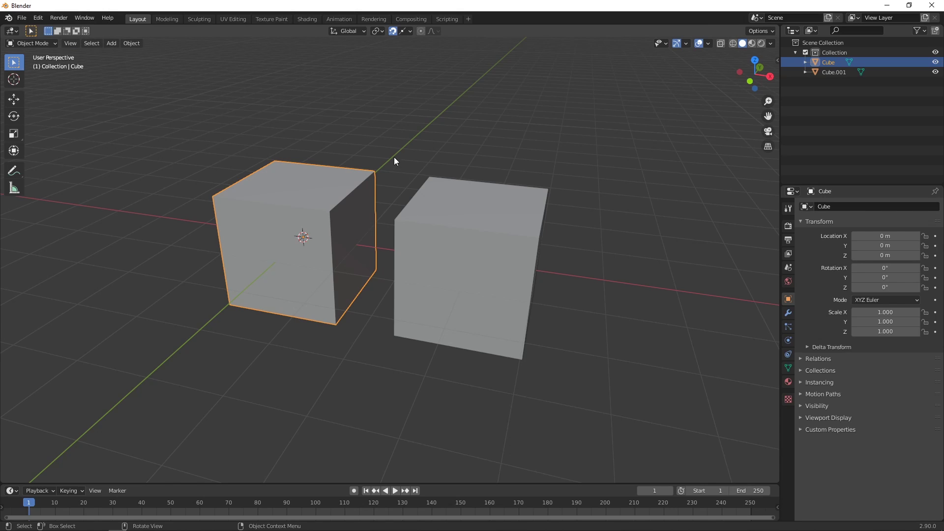
Set the Snap To target to Edge Perpendicular
left_click(413, 34)
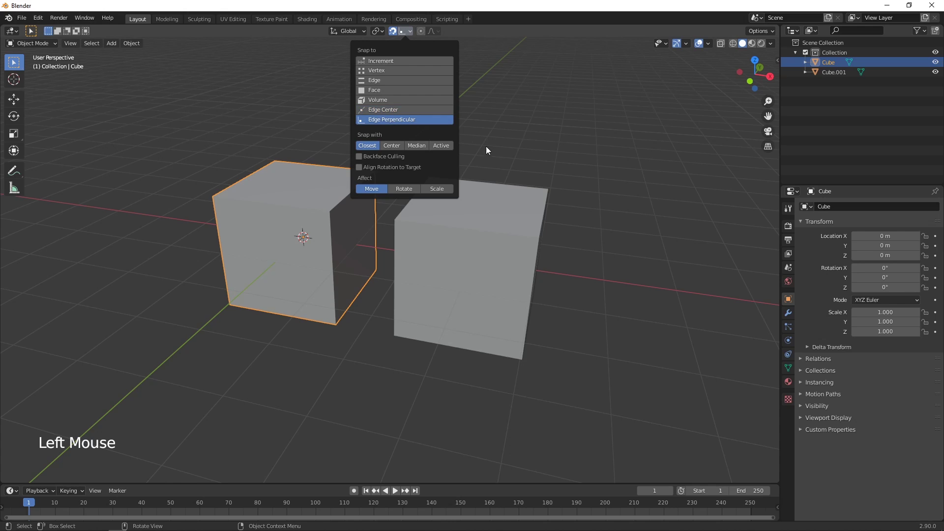
middle_click(352, 342)
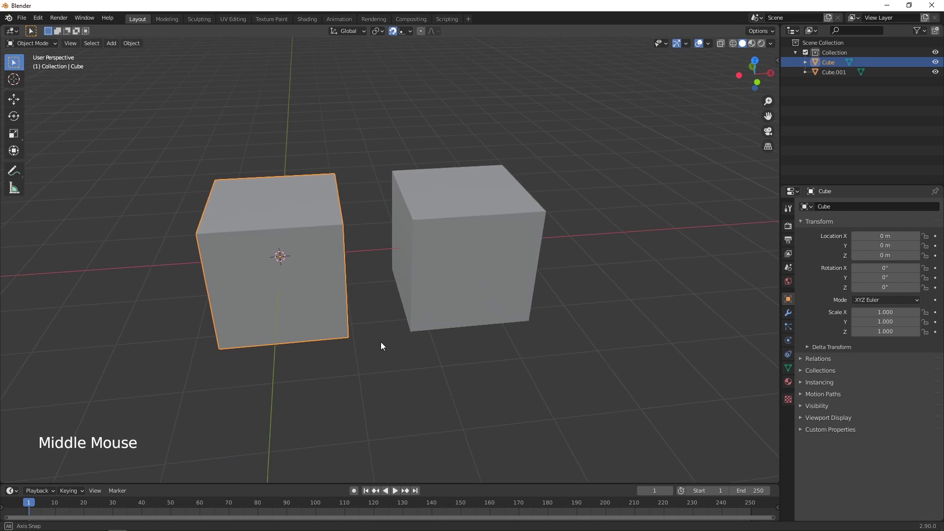
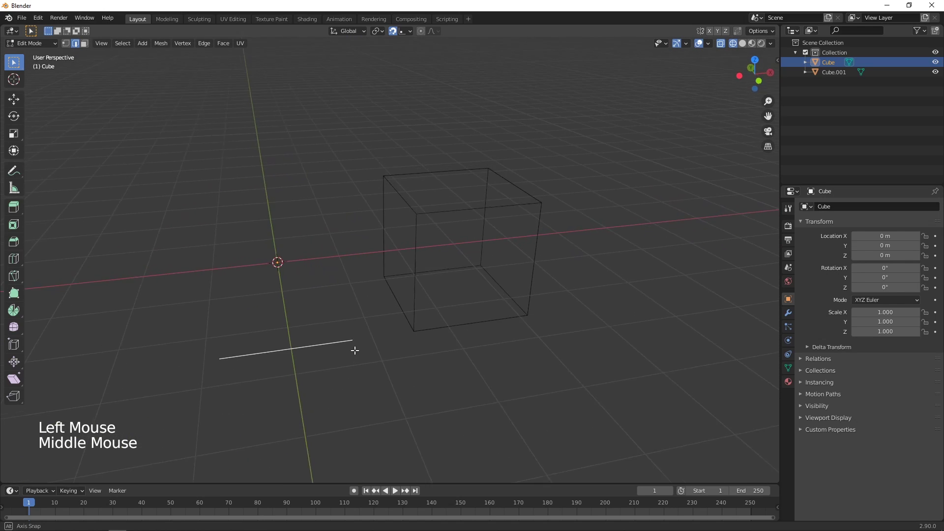
Return to Object Mode with solid shading and orbit to see the leftover edge
key("Tab")
key("z")
middle_click(433, 358)
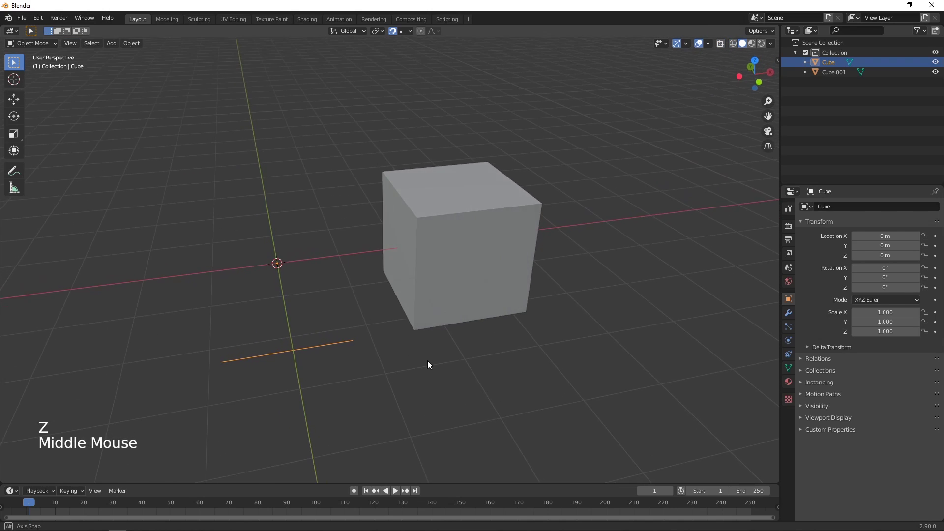
scroll("up", 3)
middle_click(419, 370)
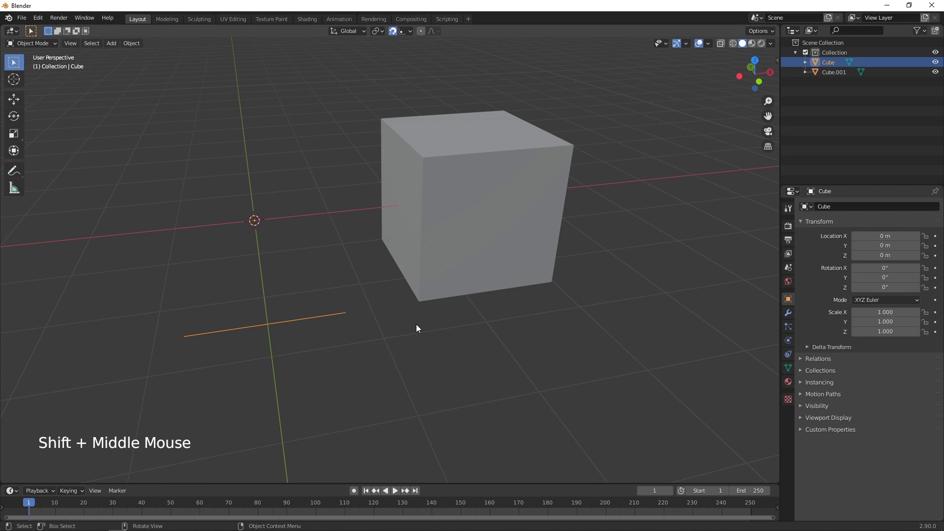
Snap the leftover edge onto the cube's corner and top edge, then undo both moves
key("g")
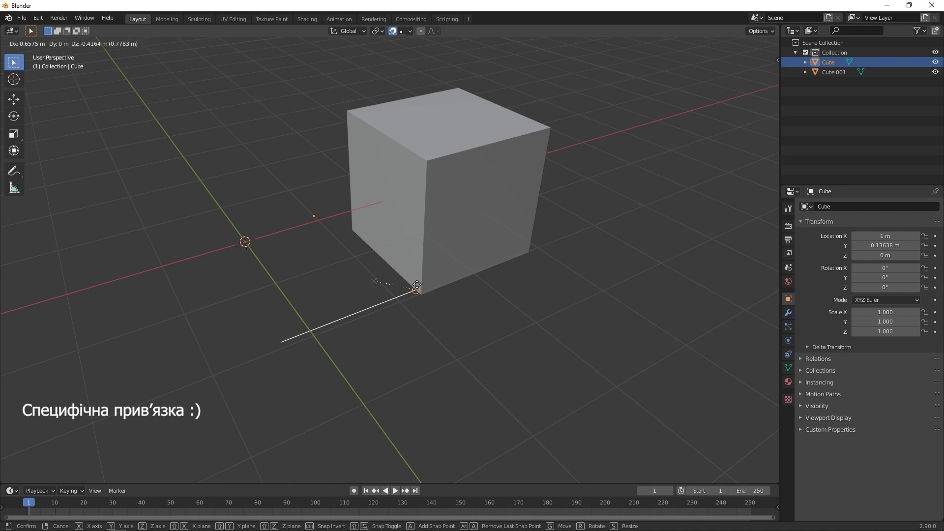
middle_click(474, 299)
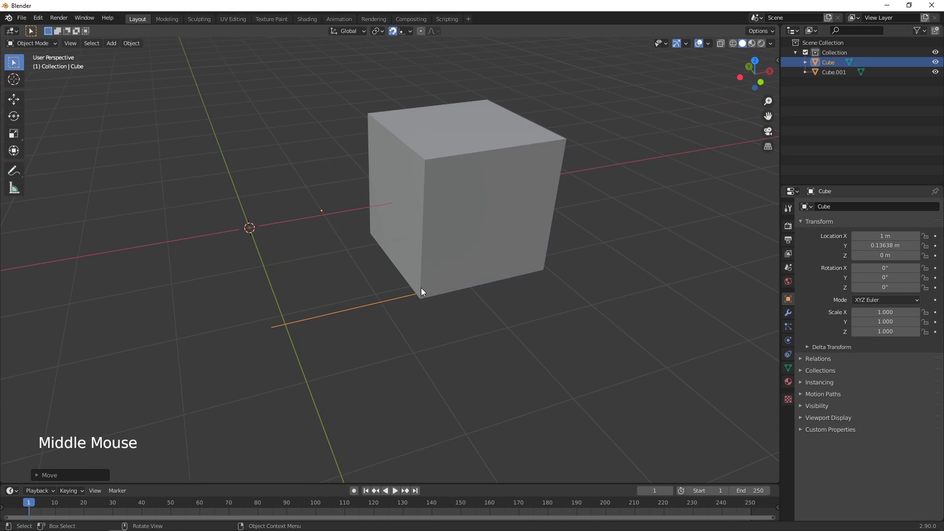
key("g")
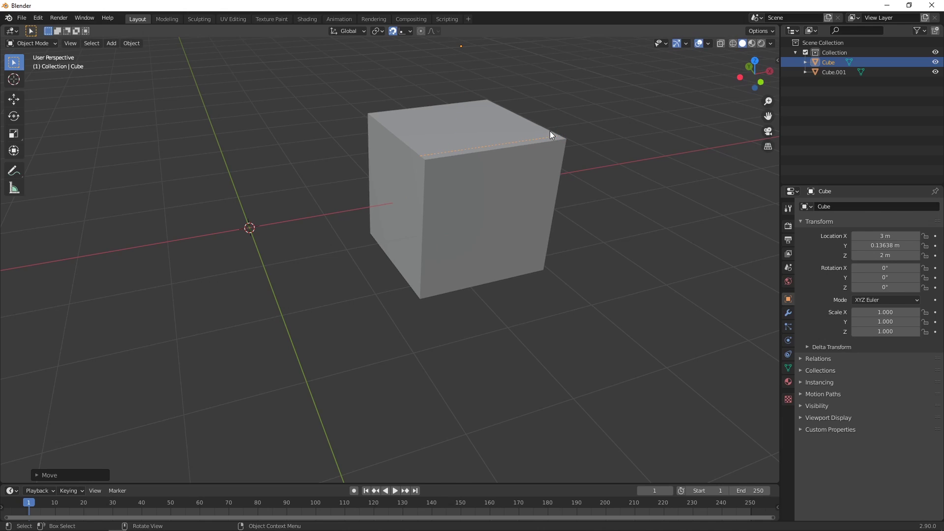
middle_click(603, 251)
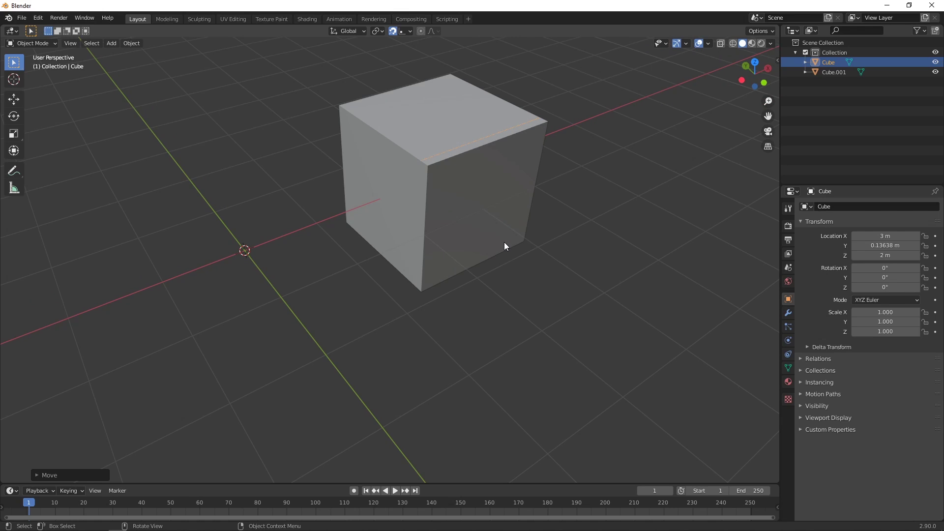
key("ctrl+z")
key("ctrl+z")
middle_click(531, 261)
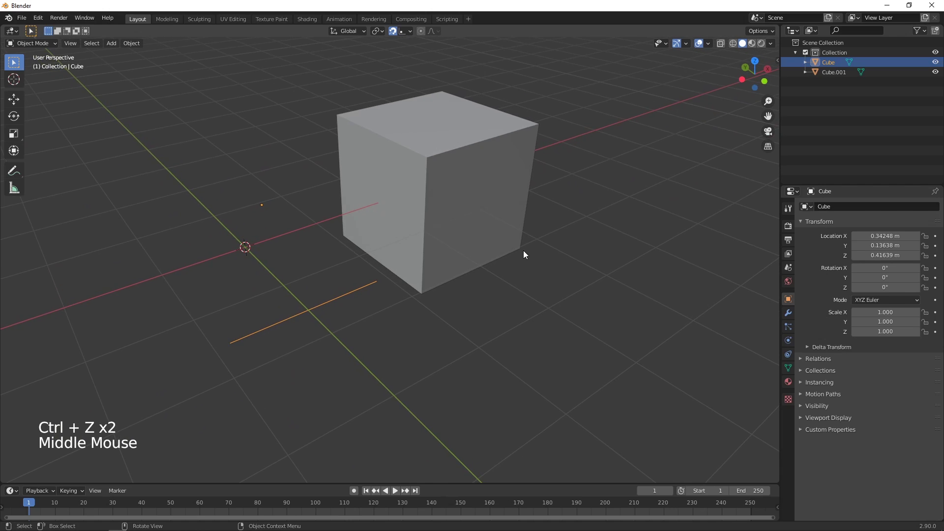
Delete the leftover Cube object, leaving Cube.001 alone in the scene
key("Delete")
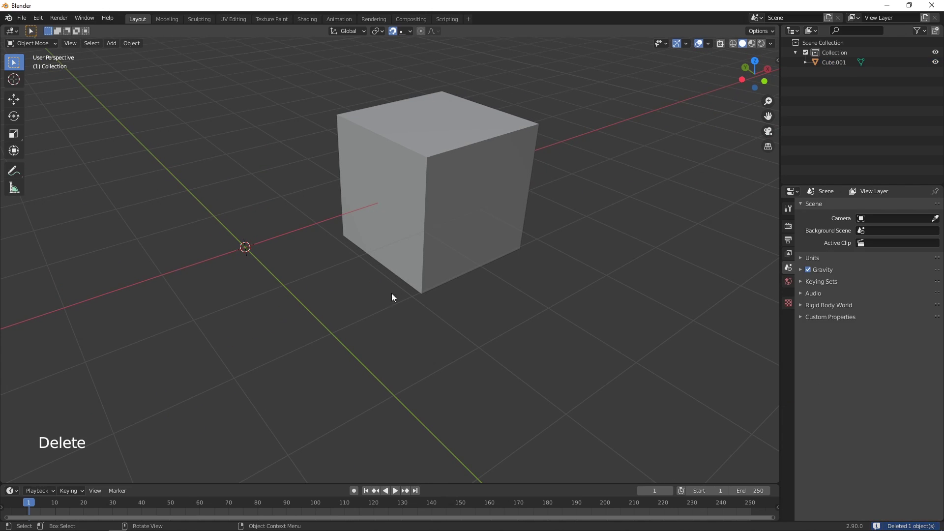
middle_click(475, 310)
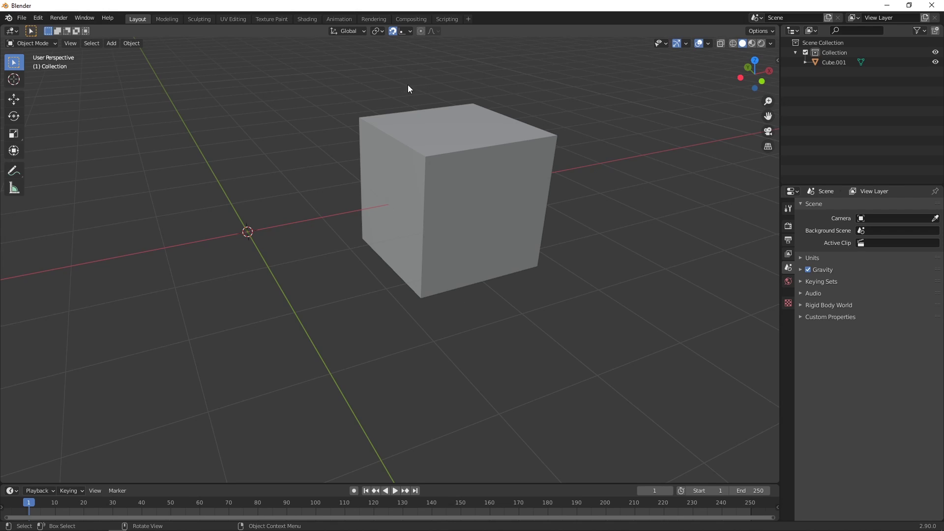
Review the Snap To options, with Edge Perpendicular target and Closest method shown
left_click(416, 33)
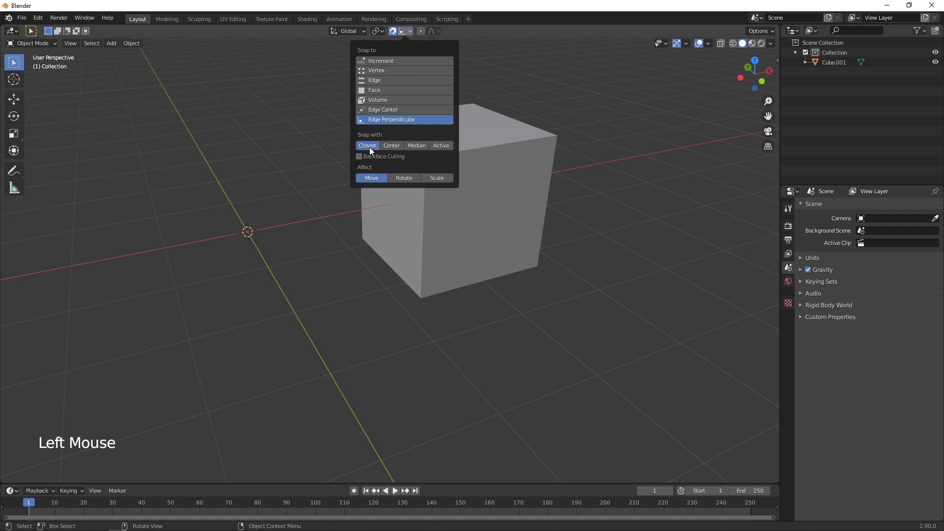
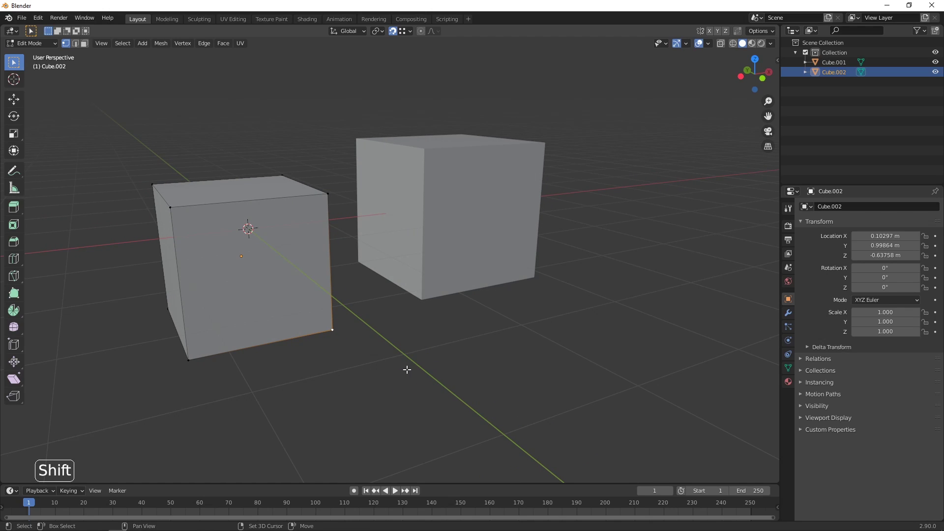
Put the 3D cursor on the bottom corner vertex and set Cube.002's origin to it
key("shift+s")
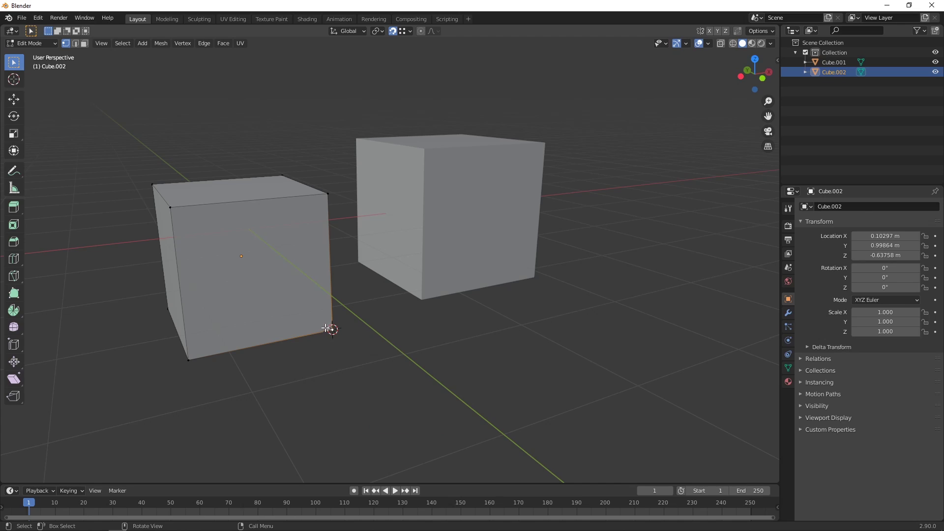
key("Tab")
right_click(282, 279)
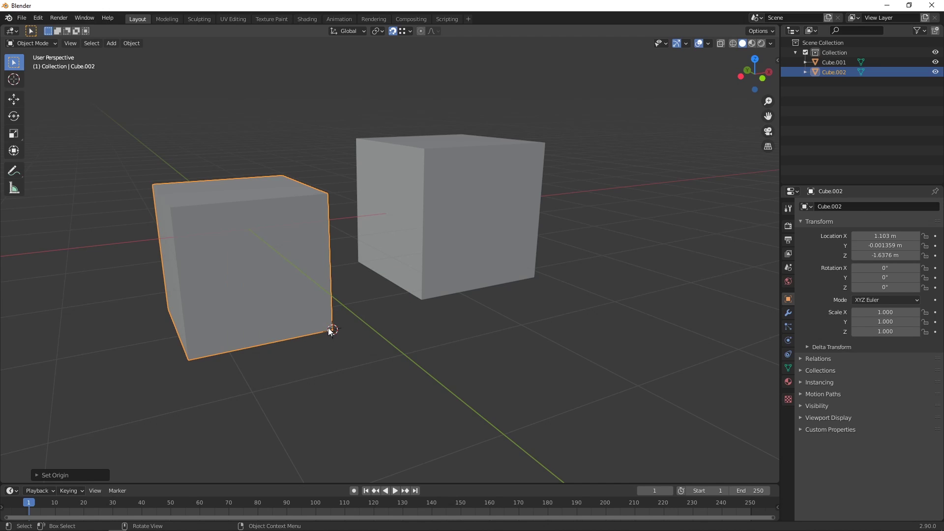
middle_click(411, 346)
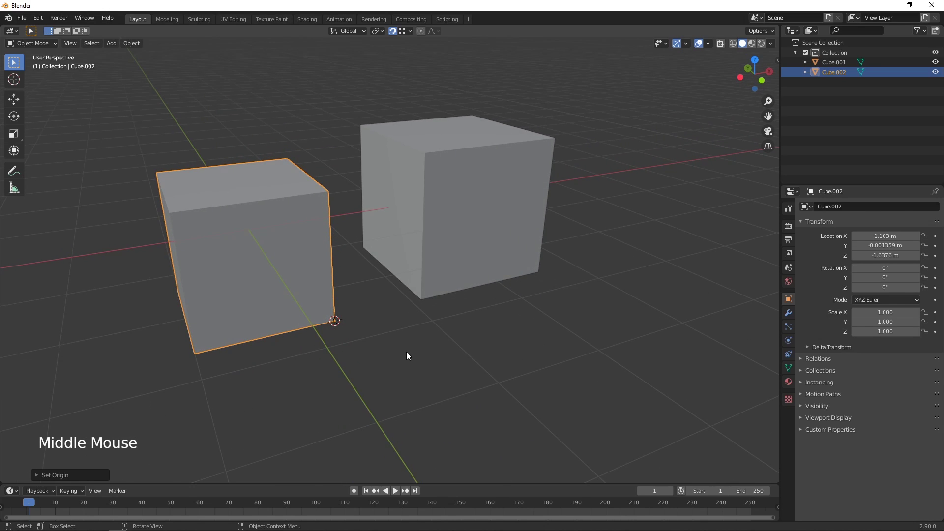
Reset the 3D cursor back to its default position and inspect the cubes from below
key("shift+s")
middle_click(402, 341)
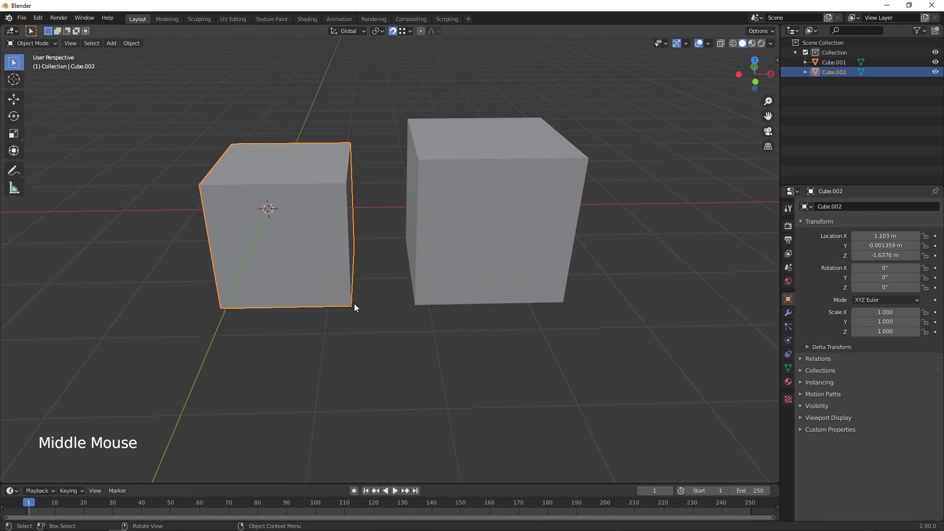
middle_click(370, 341)
Switch the cubes to wireframe display and set the snap target to Vertex
key("z")
middle_click(381, 341)
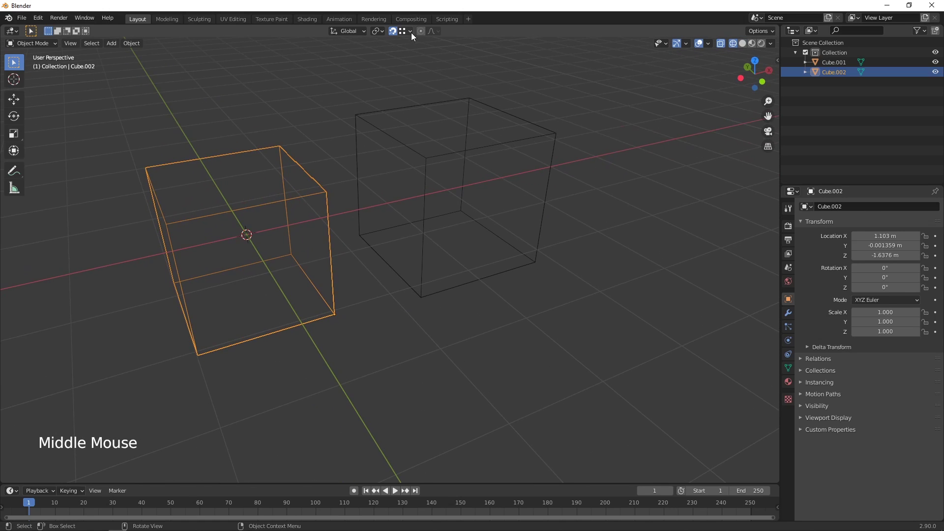
left_click(413, 36)
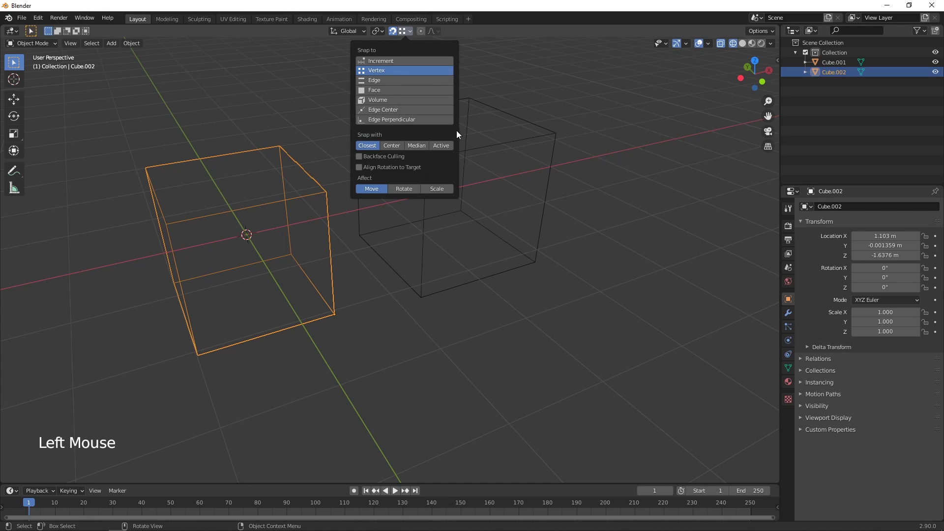
middle_click(509, 277)
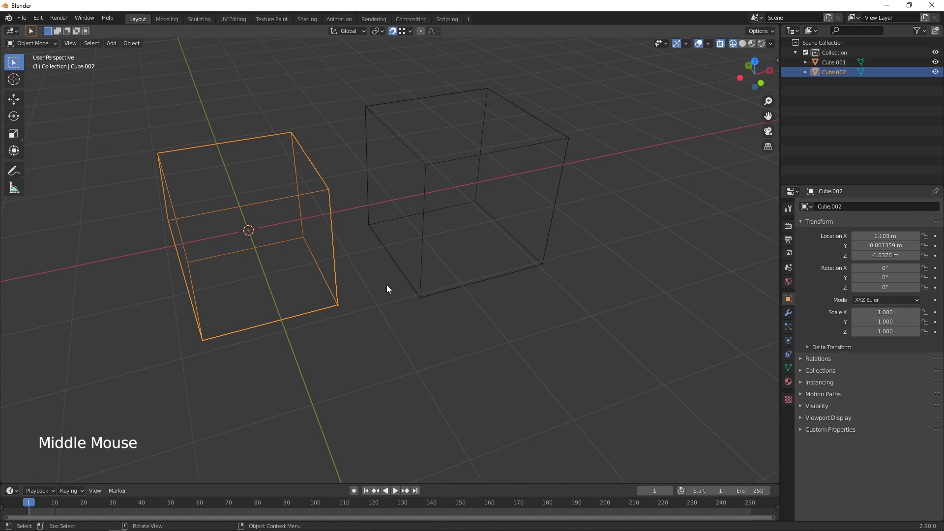
Move Cube.002 several times with vertex snapping, ending near X 1.17, Z −1.67 m
key("g")
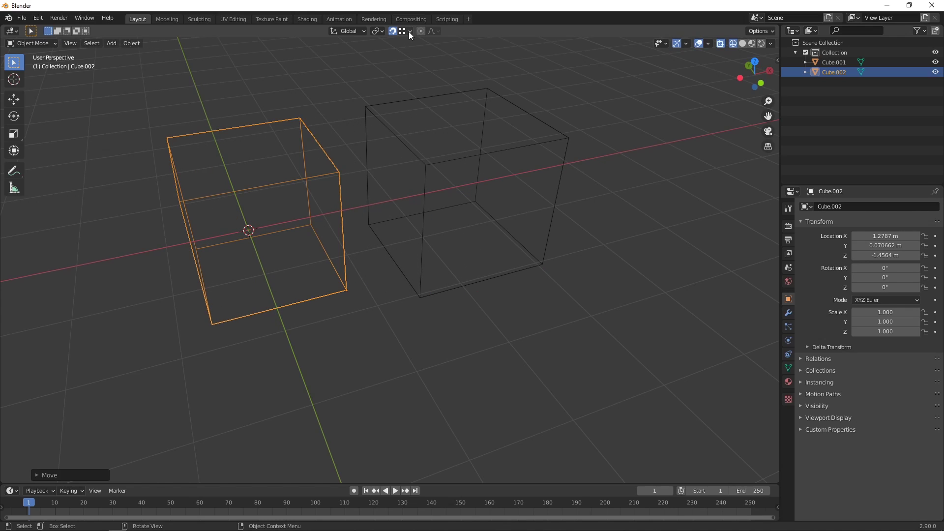
left_click(412, 35)
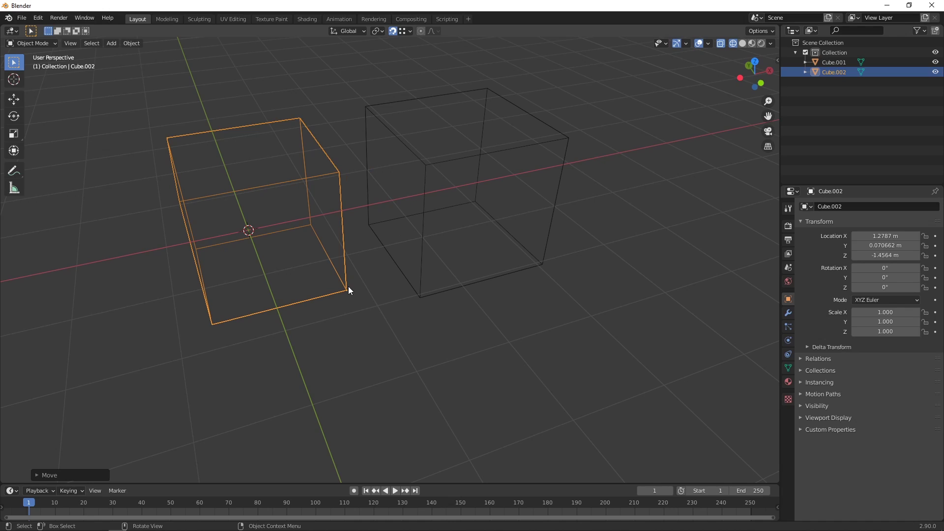
key("g")
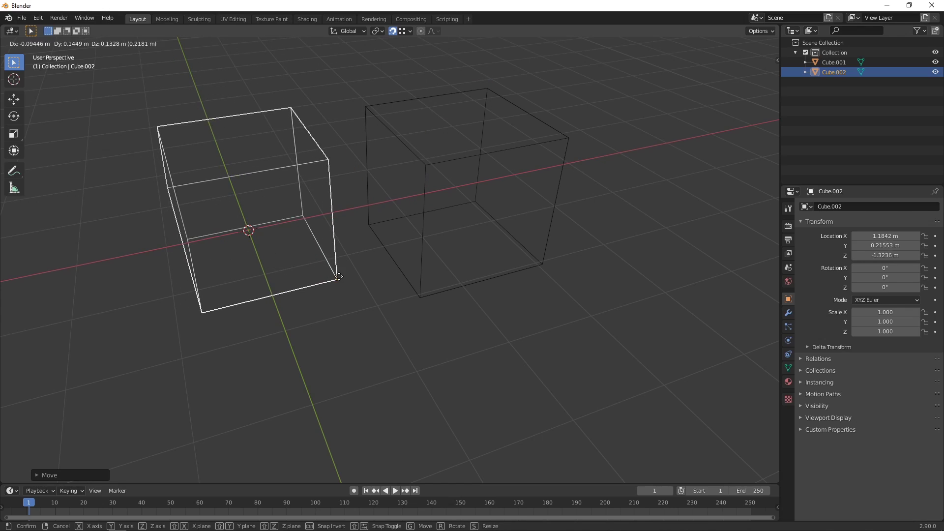
left_click(413, 35)
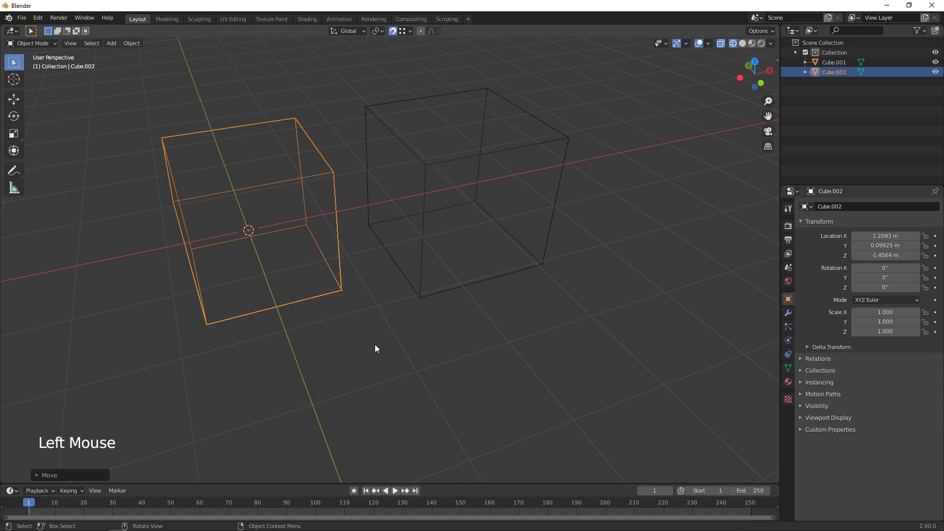
key("g")
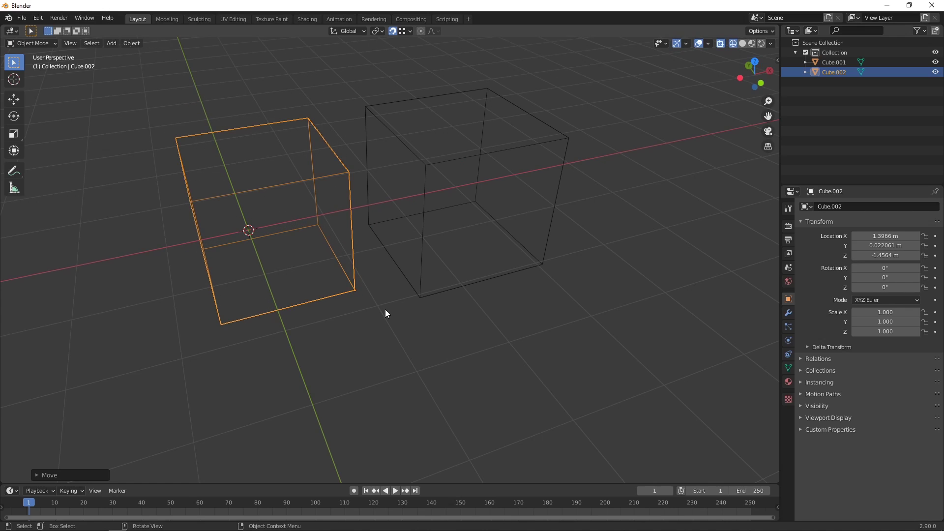
left_click(415, 34)
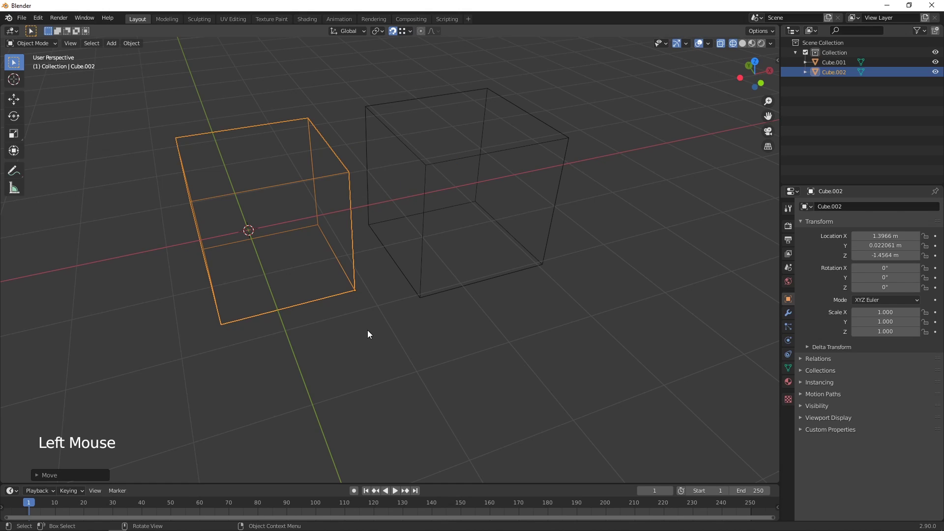
key("g")
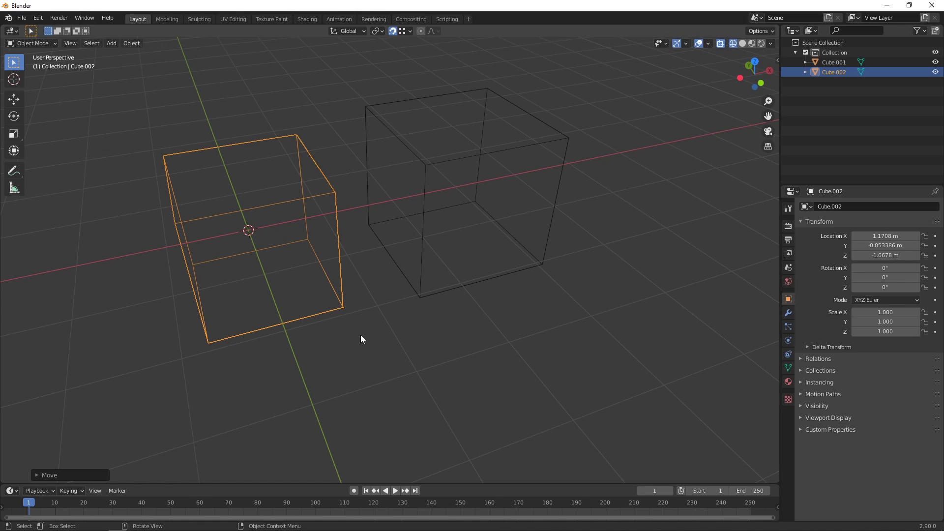
Return to solid shading, reset Cube.002's origin to its geometry, and set Vertex snapping with Active
key("z")
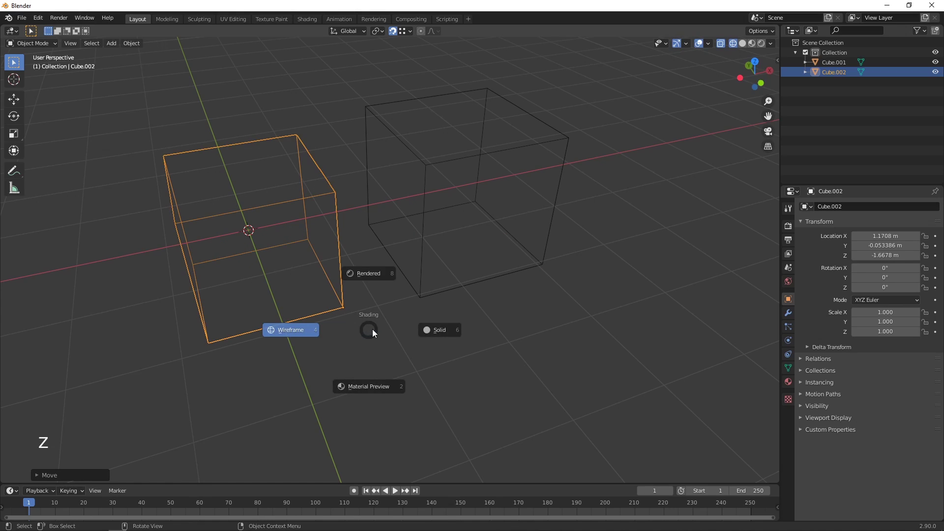
middle_click(406, 340)
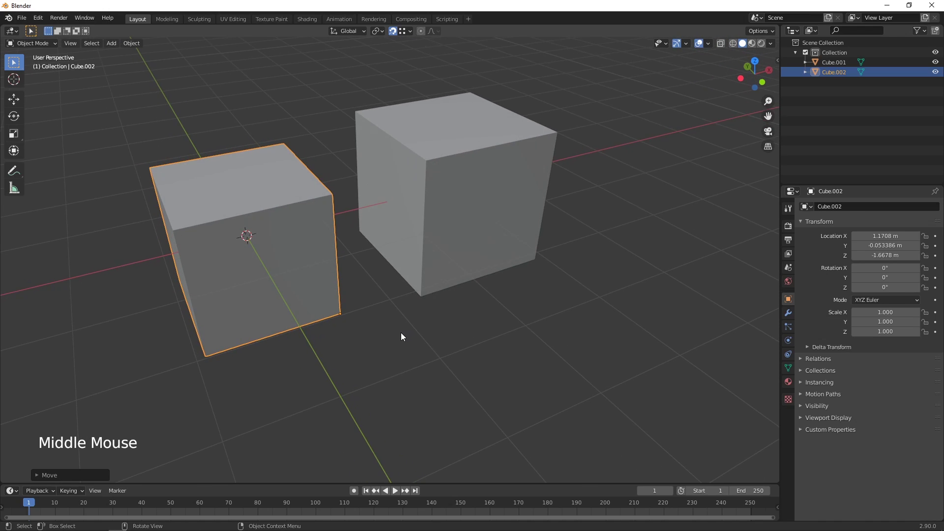
right_click(303, 264)
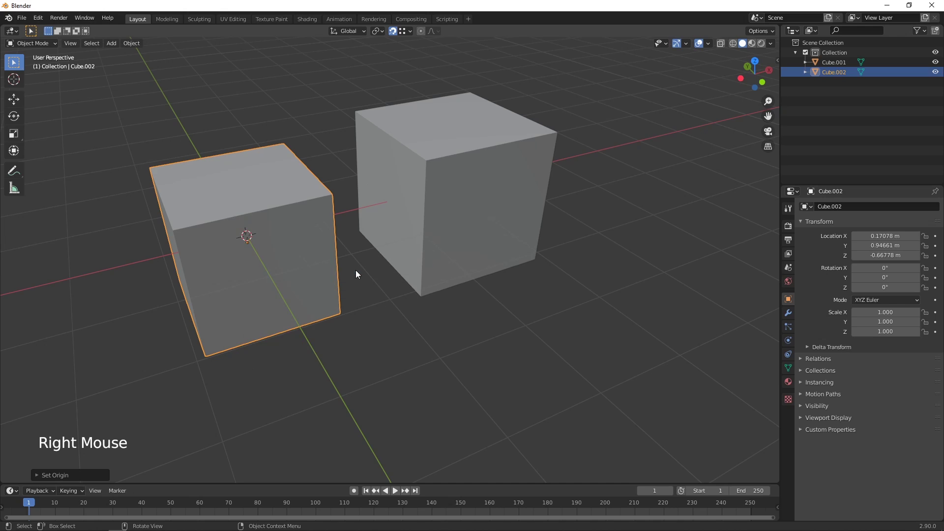
middle_click(370, 312)
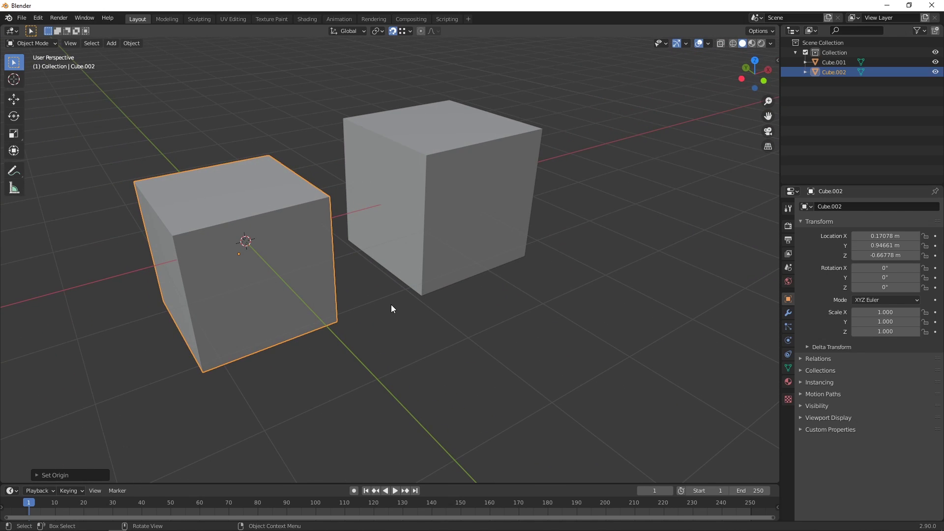
left_click(415, 34)
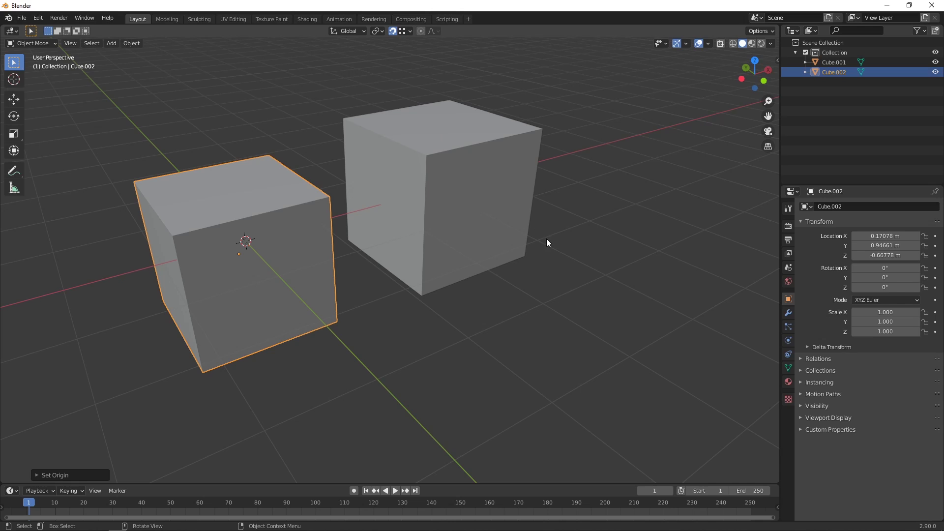
Move Cube.002 higher beside Cube.001 to about X 0.44, Y 0.80, Z −0.26 m and check its placement
middle_click(539, 273)
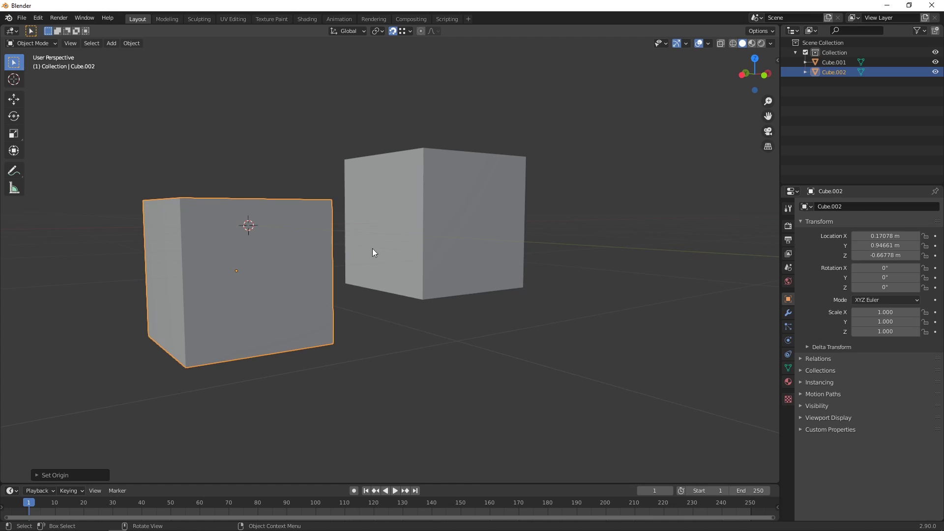
key("g")
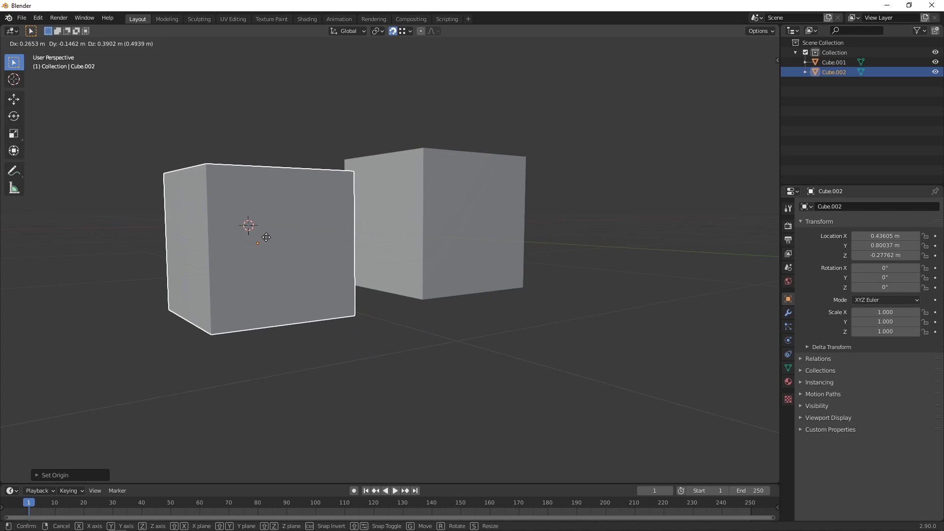
middle_click(513, 273)
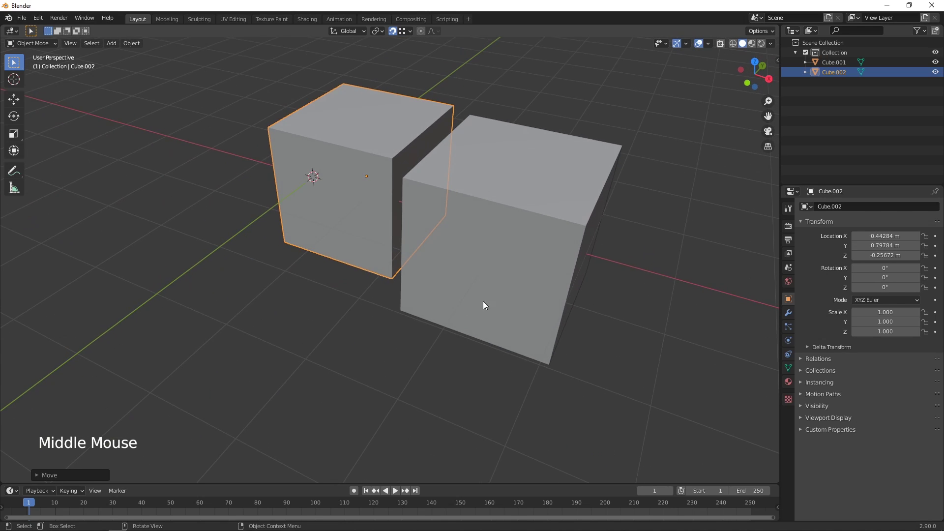
middle_click(470, 293)
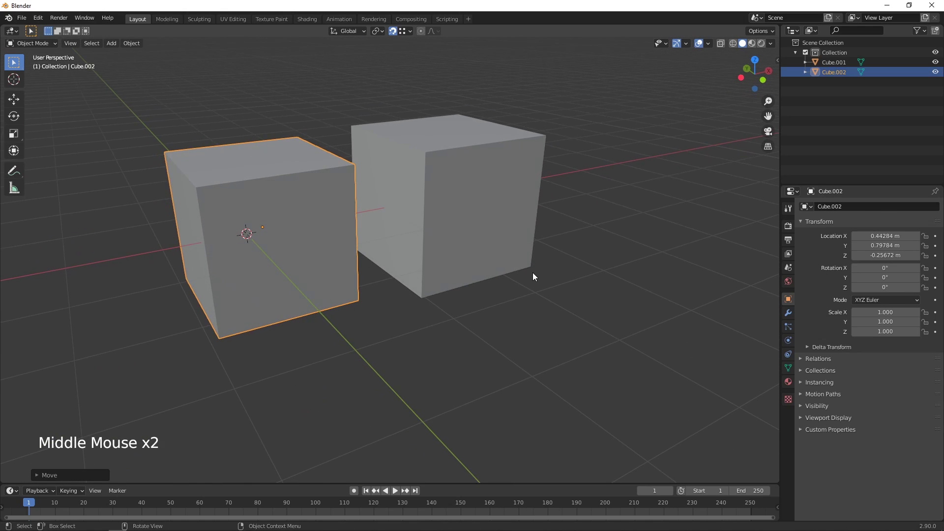
middle_click(554, 278)
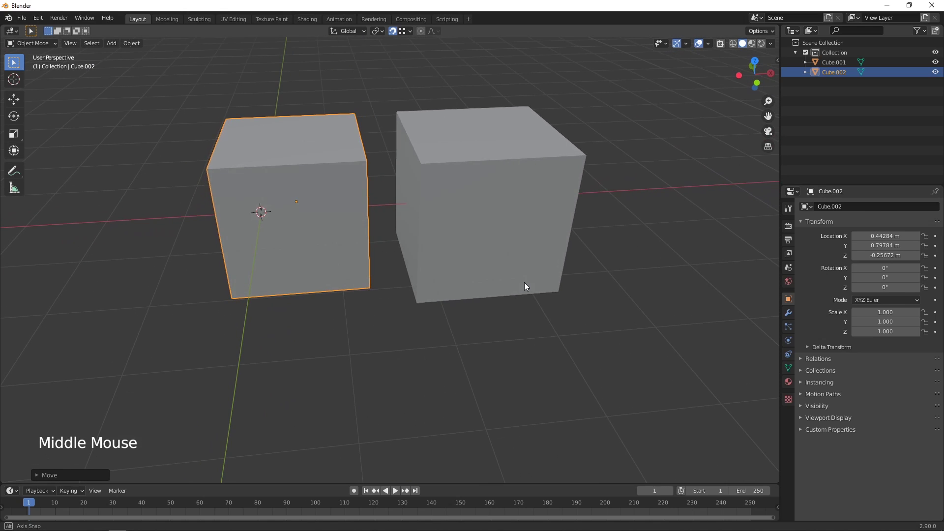
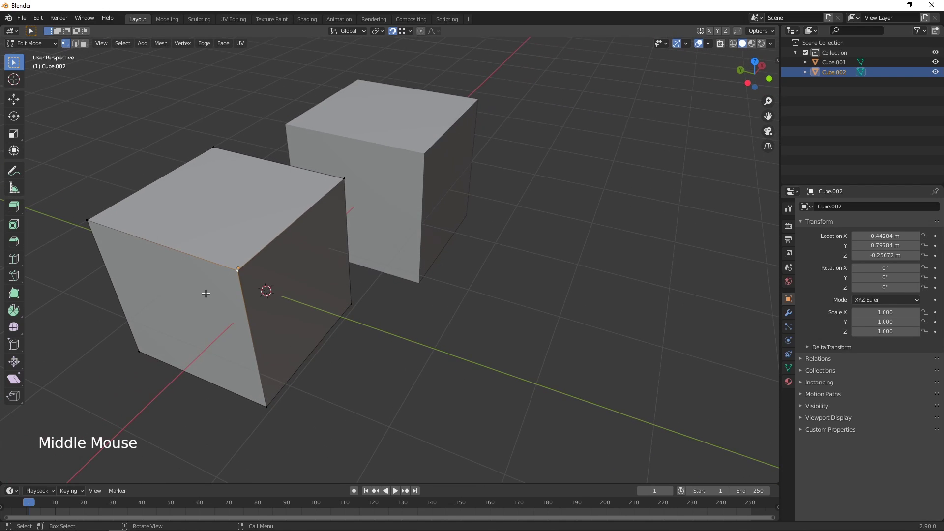
key("g")
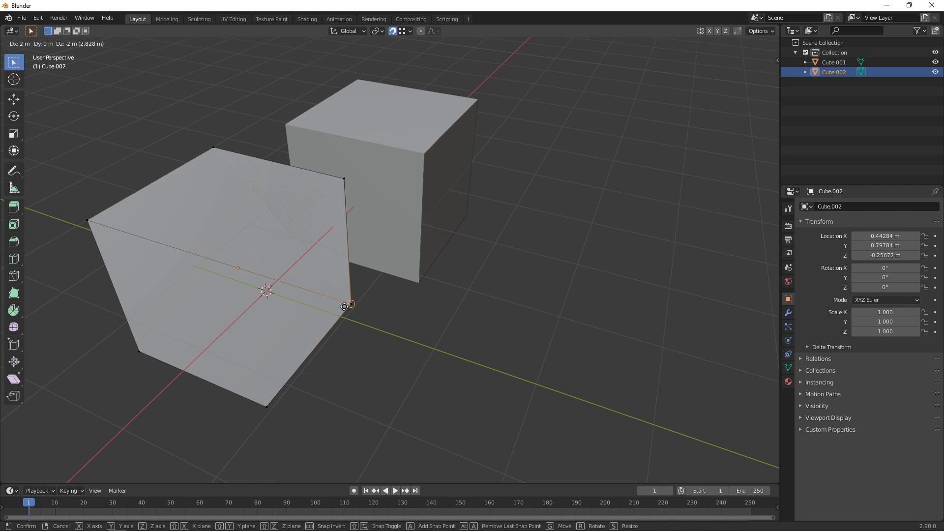
key("ctrl+z")
key("z")
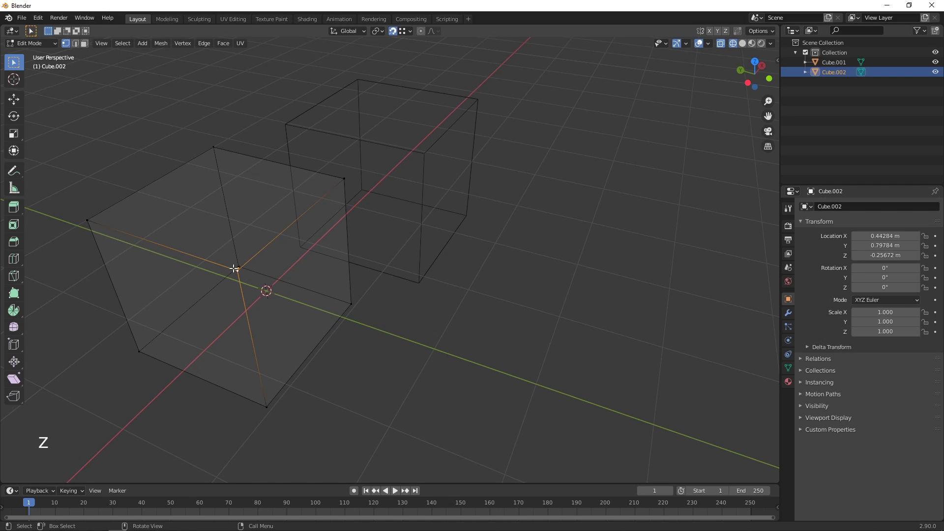
key("g")
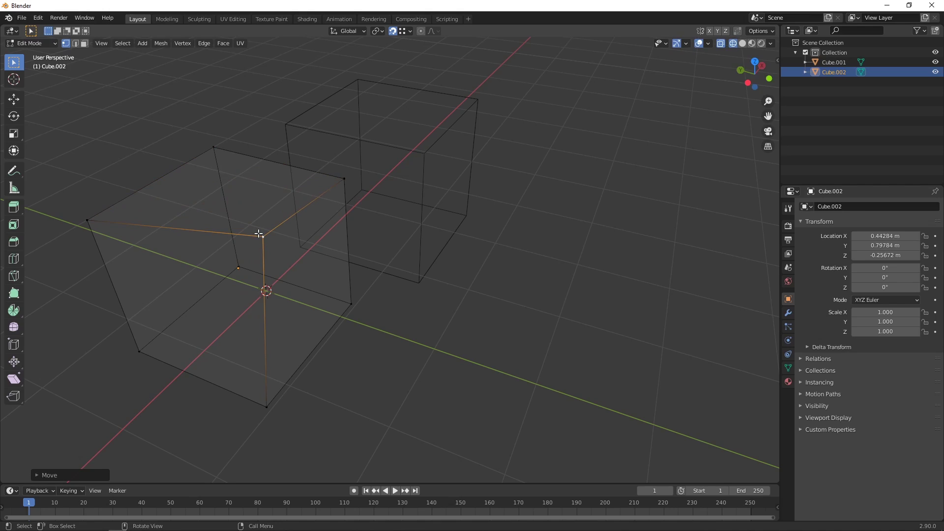
key("ctrl+z")
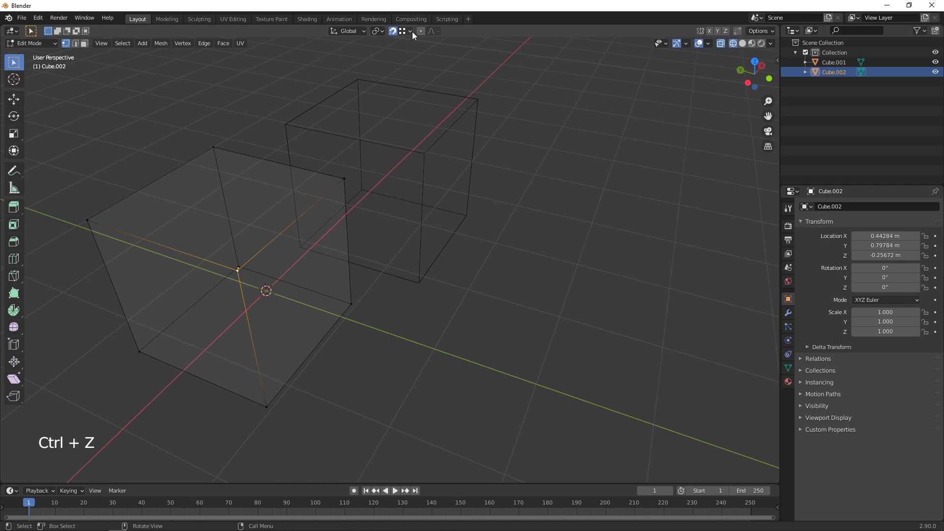
Start and cancel a corner-vertex move, switch to solid shading, and return to Object Mode
left_click(415, 37)
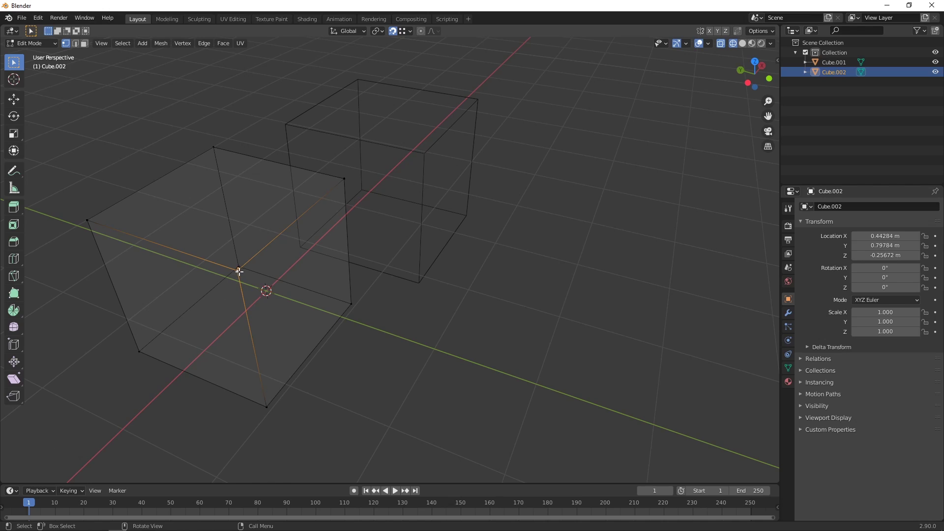
key("g")
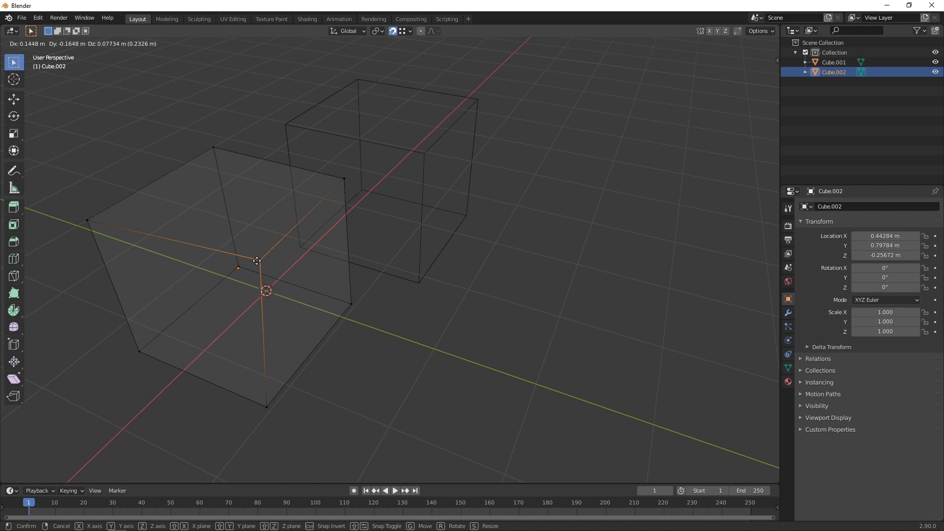
key("ctrl+z")
key("z")
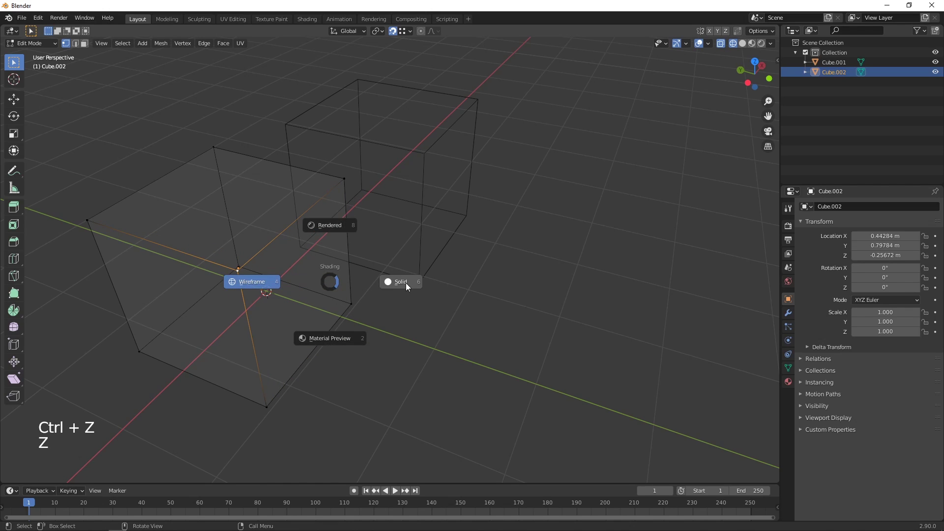
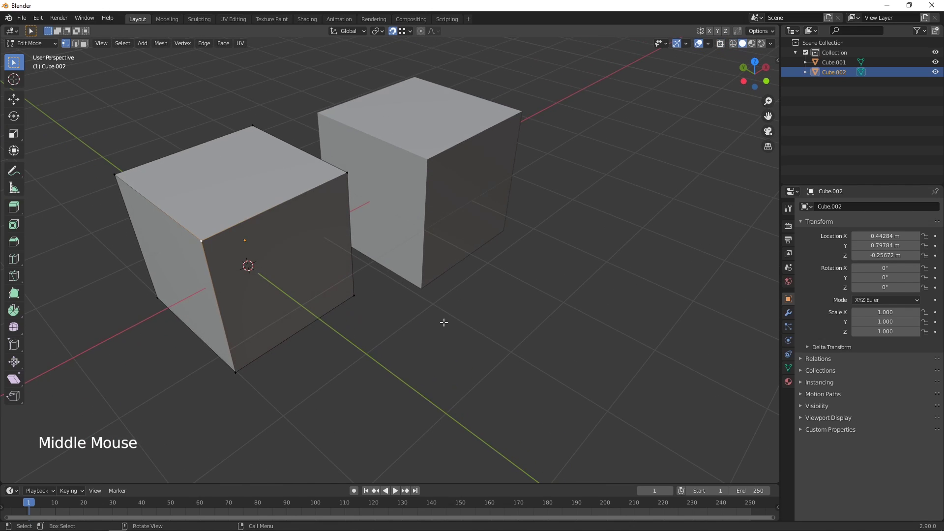
key("Tab")
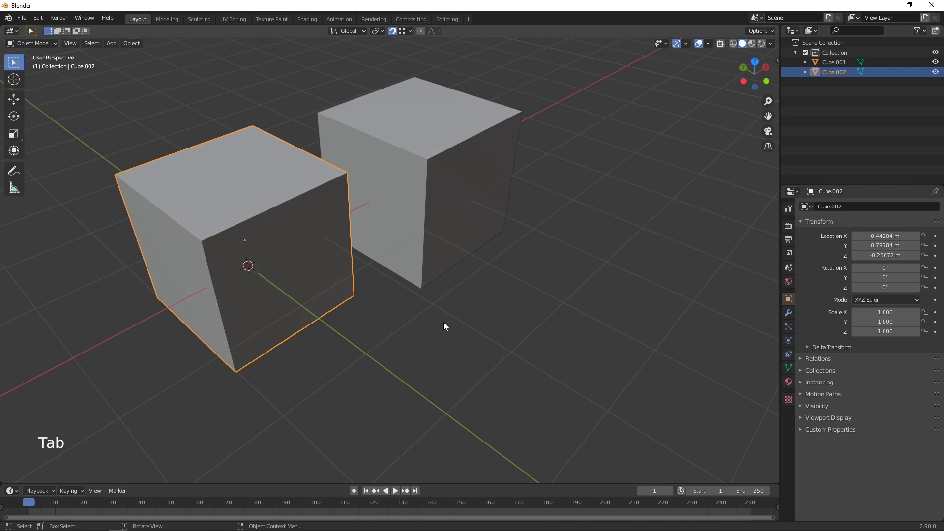
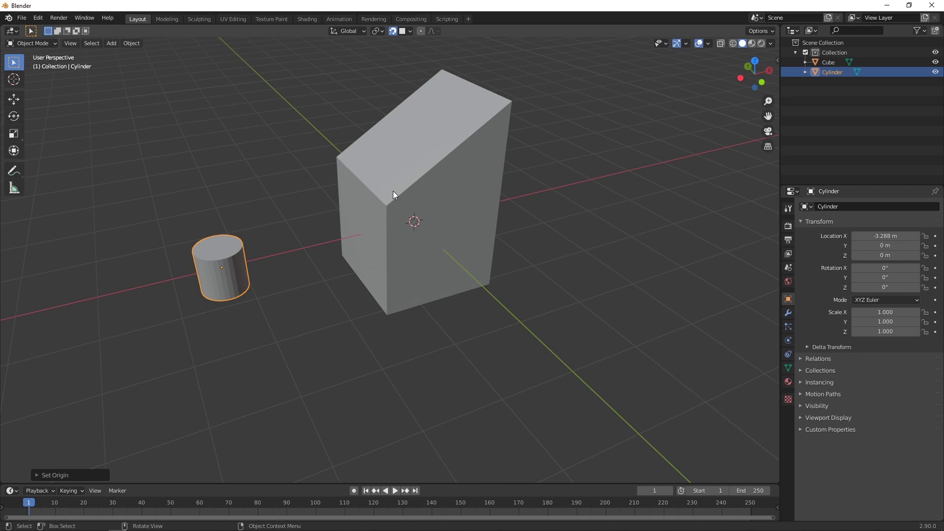
Enable Face Orientation overlay on the slant-topped block and check its face normals in Edit Mode
left_click(397, 195)
left_click(711, 49)
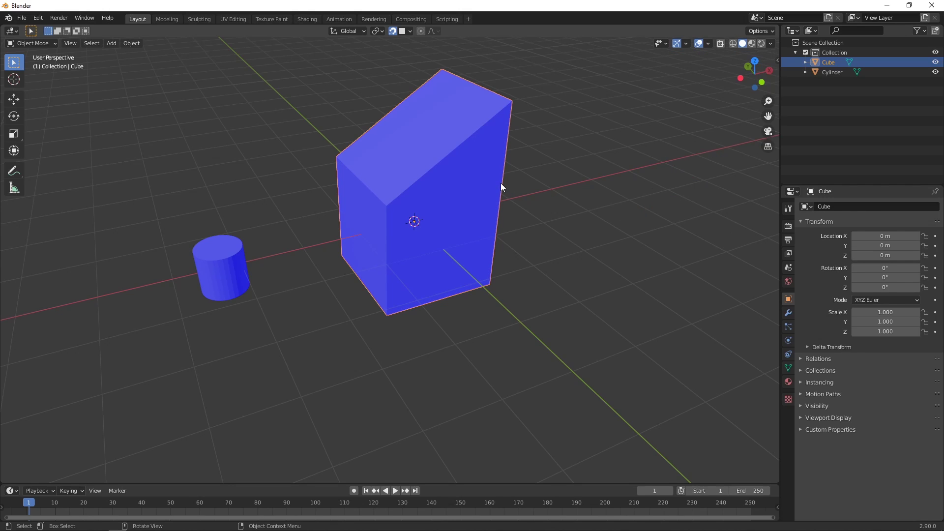
key("Tab")
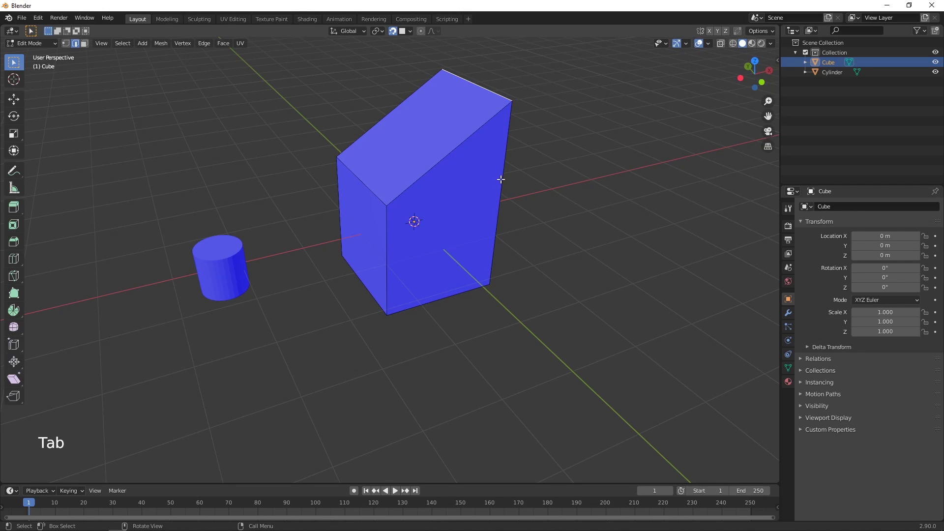
left_click(711, 49)
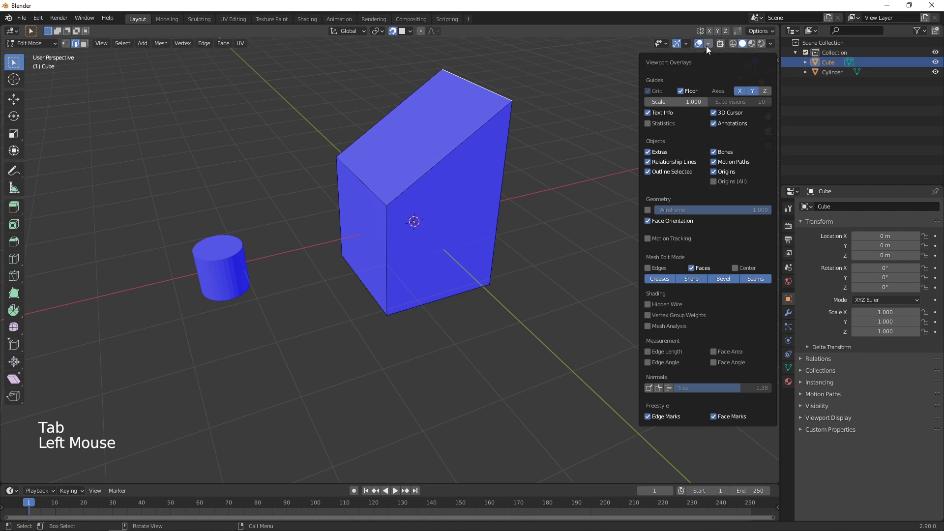
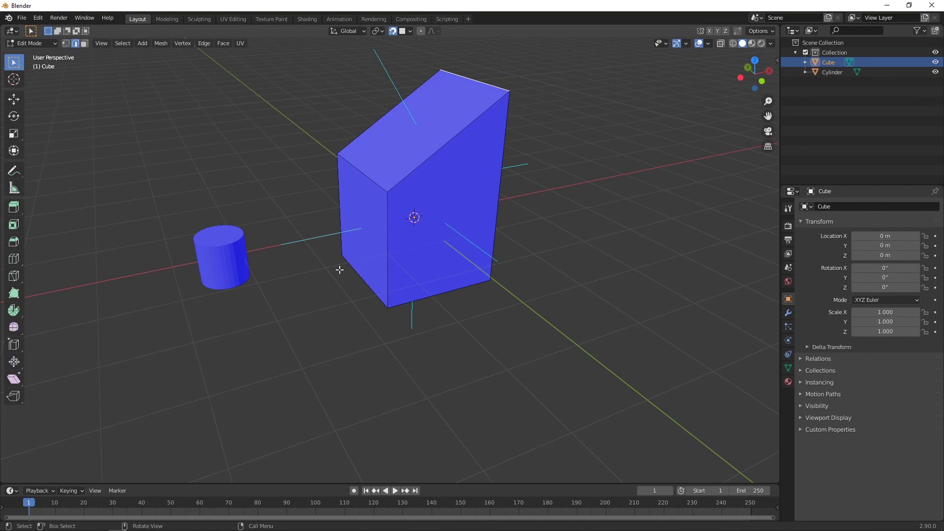
key("Tab")
Set snapping to Face with rotation aligned to target and select the cylinder
middle_click(345, 262)
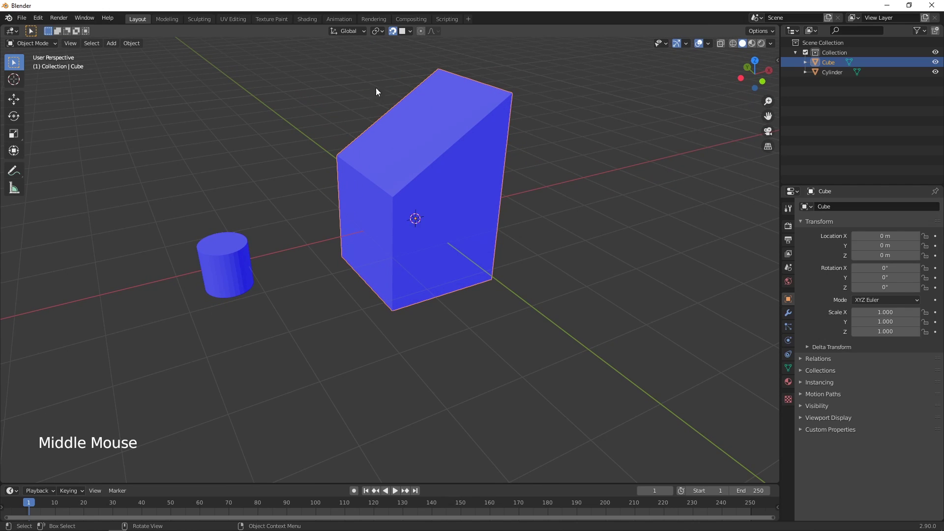
left_click(413, 32)
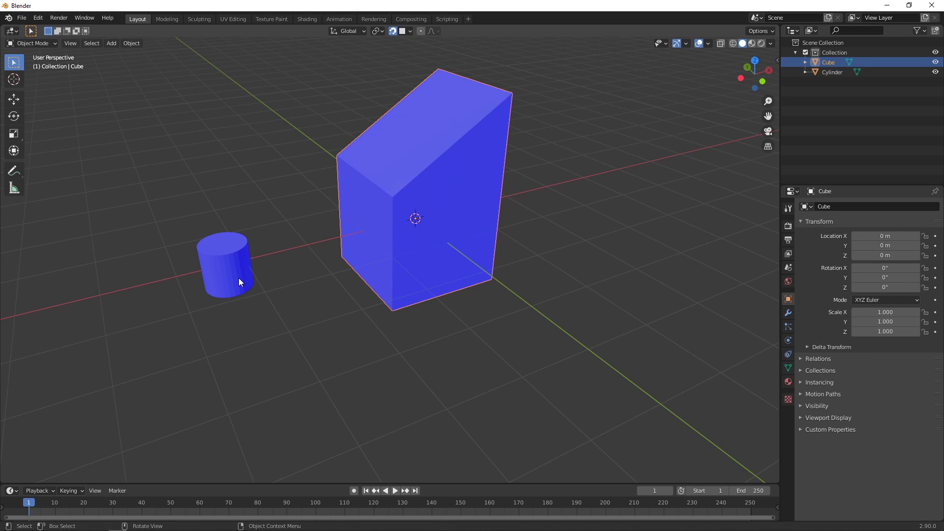
left_click(242, 281)
middle_click(301, 300)
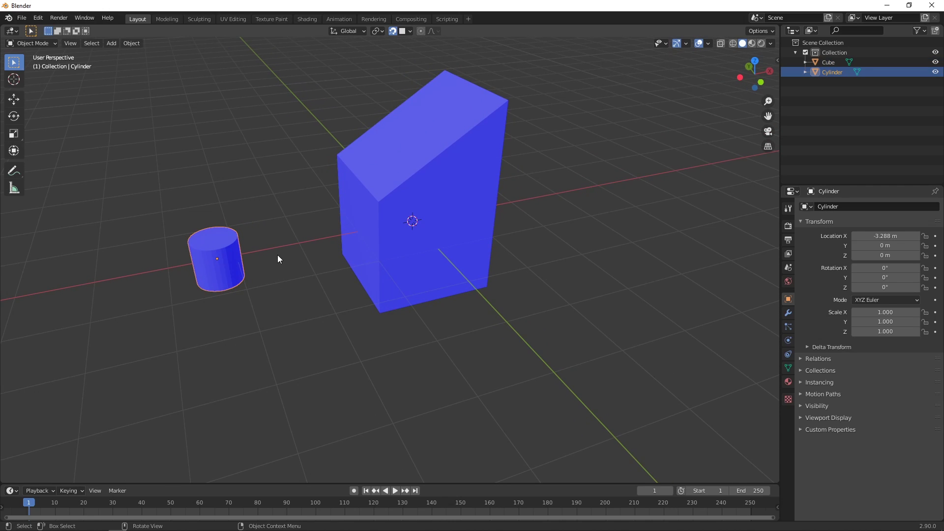
Move the cylinder toward the block, snapping it against a face near X −1 m
key("g")
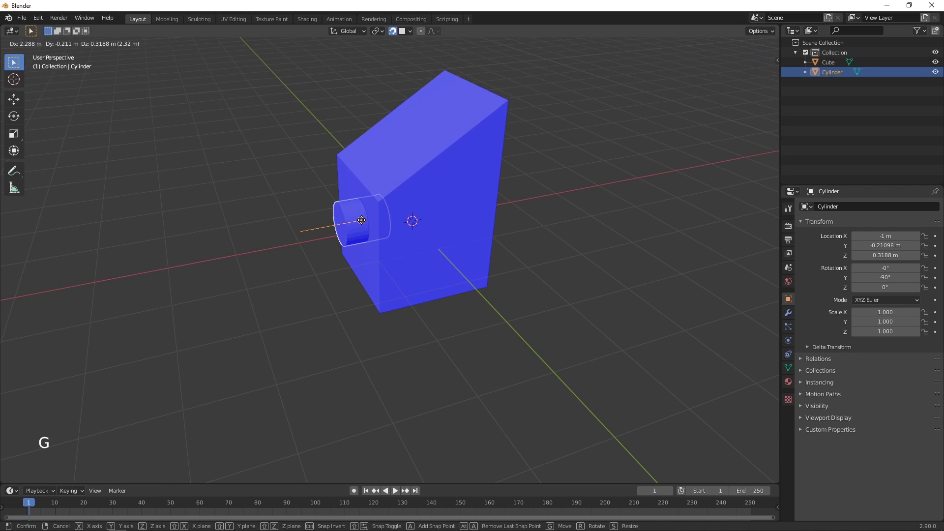
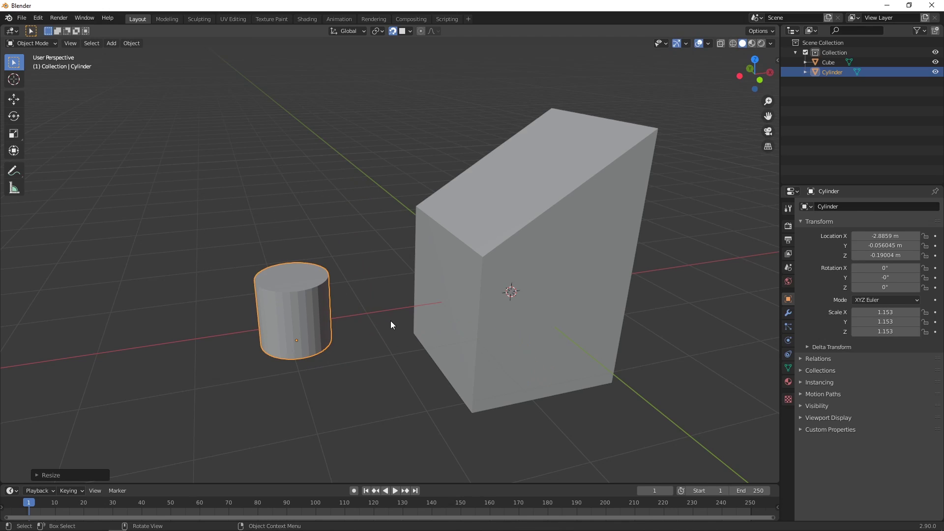
Reset the cylinder's scale, snap it upright onto the slanted top, and cancel trial rotate and scale
key("ctrl+z")
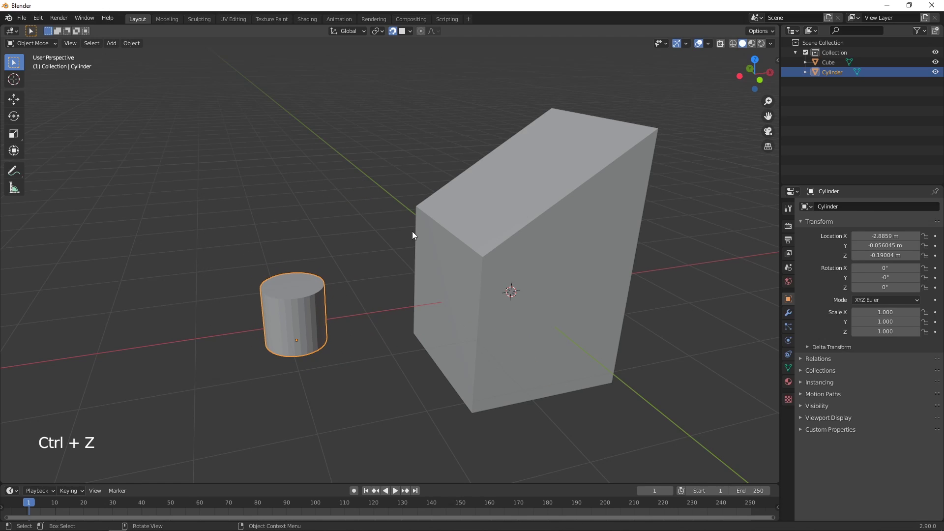
left_click(412, 36)
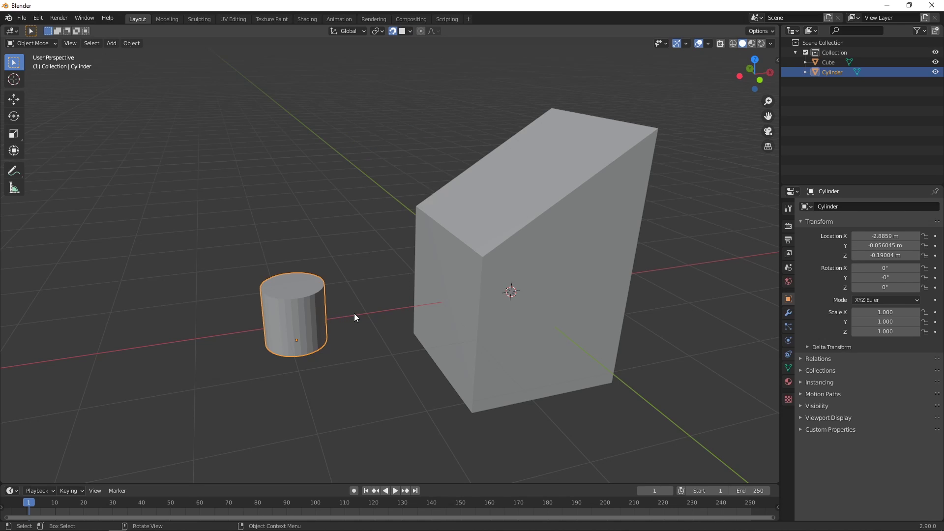
key("g")
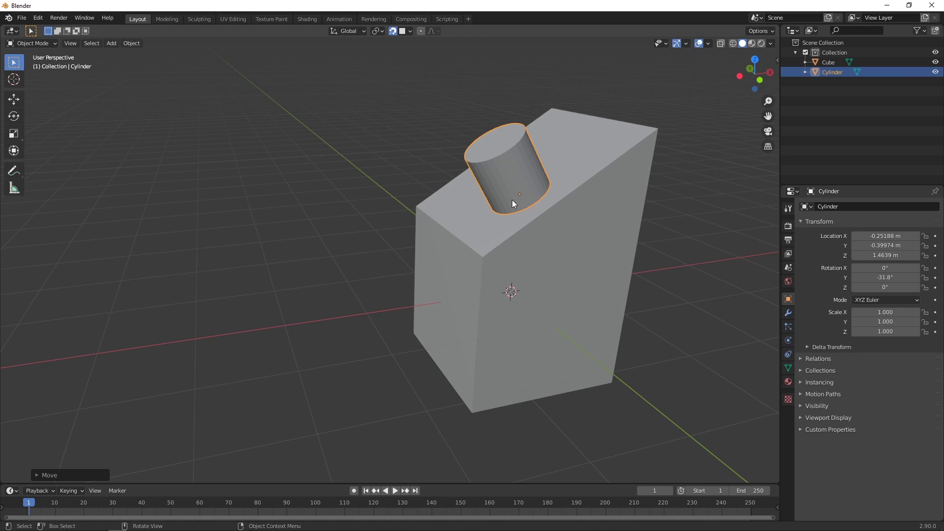
key("r")
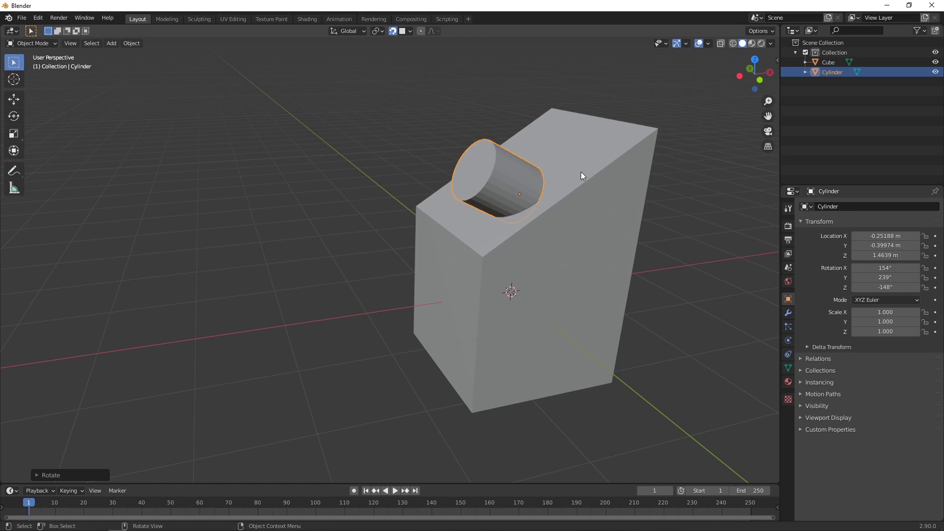
key("ctrl+z")
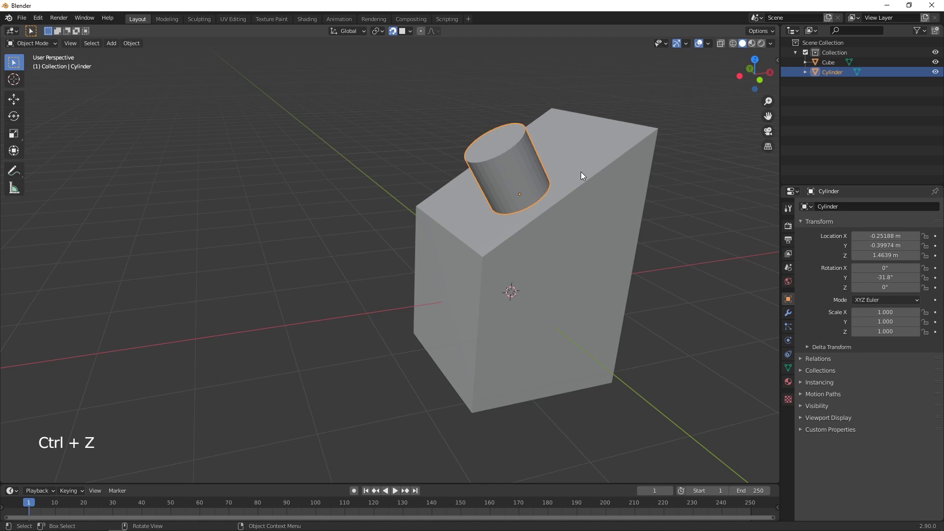
key("s")
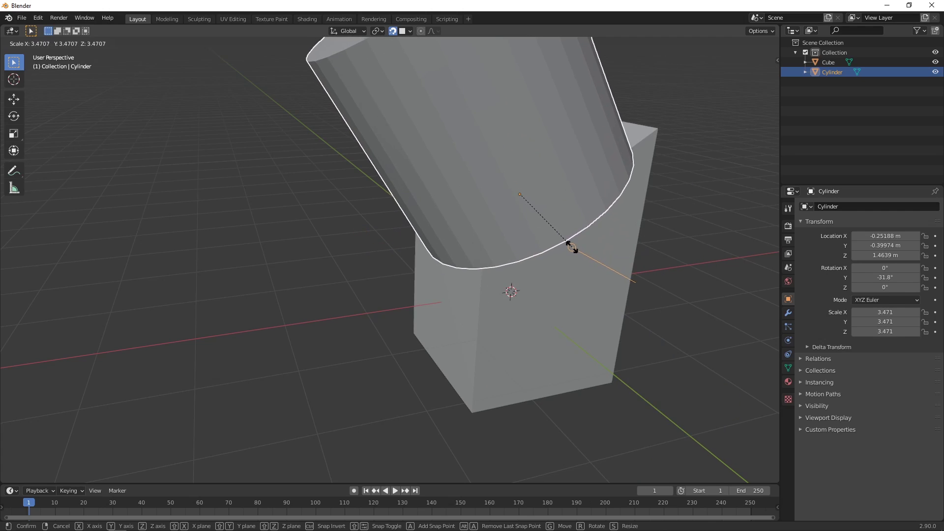
key("ctrl+z")
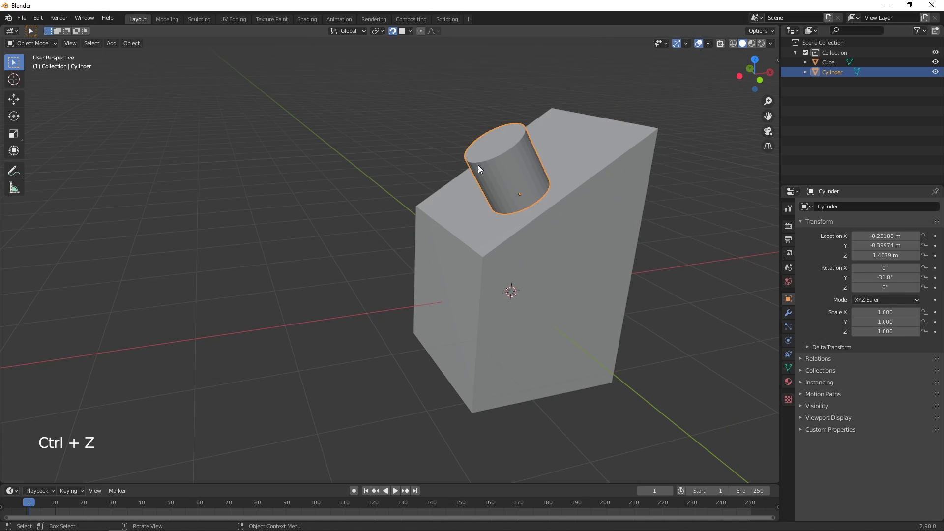
Select every object and delete the cylinder and block, leaving an empty scene
left_click(415, 30)
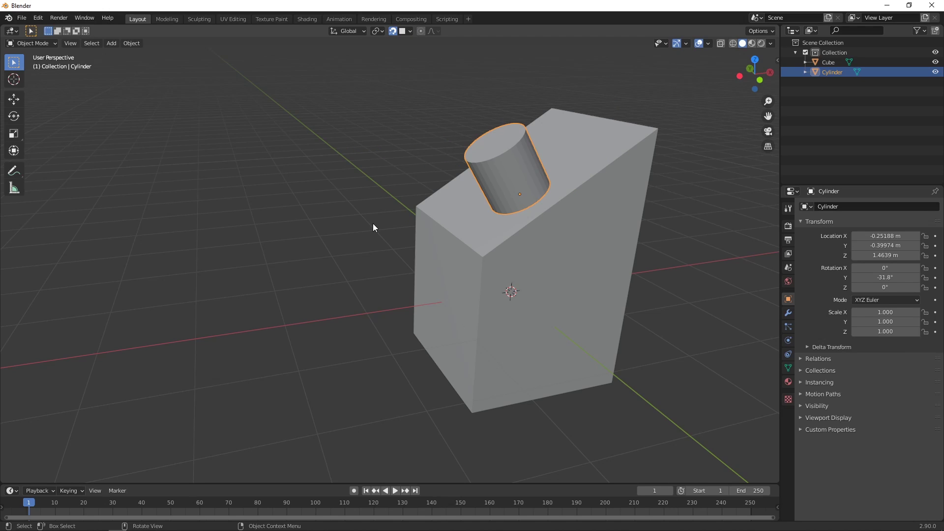
key("Delete")
left_click(492, 283)
key("Delete")
middle_click(495, 287)
scroll("down", 3)
middle_click(391, 300)
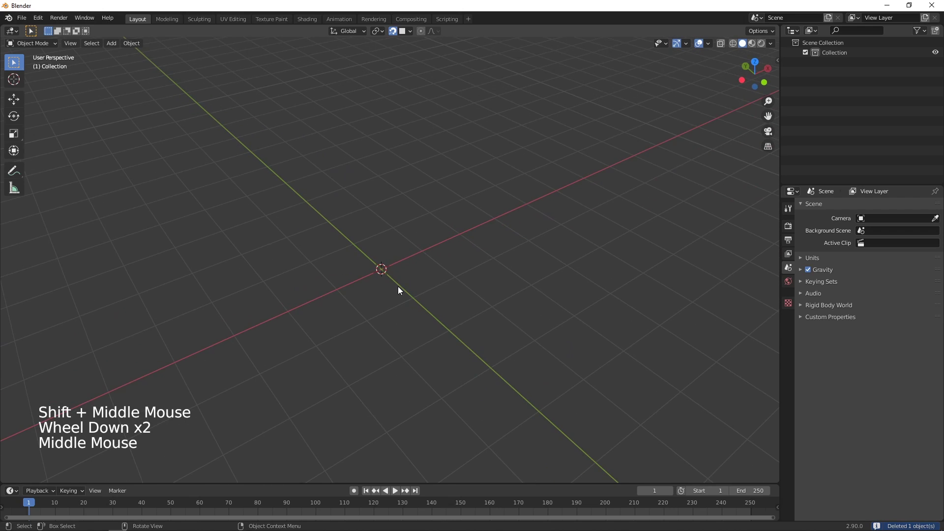
Add a cube via Shift+A Mesh > Cube and duplicate it twice with Shift+D
key("shift+a")
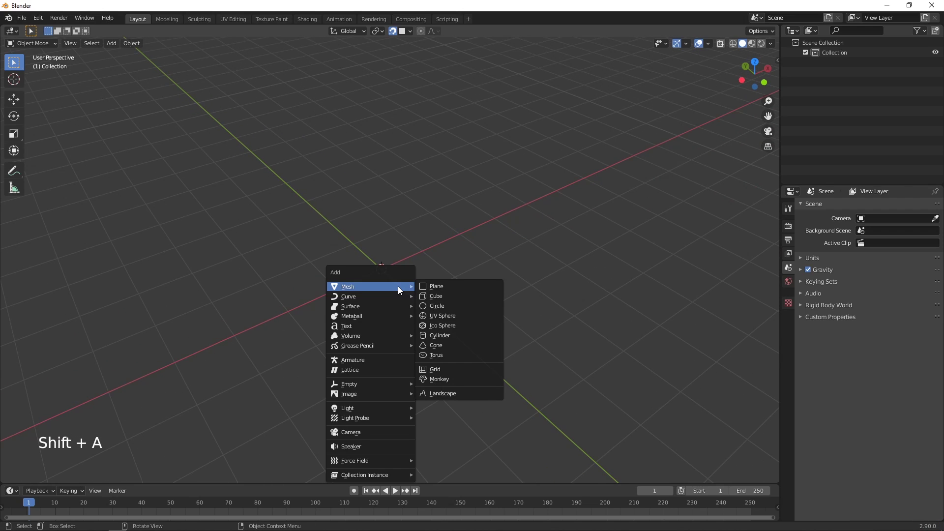
middle_click(481, 327)
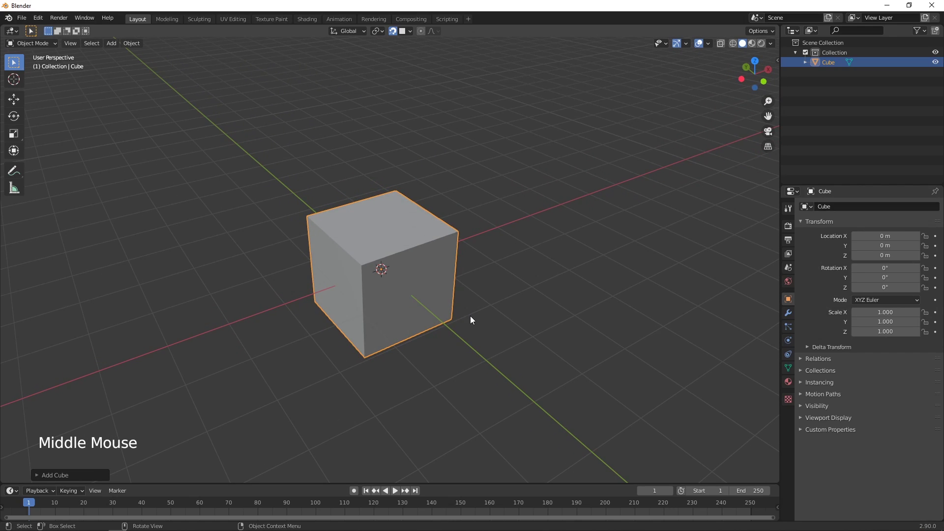
key("shift+d")
middle_click(566, 379)
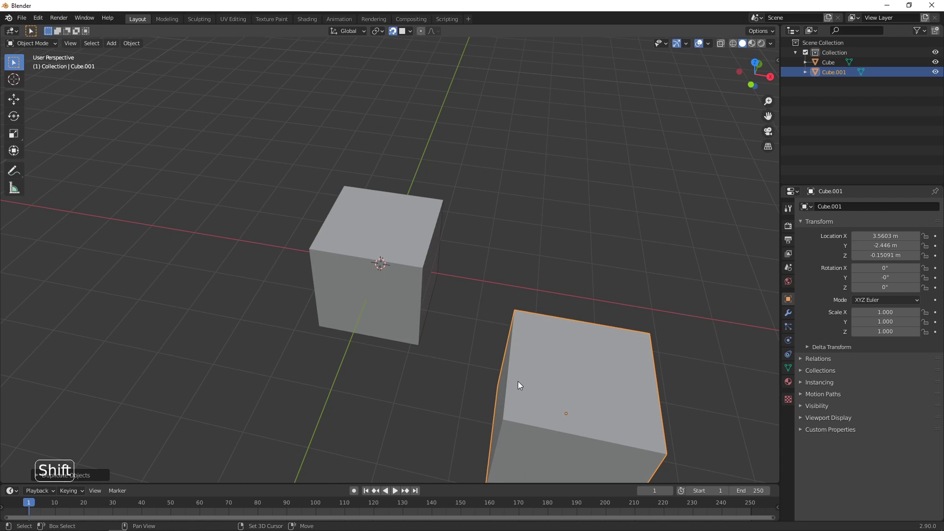
key("shift+d")
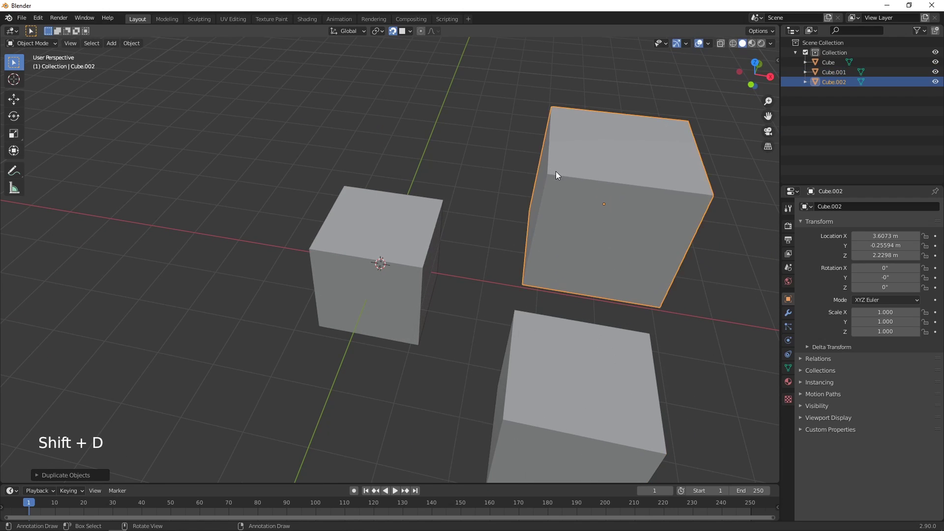
scroll("down", 3)
middle_click(465, 321)
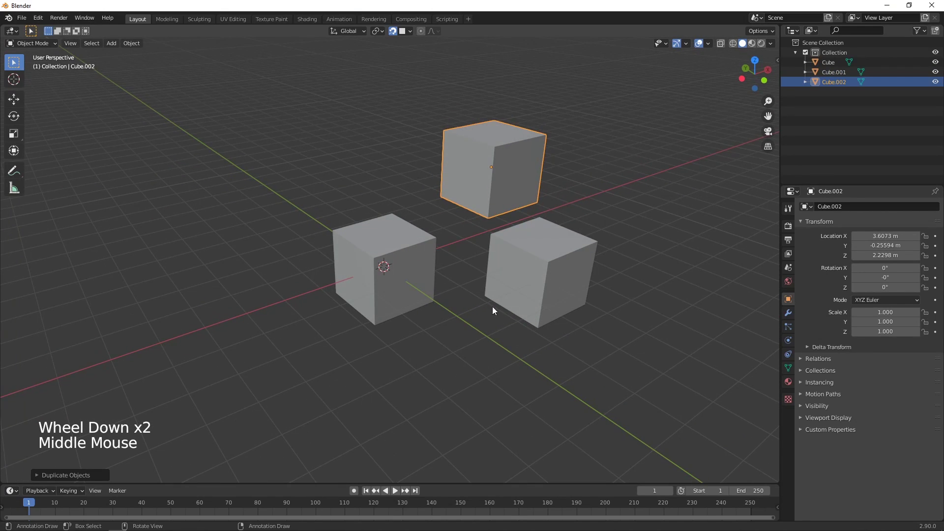
middle_click(403, 348)
middle_click(439, 363)
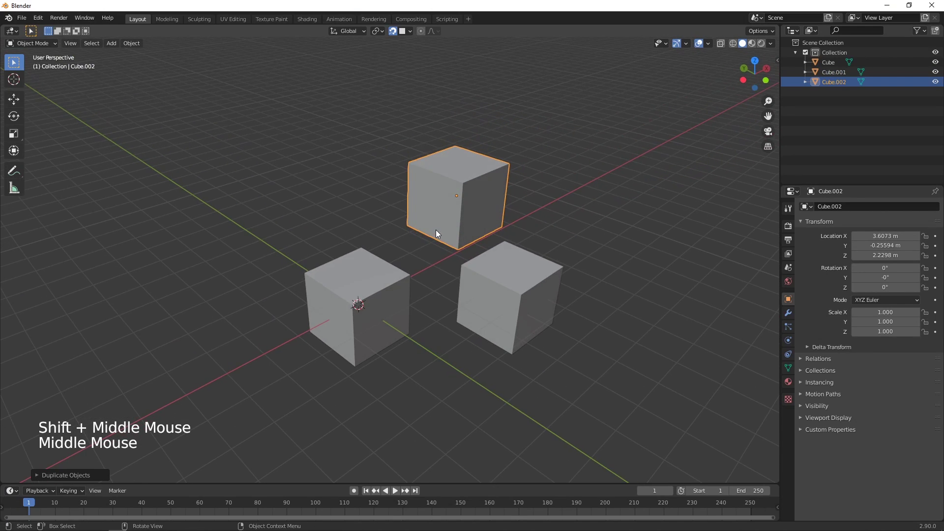
Move the newest cube higher up and the original cube off to the left
key("g")
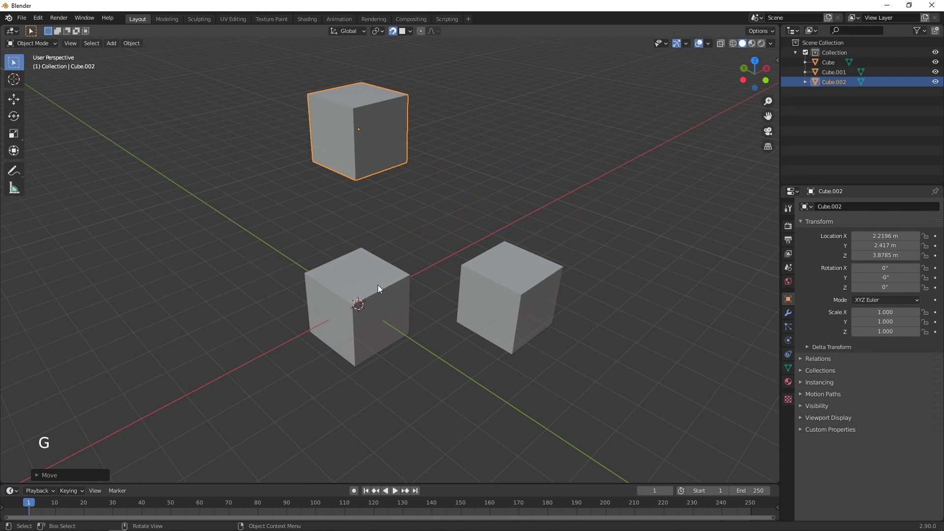
left_click(382, 291)
key("g")
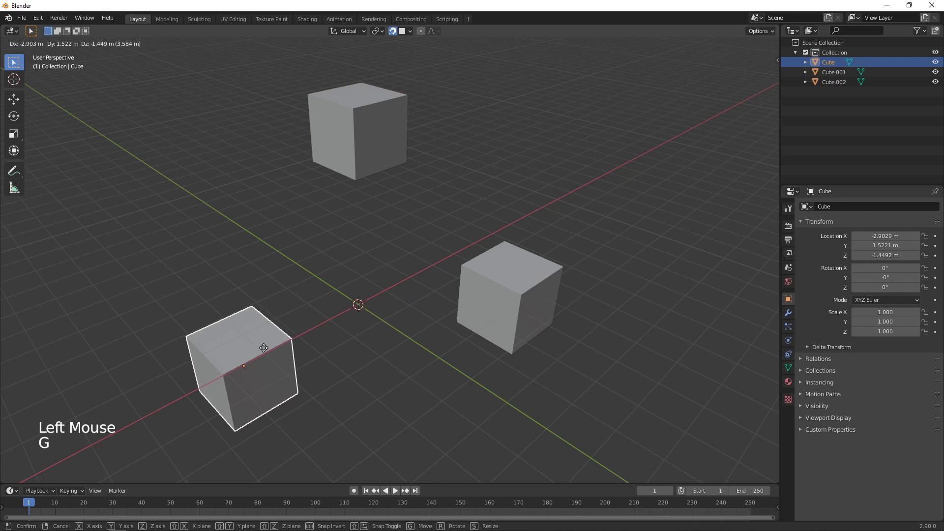
middle_click(379, 365)
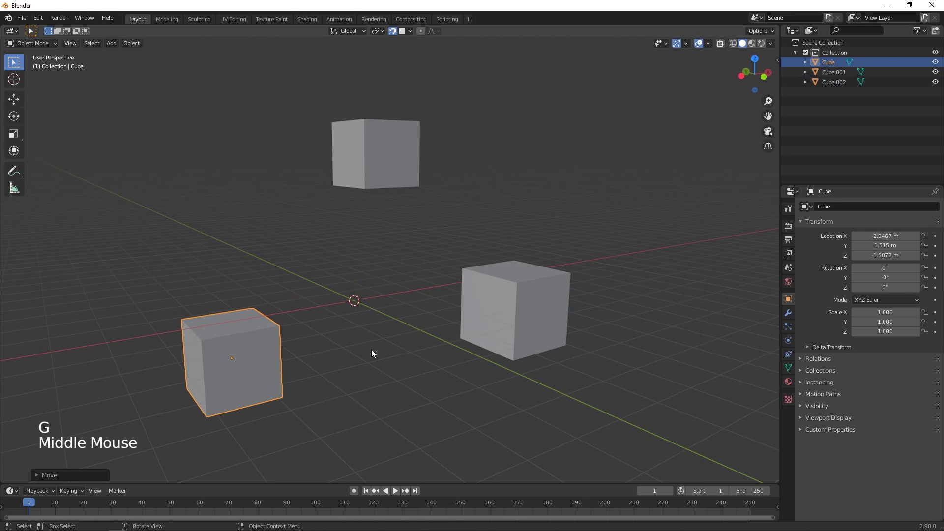
middle_click(369, 338)
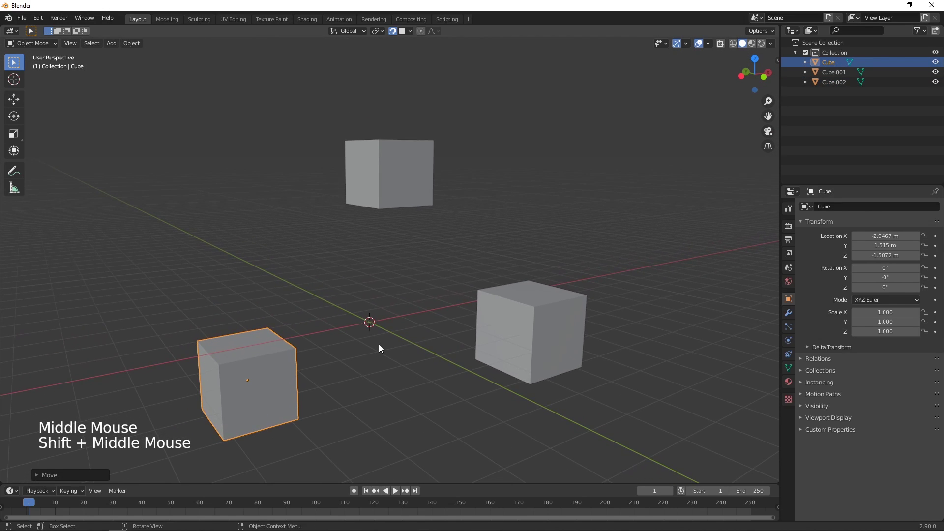
Set snapping to Vertex and move the cube so its corner lands on another cube's corner
left_click(413, 38)
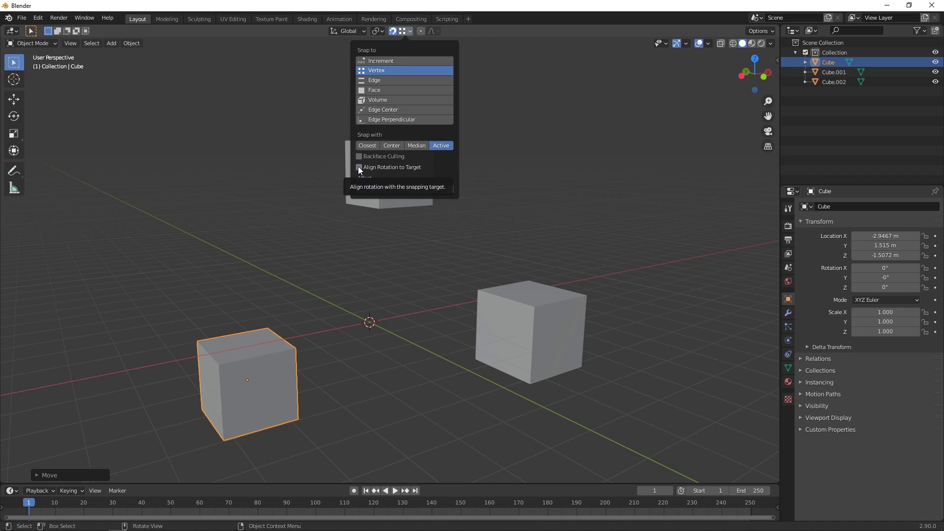
middle_click(422, 319)
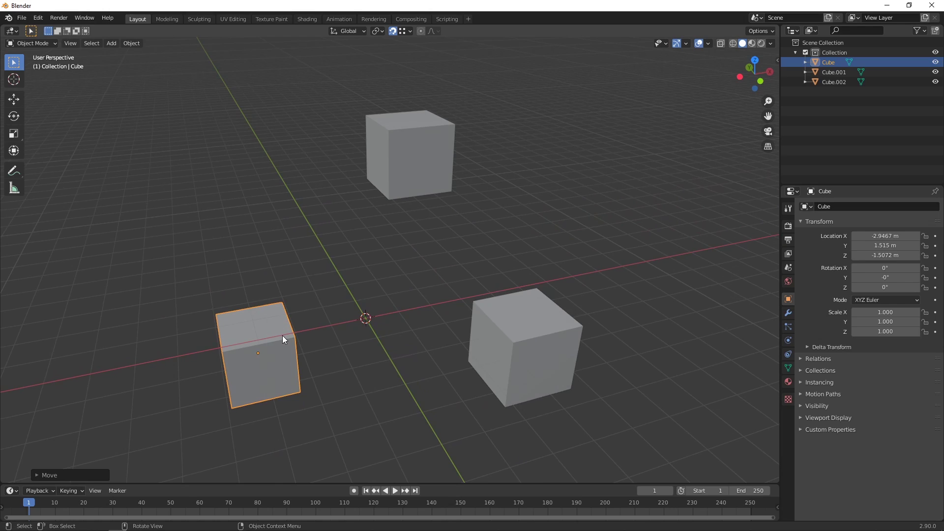
key("g")
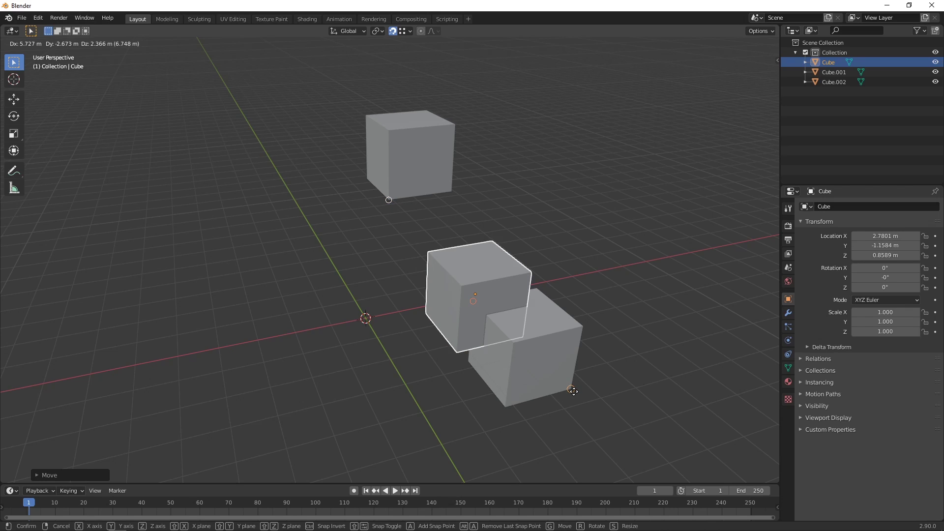
middle_click(460, 405)
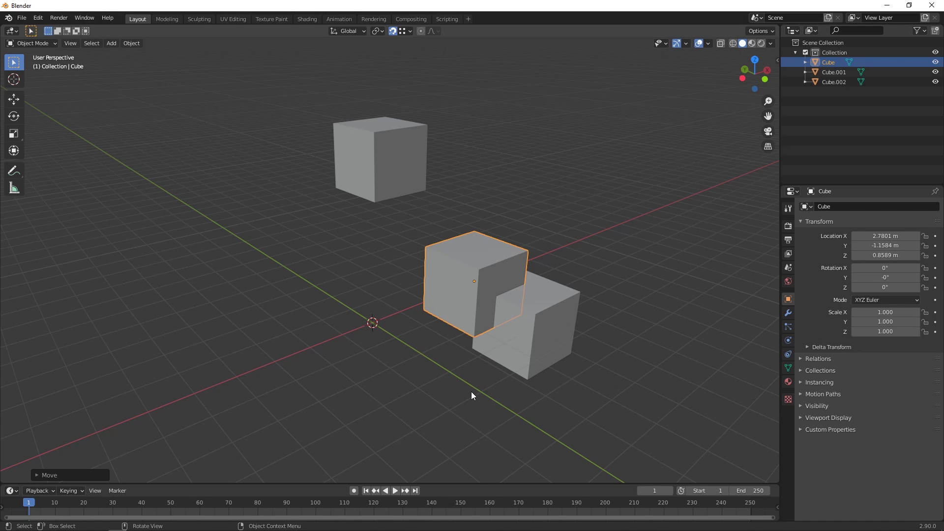
Undo the snapped move, leaving Cube back near X −2.95, Y 1.52, Z −1.51 m
key("ctrl+z")
middle_click(447, 381)
middle_click(362, 389)
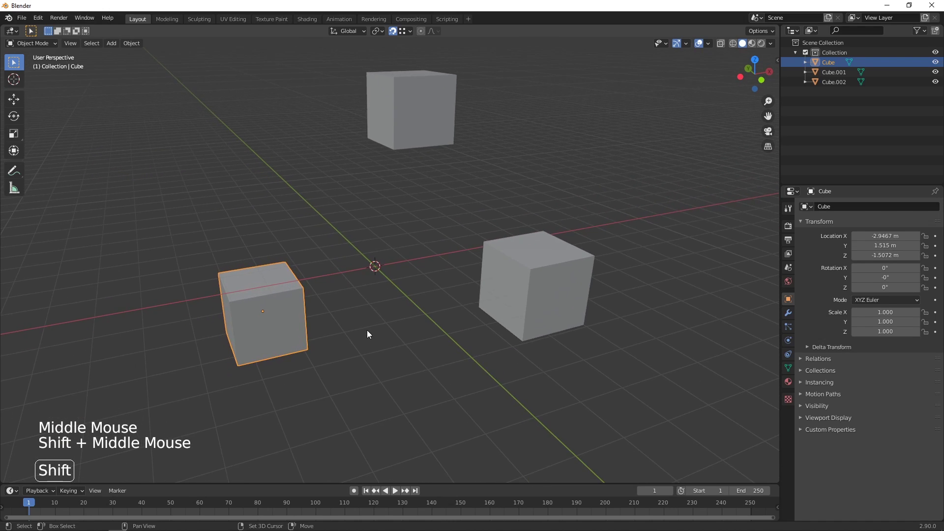
scroll("up", 3)
middle_click(390, 324)
middle_click(408, 313)
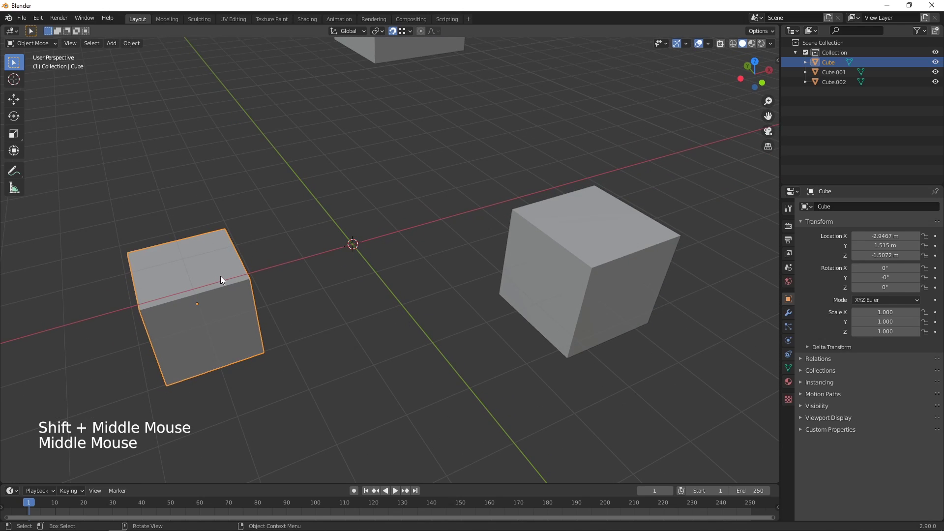
In Edit Mode with X-ray on, drag one corner vertex about 5 m toward Cube.001 to snap it
key("Tab")
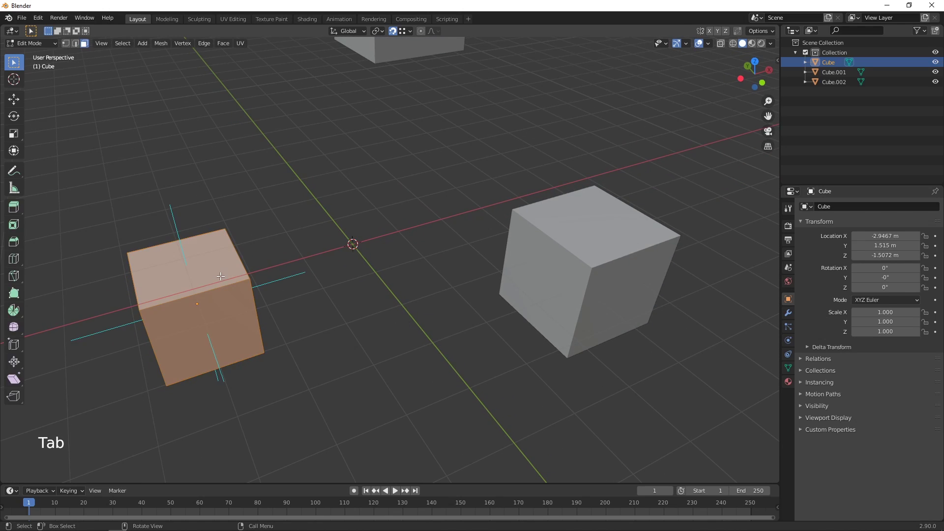
left_click(713, 49)
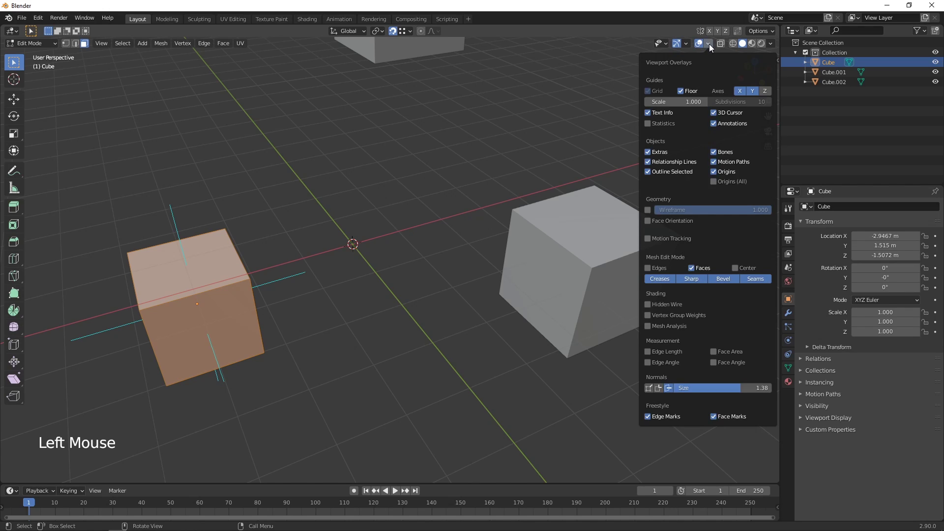
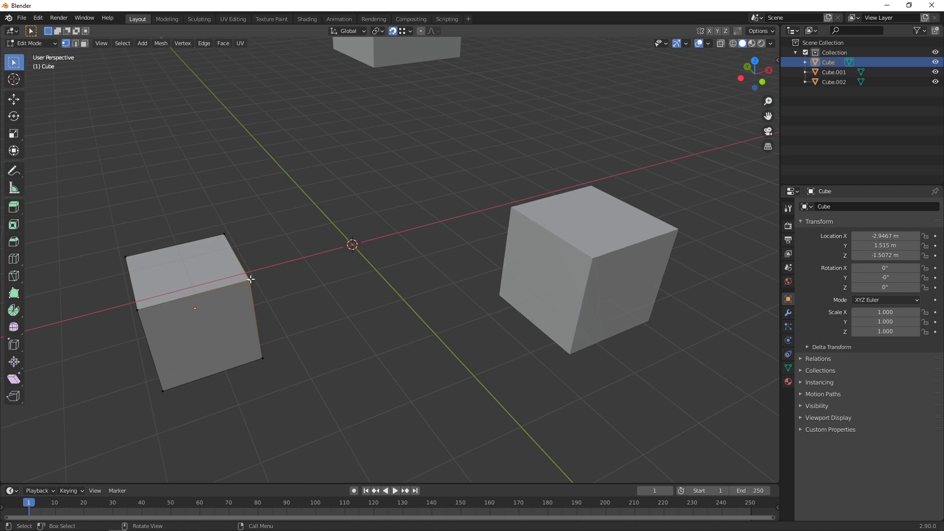
key("g")
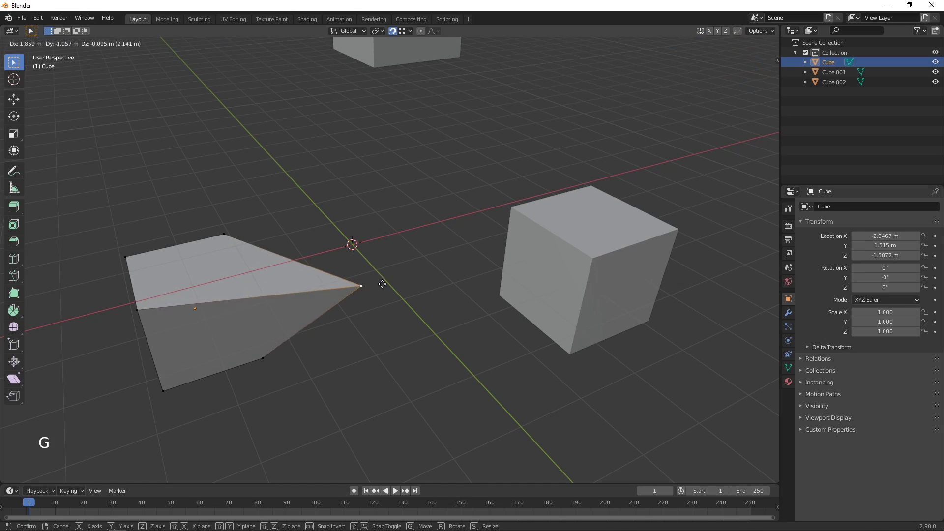
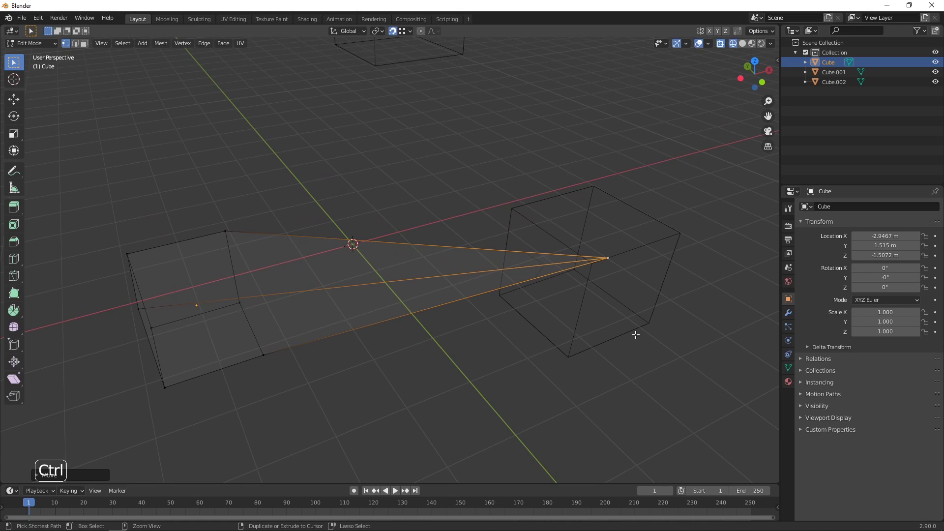
key("ctrl+z")
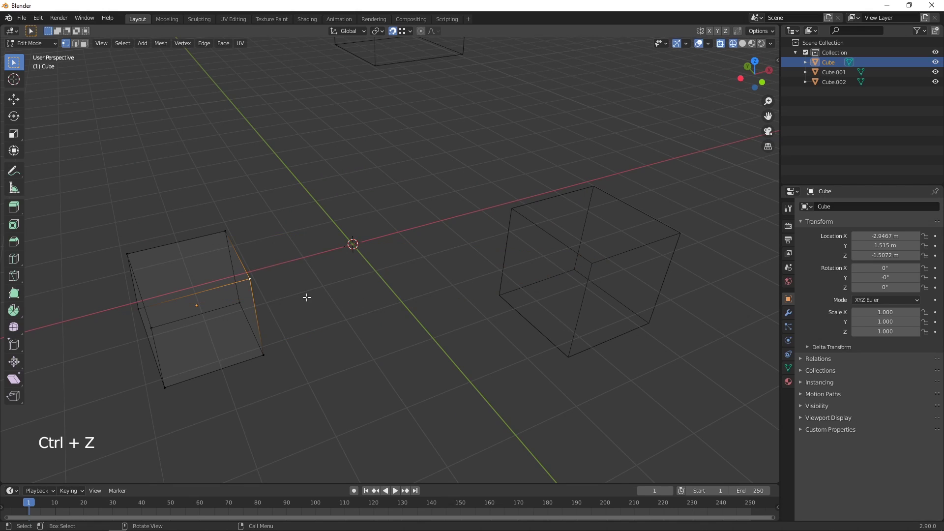
key("g")
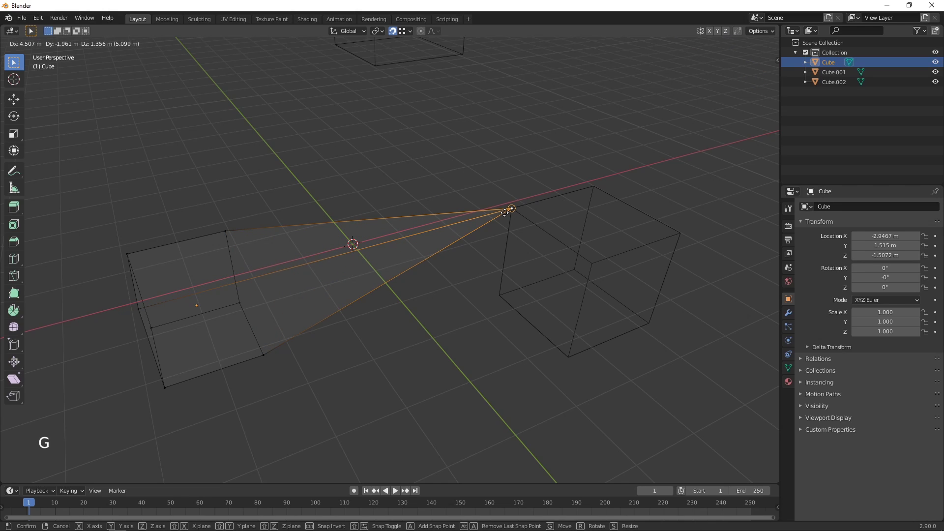